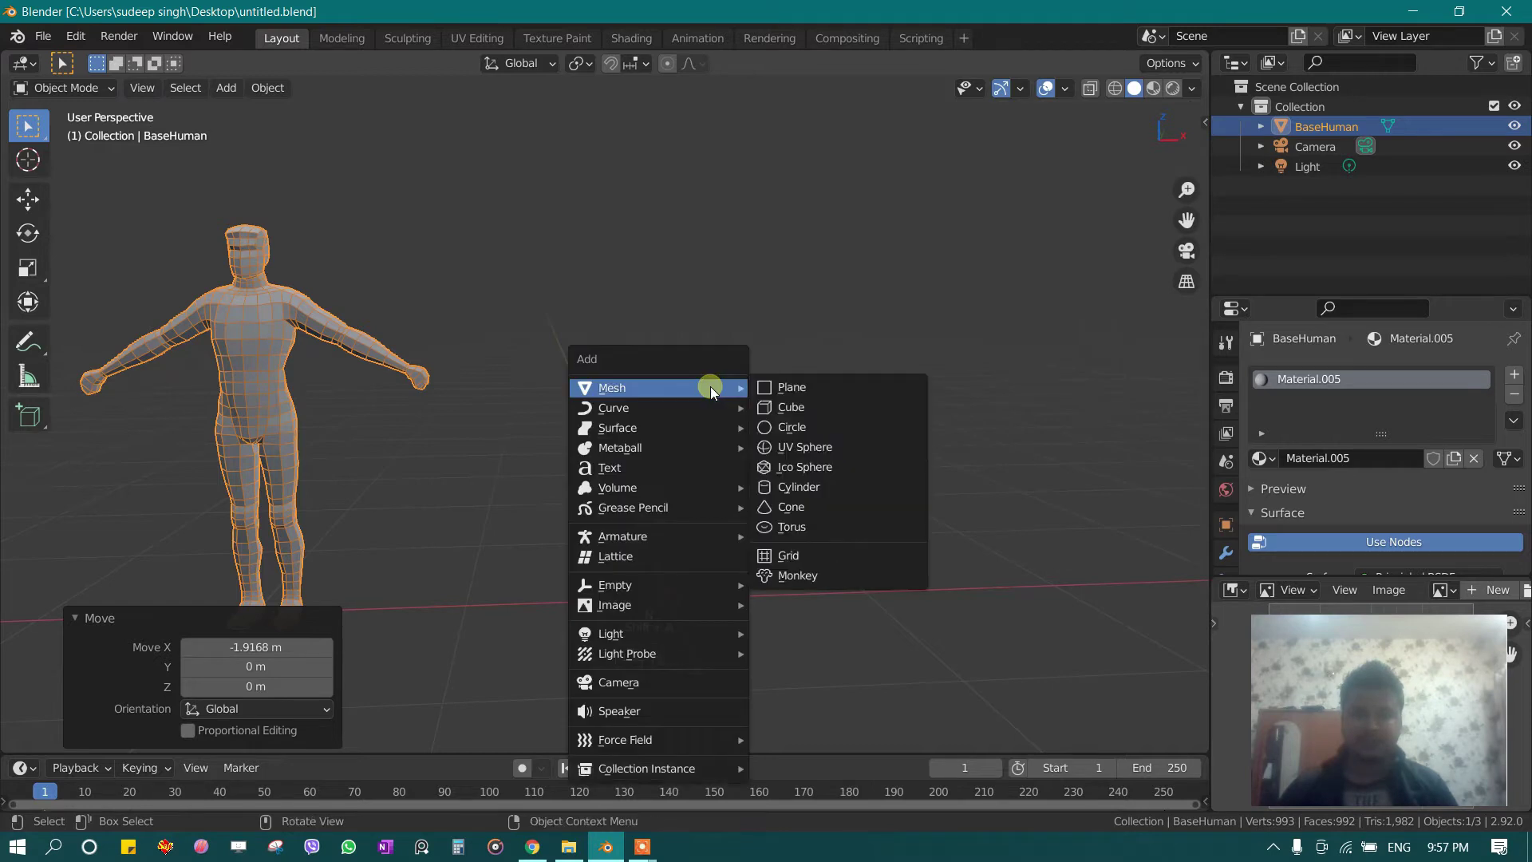
Step: Add a cube to the scene beside the human base figure
key("shift+a")
left_click_drag(834, 445, 763, 435)
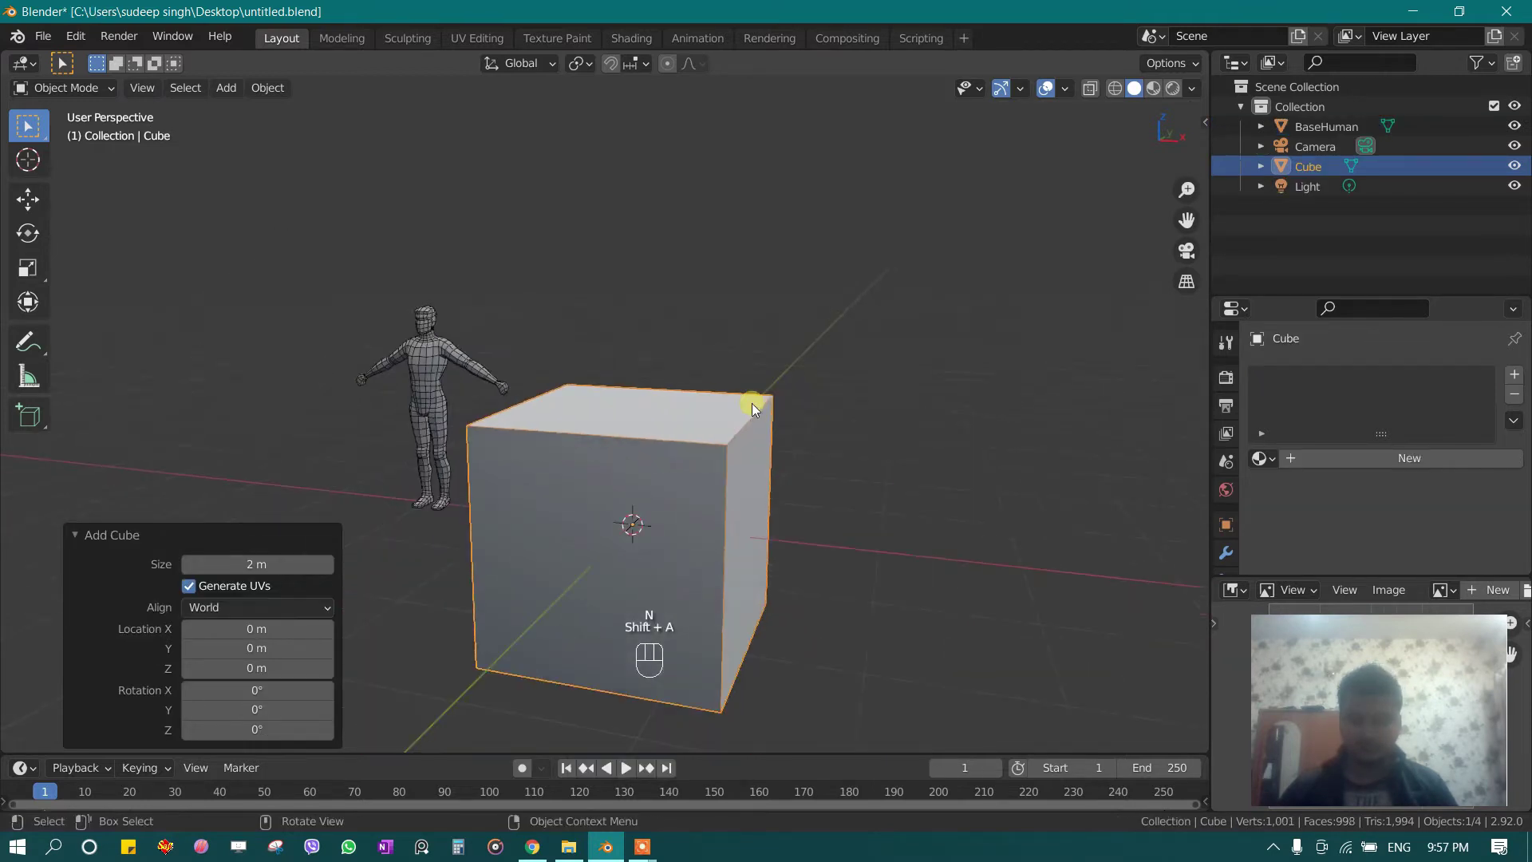
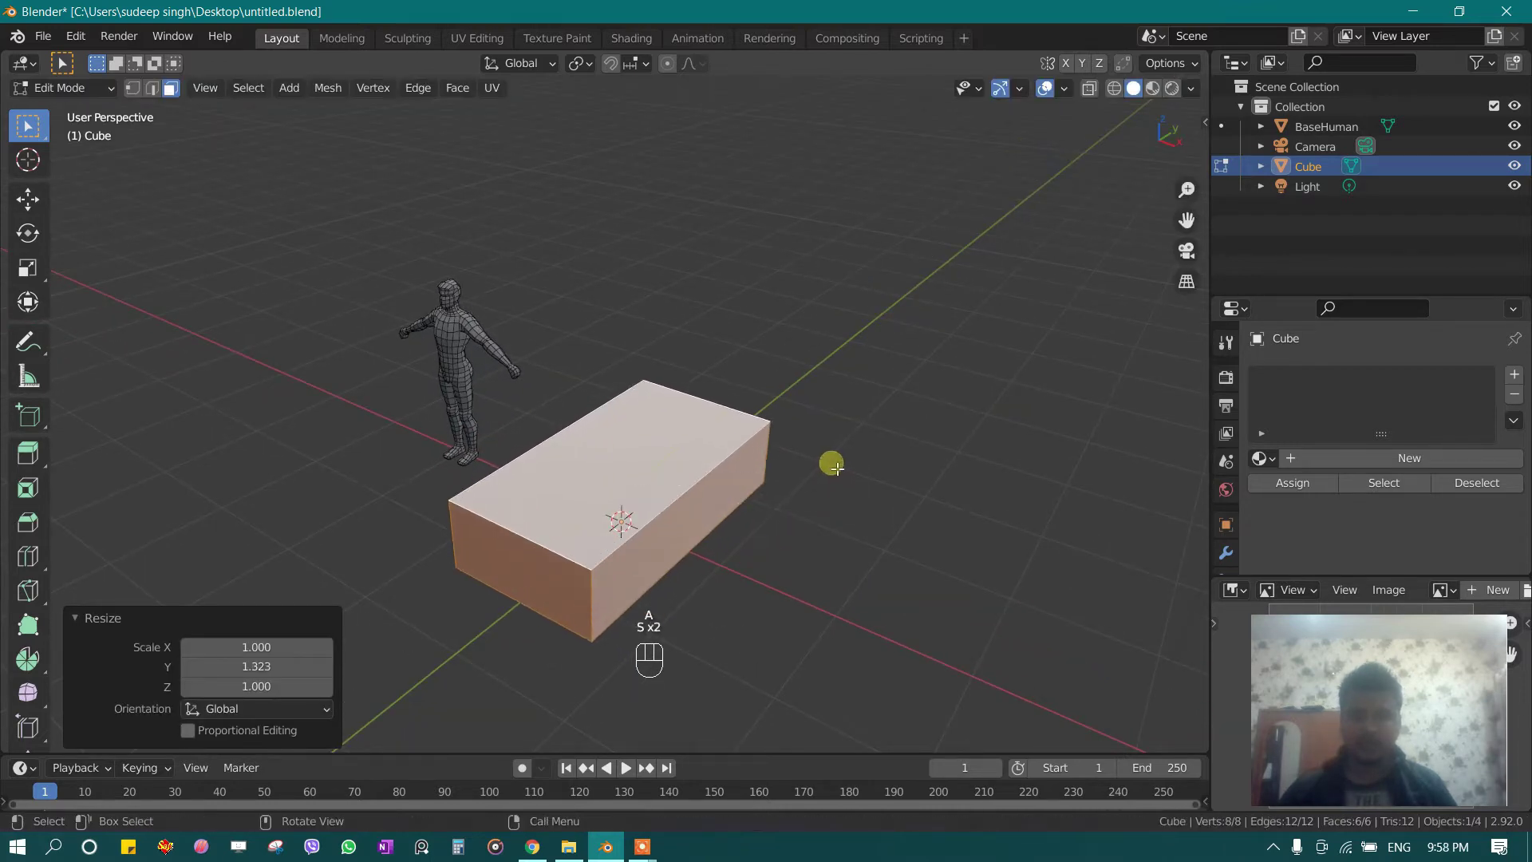
Step: Scale the box further along Y to lengthen the car body
key("q")
key("s")
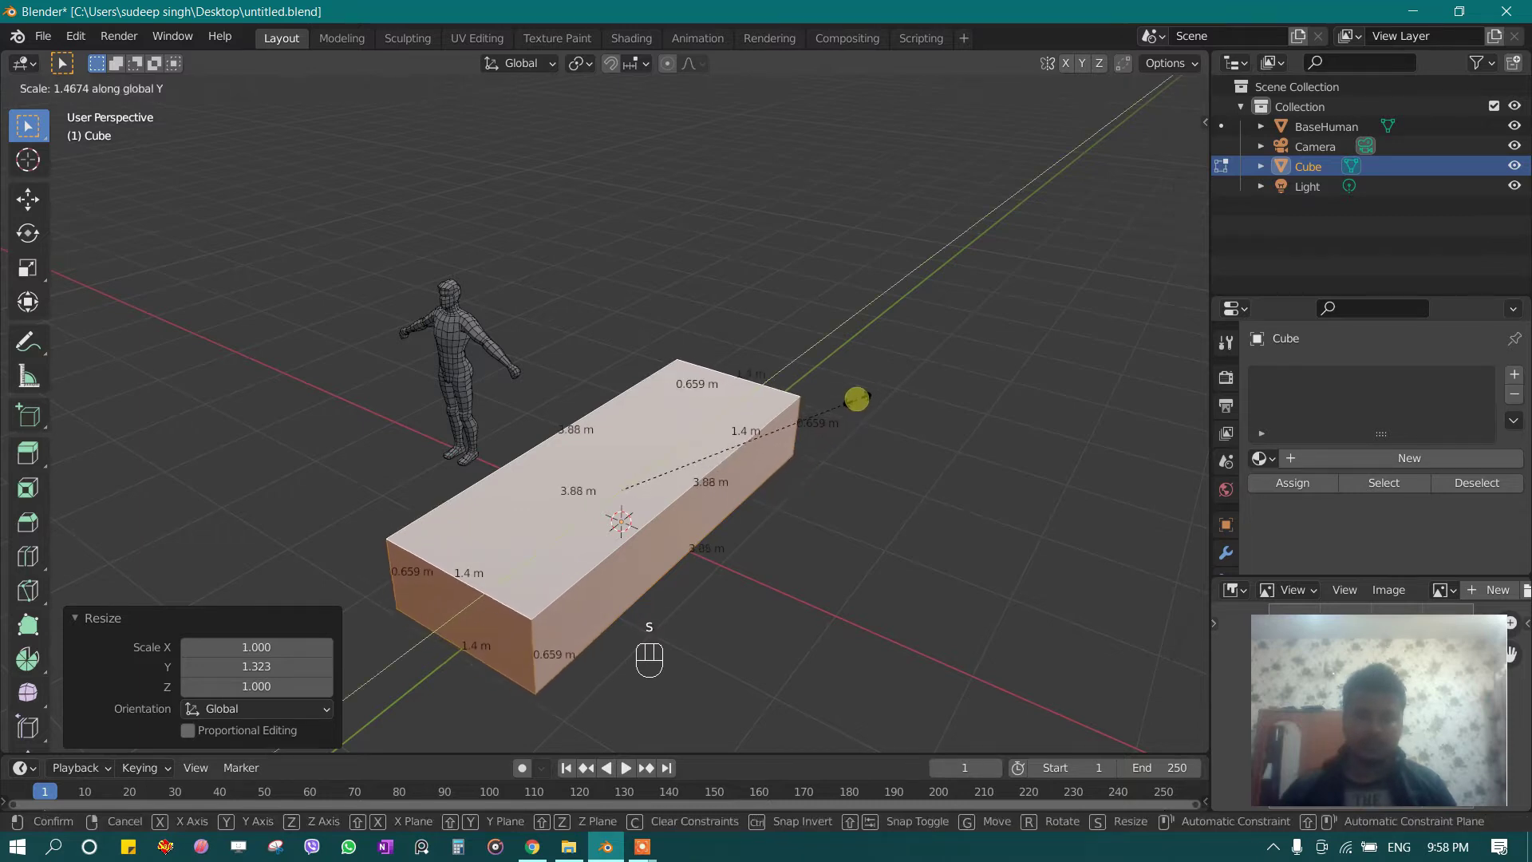
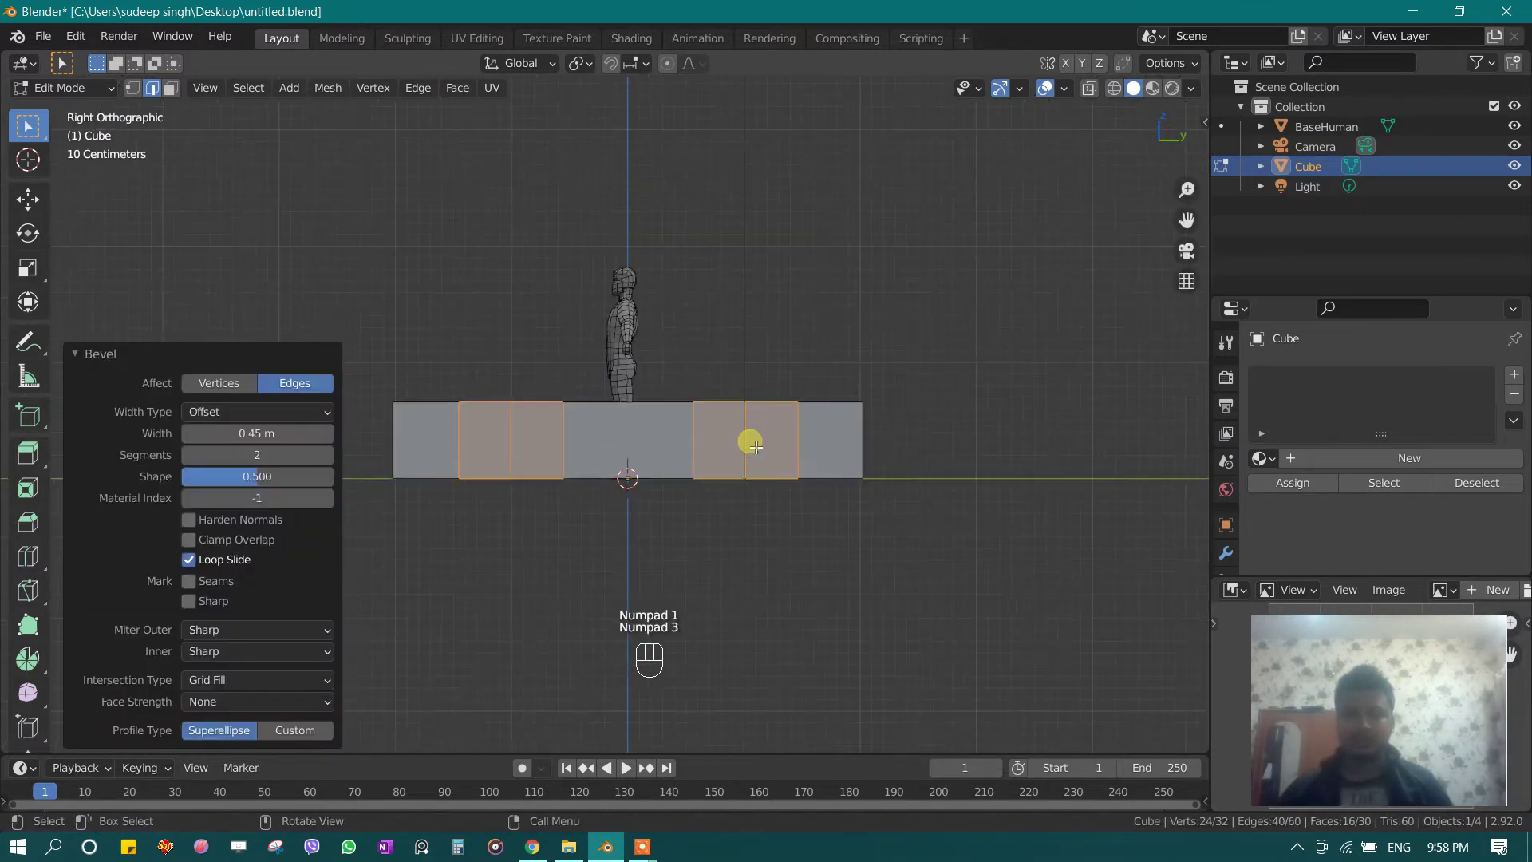
Step: In wireframe, cut a lengthwise edge loop and a centre loop through the body
key("shift+z")
key("1")
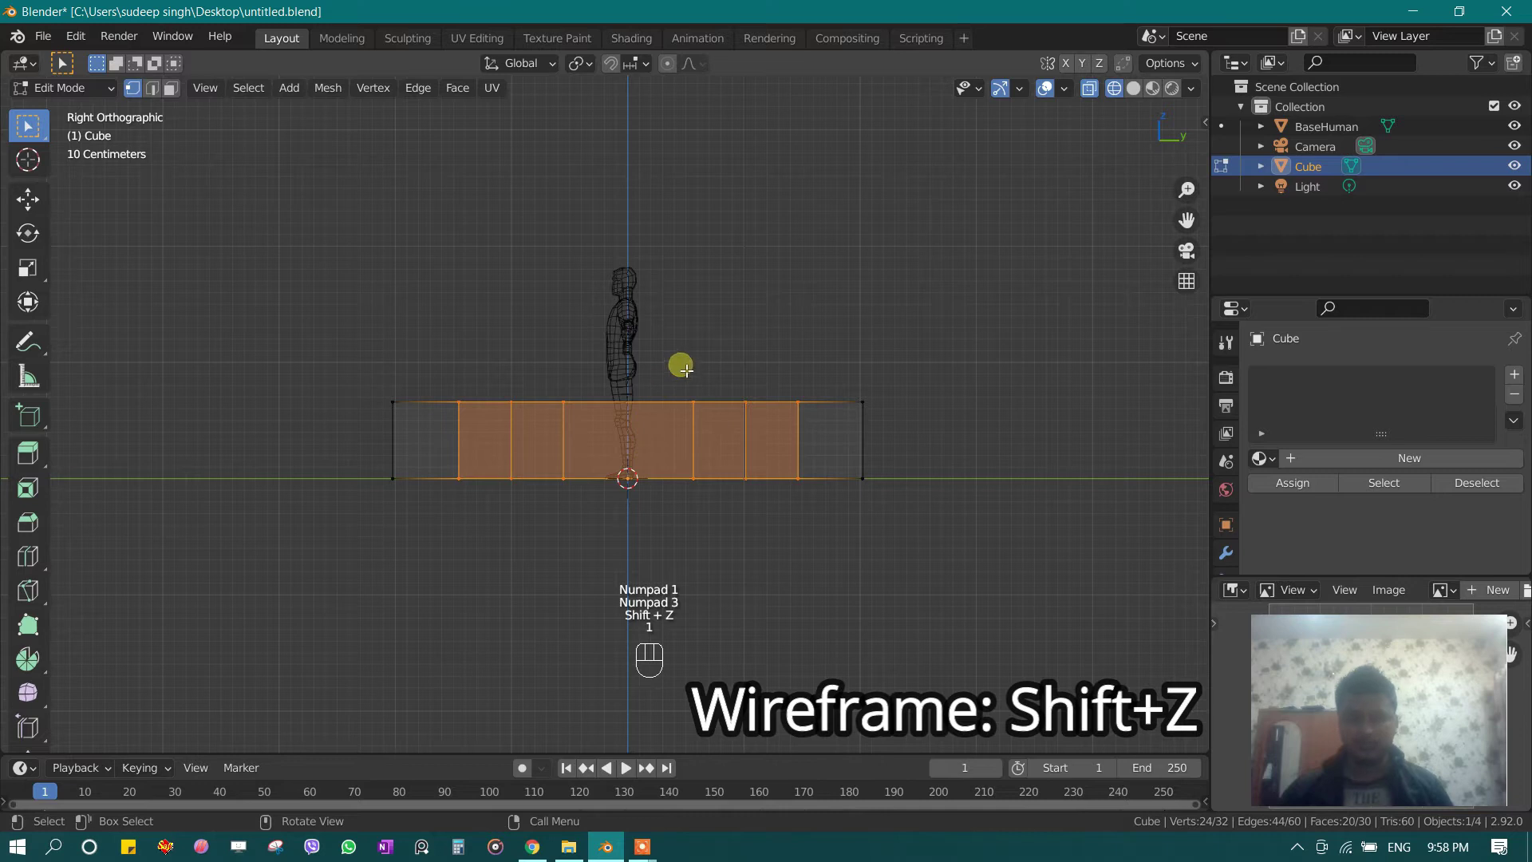
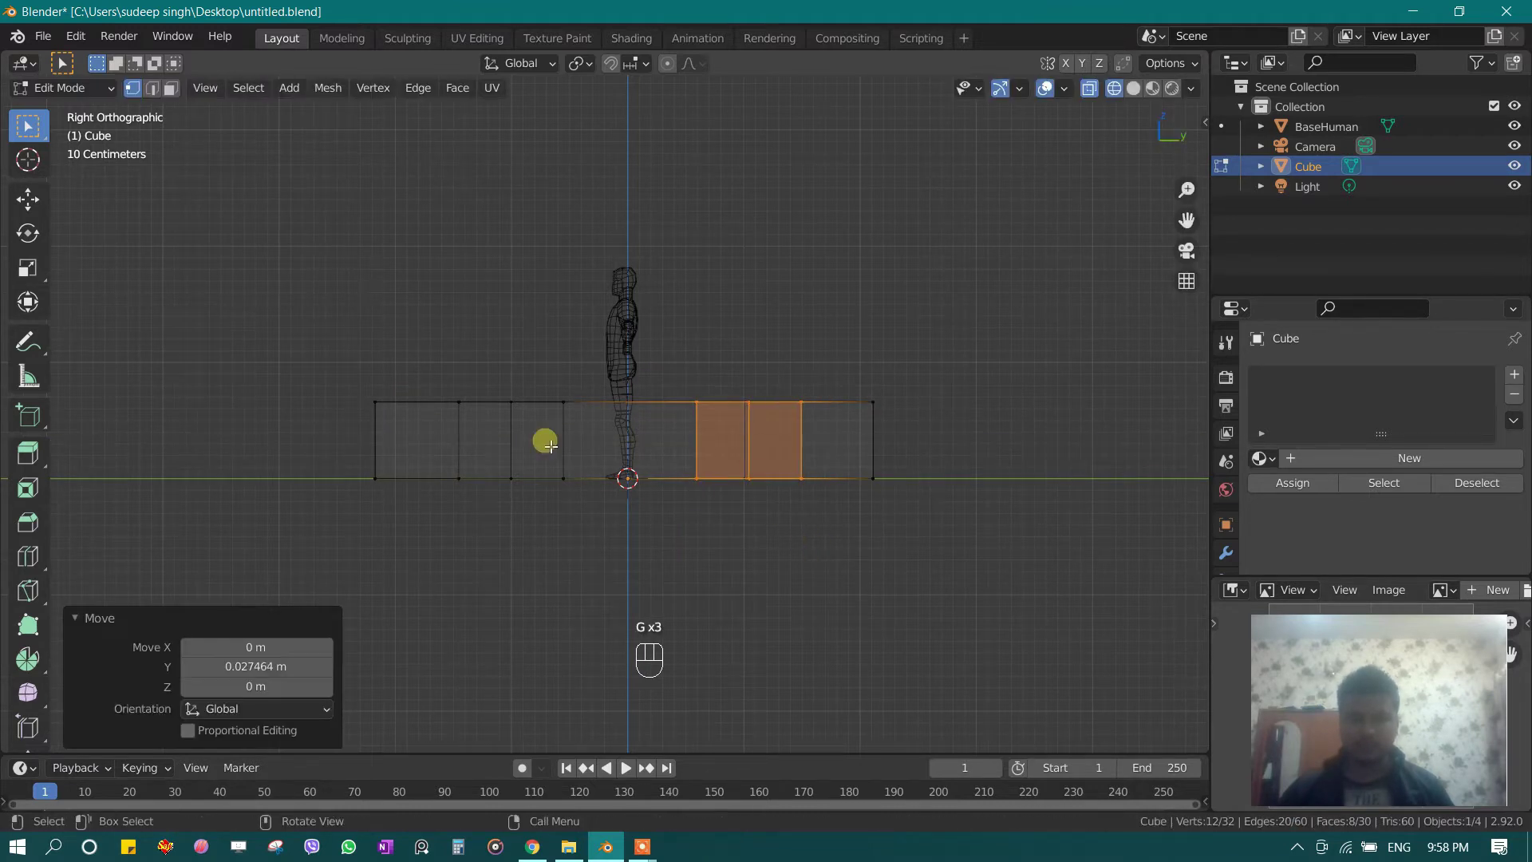
key("ctrl+r")
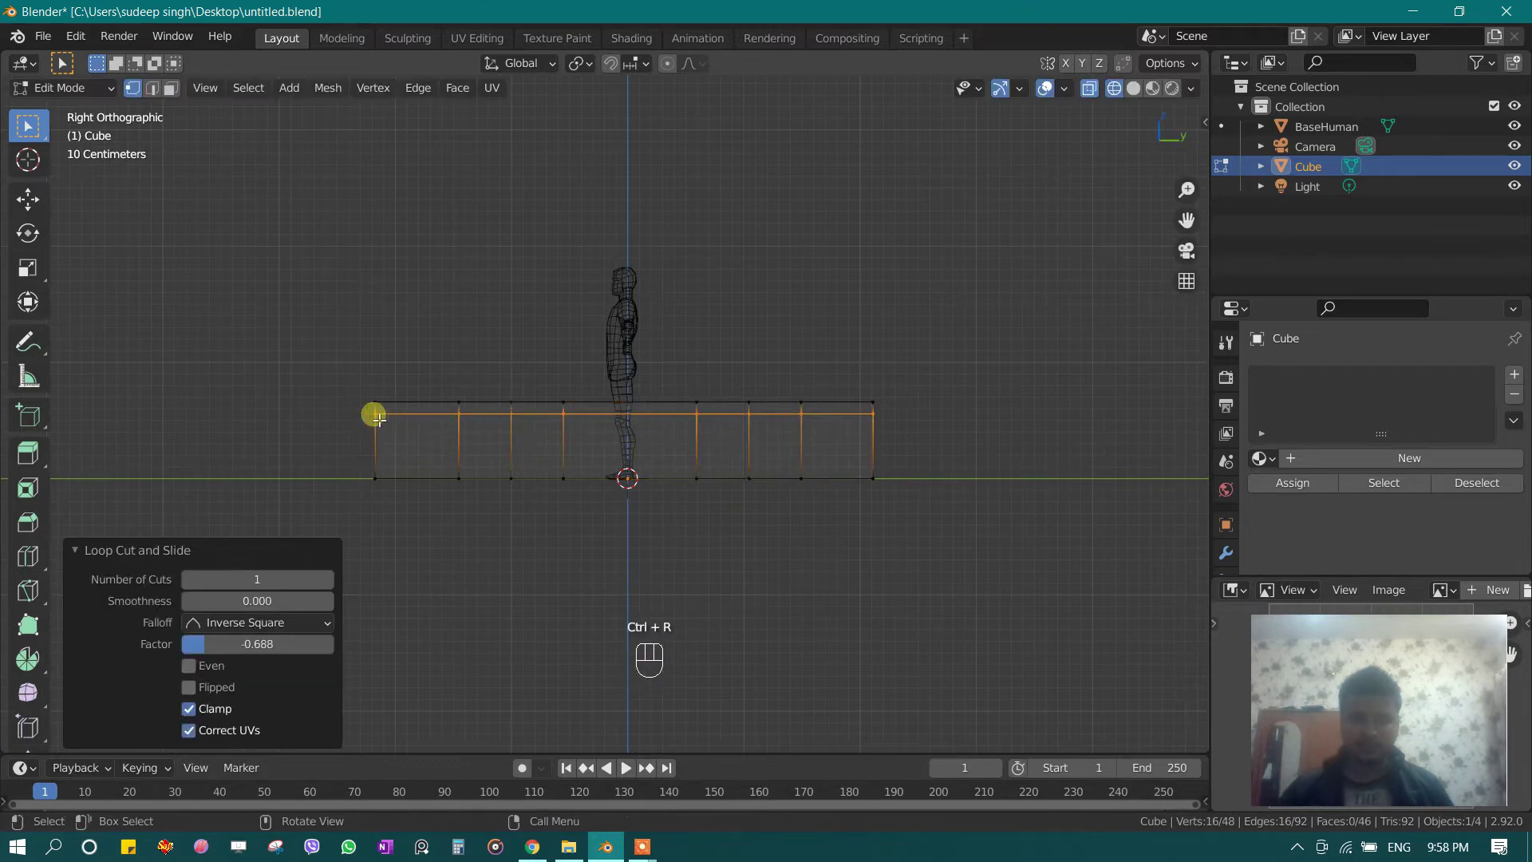
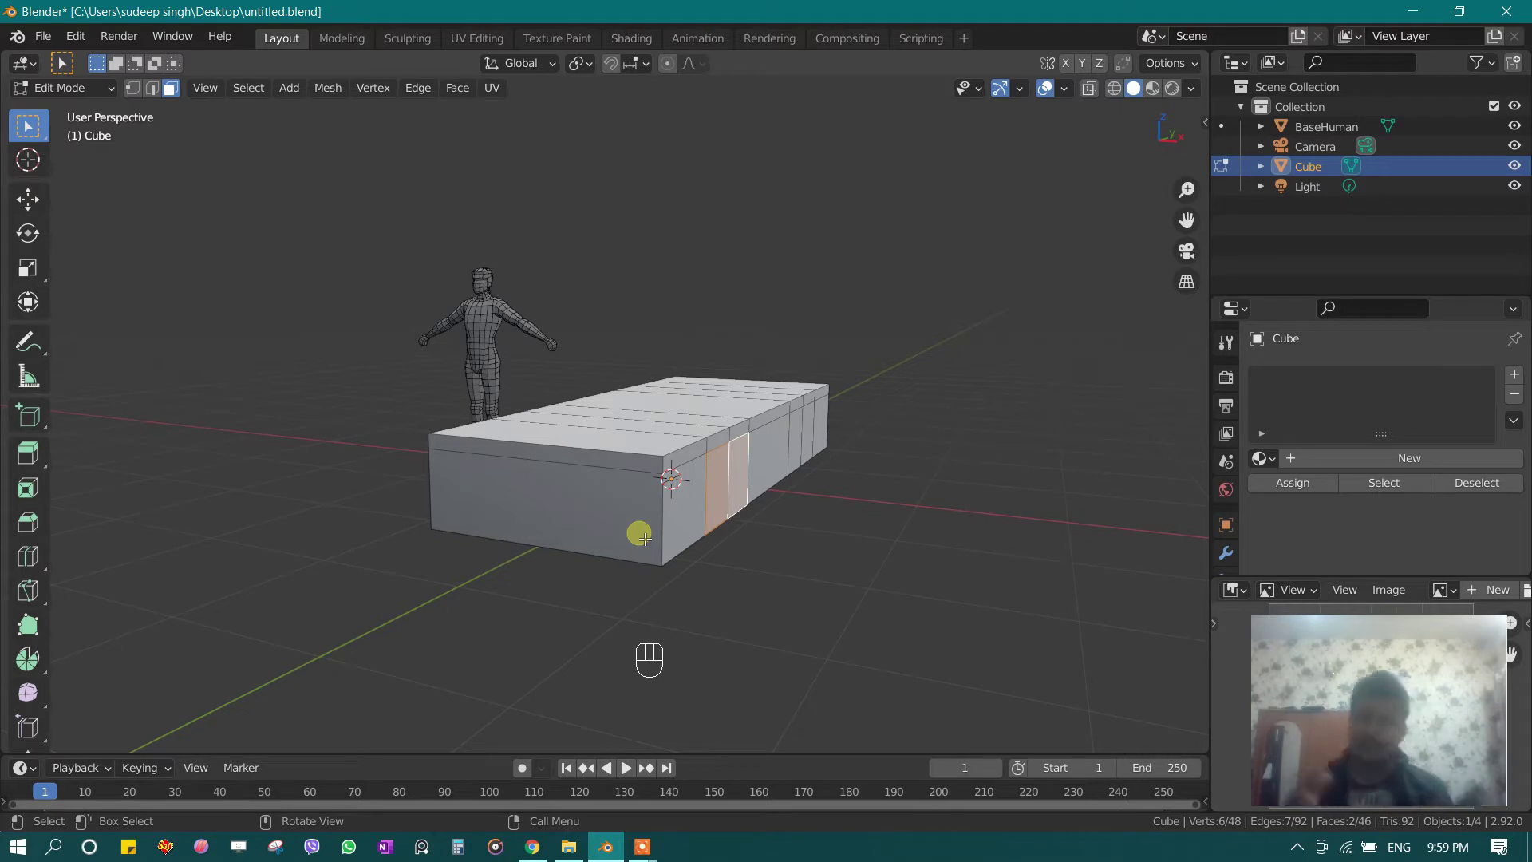
key("KP_1")
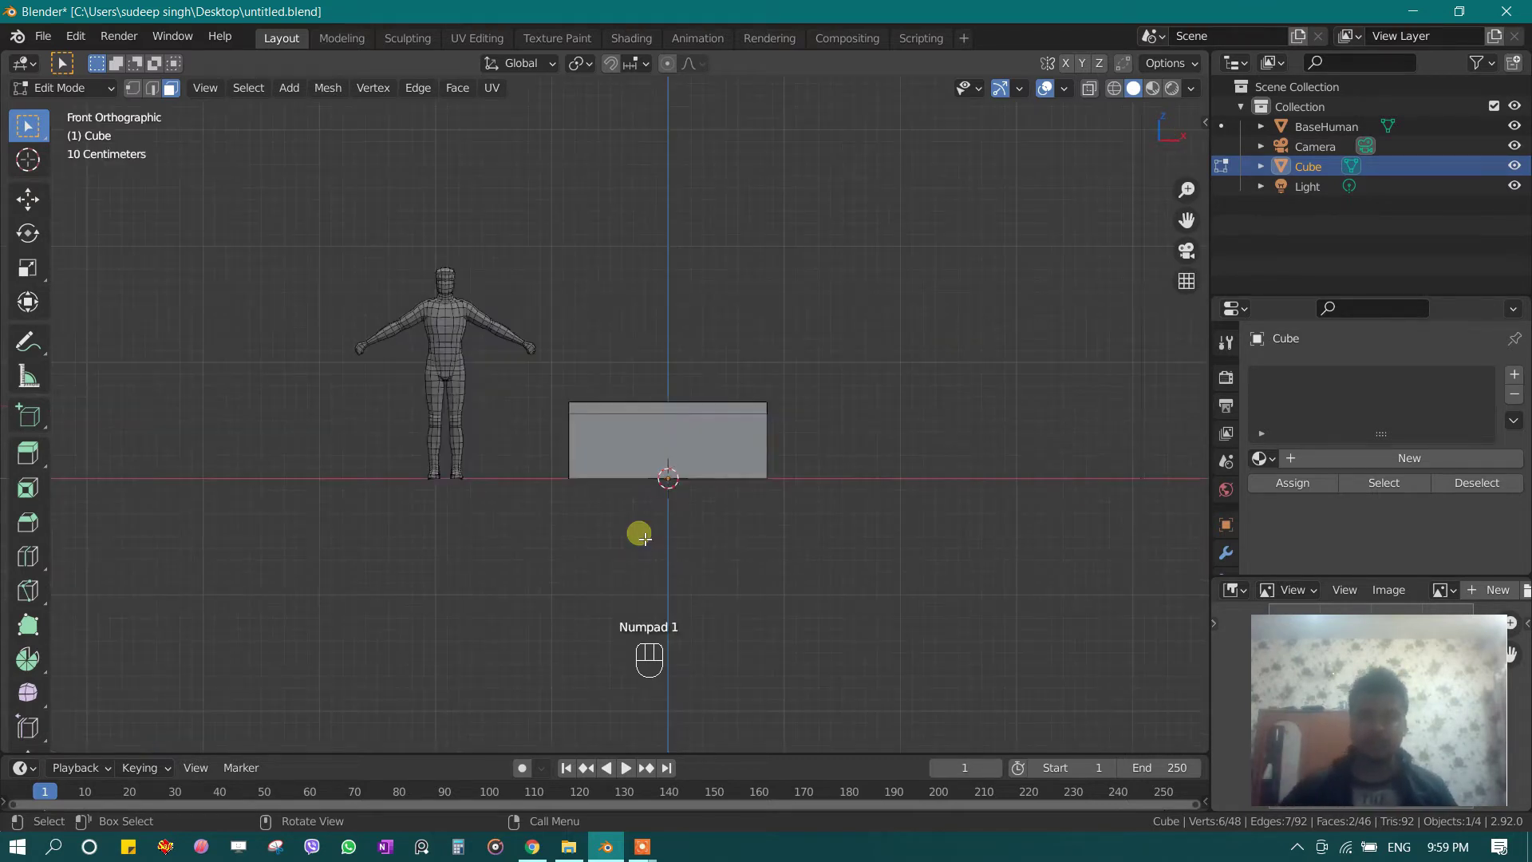
key("ctrl+r")
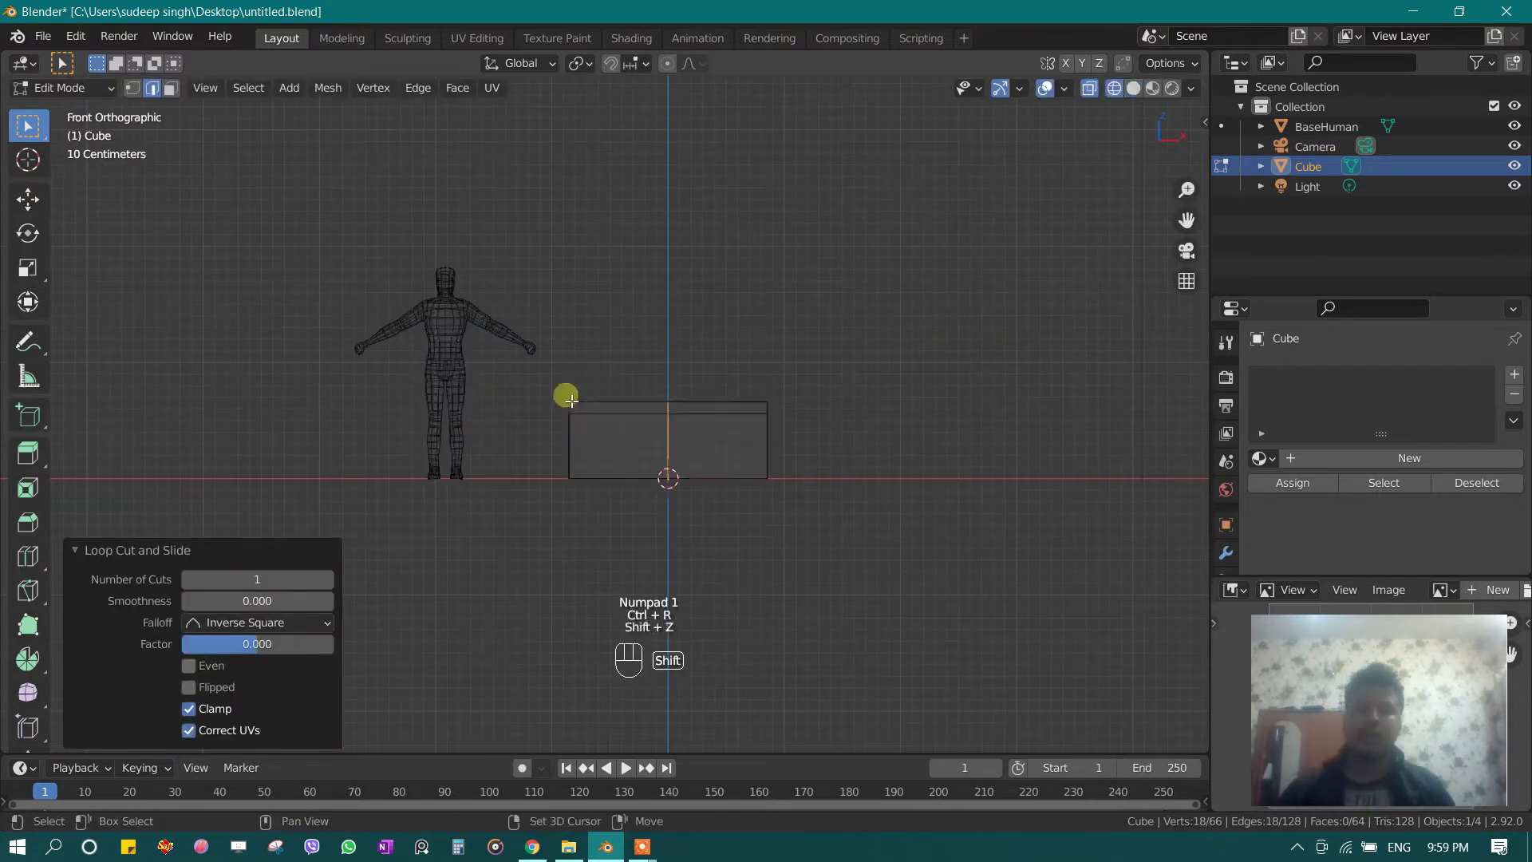
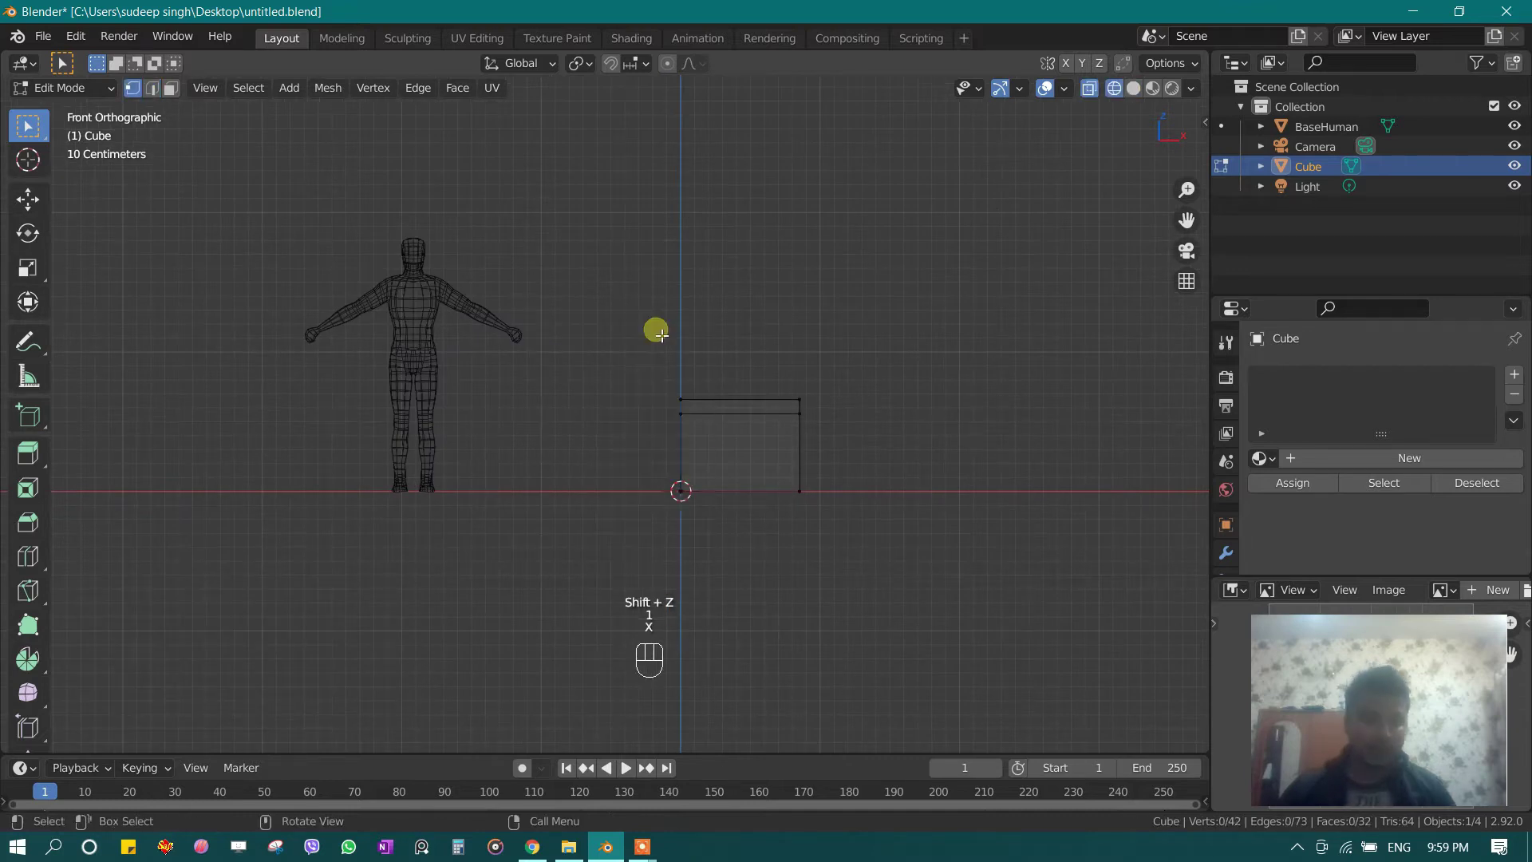
Step: Return the half body to Object Mode and solid shading
key("Tab")
left_click_drag(858, 438, 907, 461)
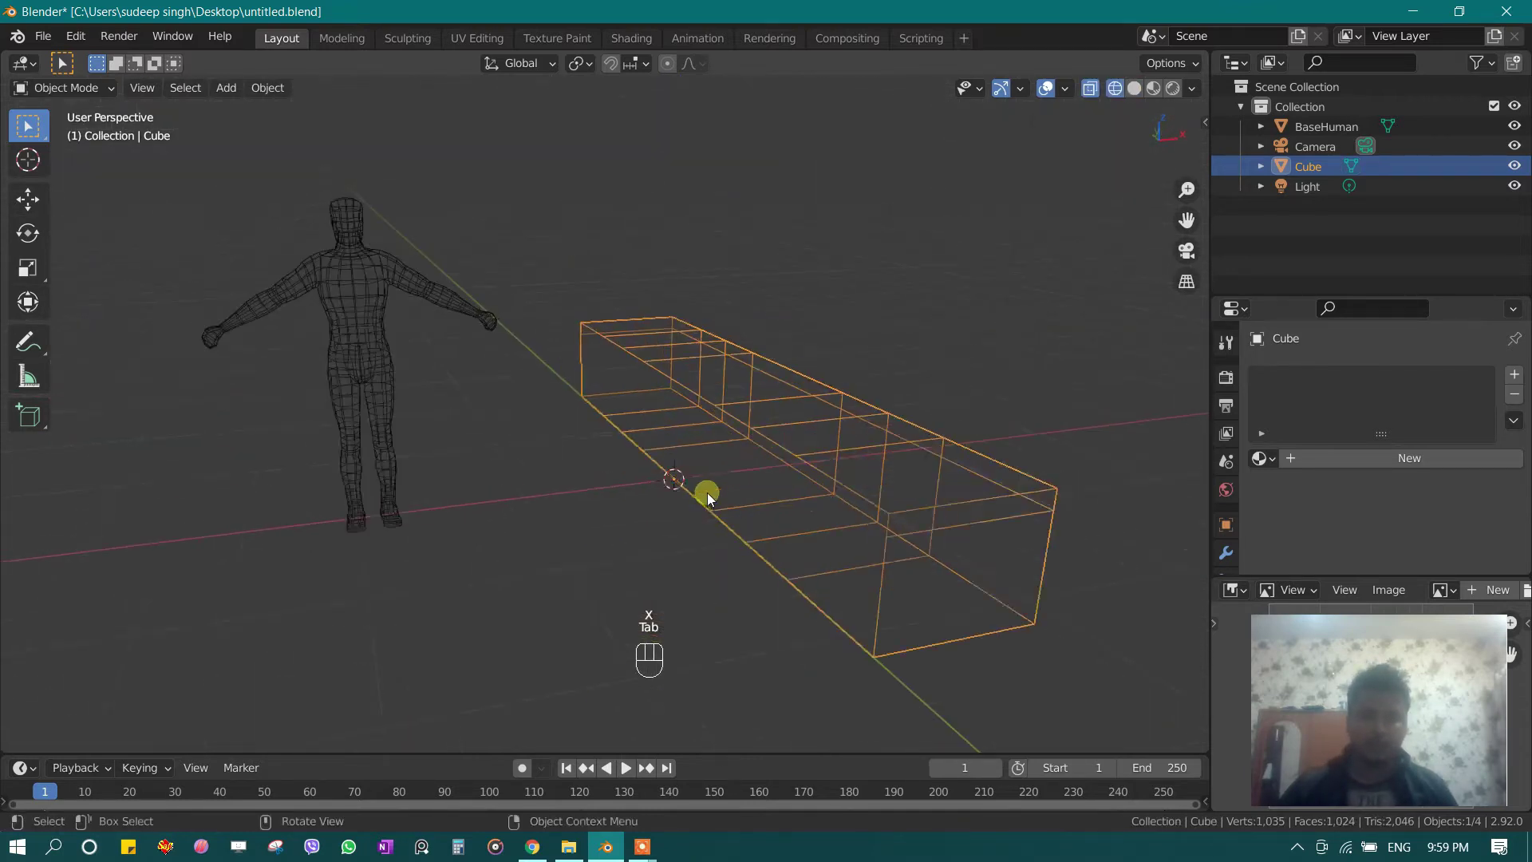
left_click(756, 511)
right_click(756, 510)
key("shift+z")
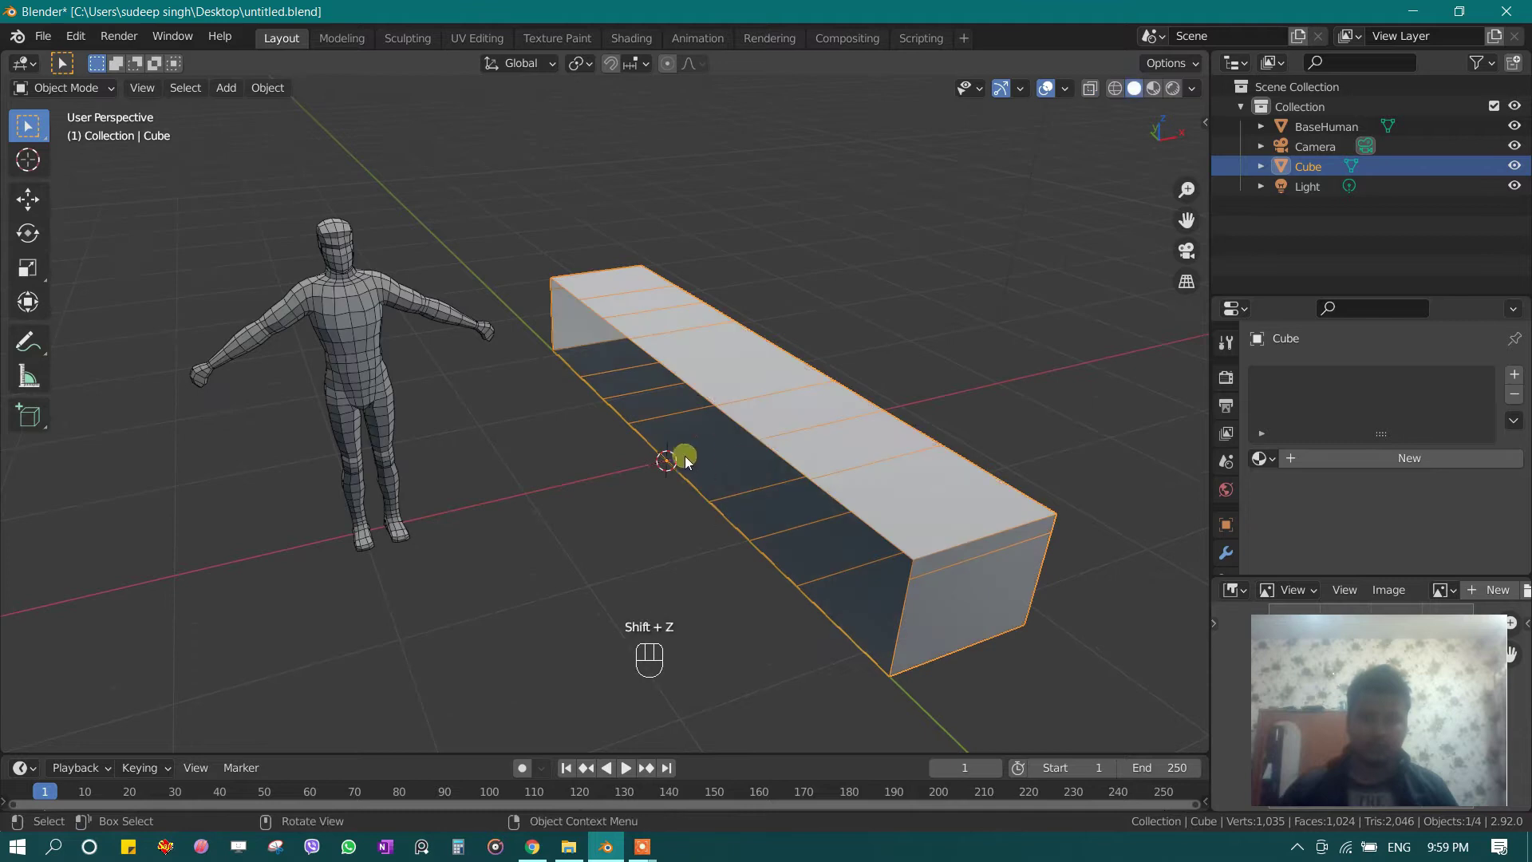
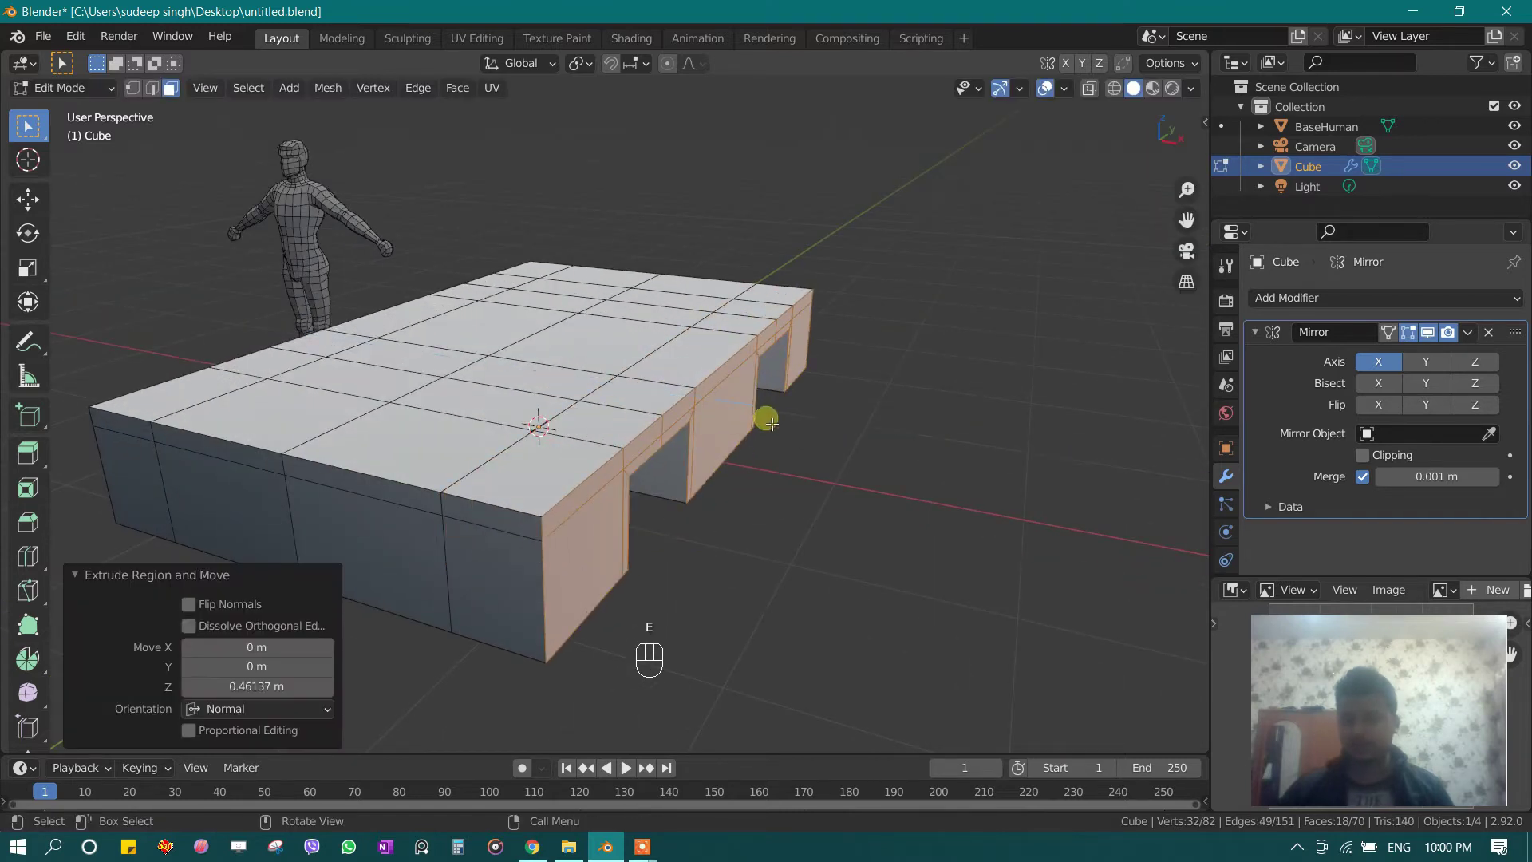
Step: View the mirrored body straight from the front to check the wheel arches
key("KP_1")
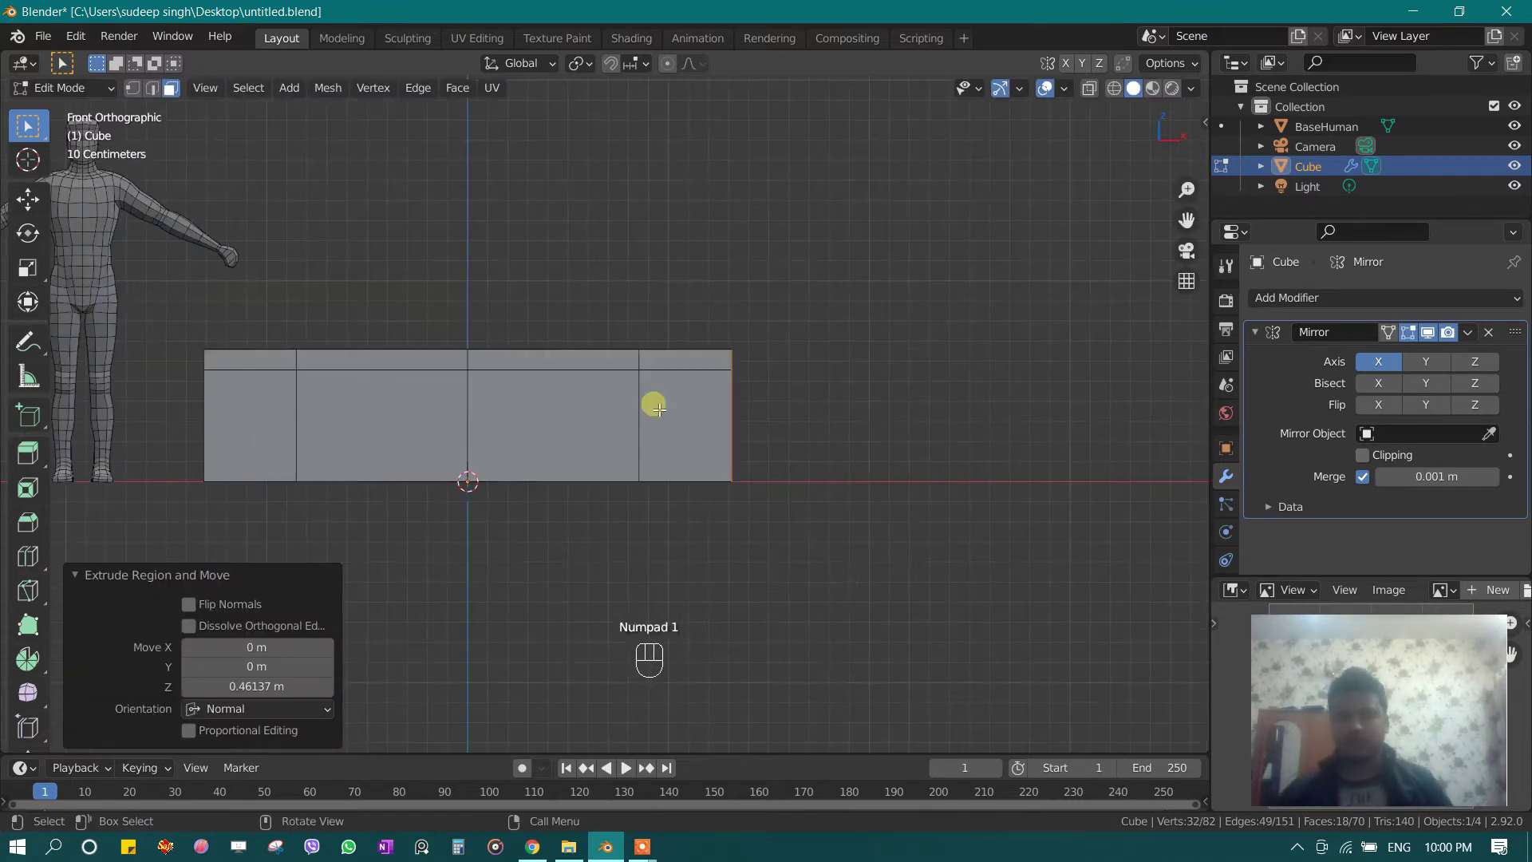
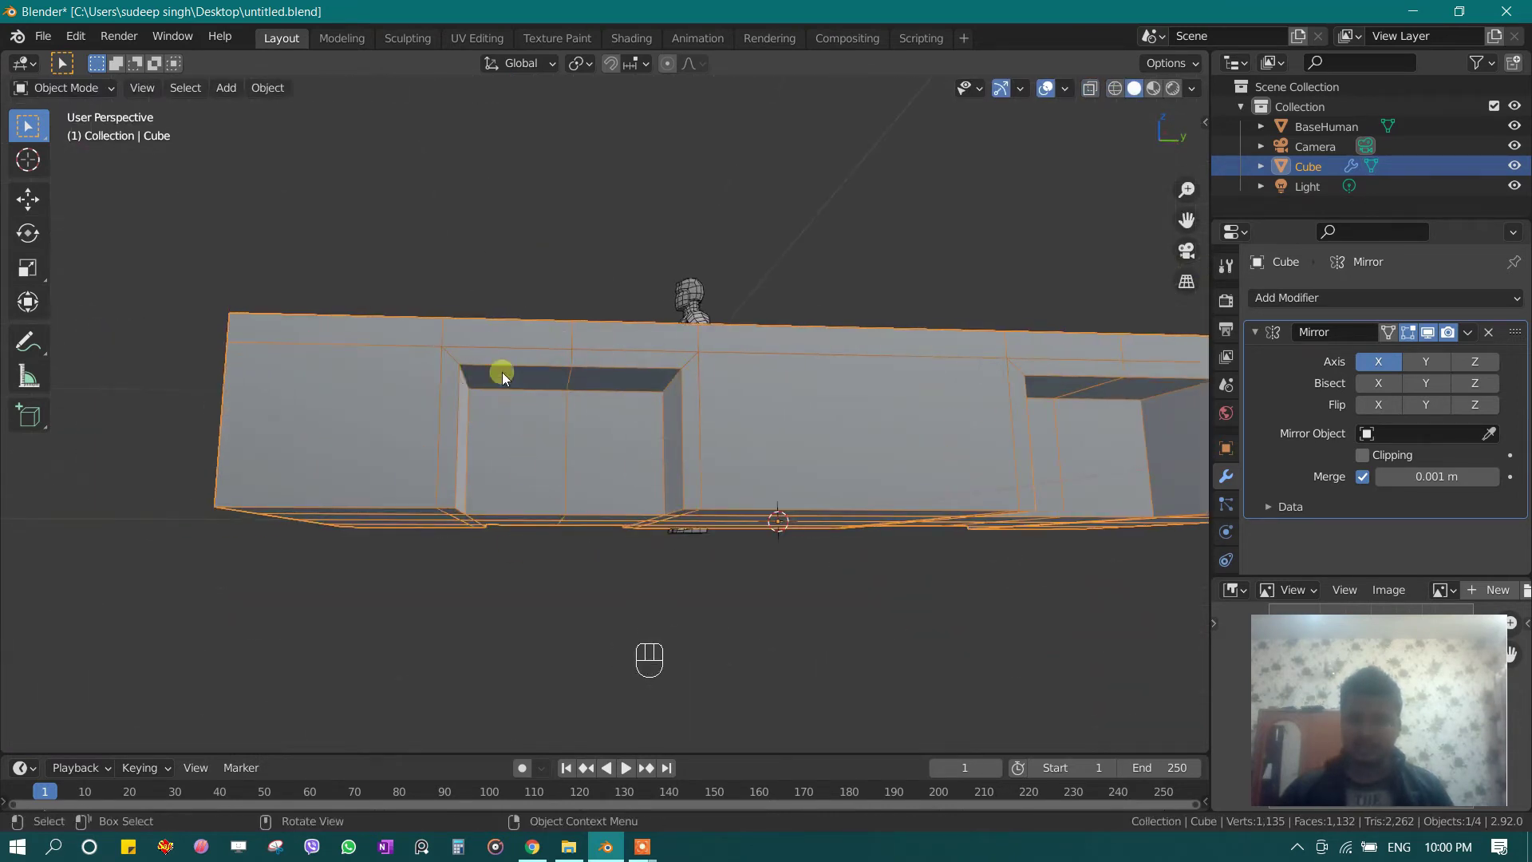
Step: Cut an edge loop around the wheel opening, flatten it to zero height and raise it on Z
middle_click(649, 398)
key("Tab")
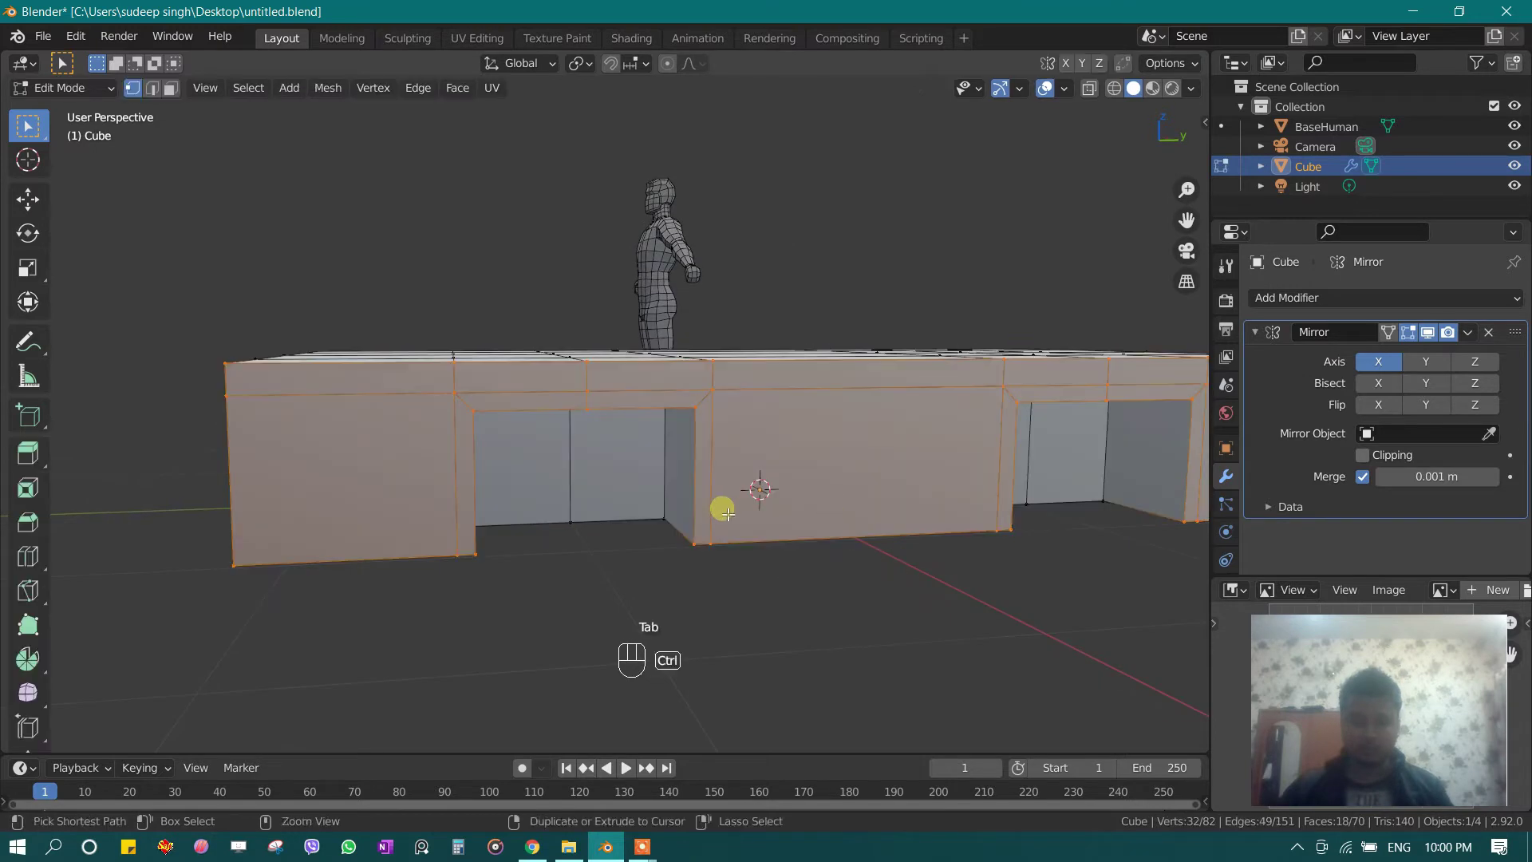
key("ctrl+r")
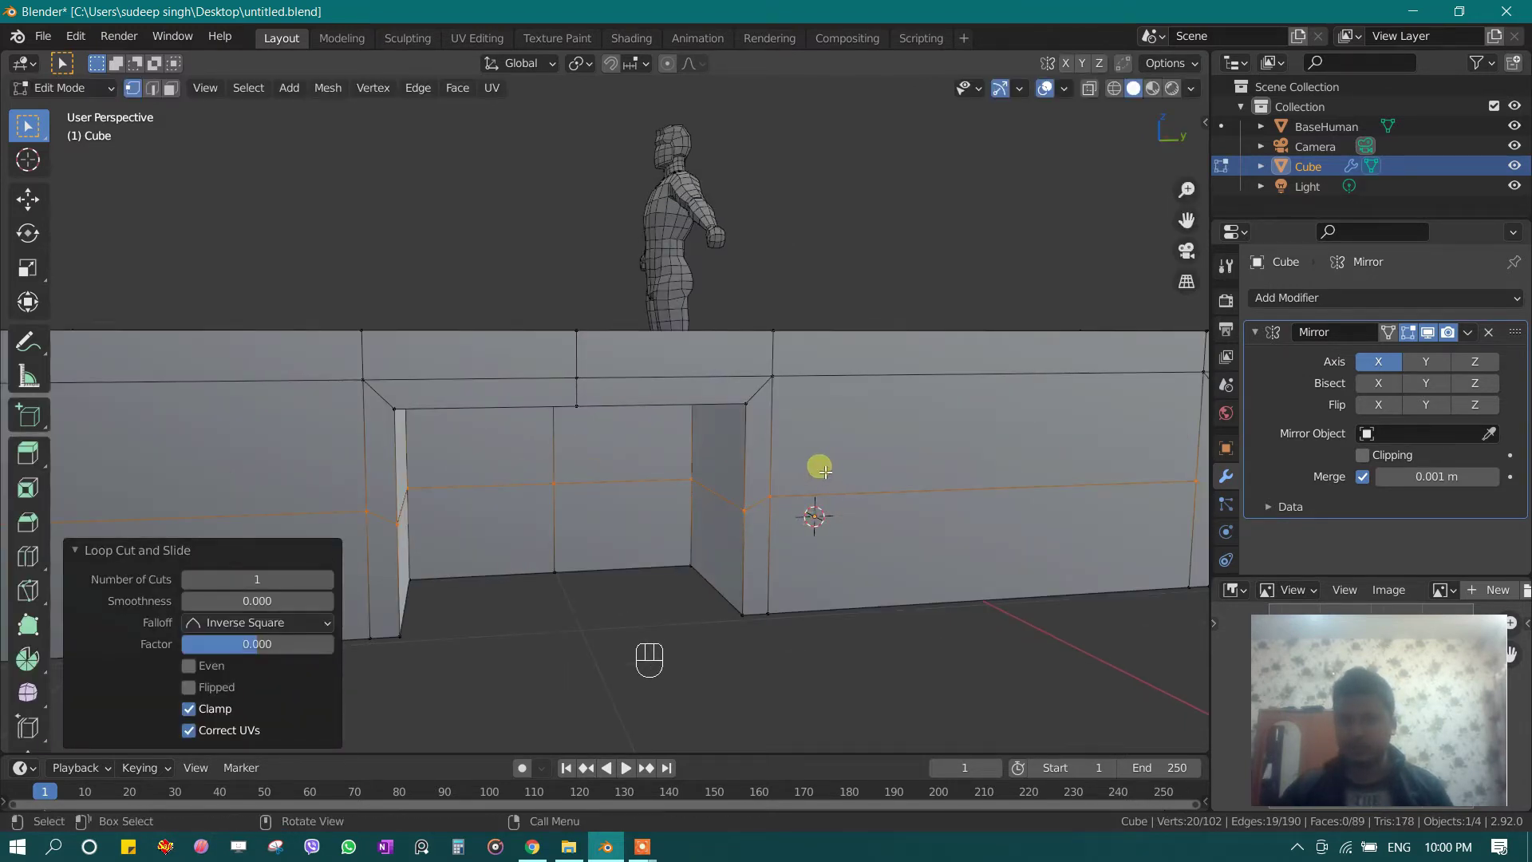
key("s")
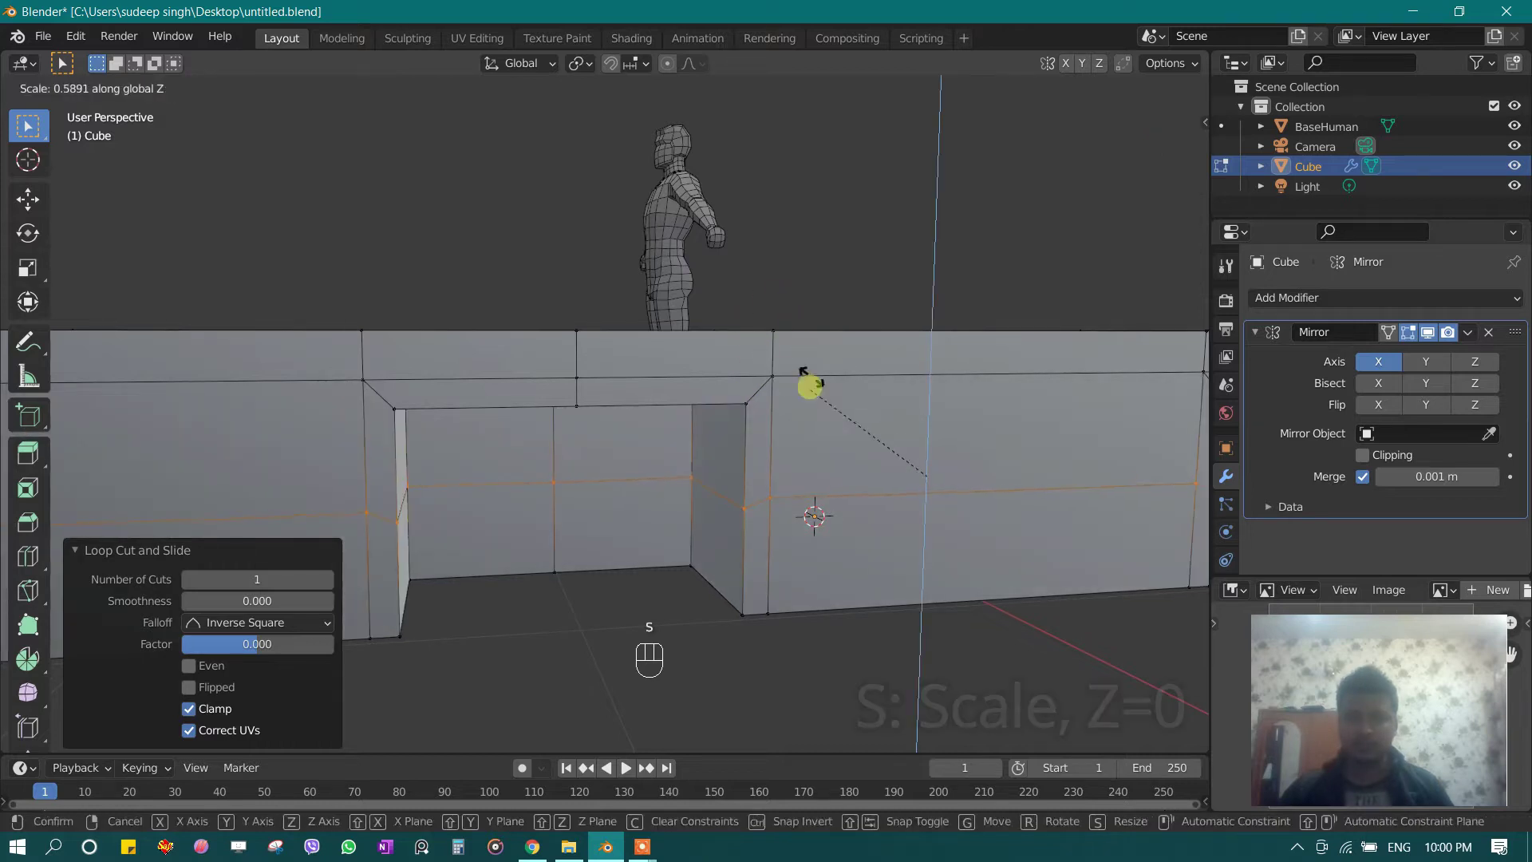
key("s")
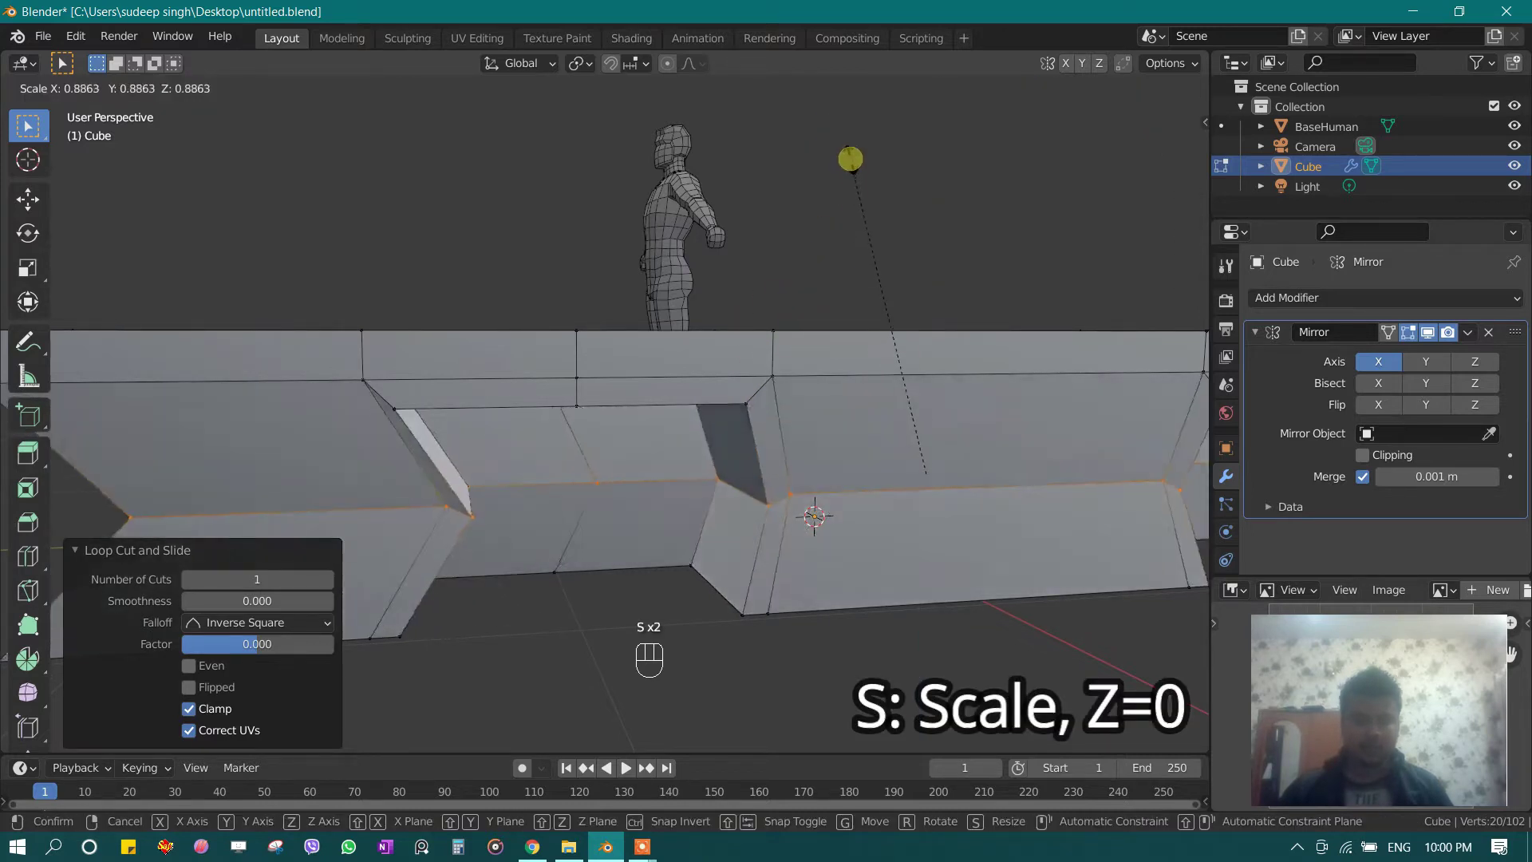
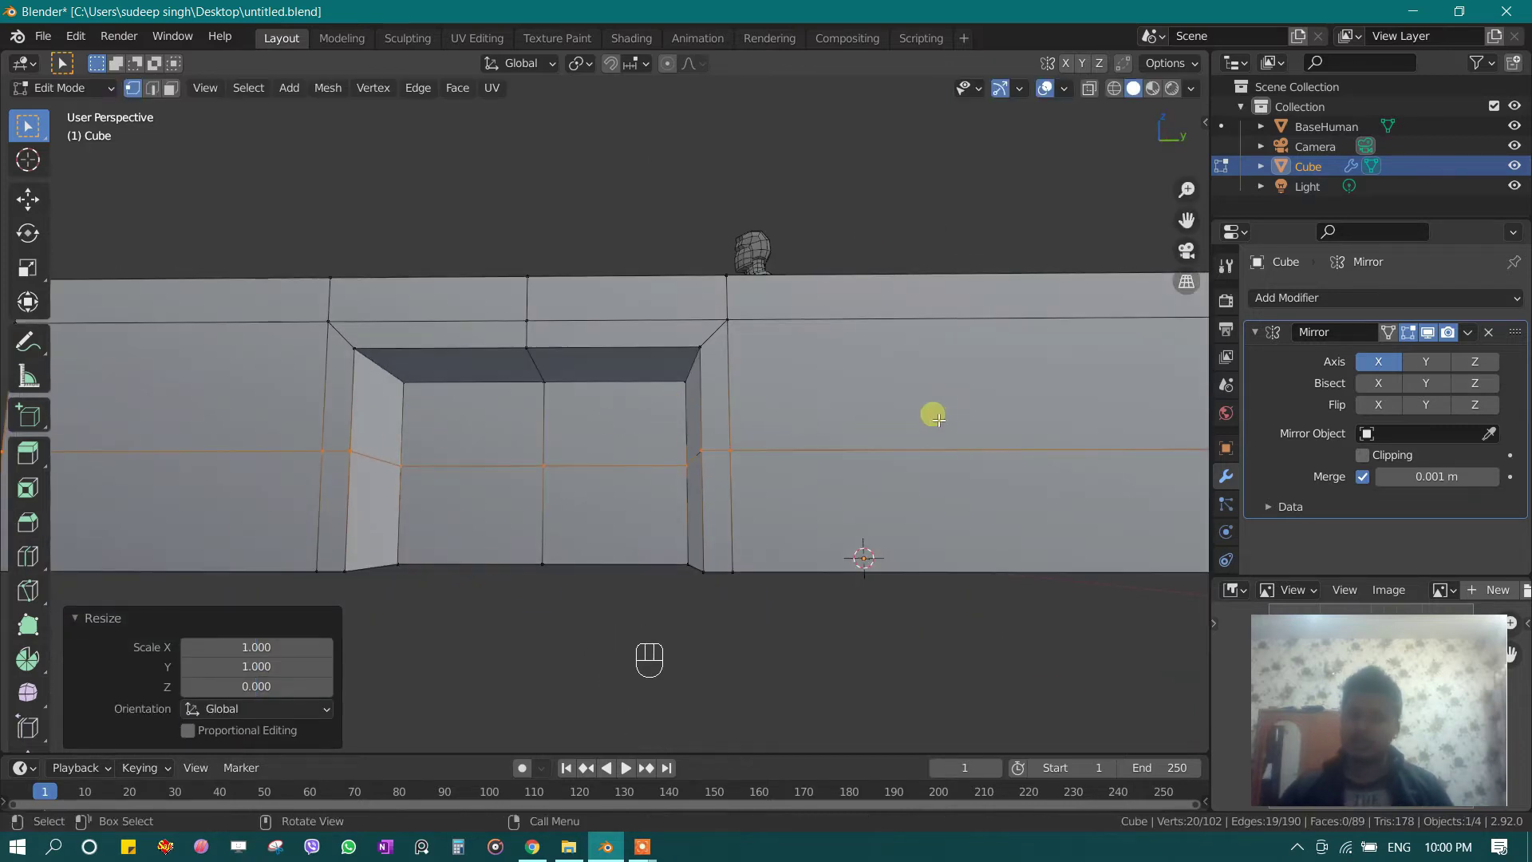
key("g")
key("g")
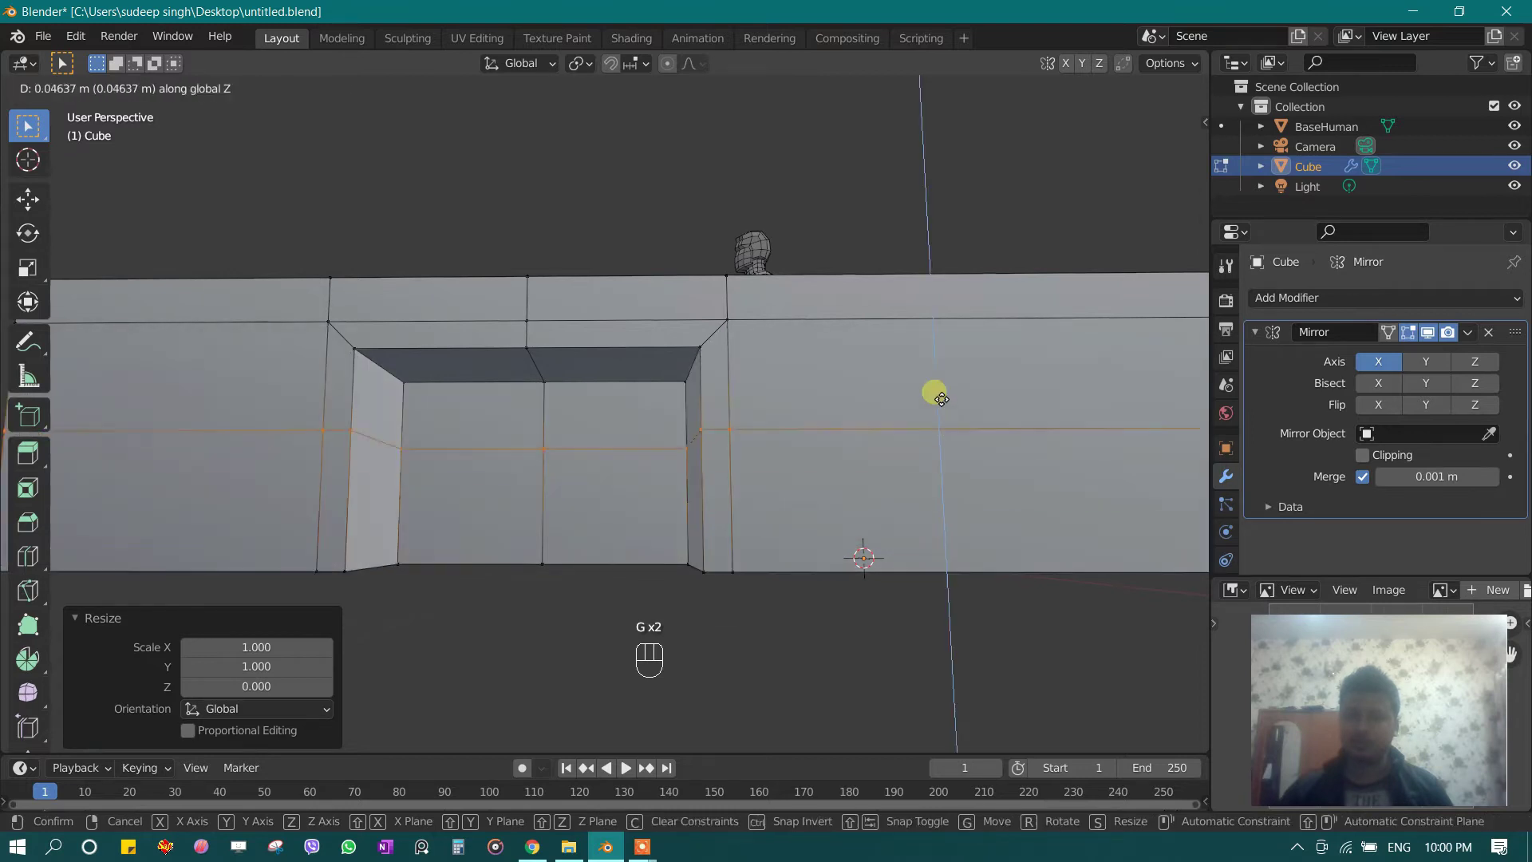
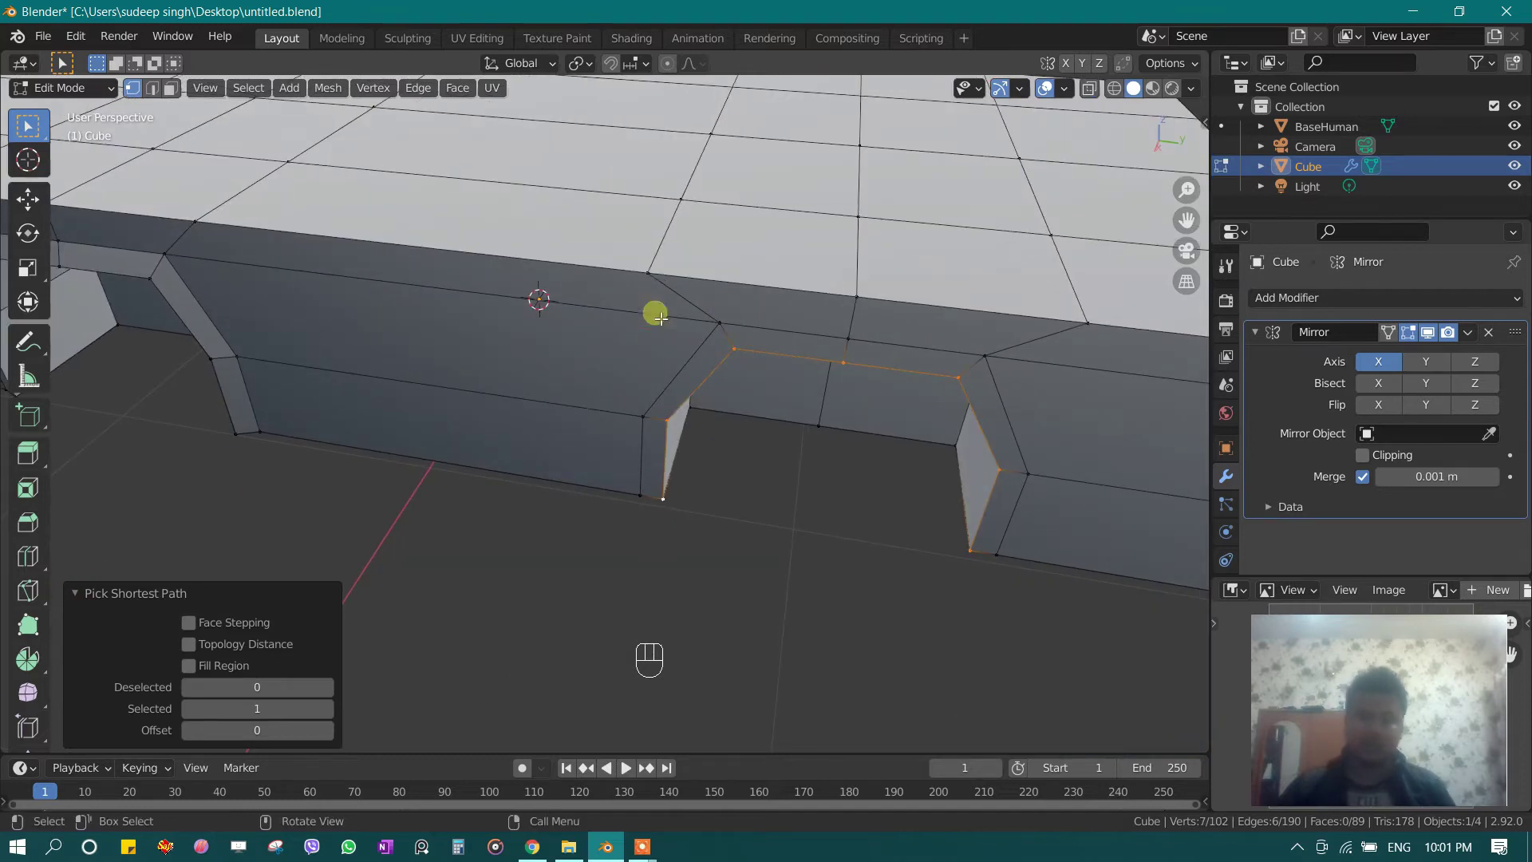
Step: Move the wheel arch edges outward along X and raise the body's bottom edge row on Z
key("g")
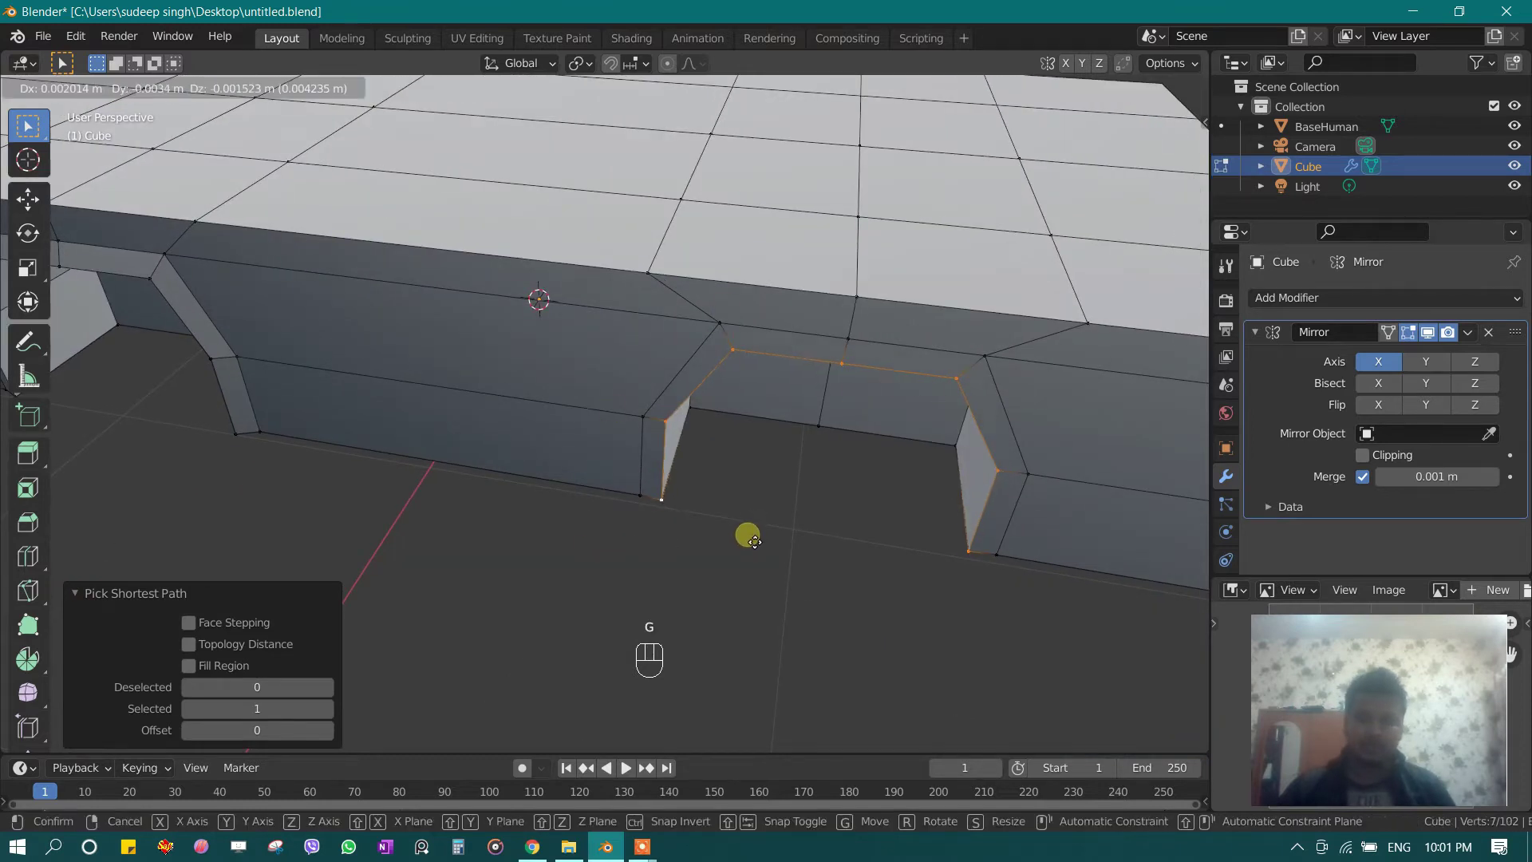
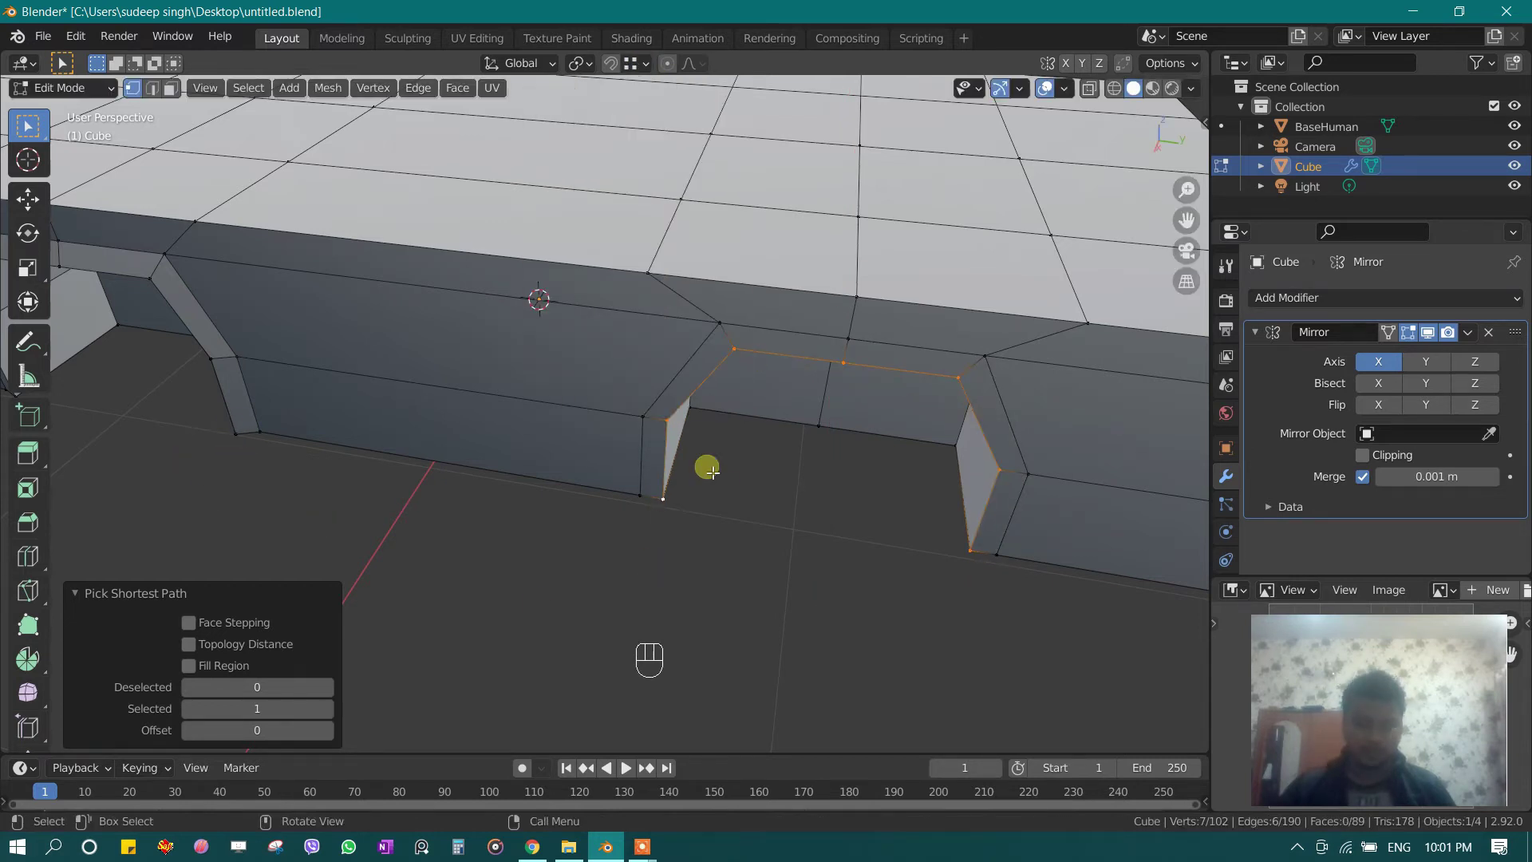
key("g")
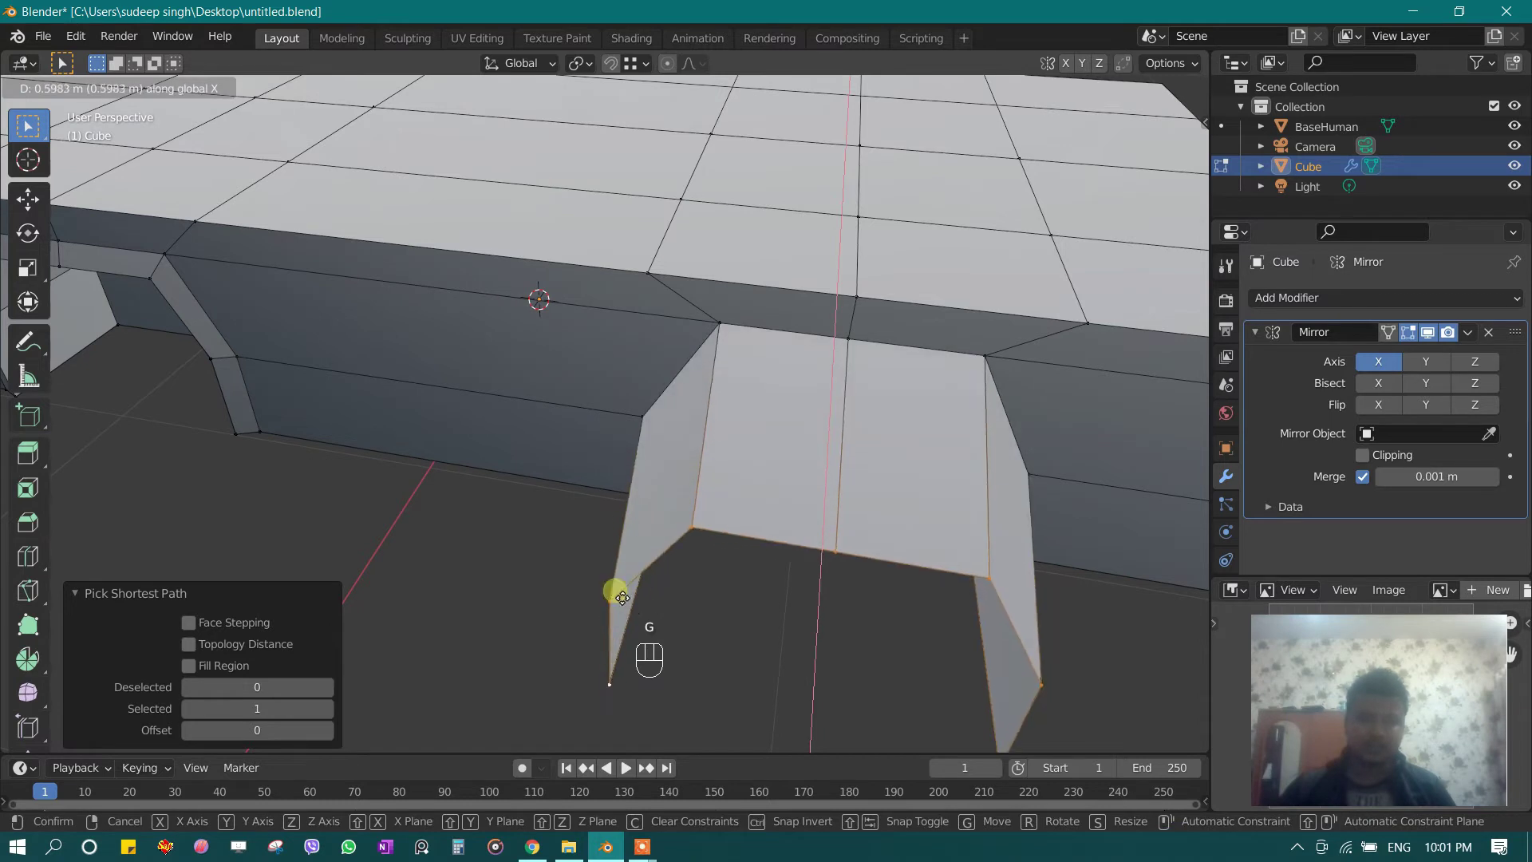
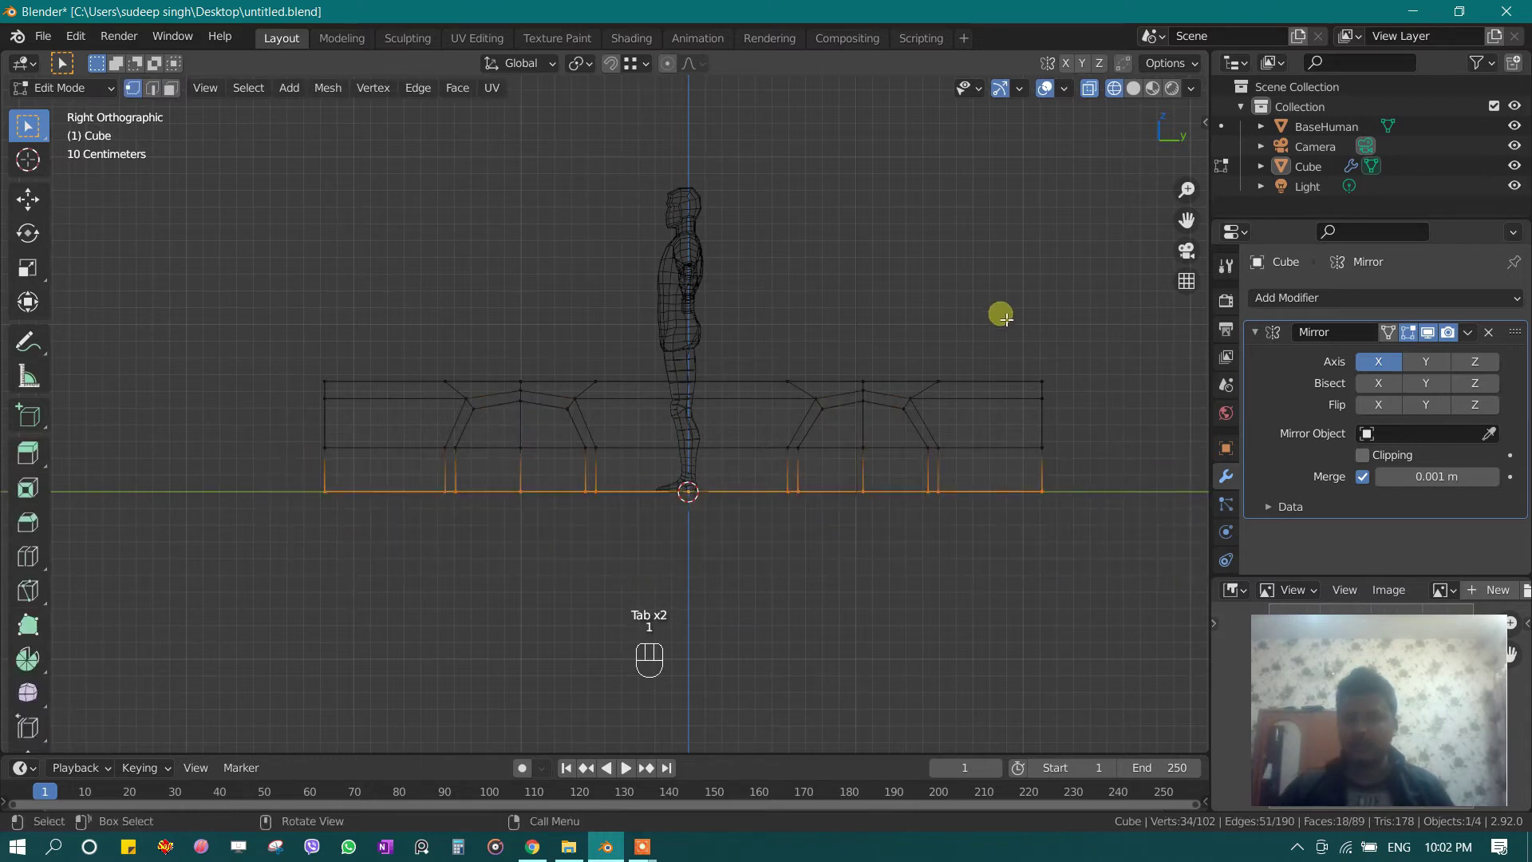
key("g")
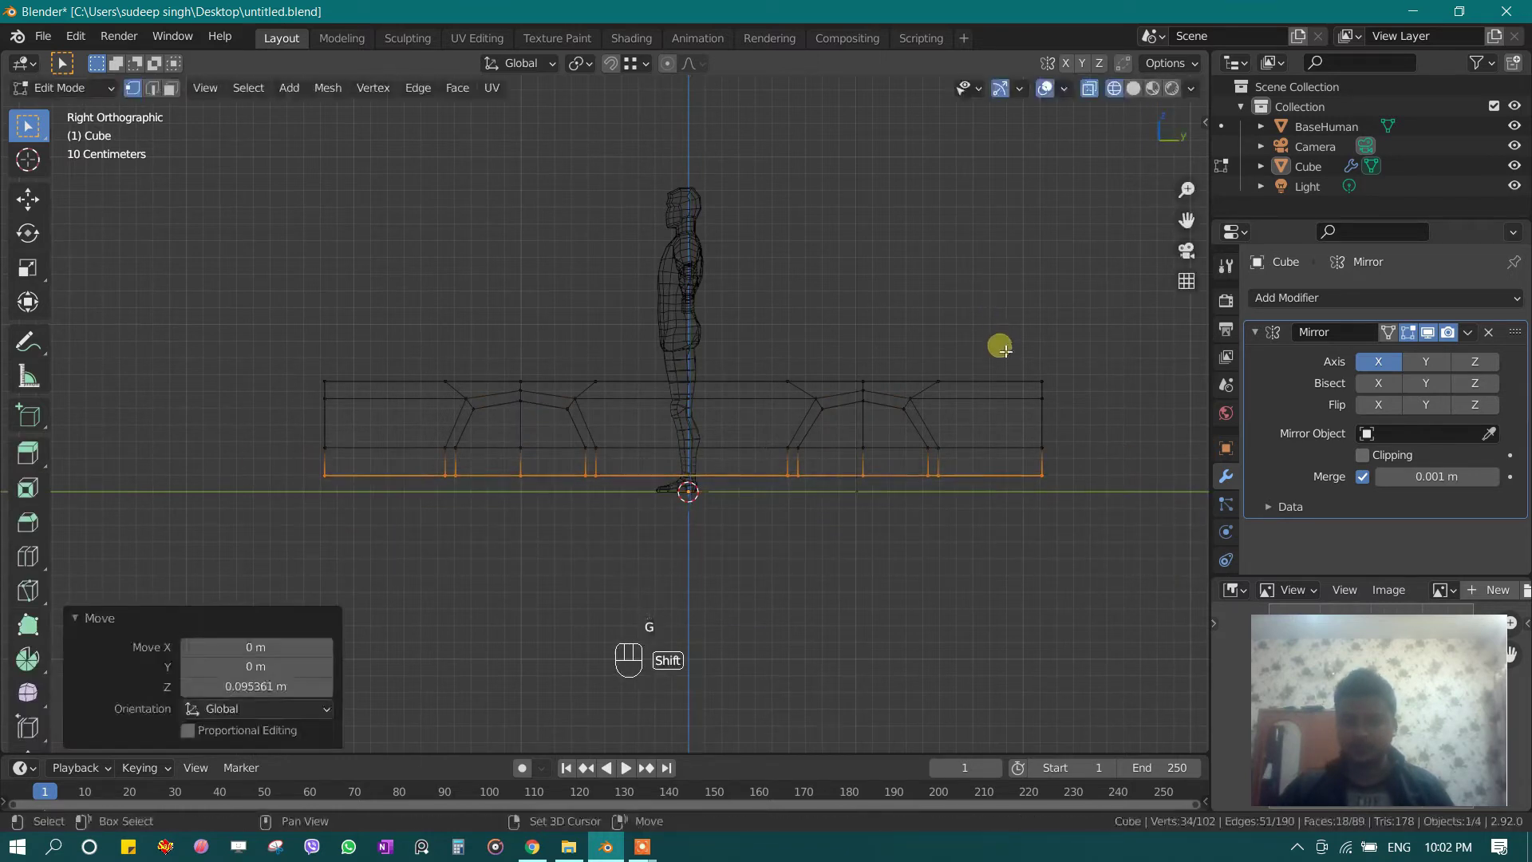
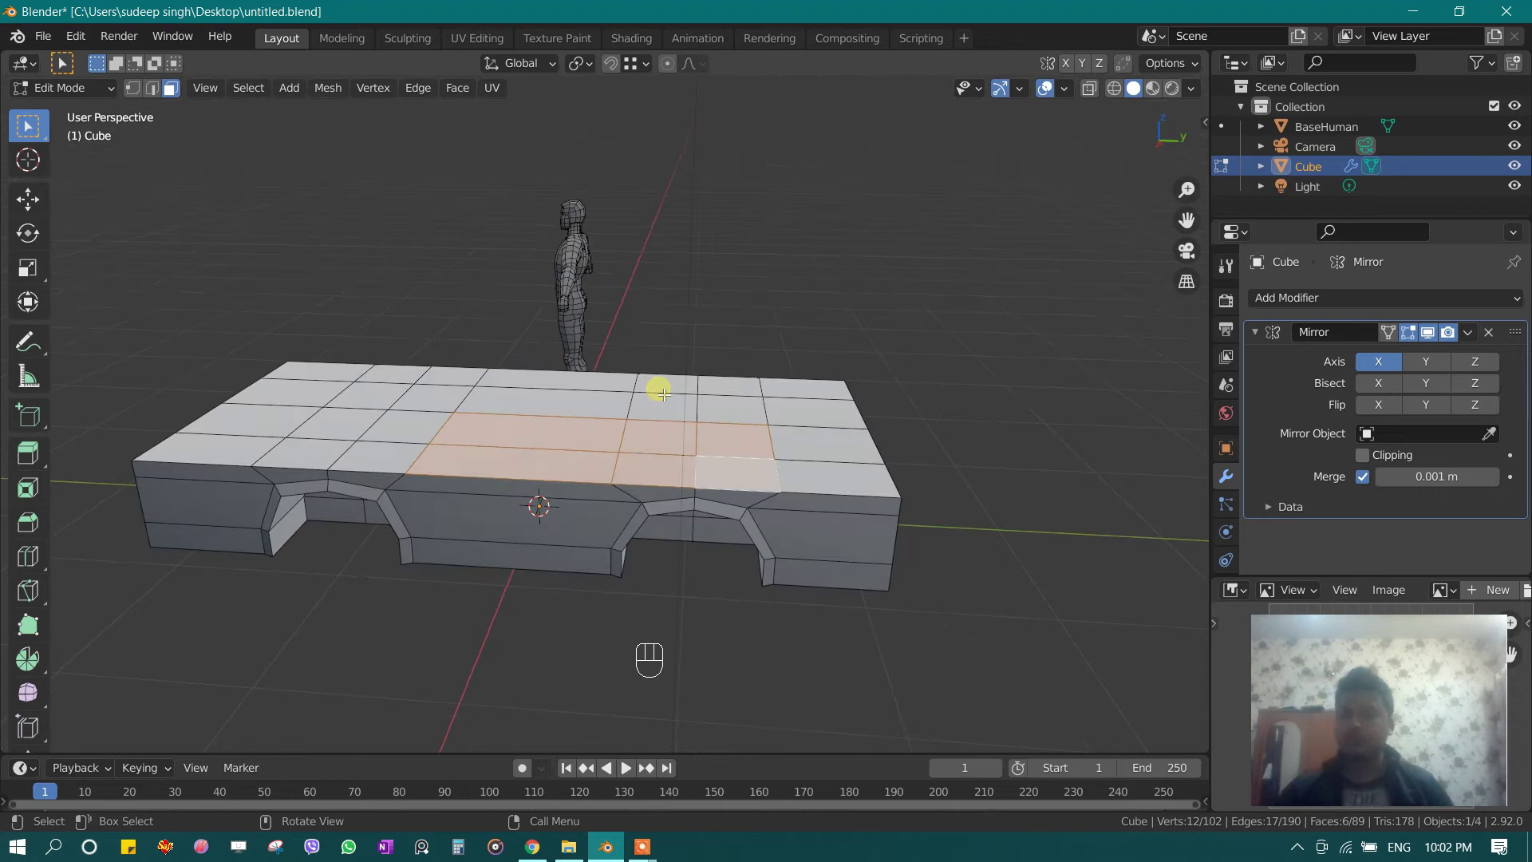
Step: Extrude the middle top faces up about 0.72 m into a cabin and delete its unwanted faces
key("e")
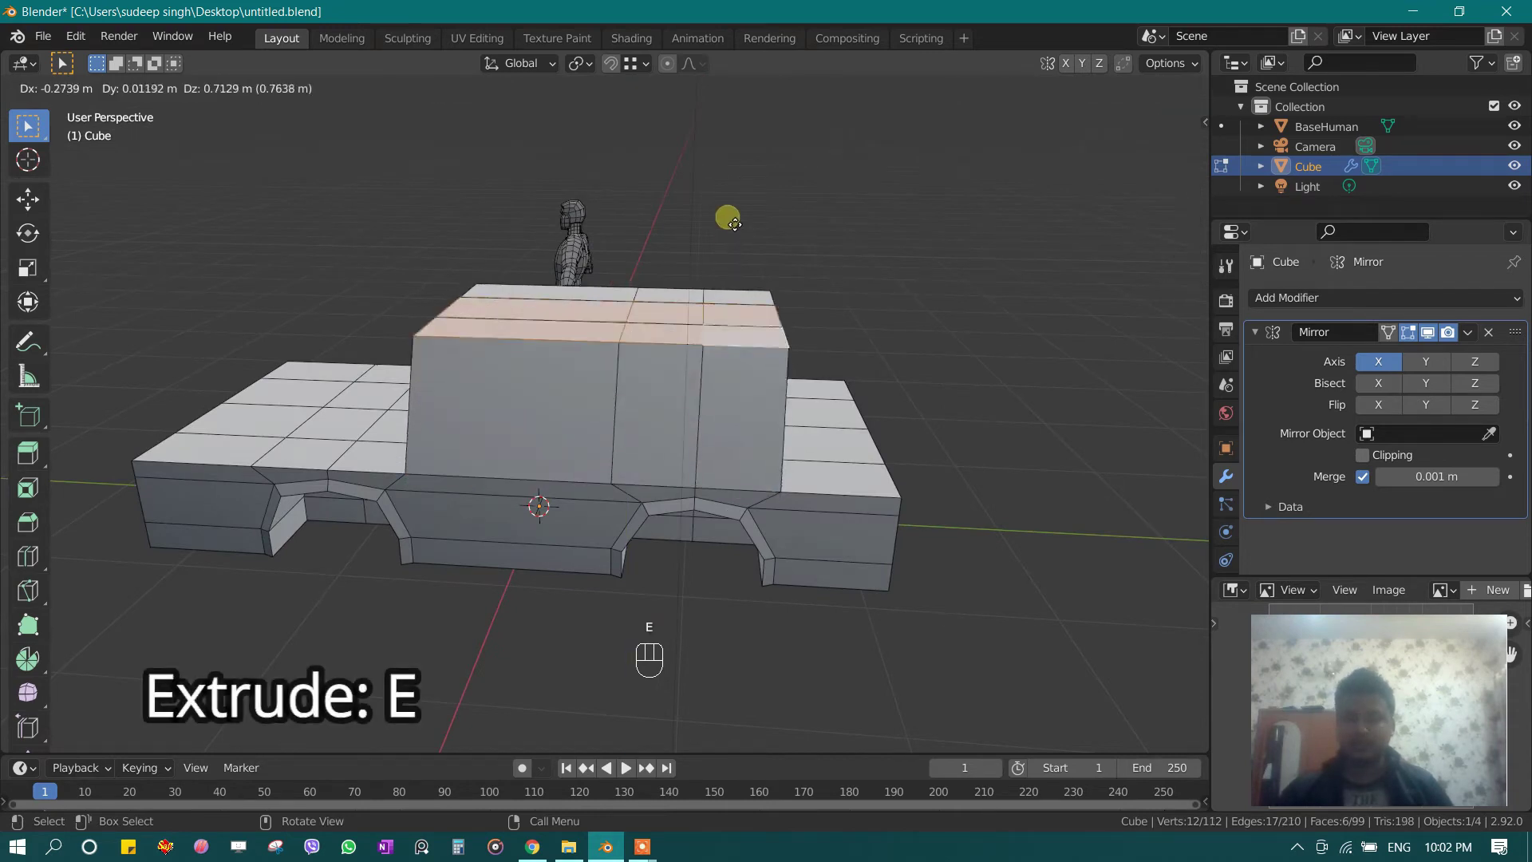
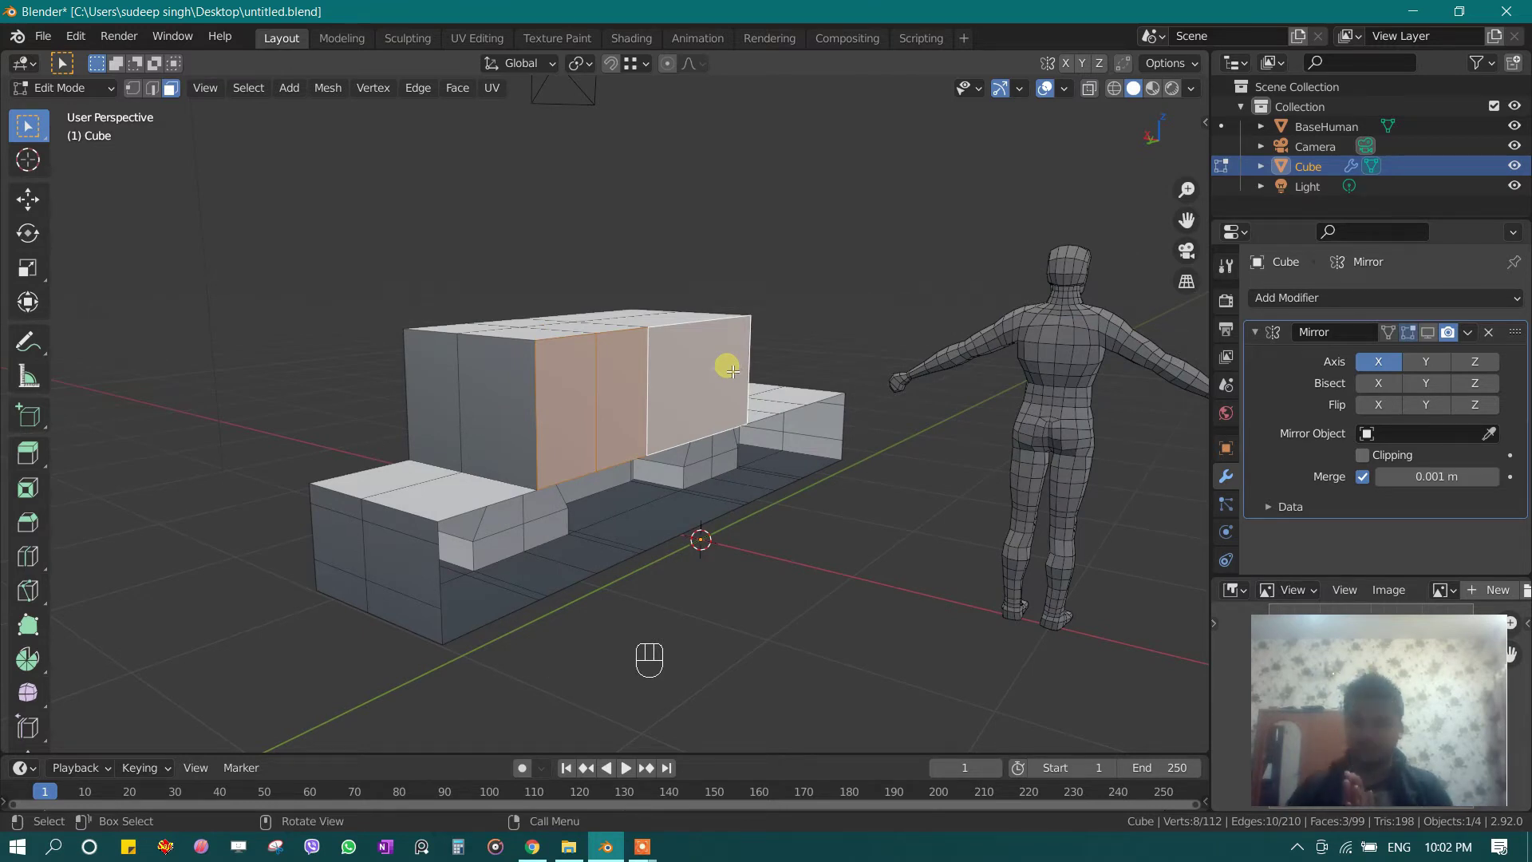
key("x")
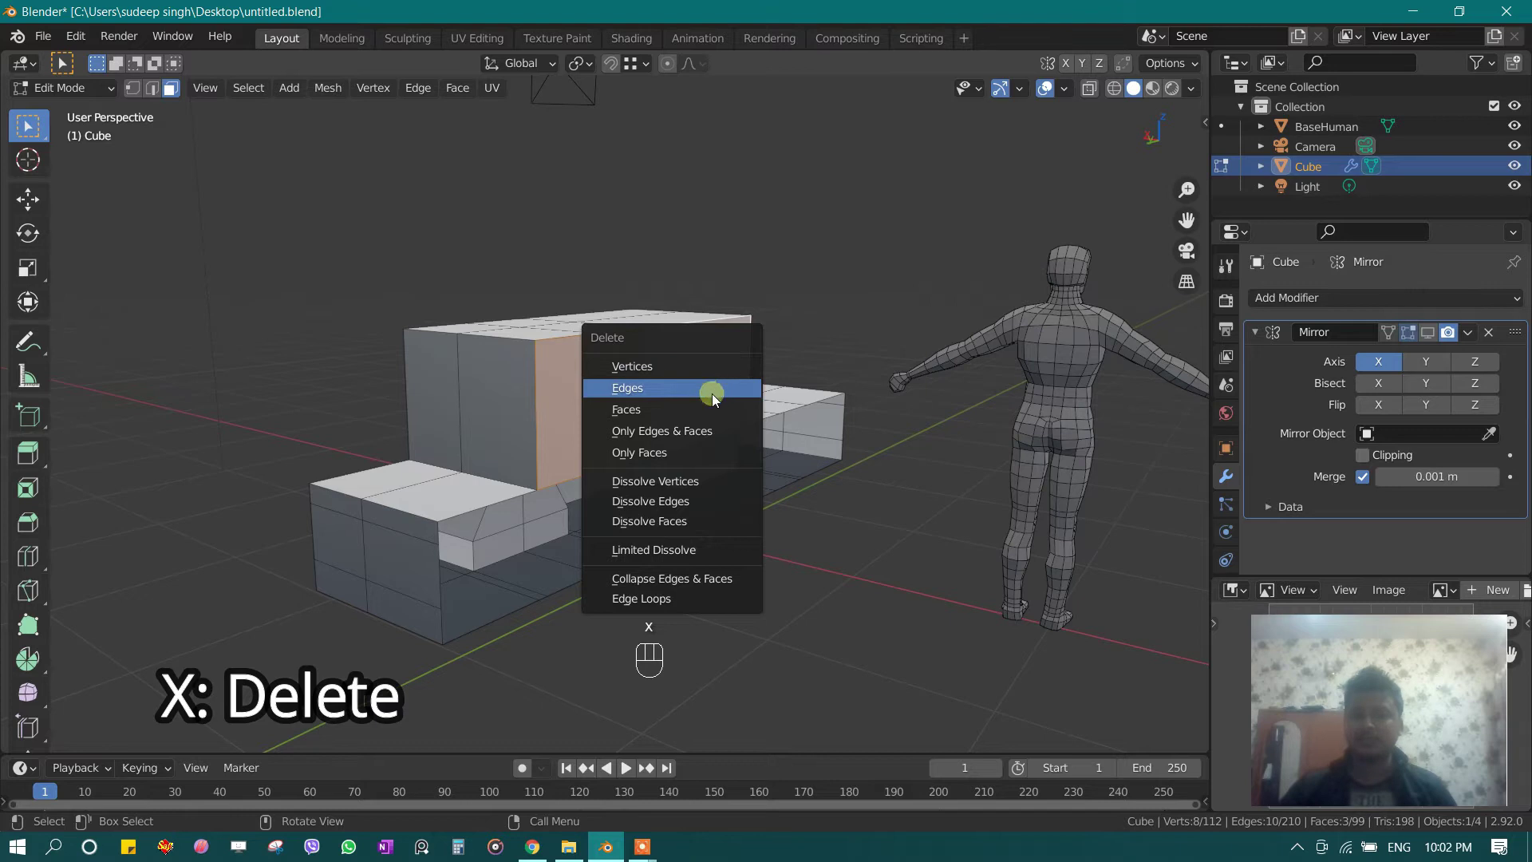
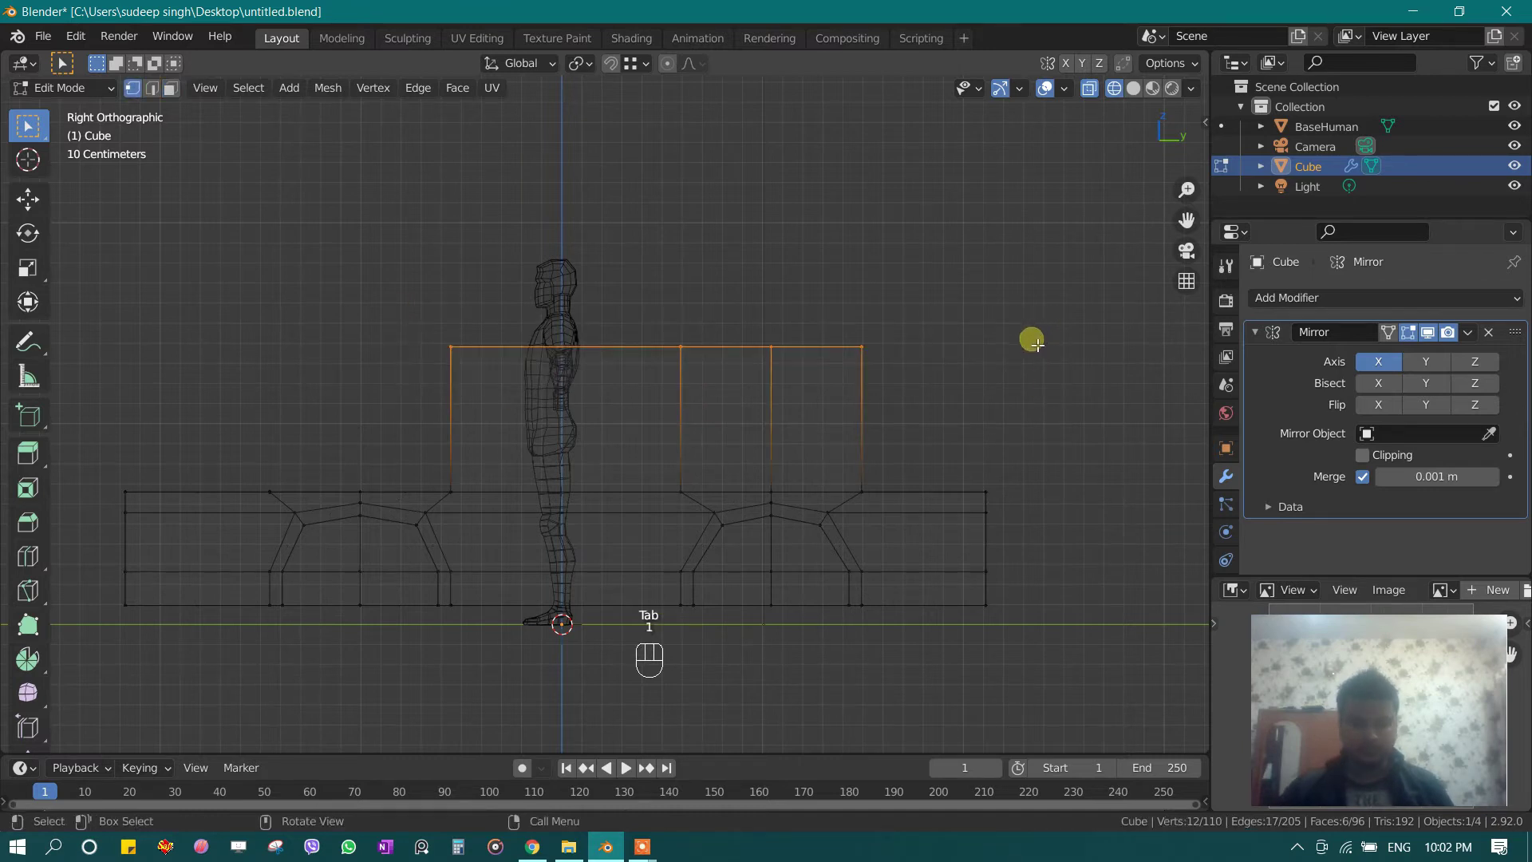
Step: Taper the cabin roof along Y and lower its edges so the glass ends slope
key("s")
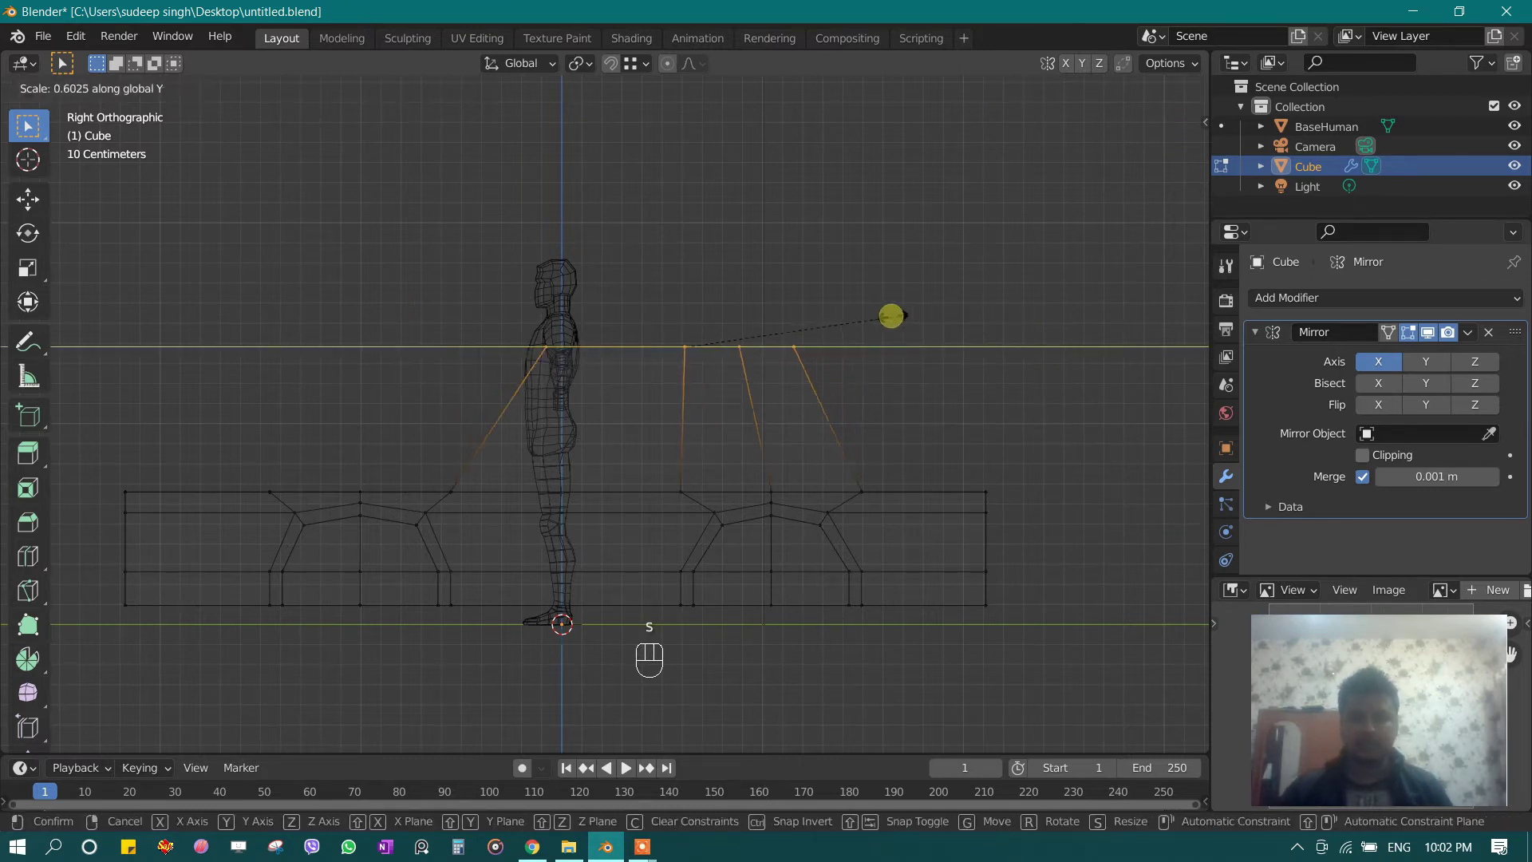
key("g")
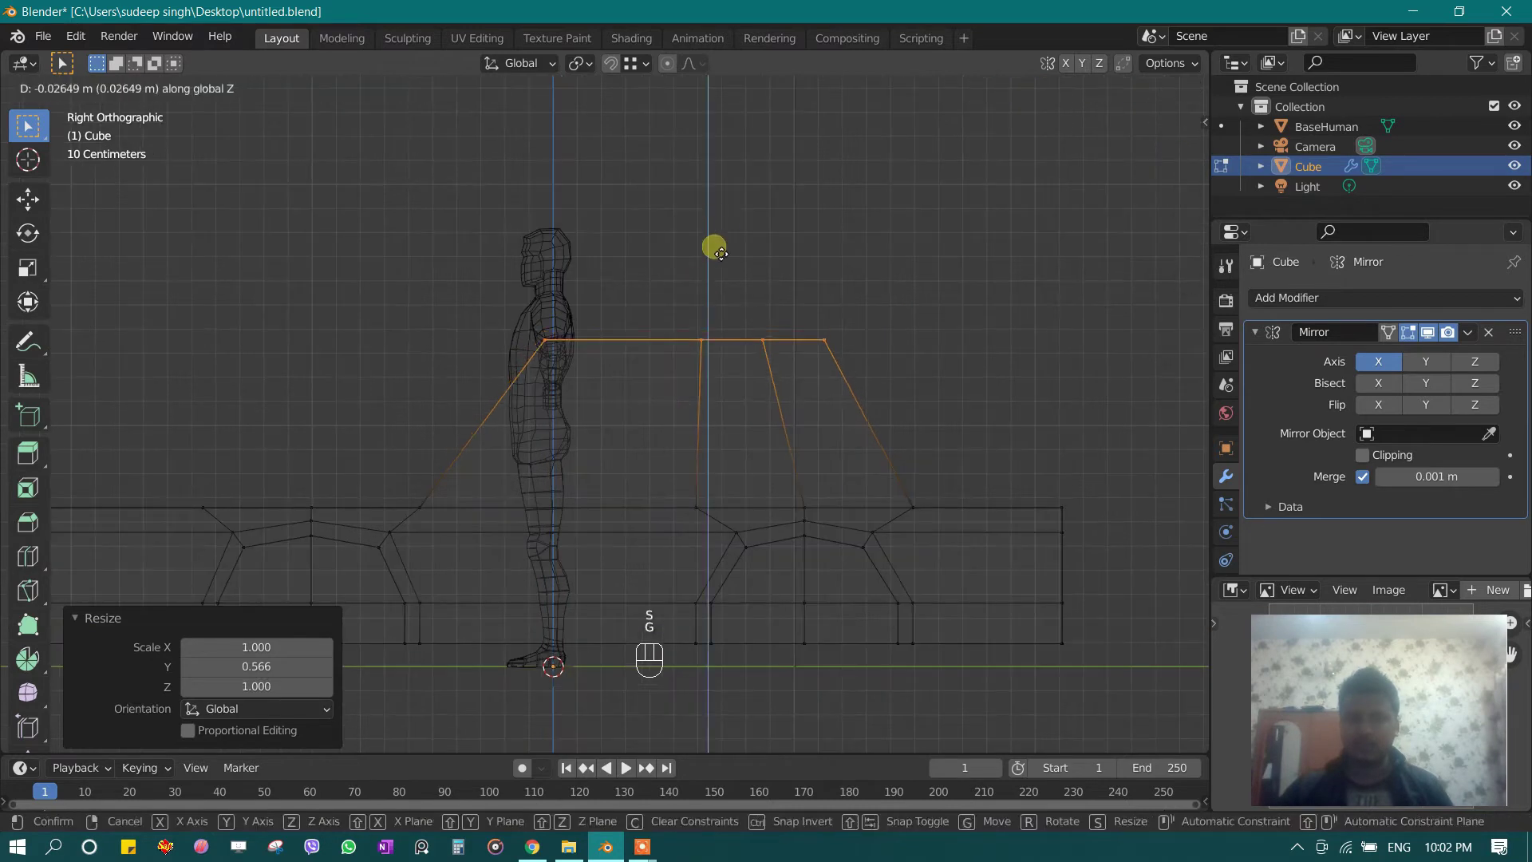
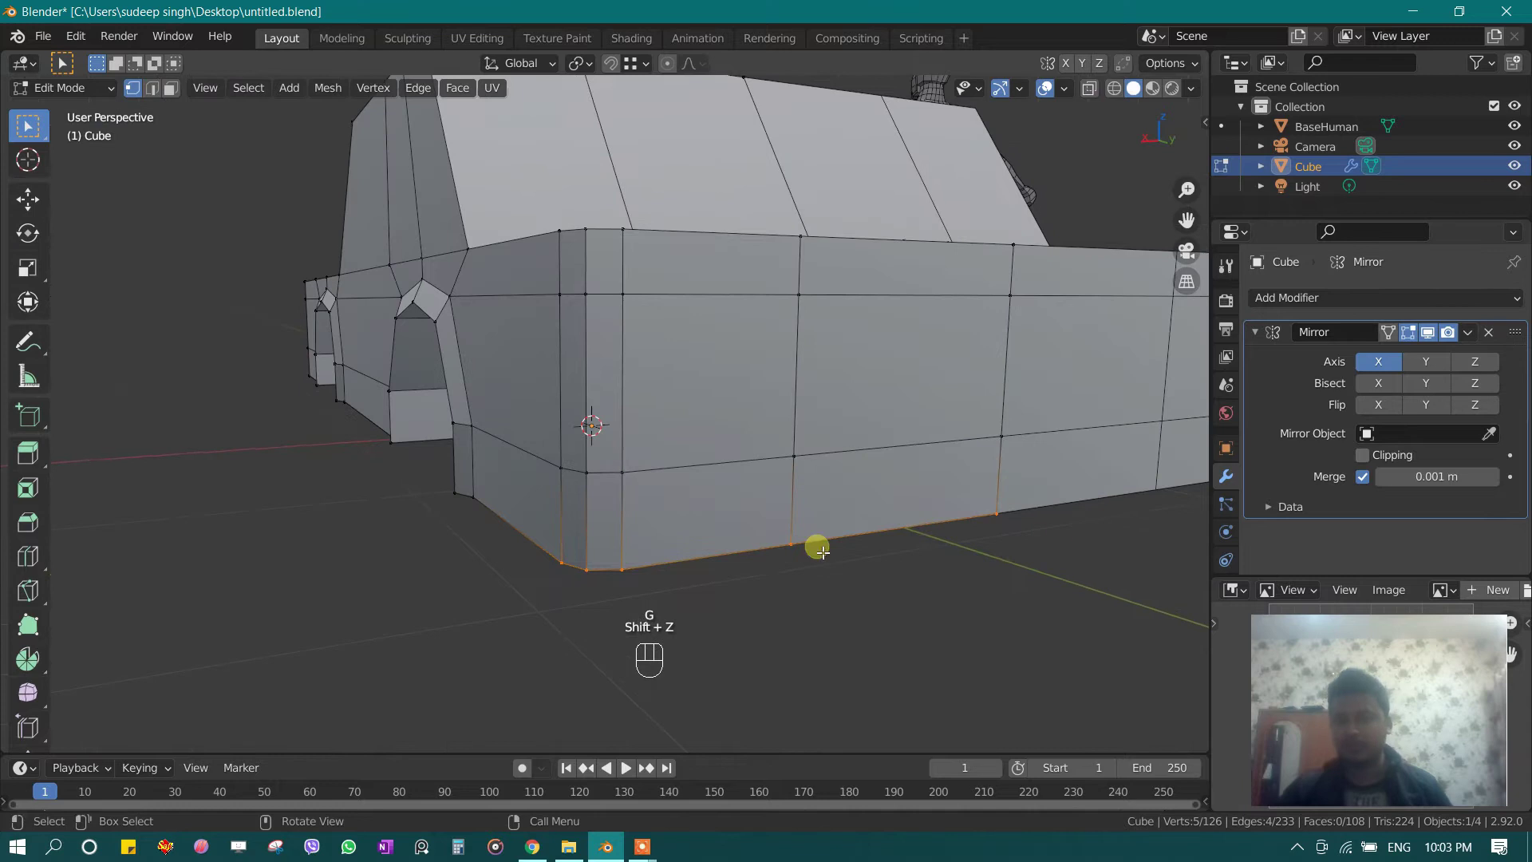
Step: From side view, nudge the lower-body end vertices vertically on Z
key("KP_1")
key("KP_3")
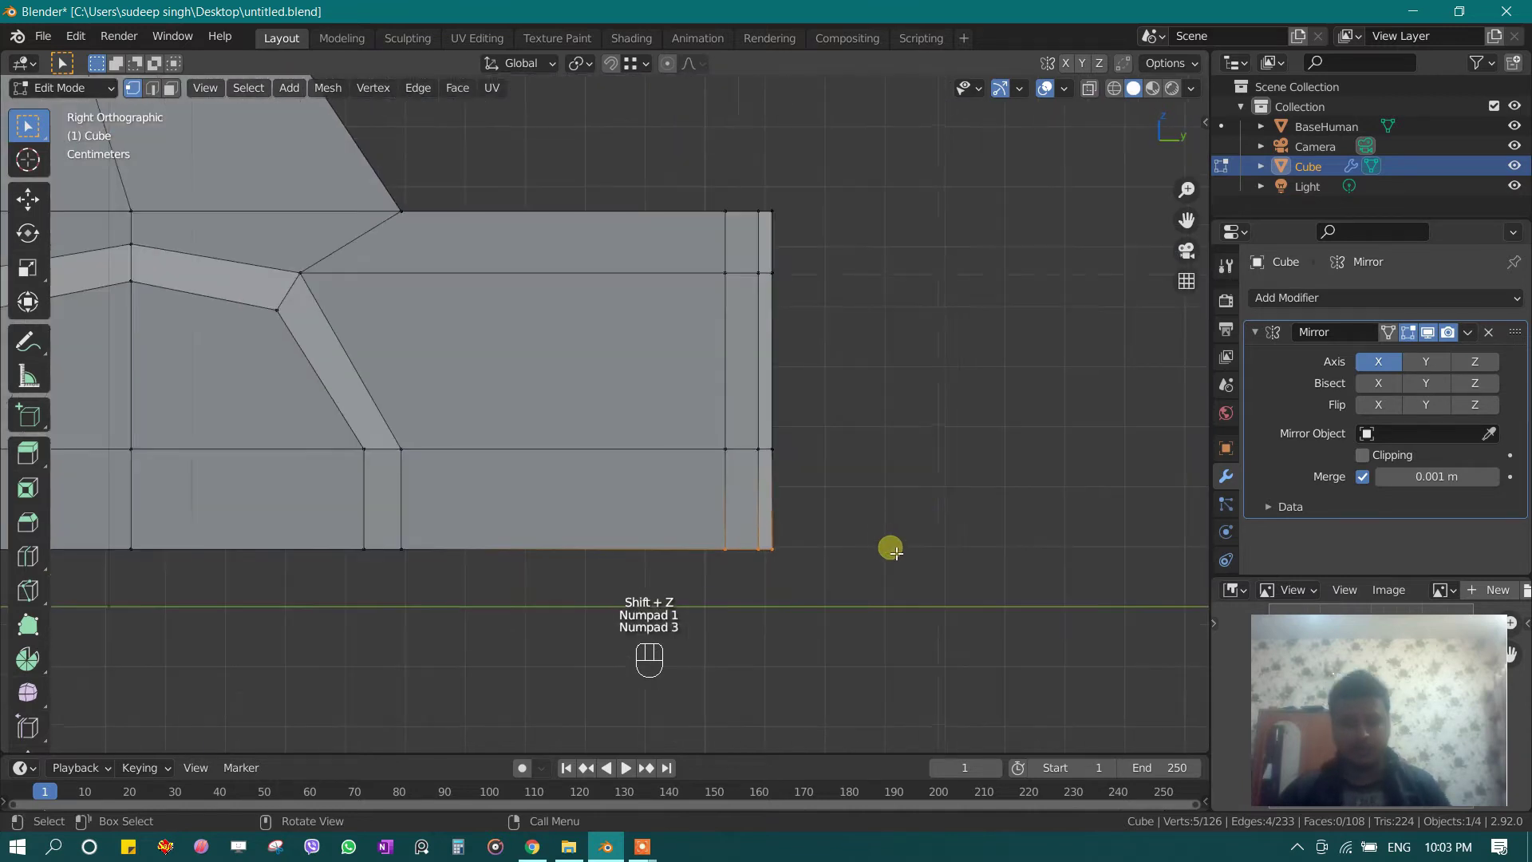
key("g")
key("g")
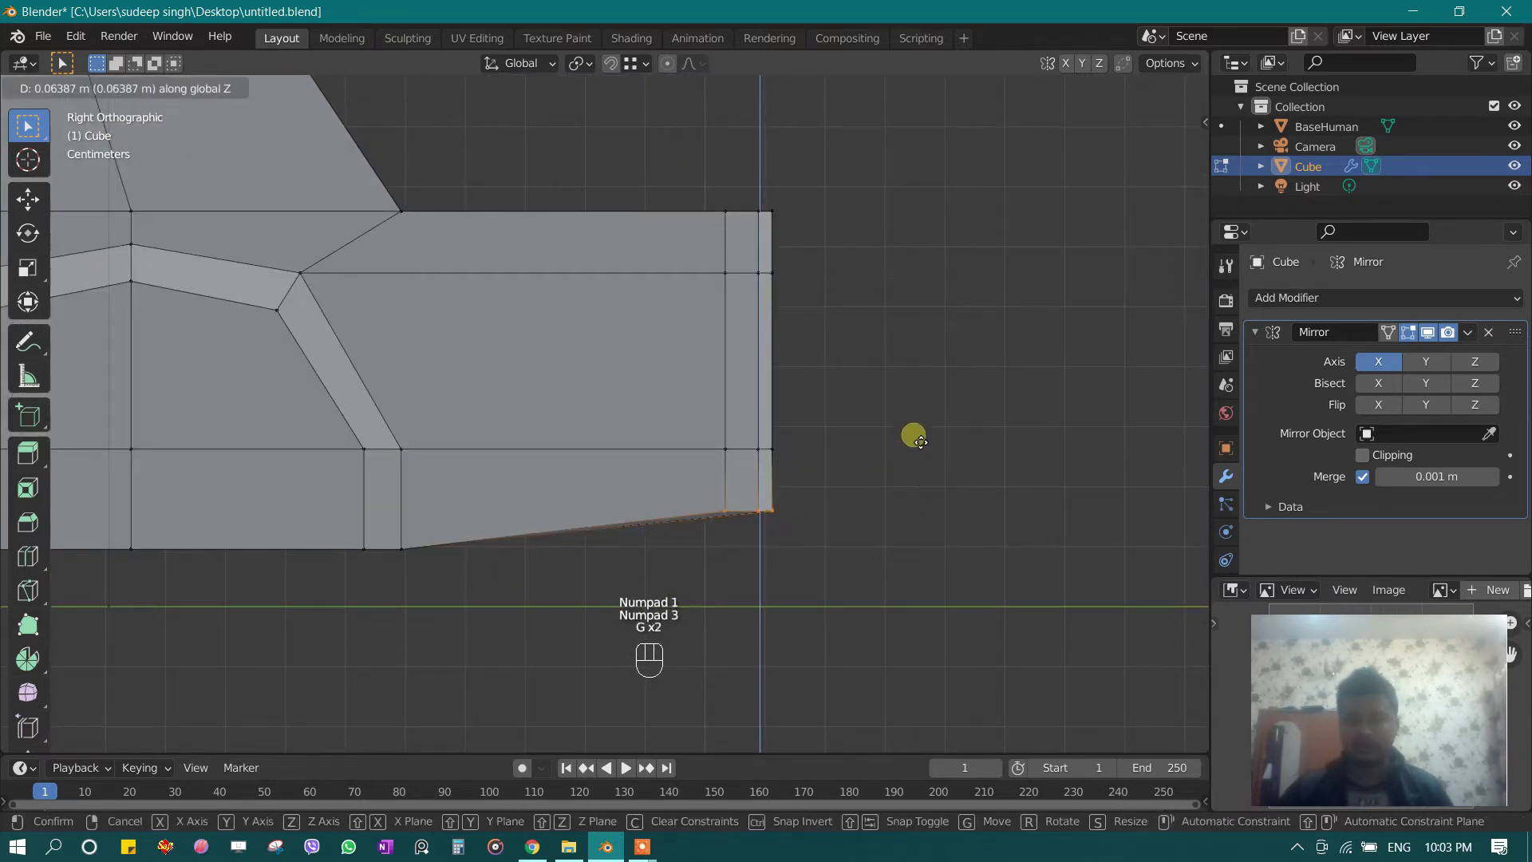
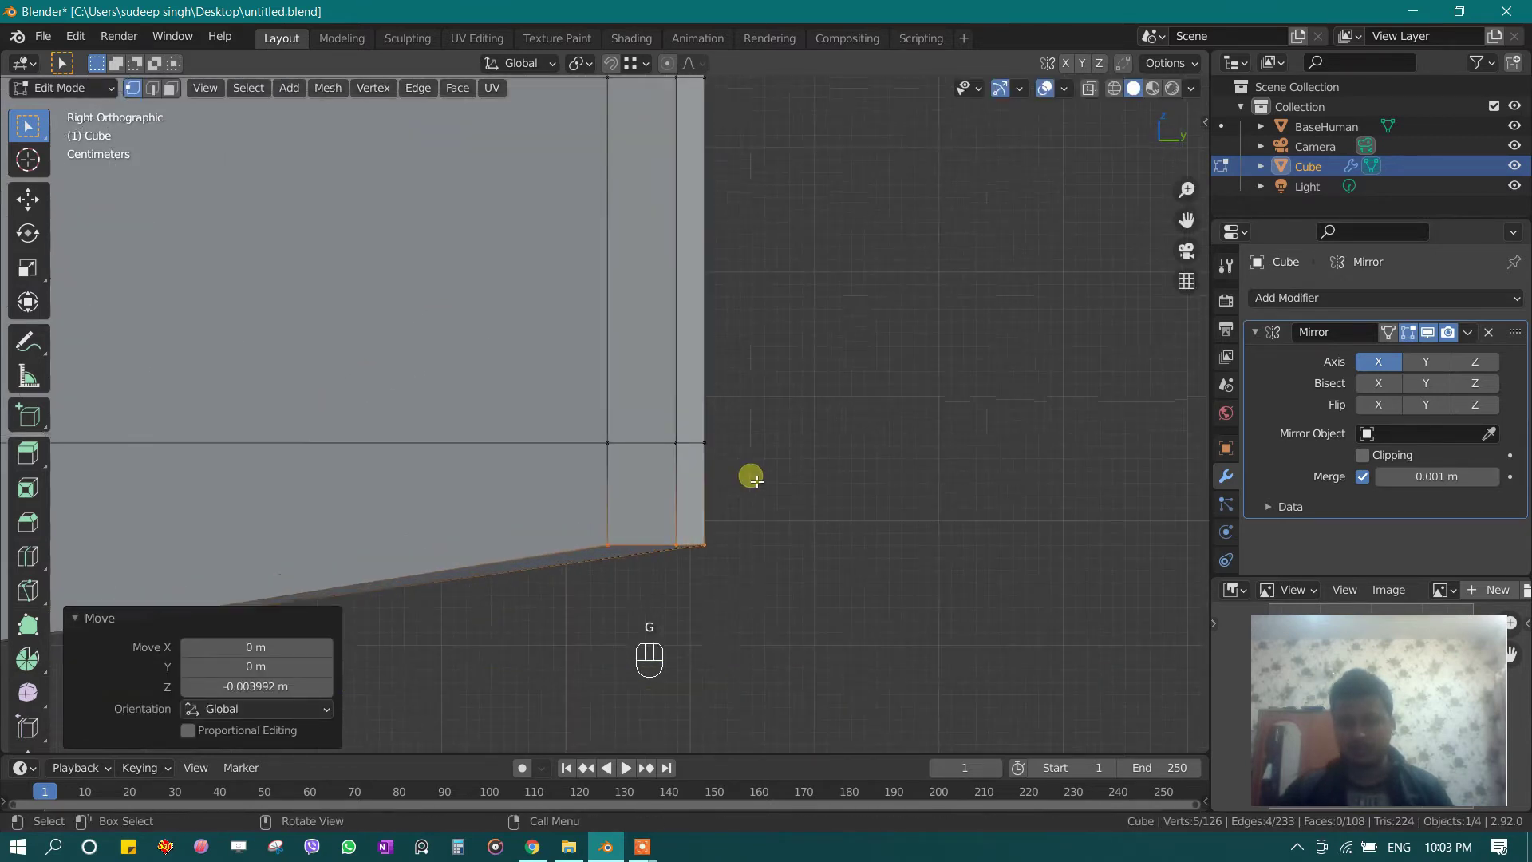
key("r")
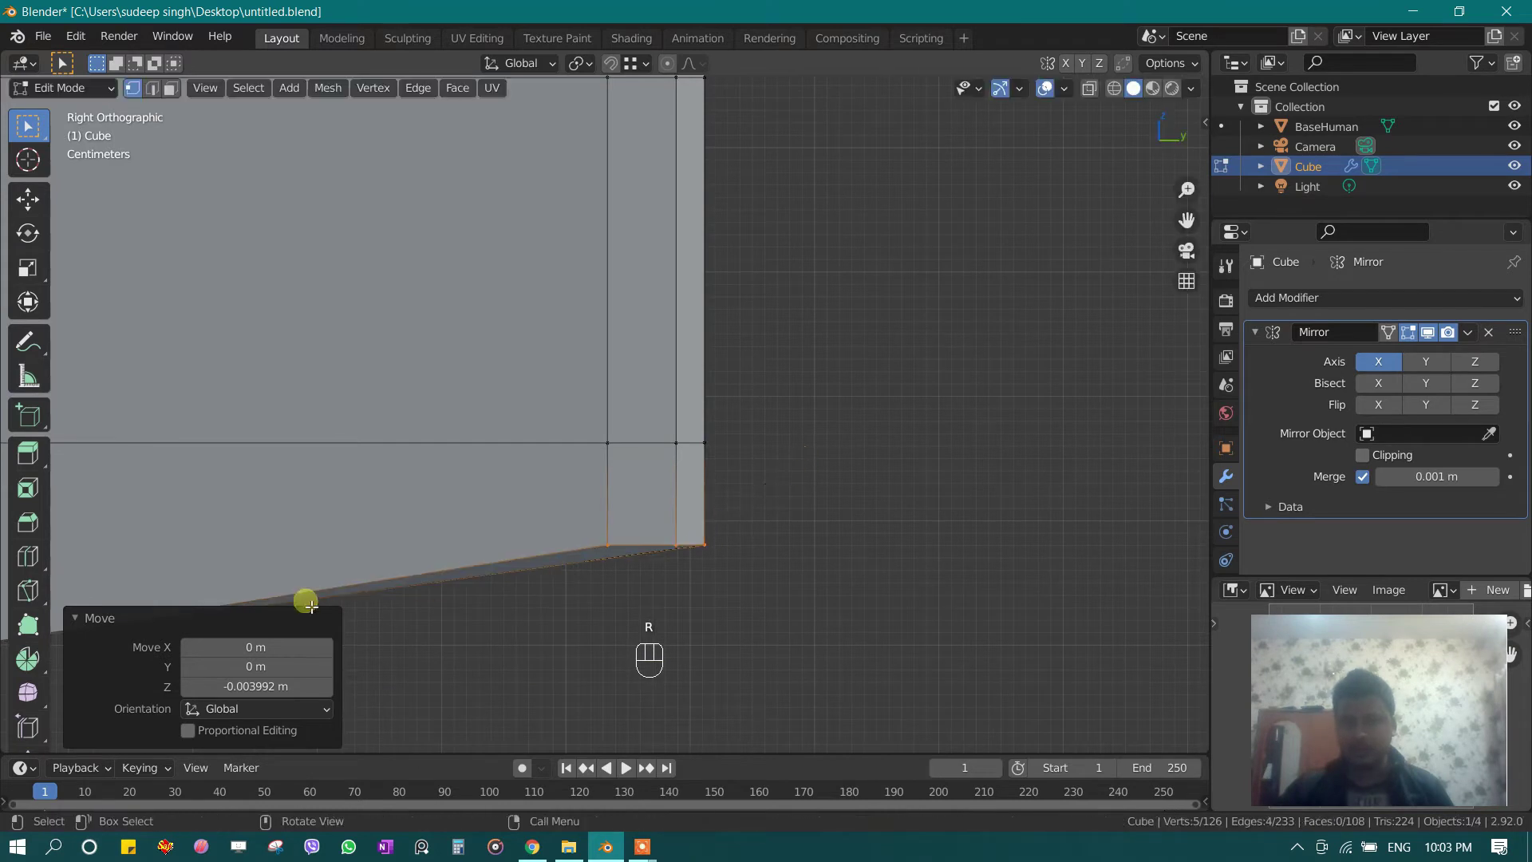
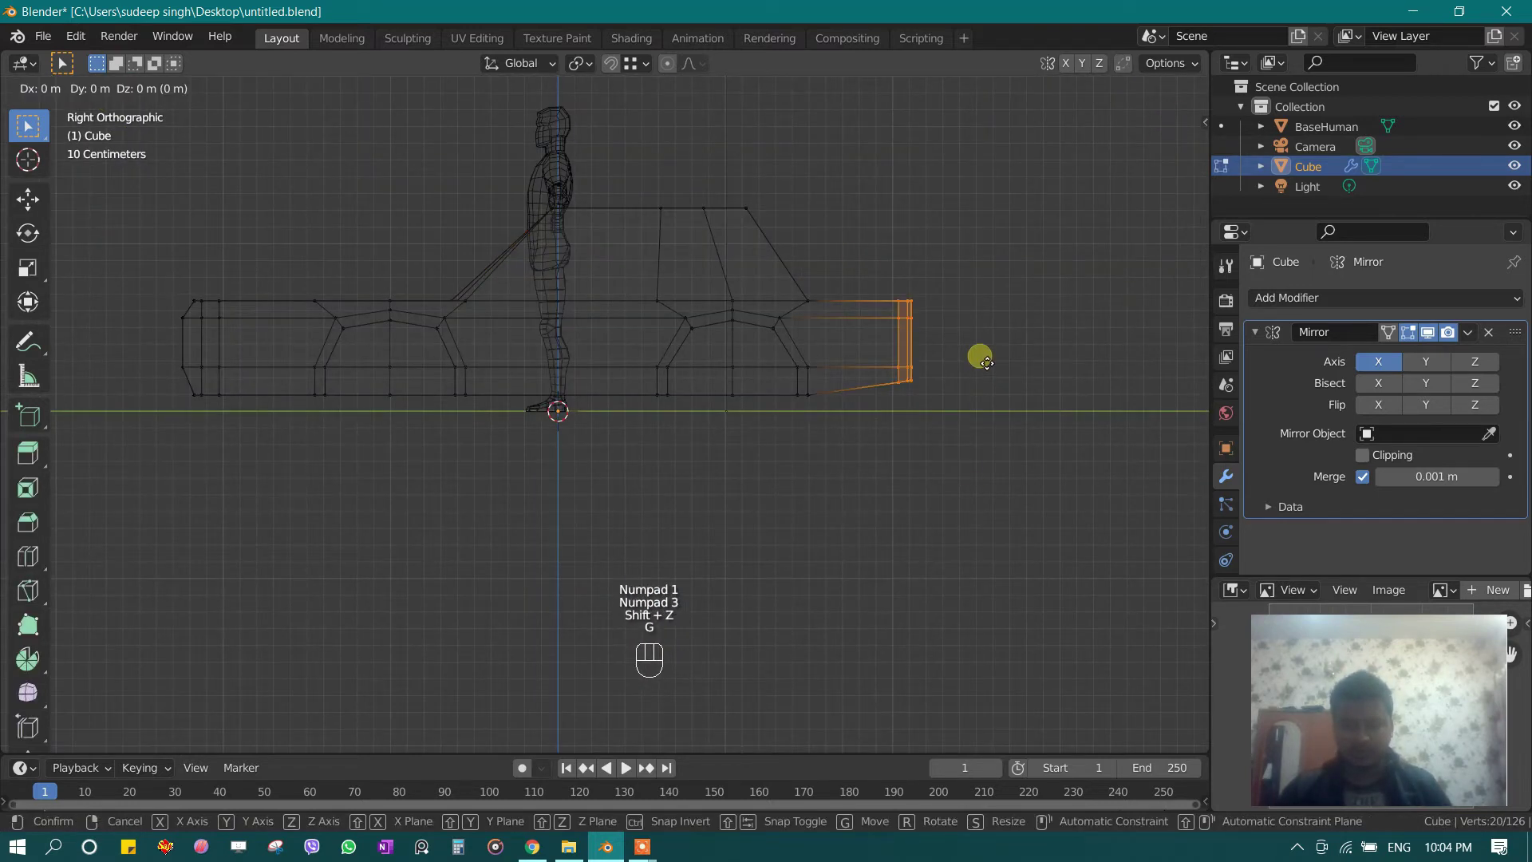
Step: Cut an edge loop near the car's end and scale it to zero along Y into a straight line
key("ctrl+r")
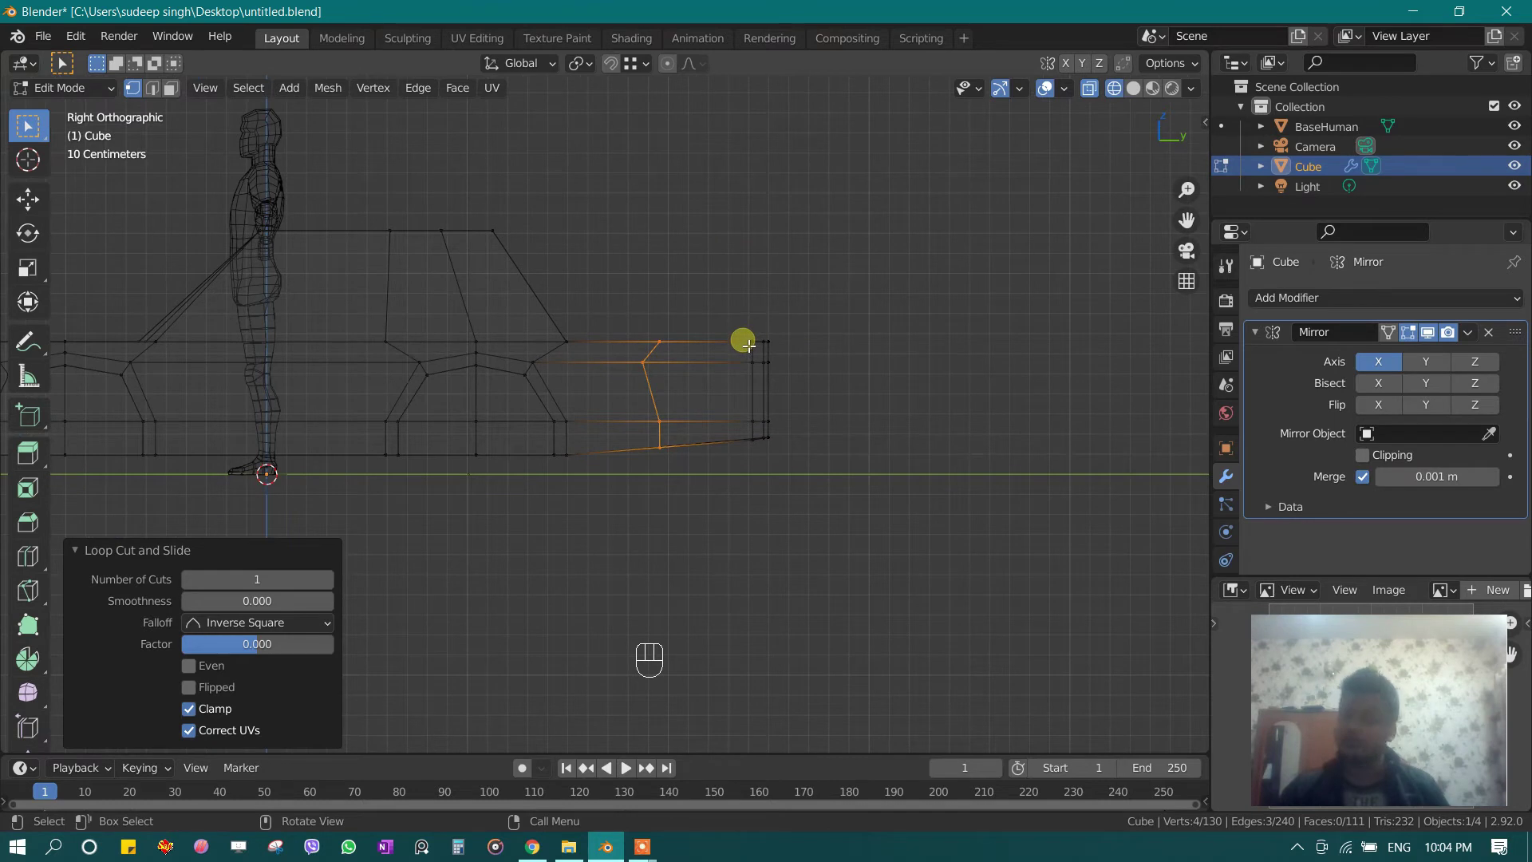
key("s")
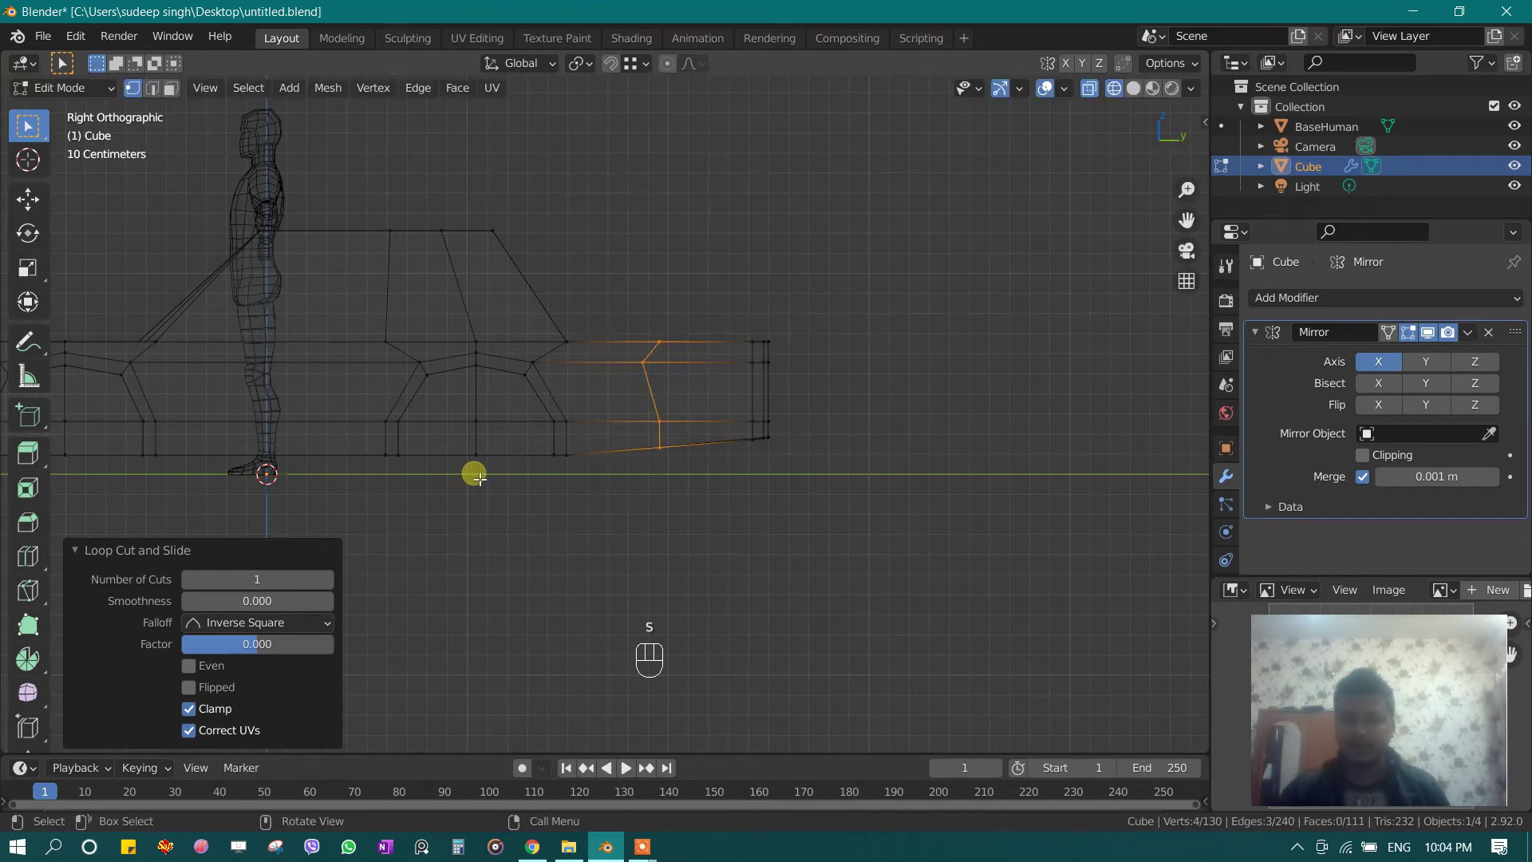
key("s")
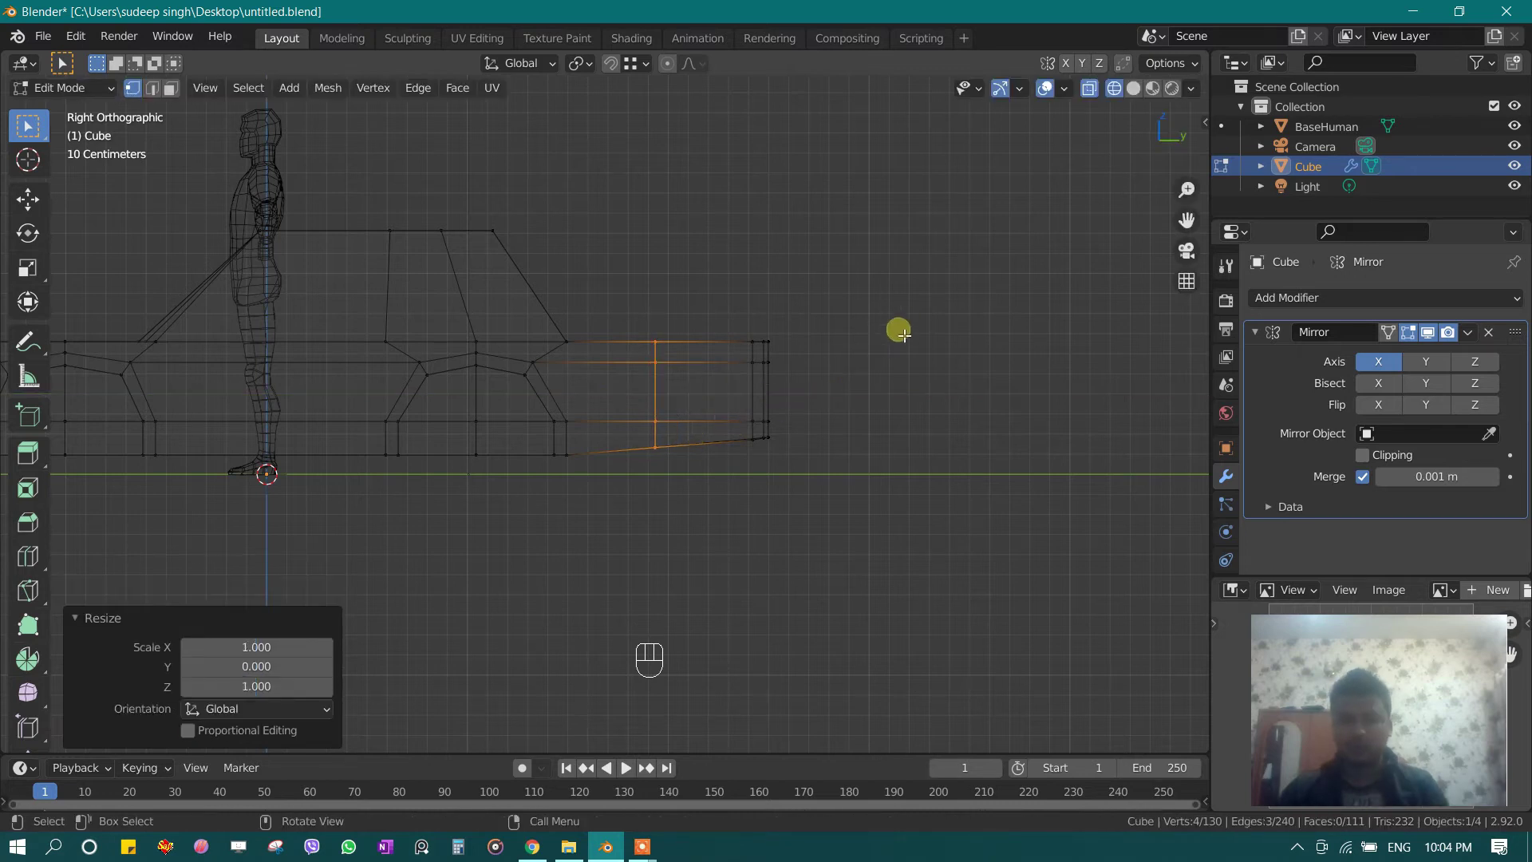
Step: Edge-slide the bumper loops toward the end and nudge the nose edges up and inward
key("g")
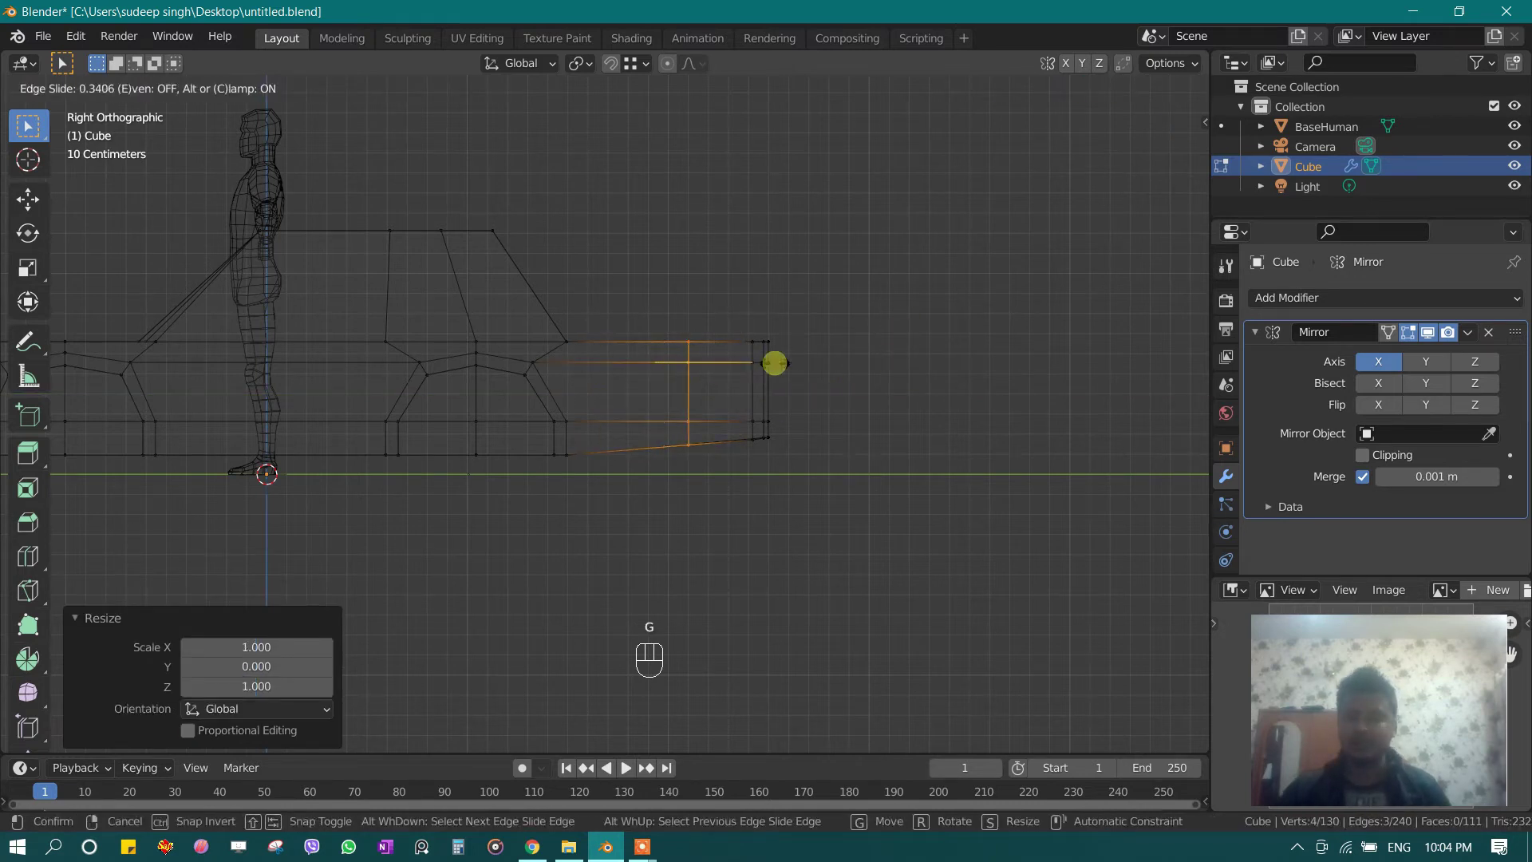
key("g")
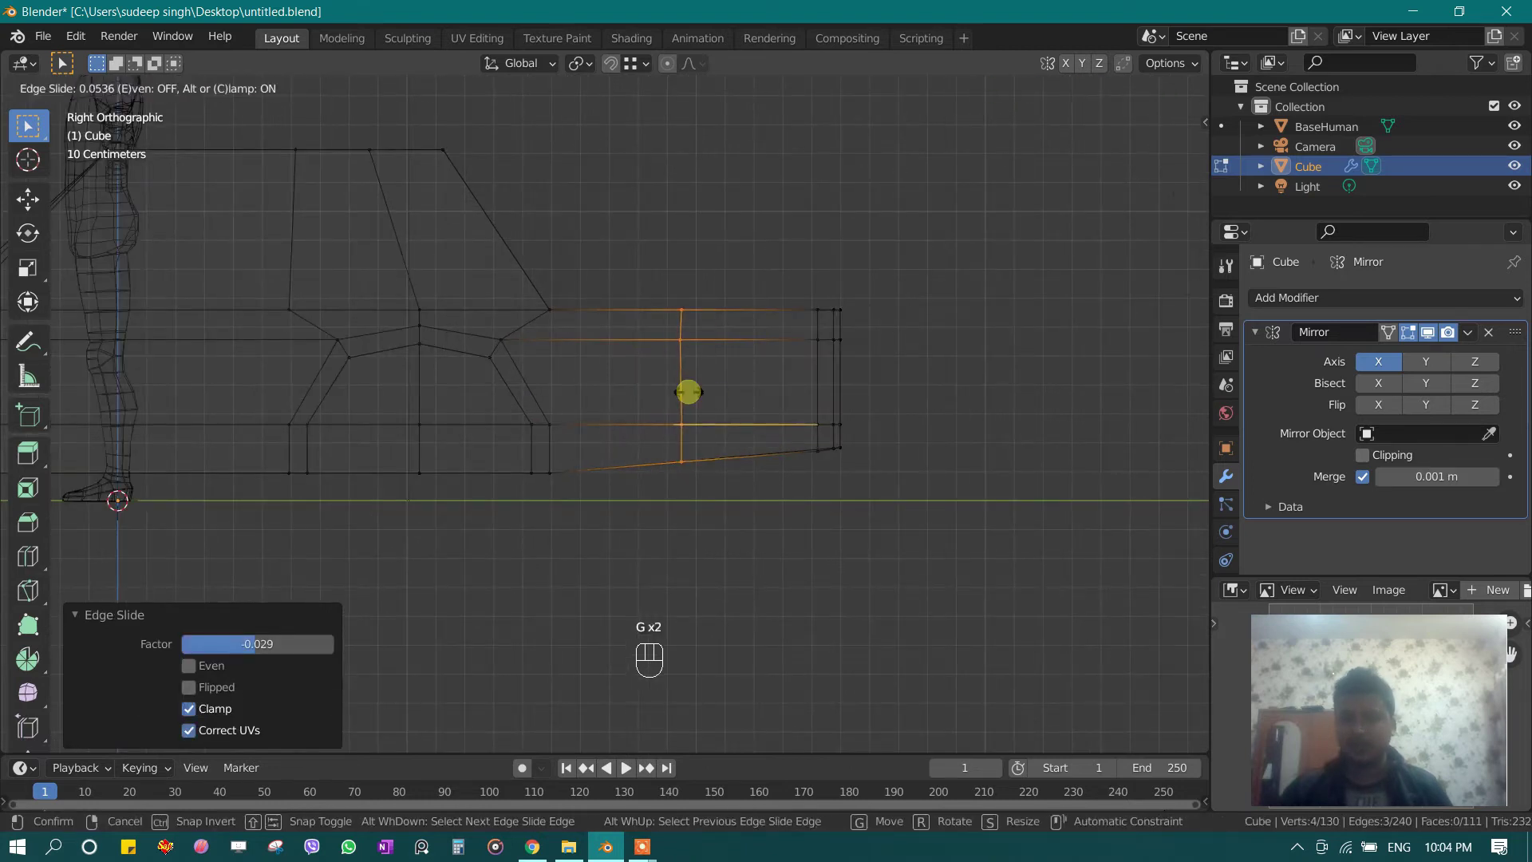
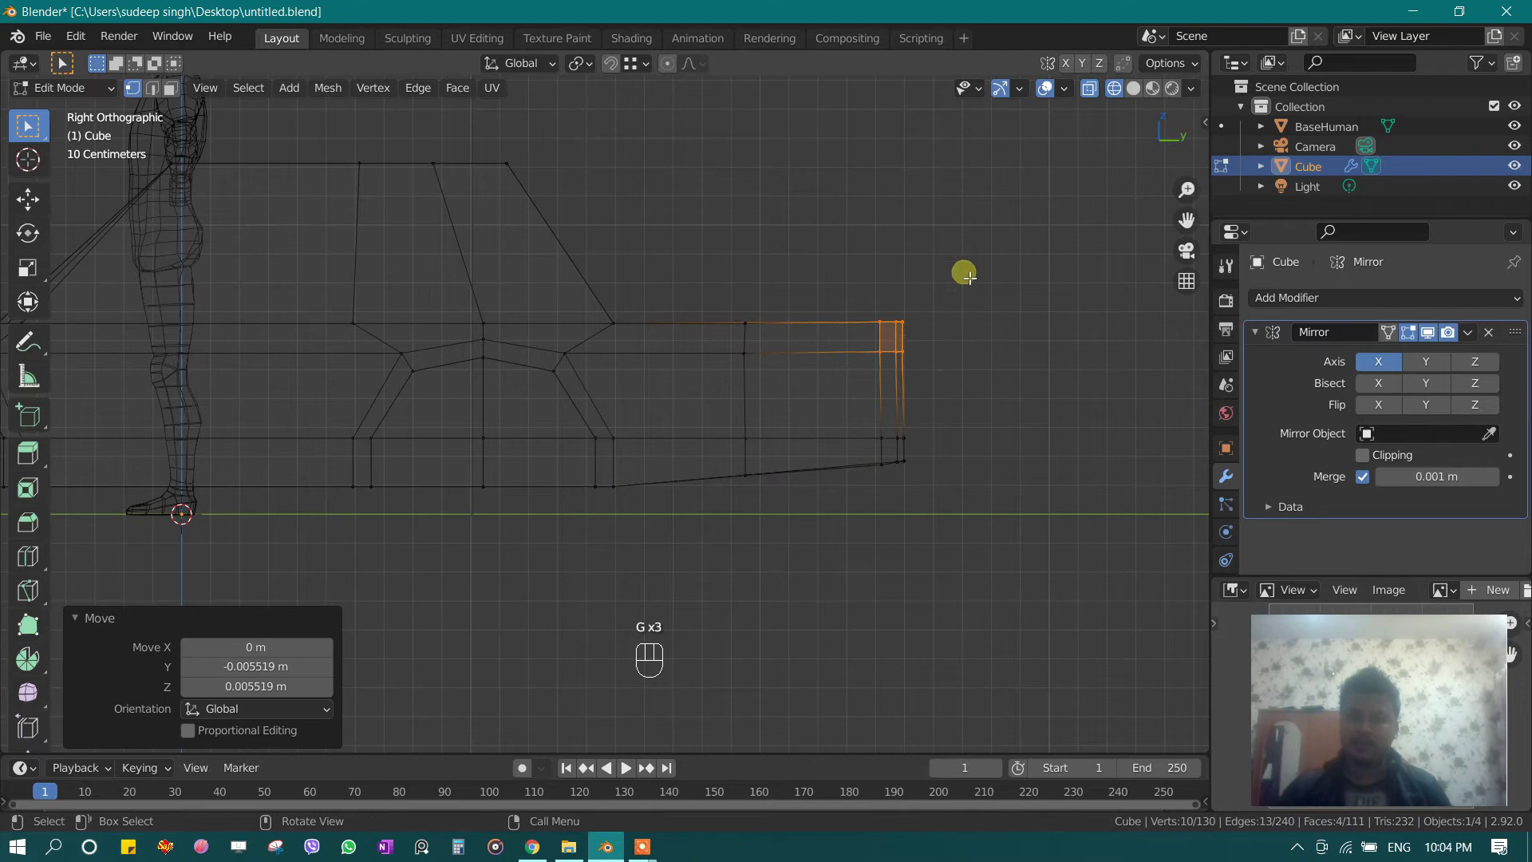
key("r")
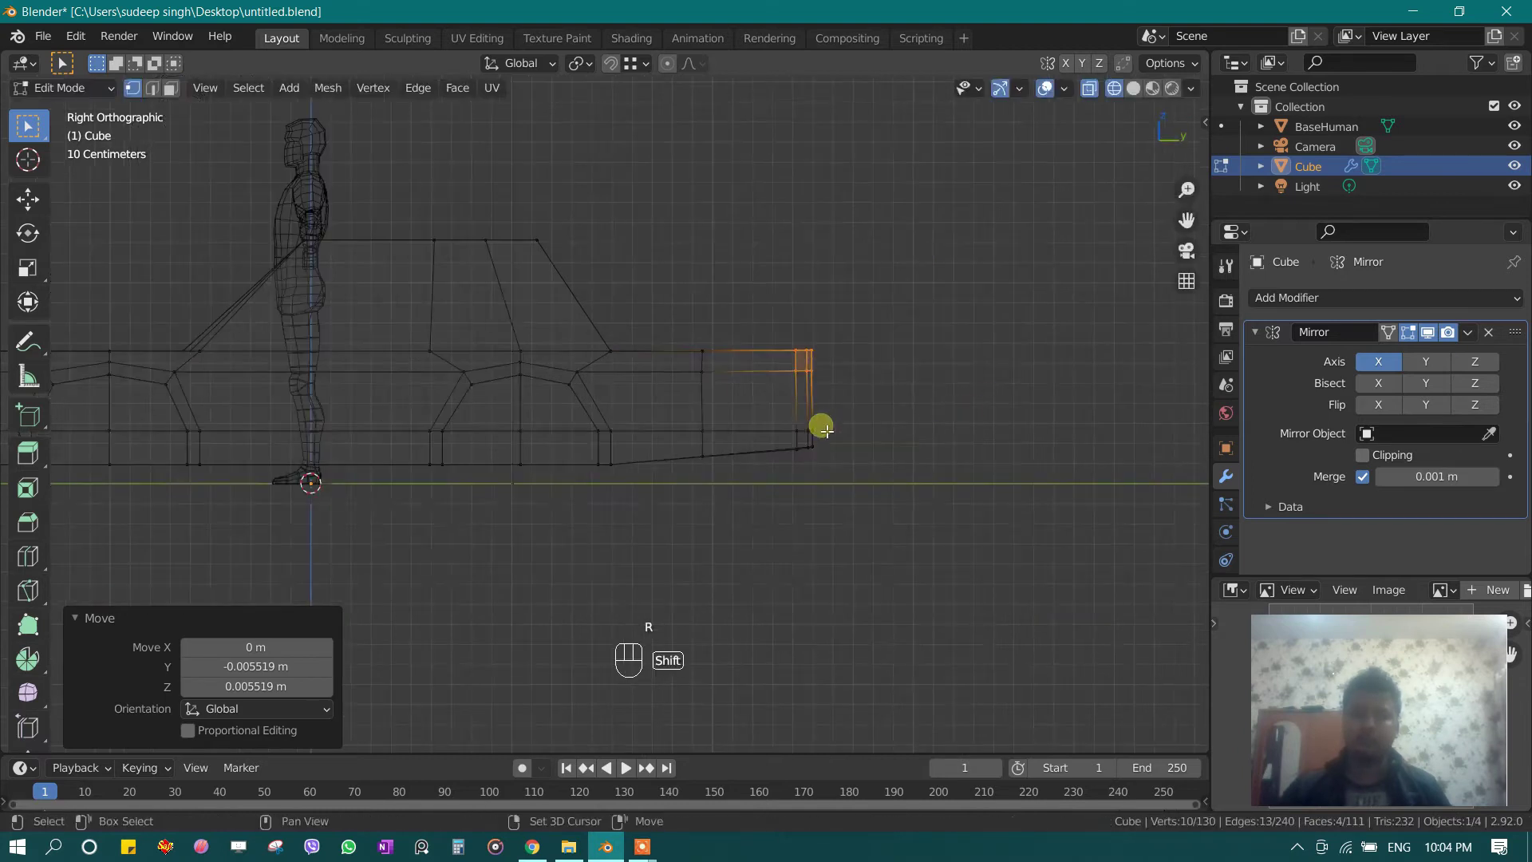
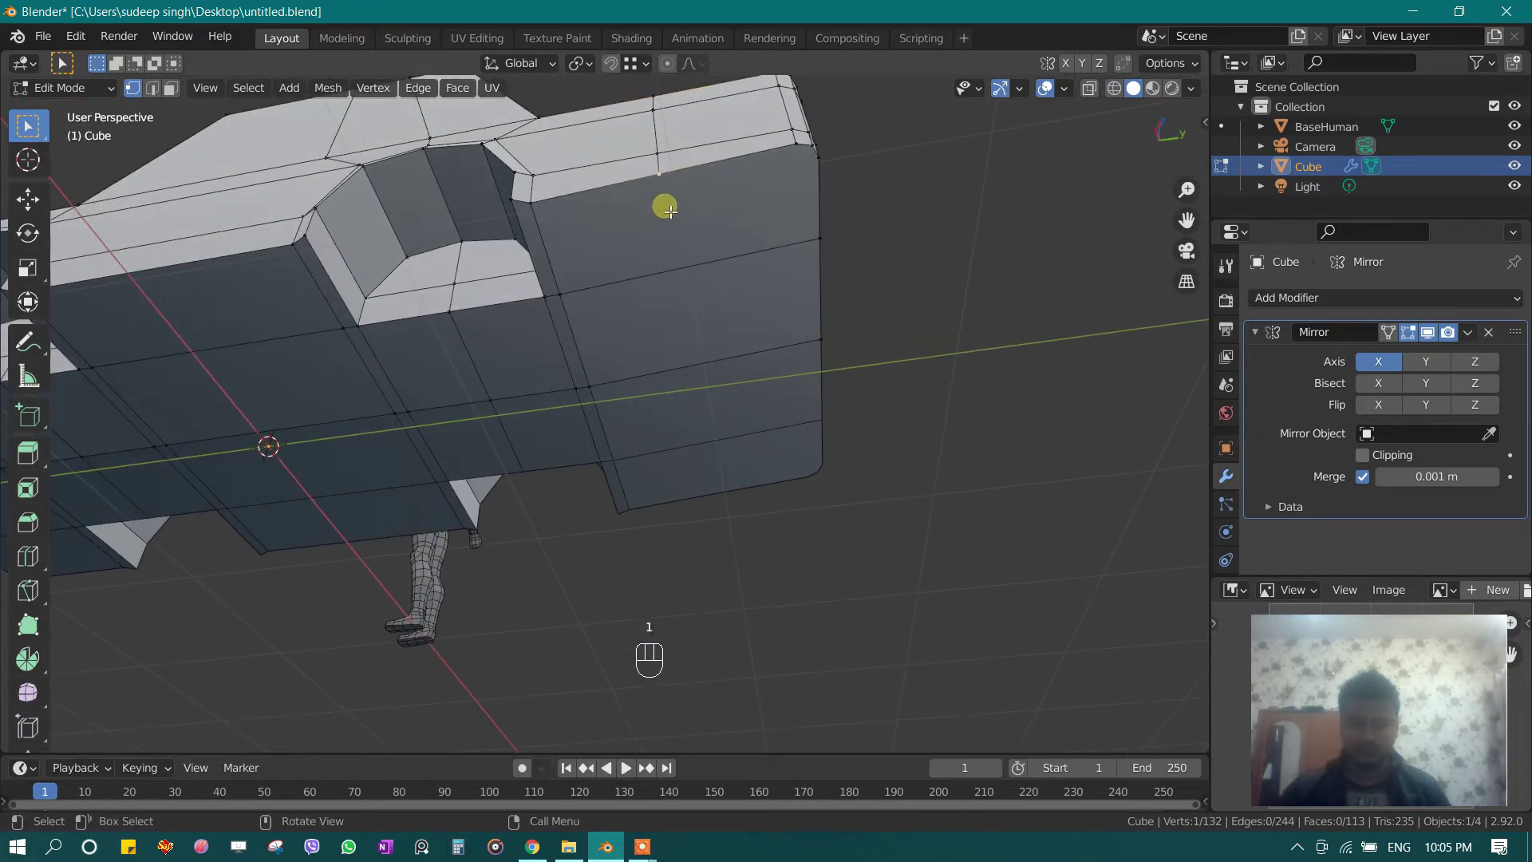
Step: Knife-cut a new edge down the car's end face and scale the hood loop along Y
key("k")
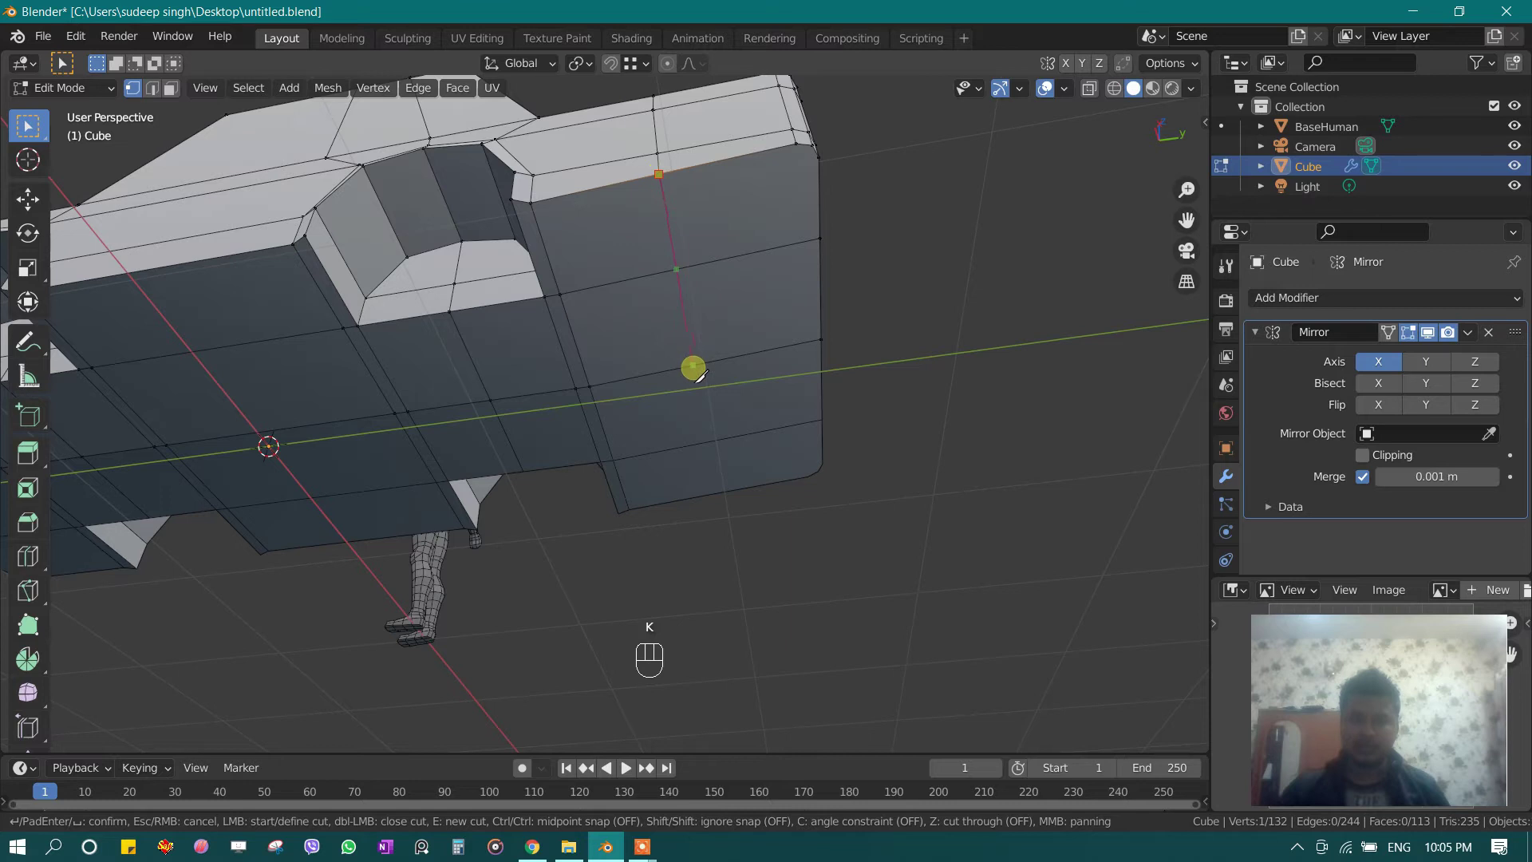
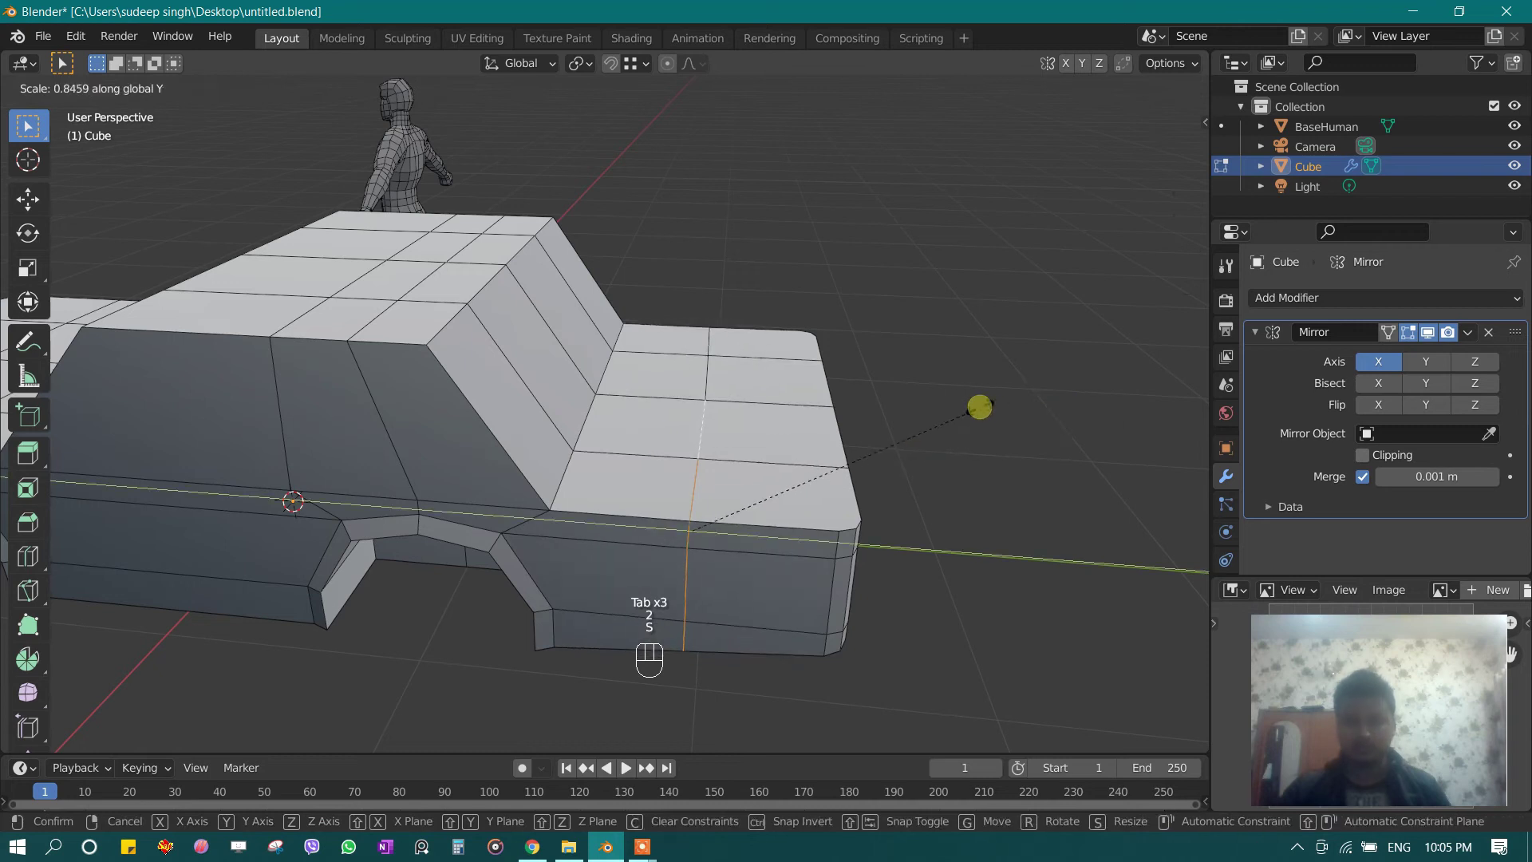
key("Tab")
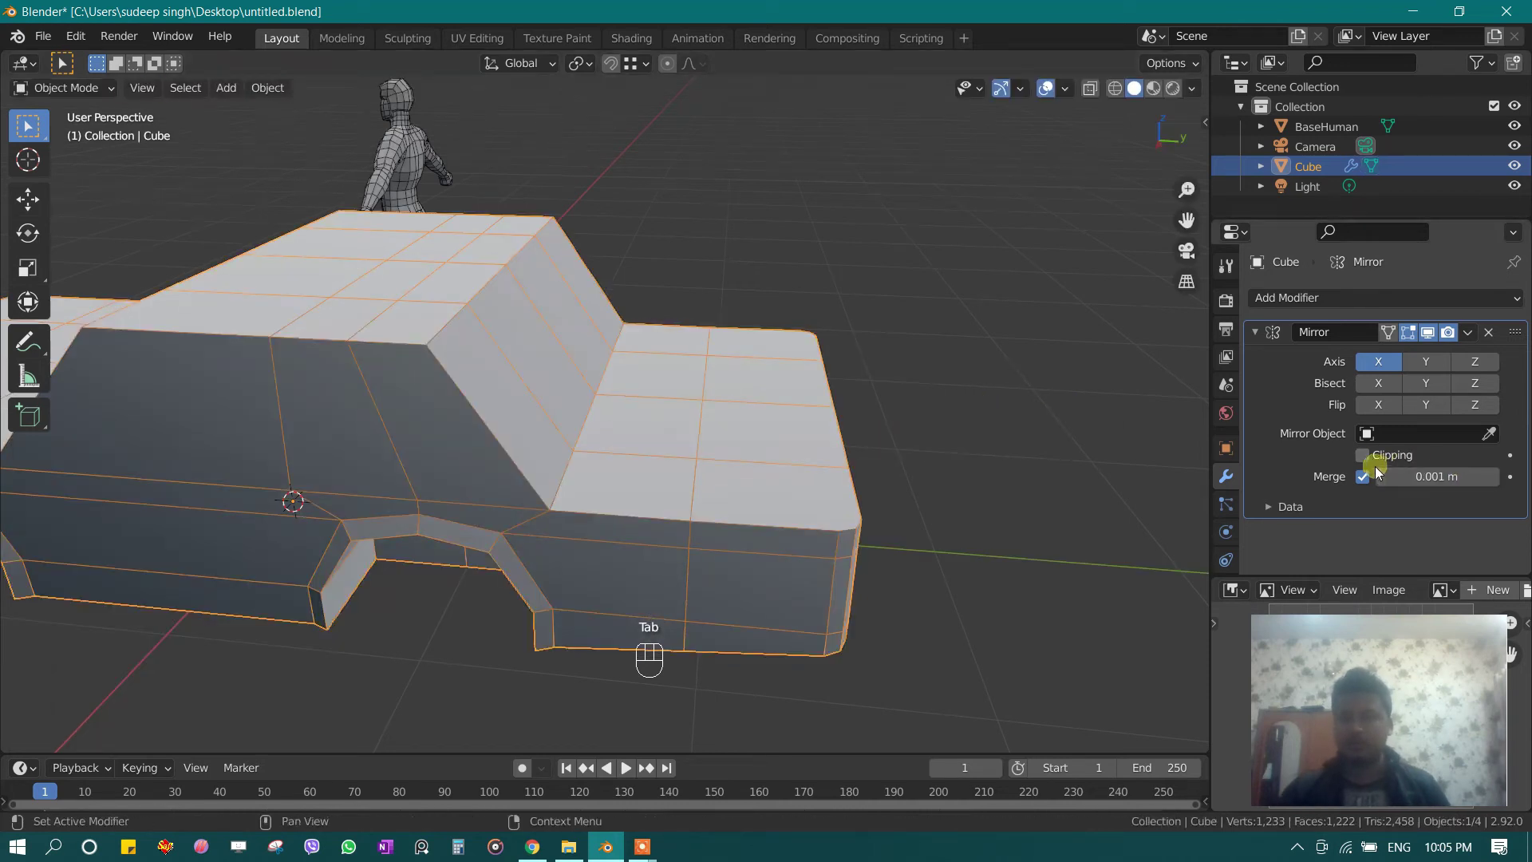
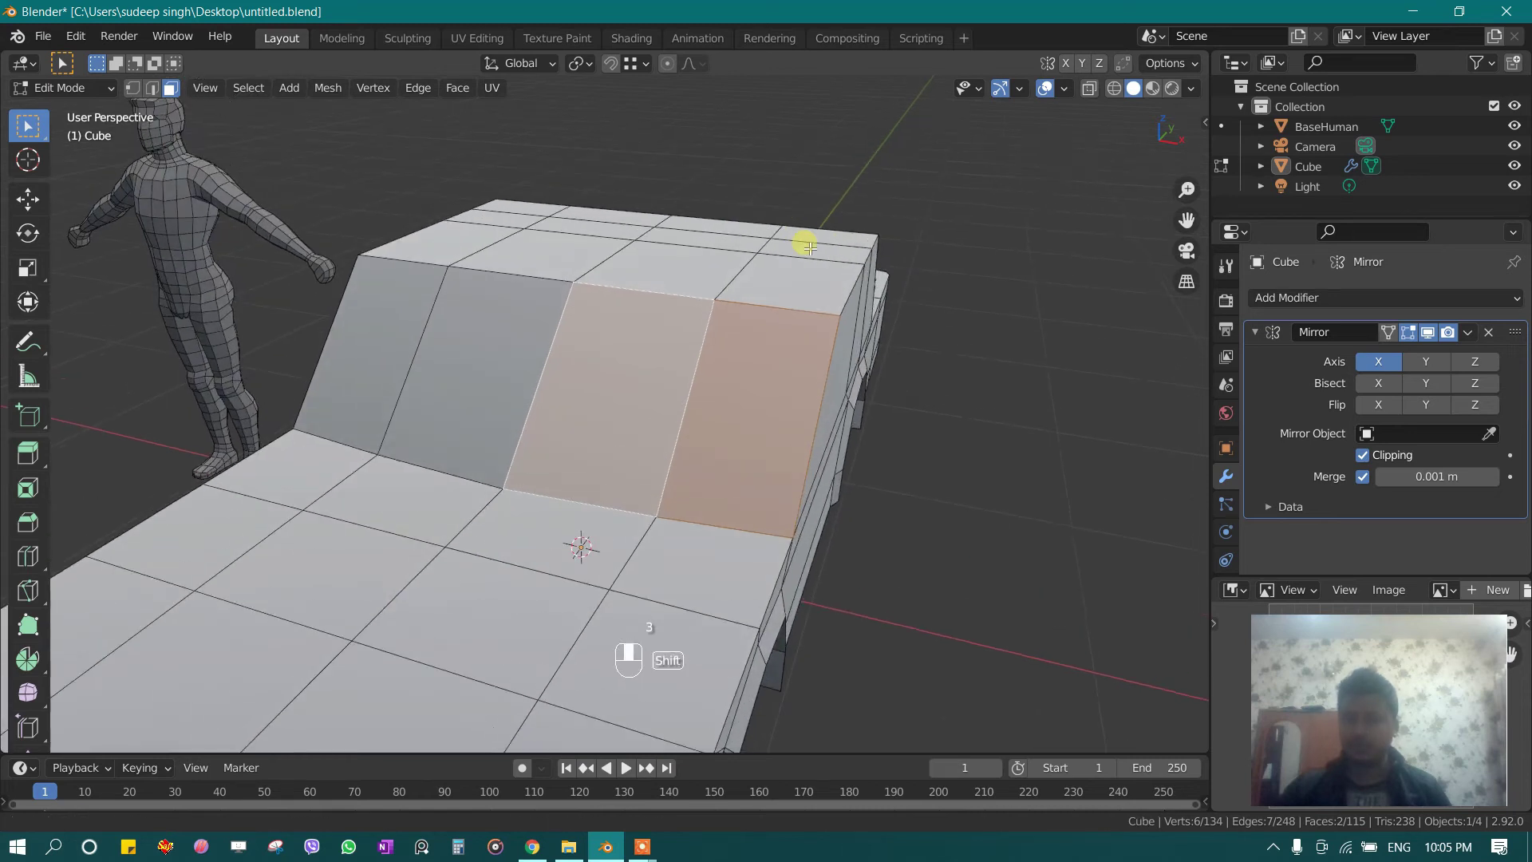
Step: Inset the windshield faces, redoing the inset with a wider border, then leave Edit Mode
key("1")
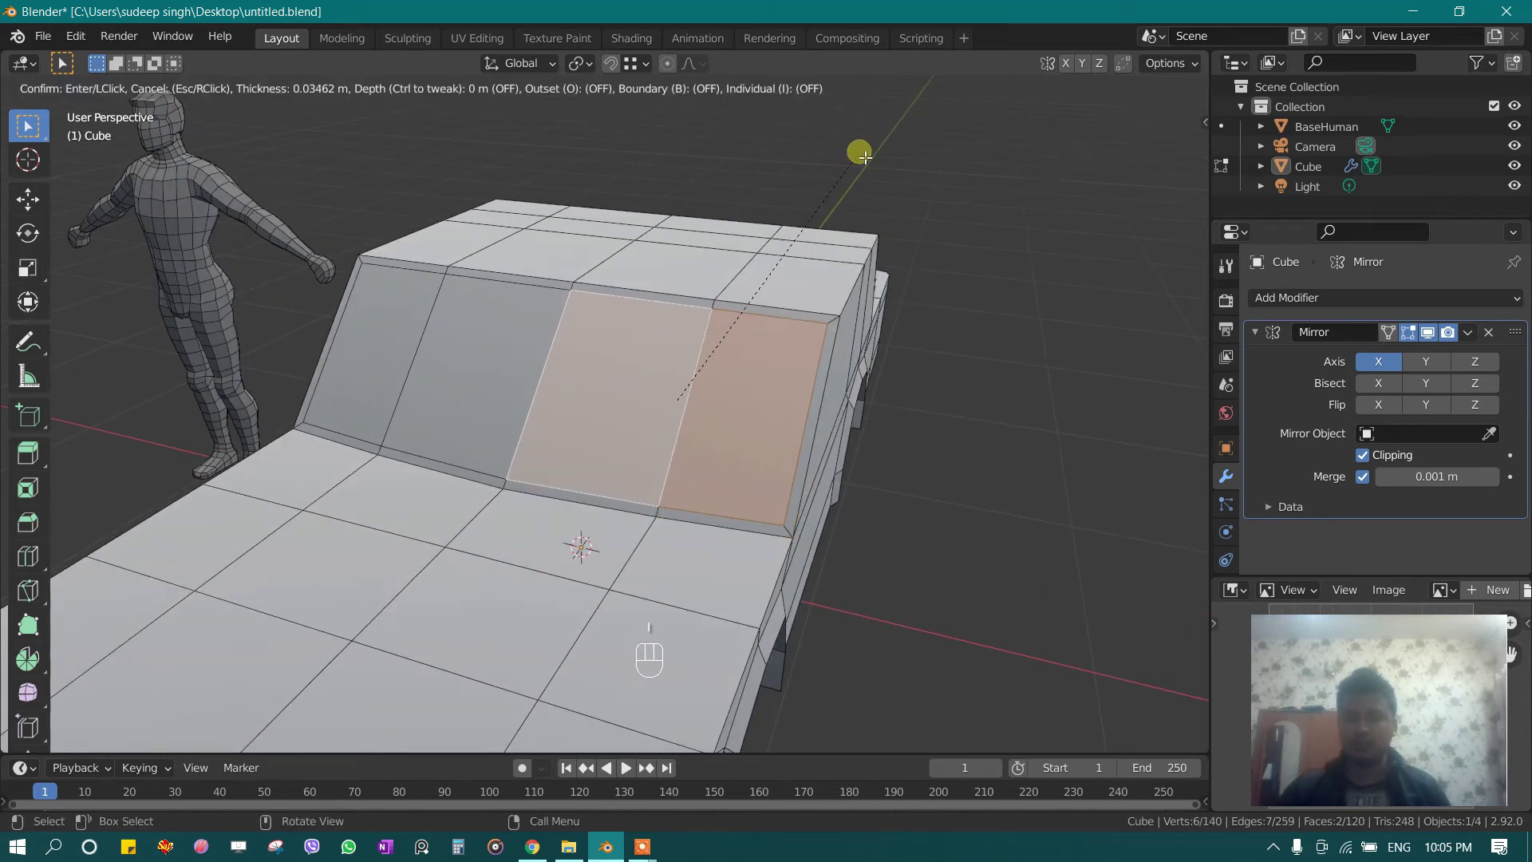
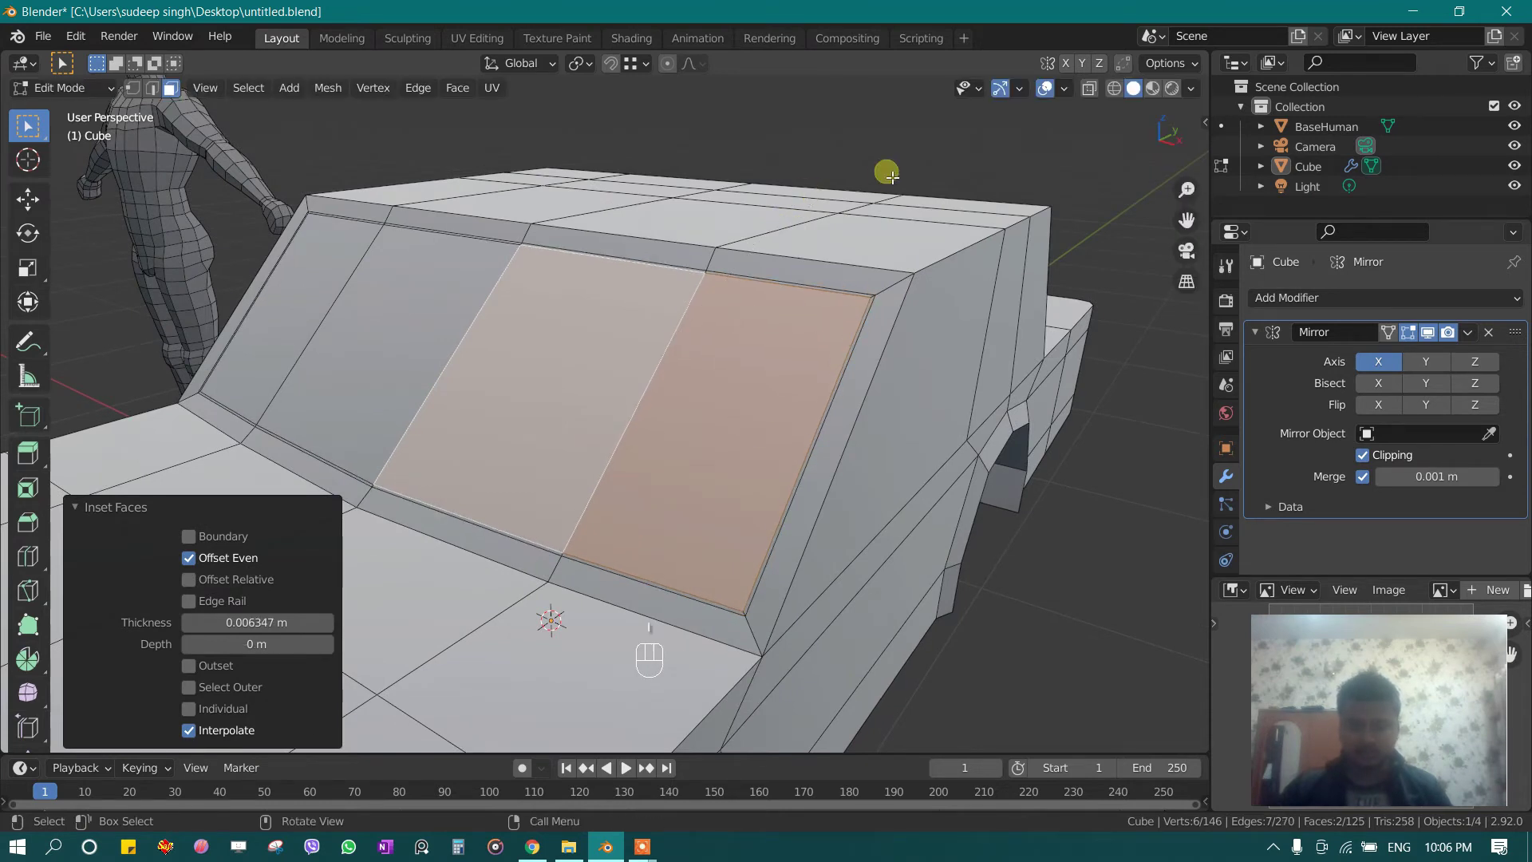
key("ctrl+z")
key("u")
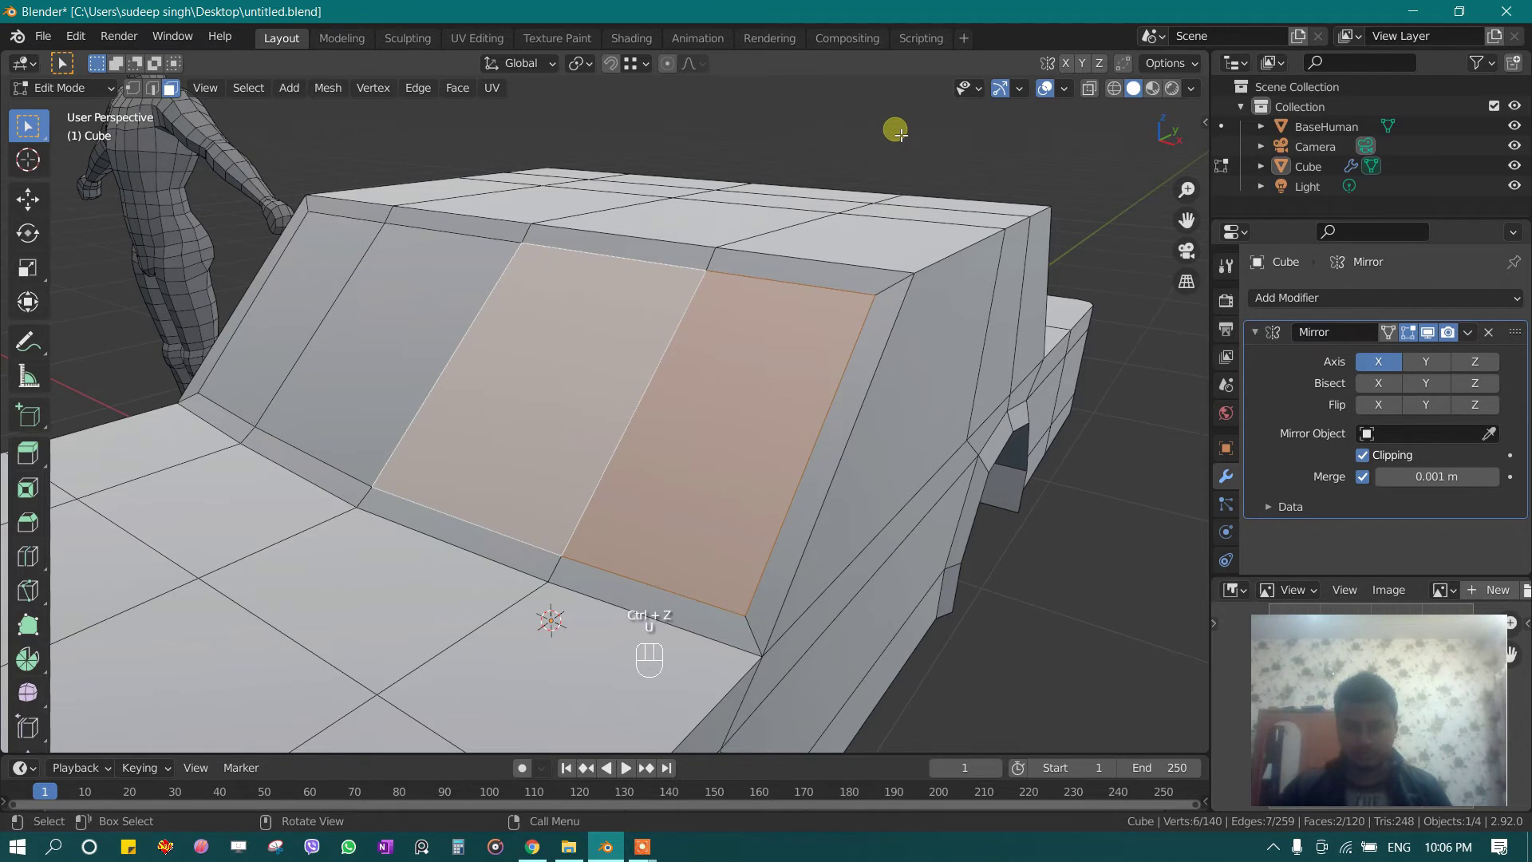
key("i")
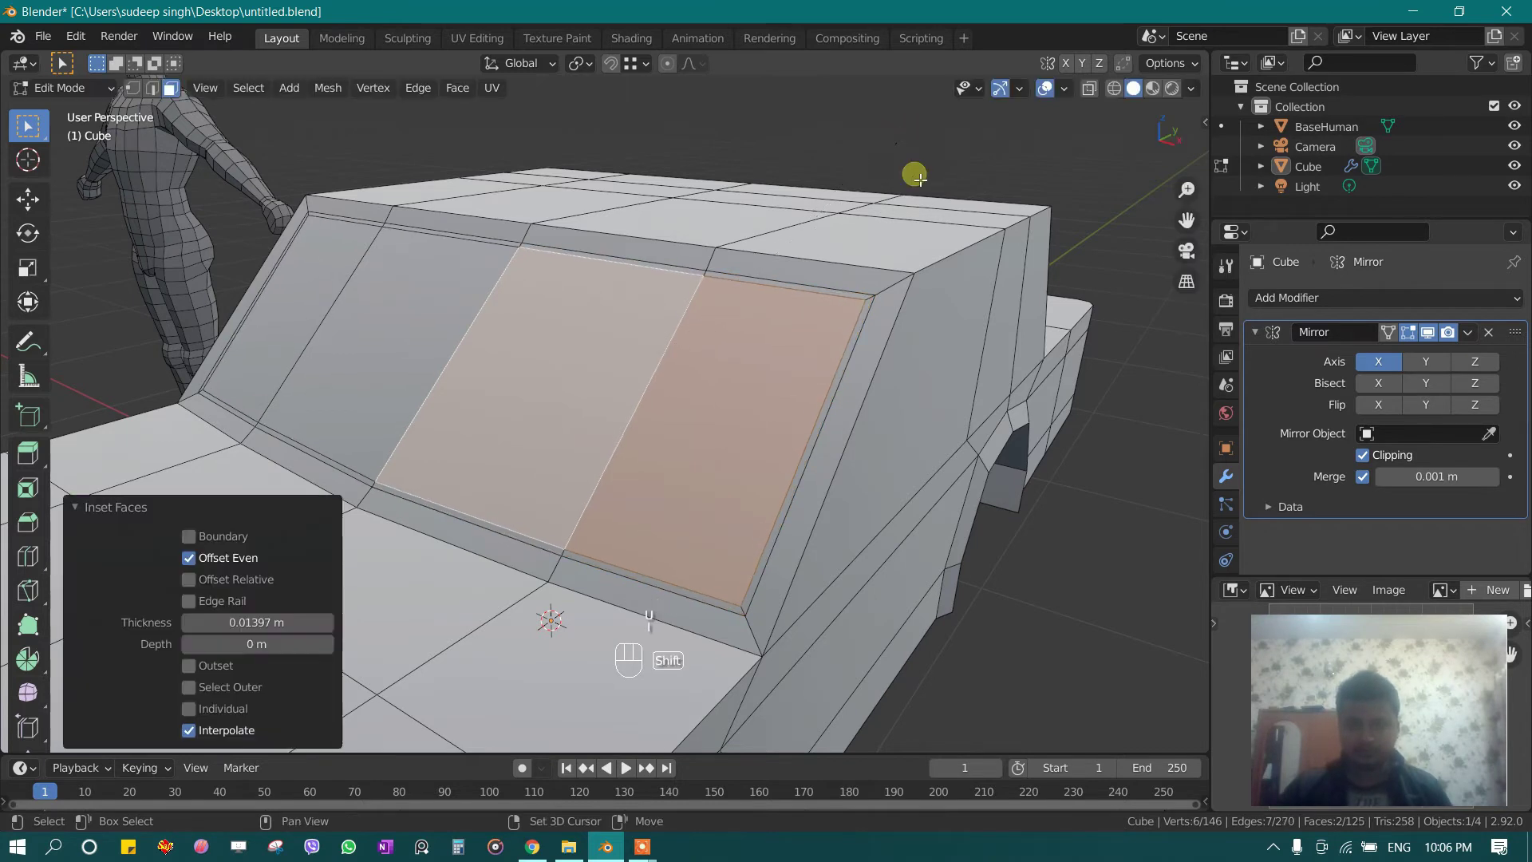
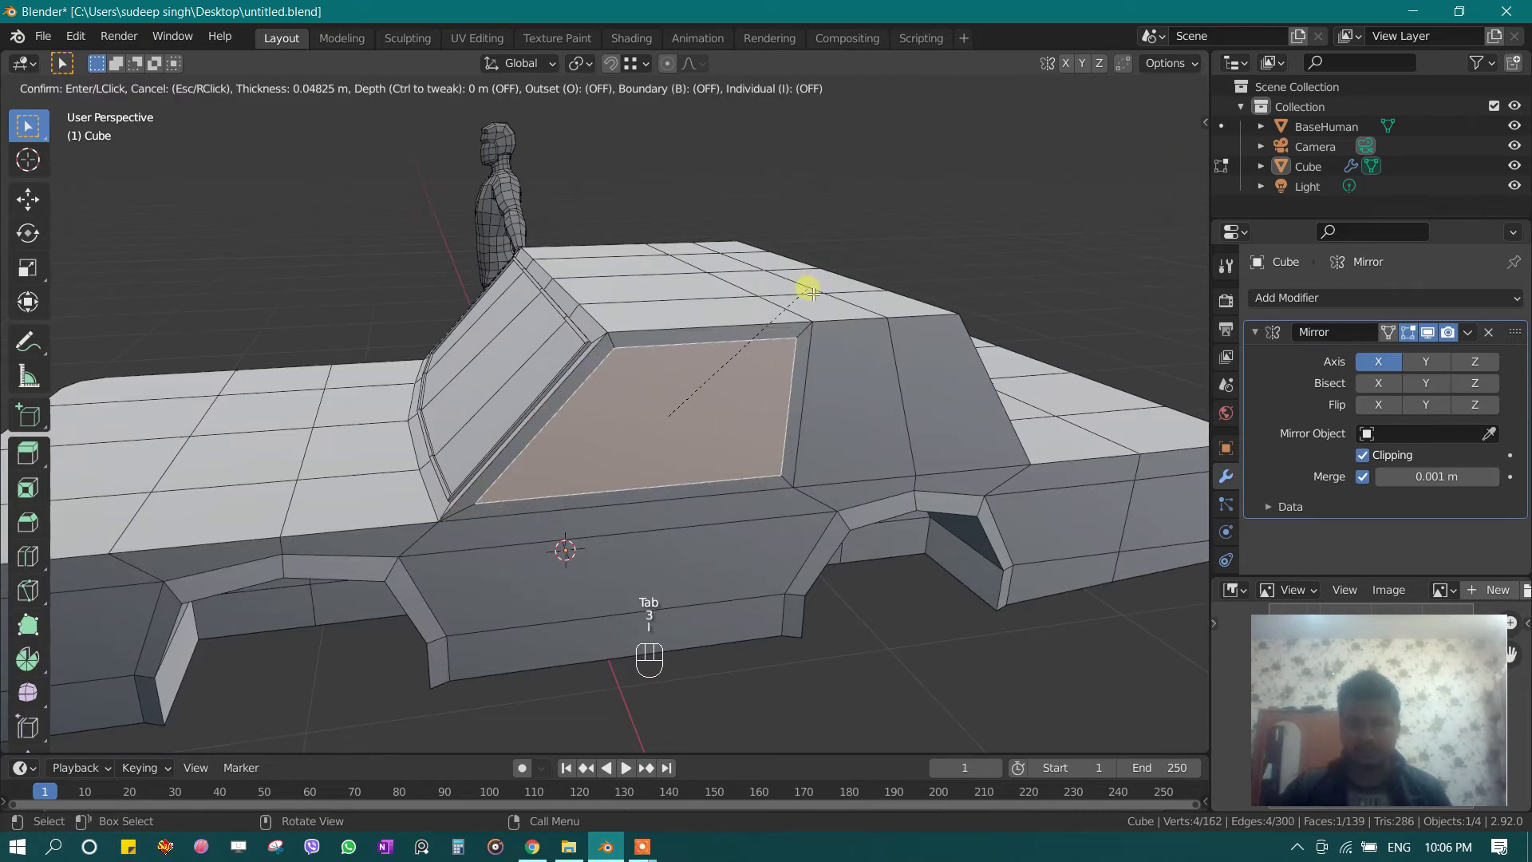
Step: Inset the windscreen face and the rear side-window faces to form window frames
key("ctrl+z")
key("i")
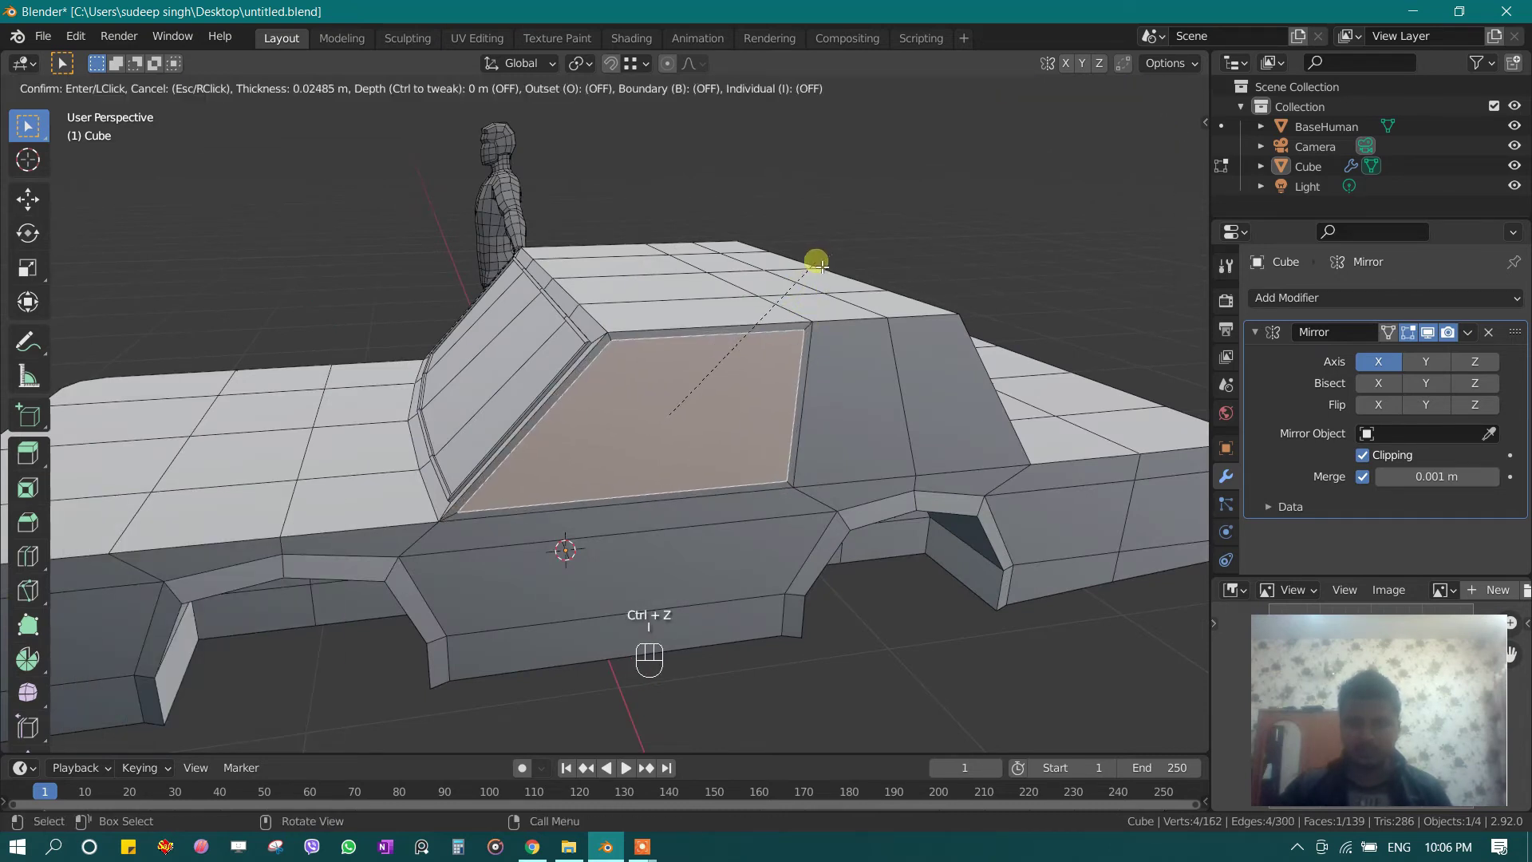
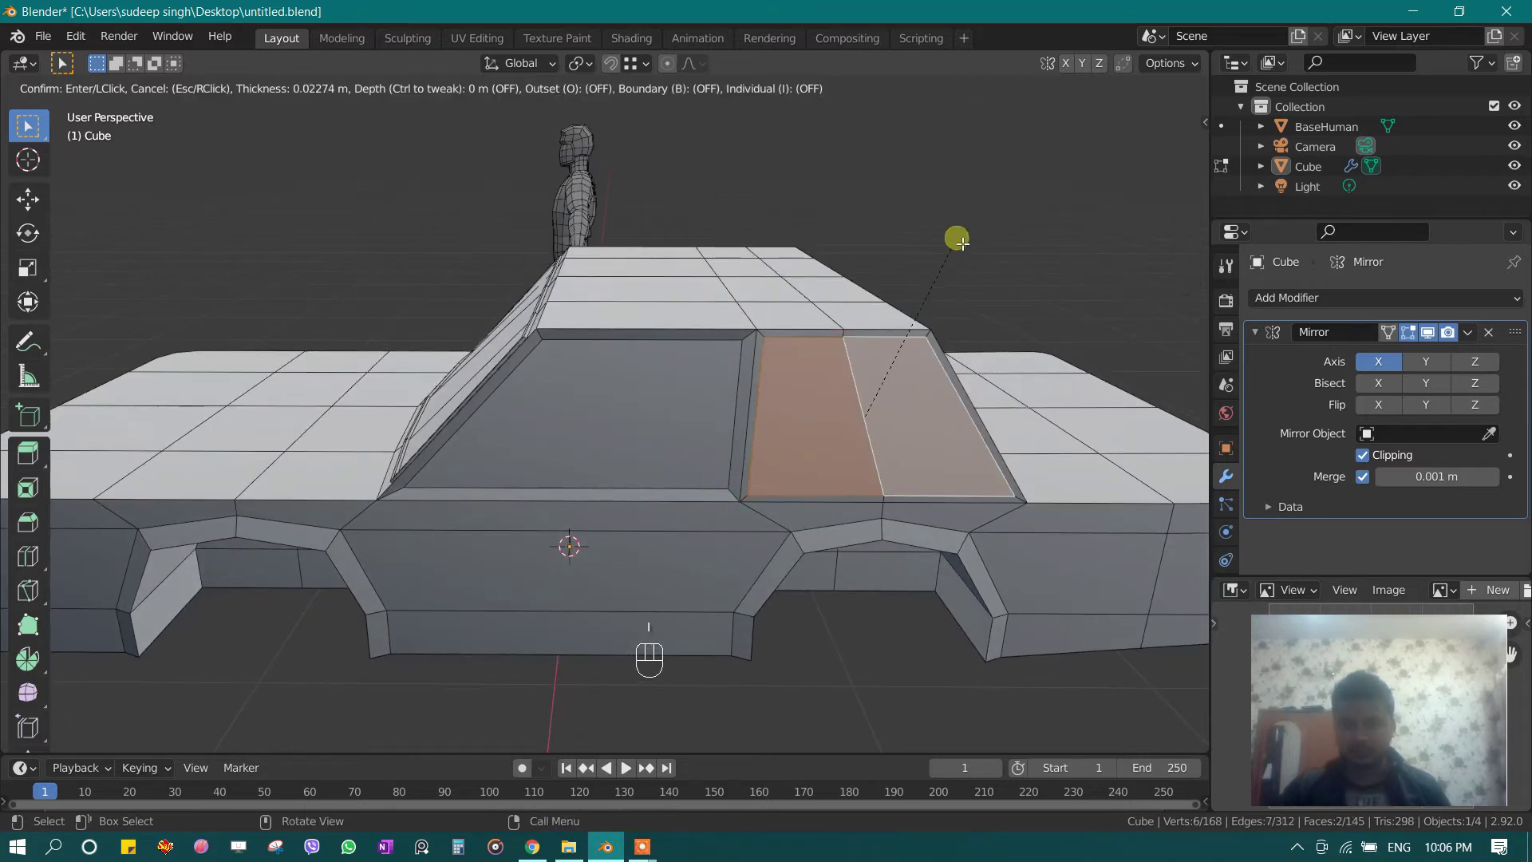
key("ctrl+z")
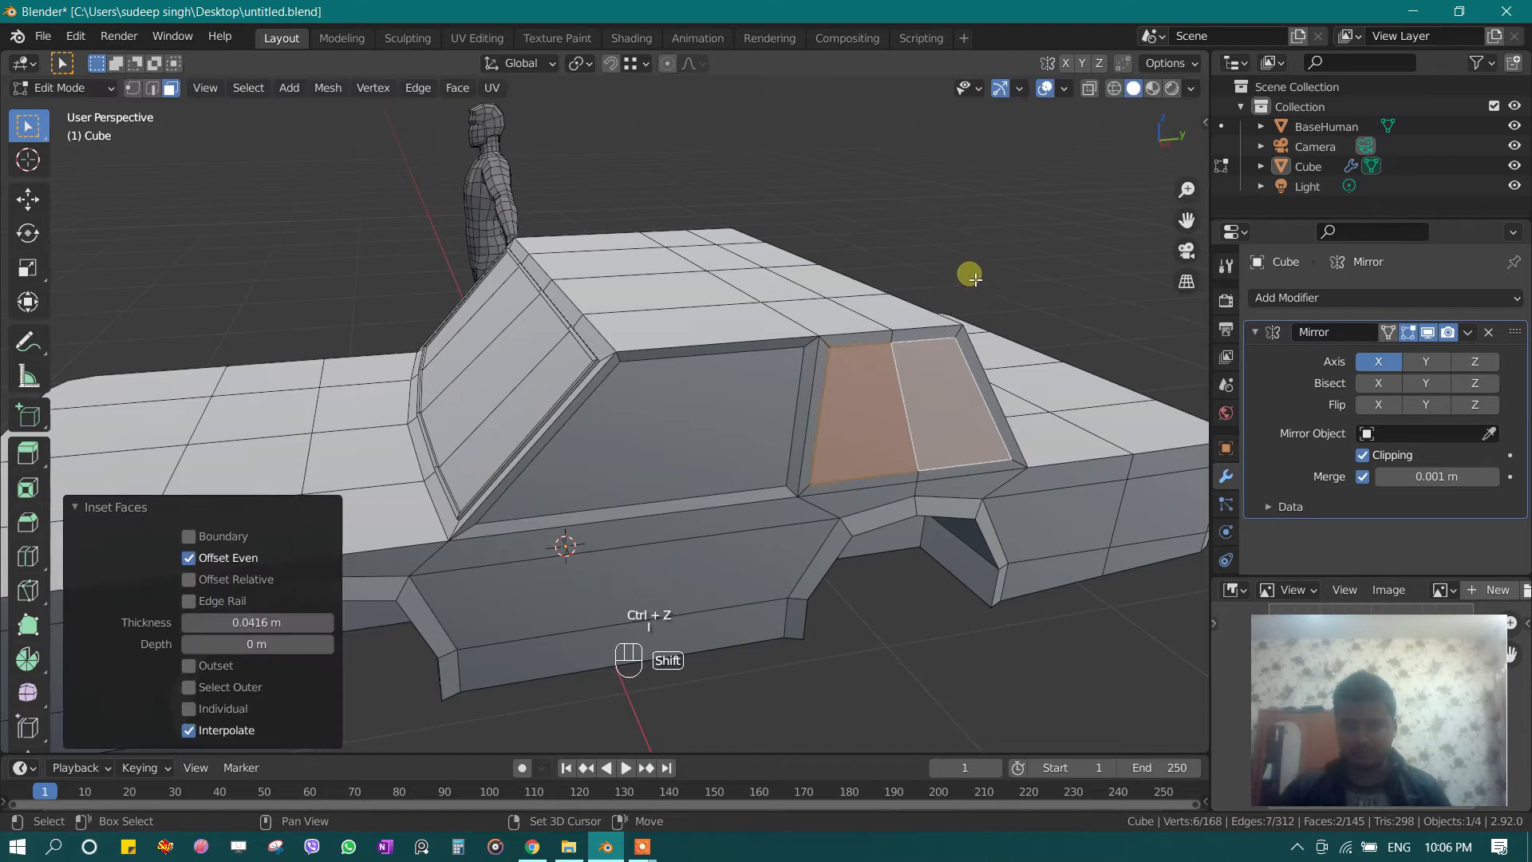
key("ctrl+z")
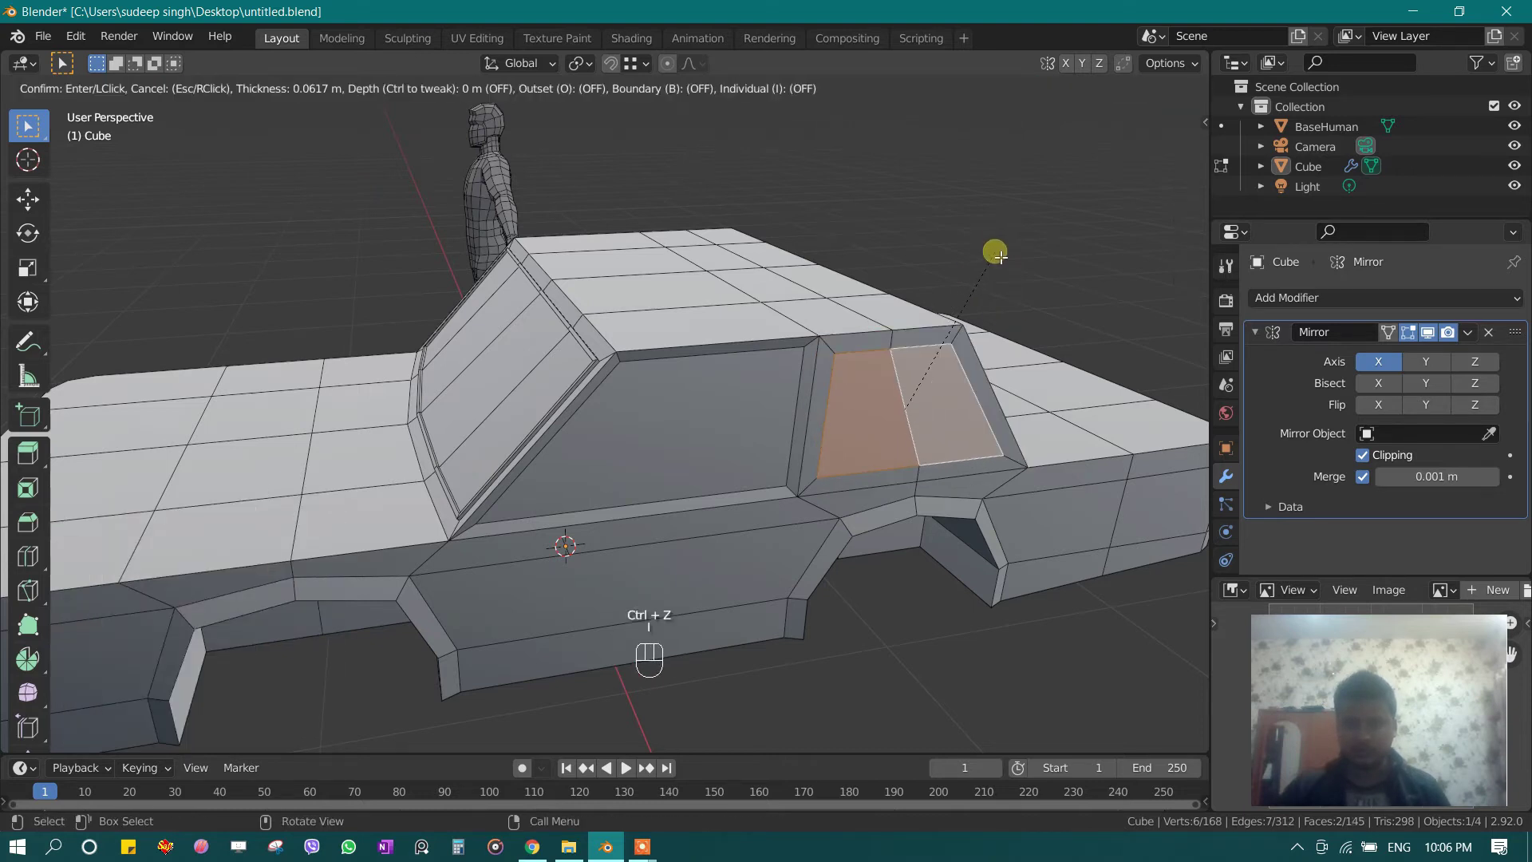
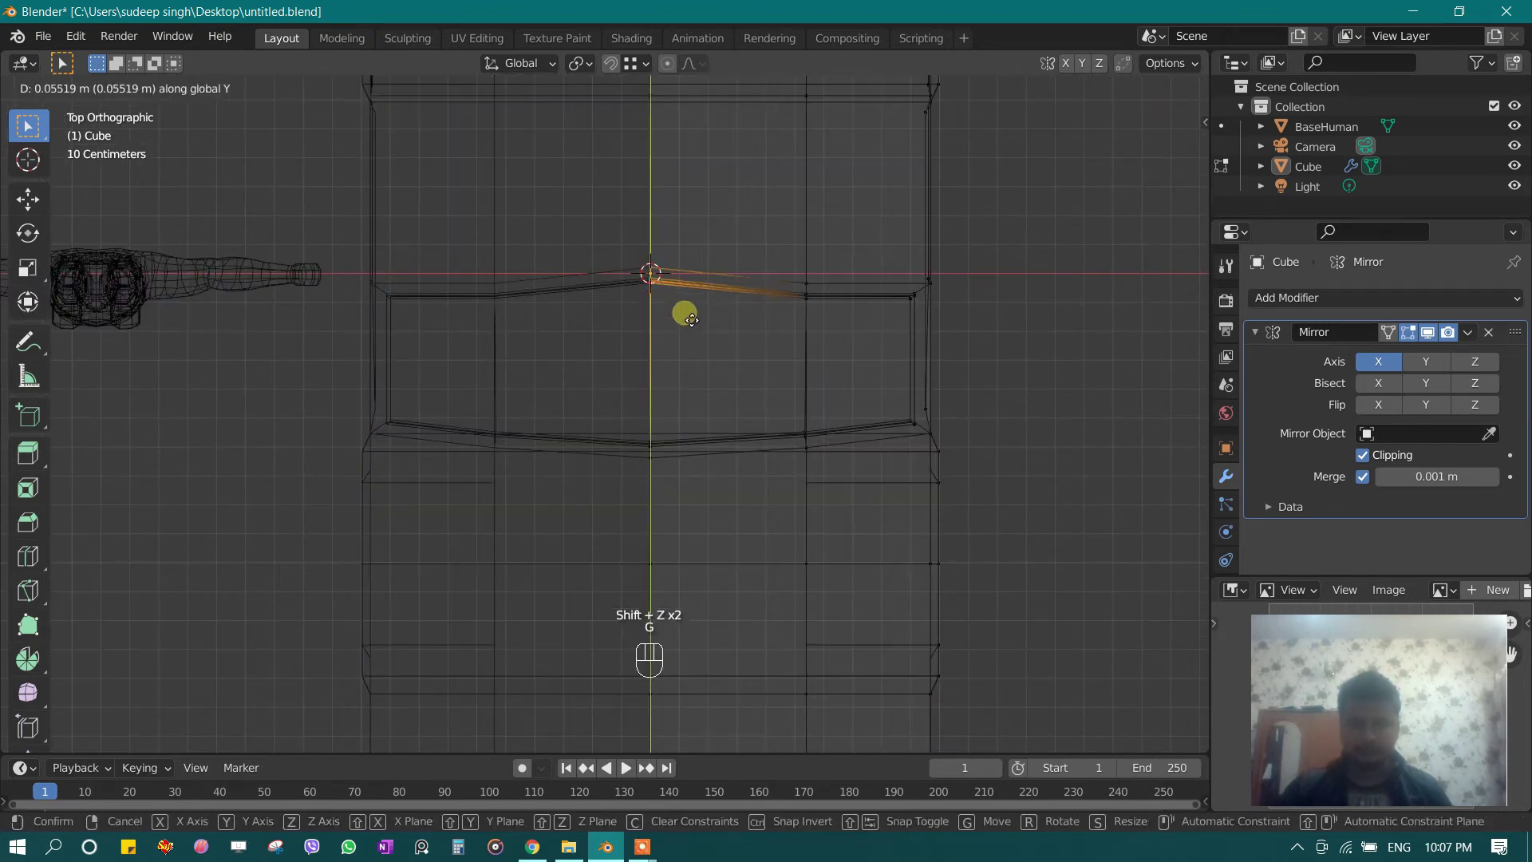
Step: Slide the body outline vertices along Y in top view and save the file
key("Tab")
key("shift+z")
left_click_drag(688, 405, 684, 365)
key("Tab")
left_click_drag(538, 376, 477, 297)
left_click_drag(513, 371, 589, 351)
key("ctrl+s")
Step: View the car from the right side and return to Object Mode
left_click_drag(735, 378, 651, 458)
middle_click(649, 414)
left_click_drag(800, 352, 808, 354)
left_click_drag(692, 440, 609, 419)
key("KP_1")
key("KP_3")
left_click_drag(572, 384, 564, 368)
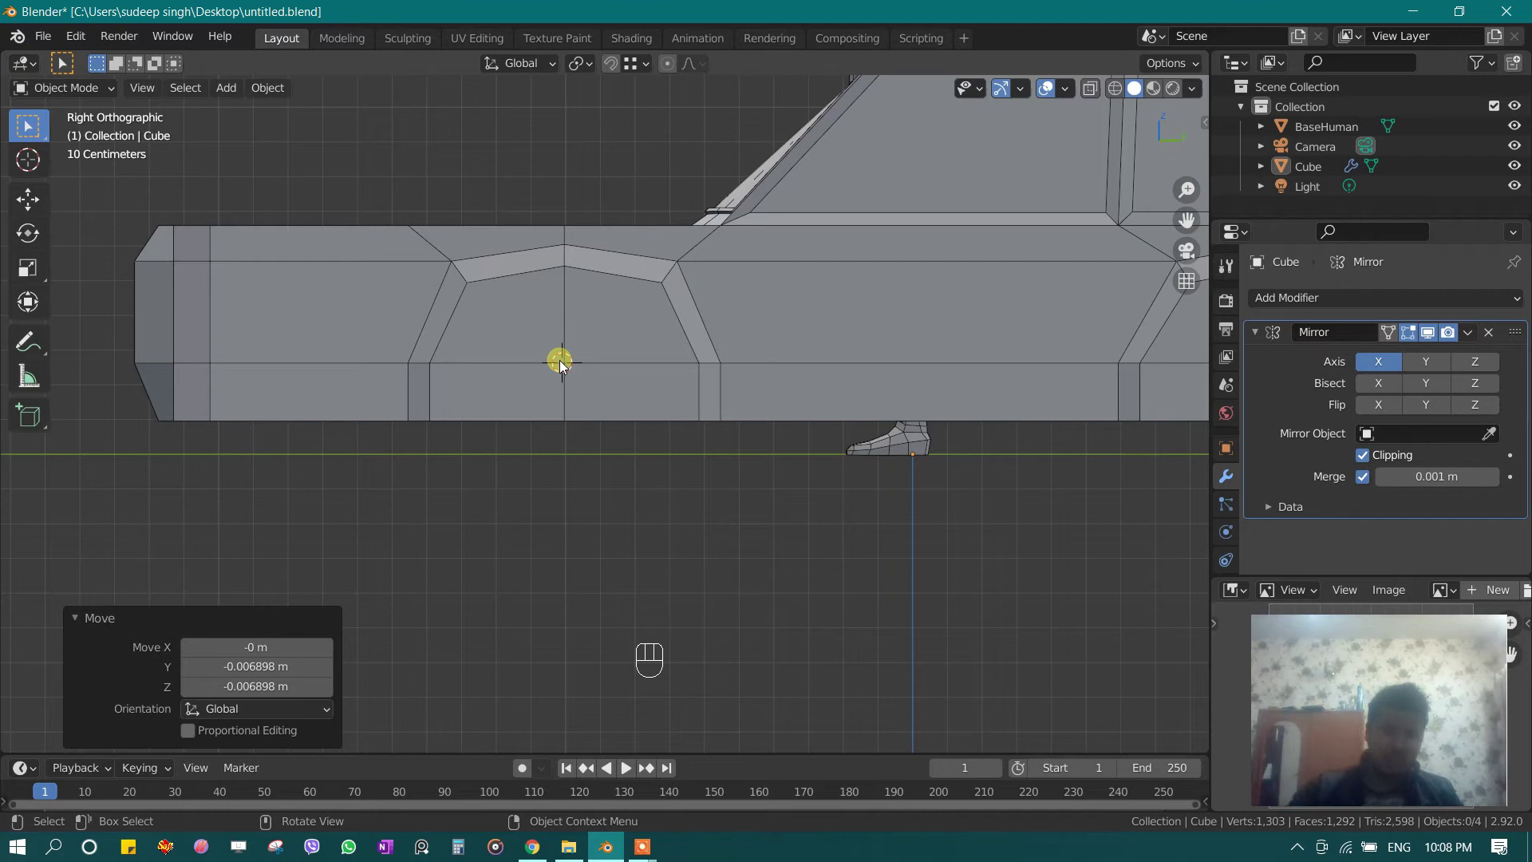
Step: Add a 12-vertex circle, scale it to the wheel arch and rotate it 15°
key("shift+a")
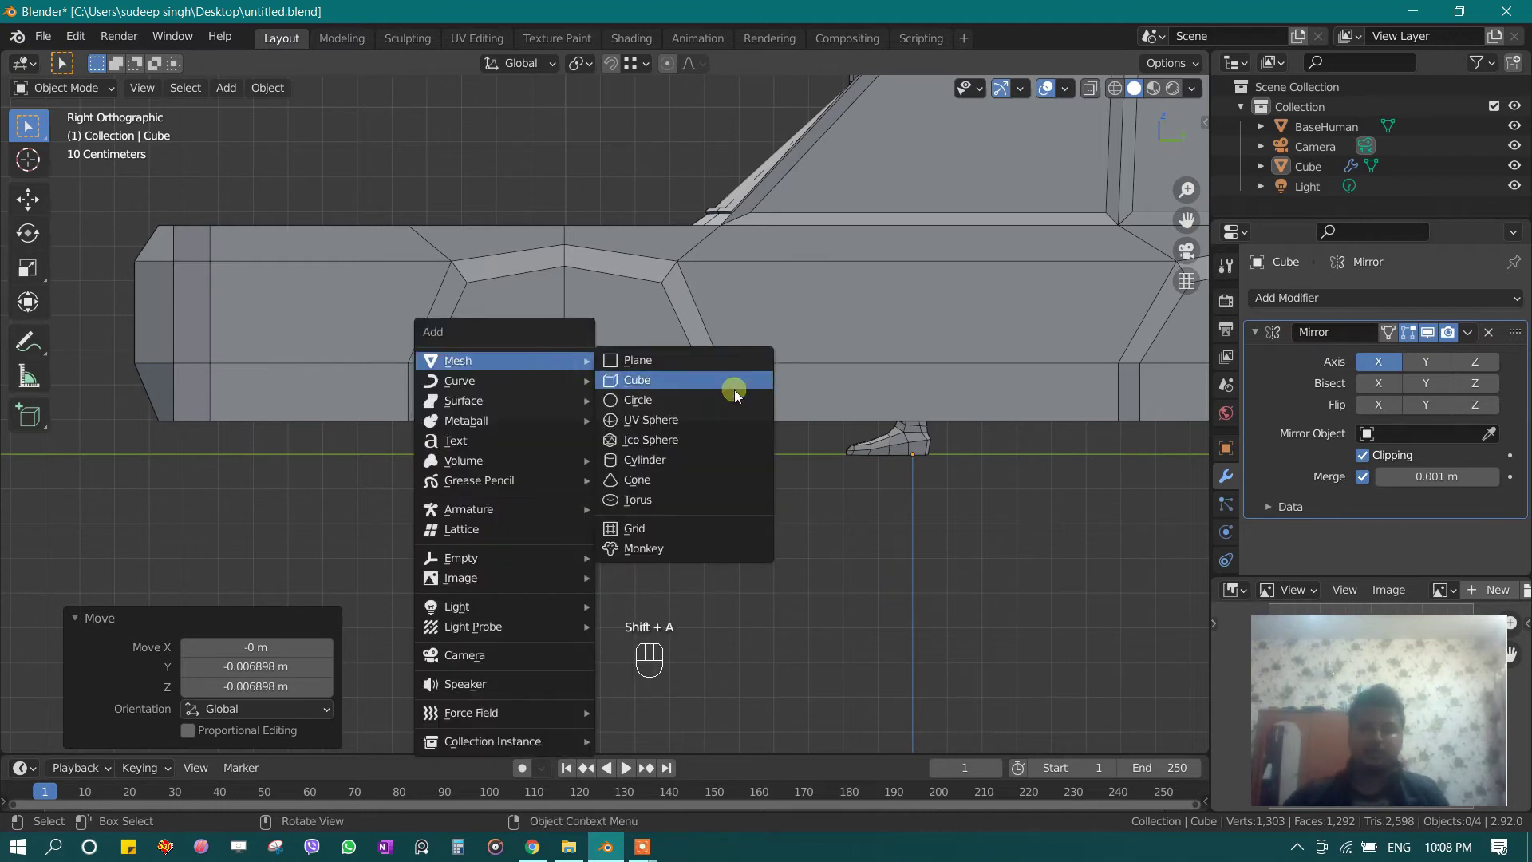
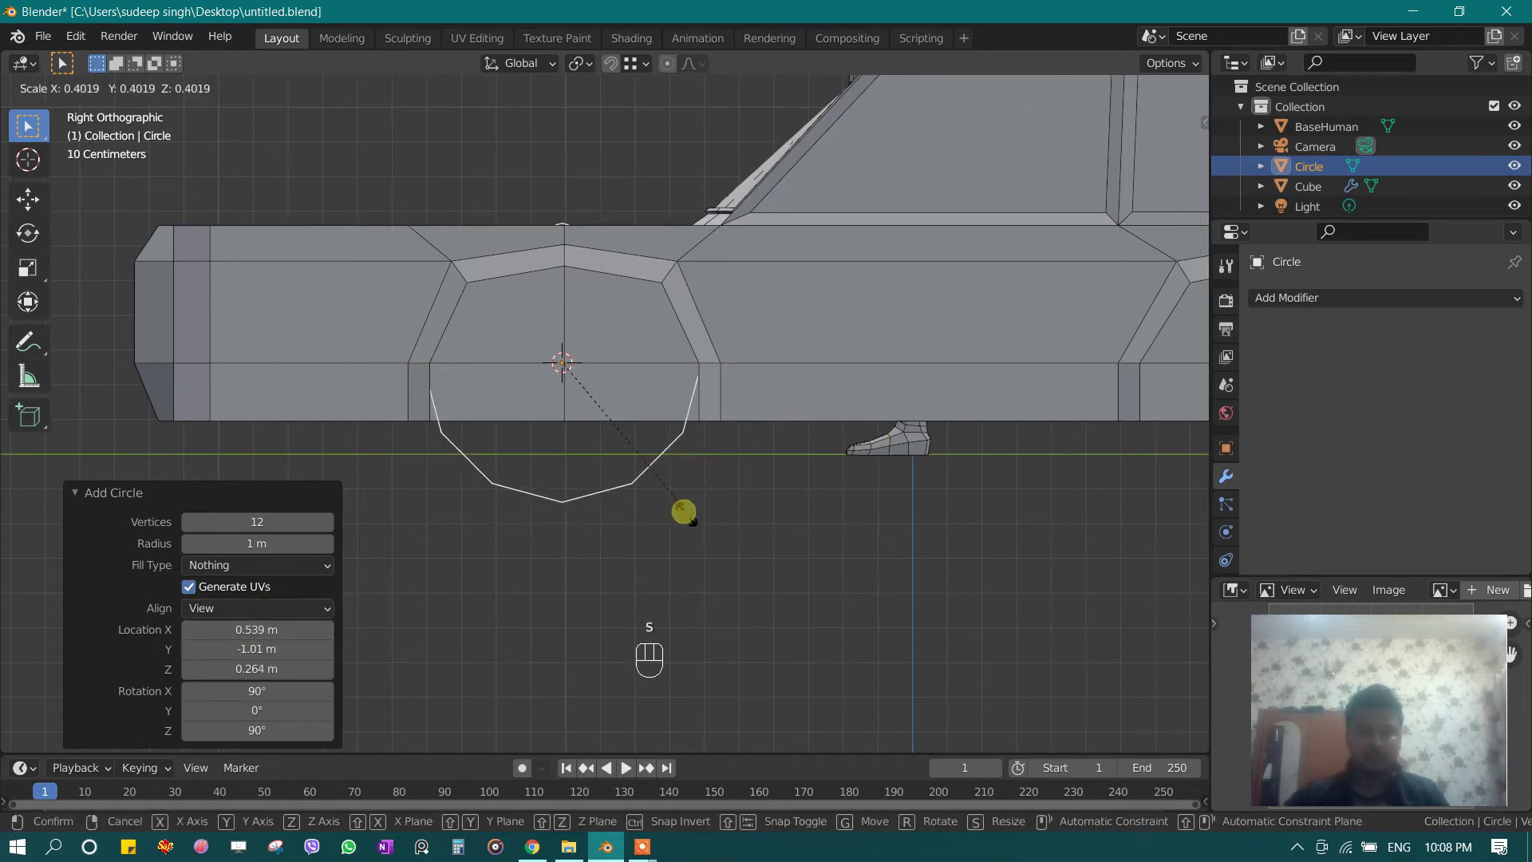
key("g")
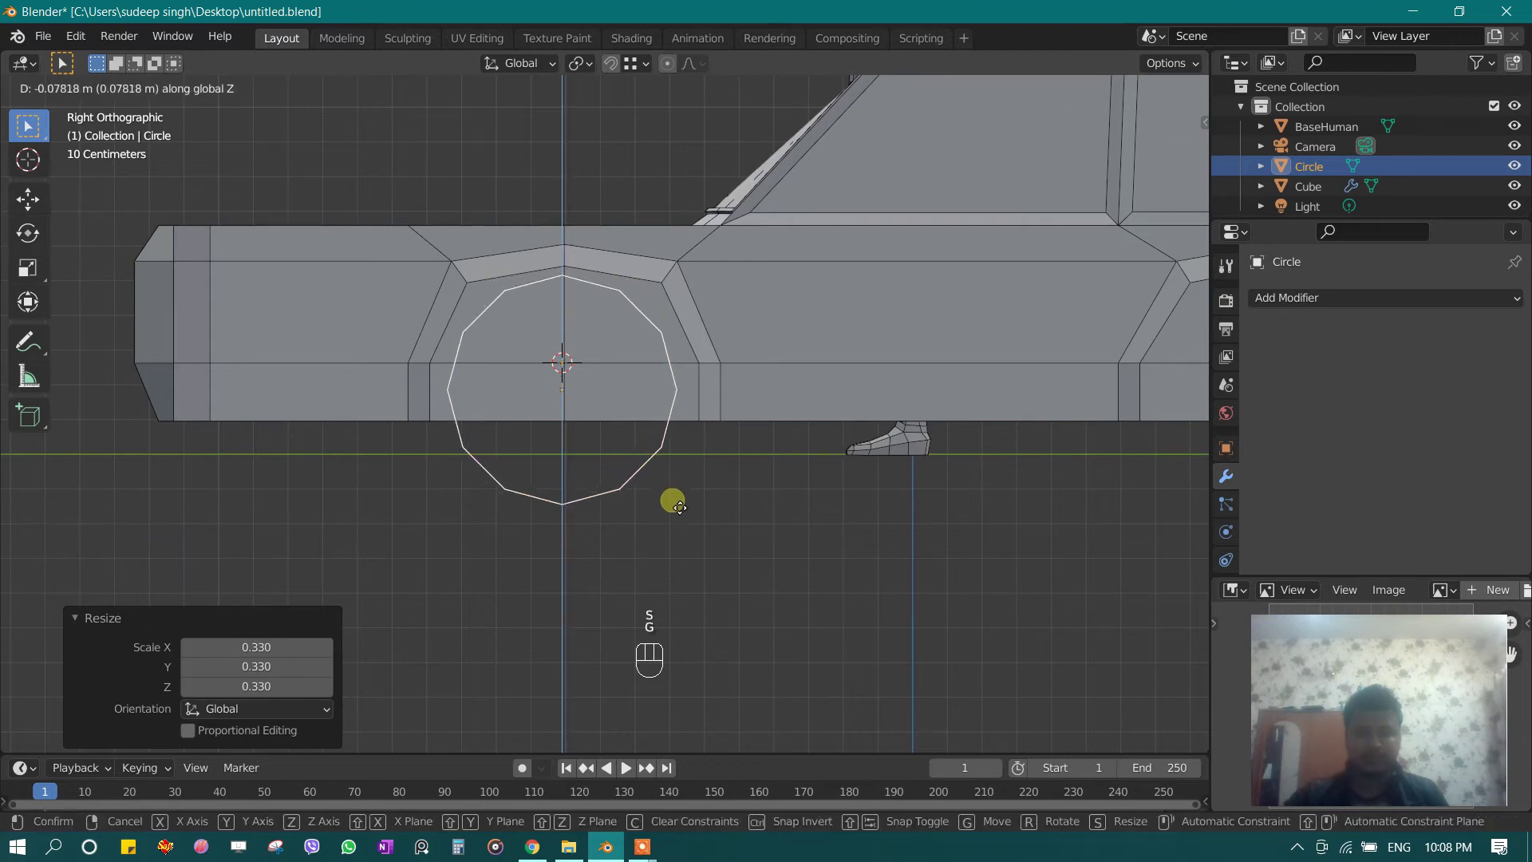
key("s")
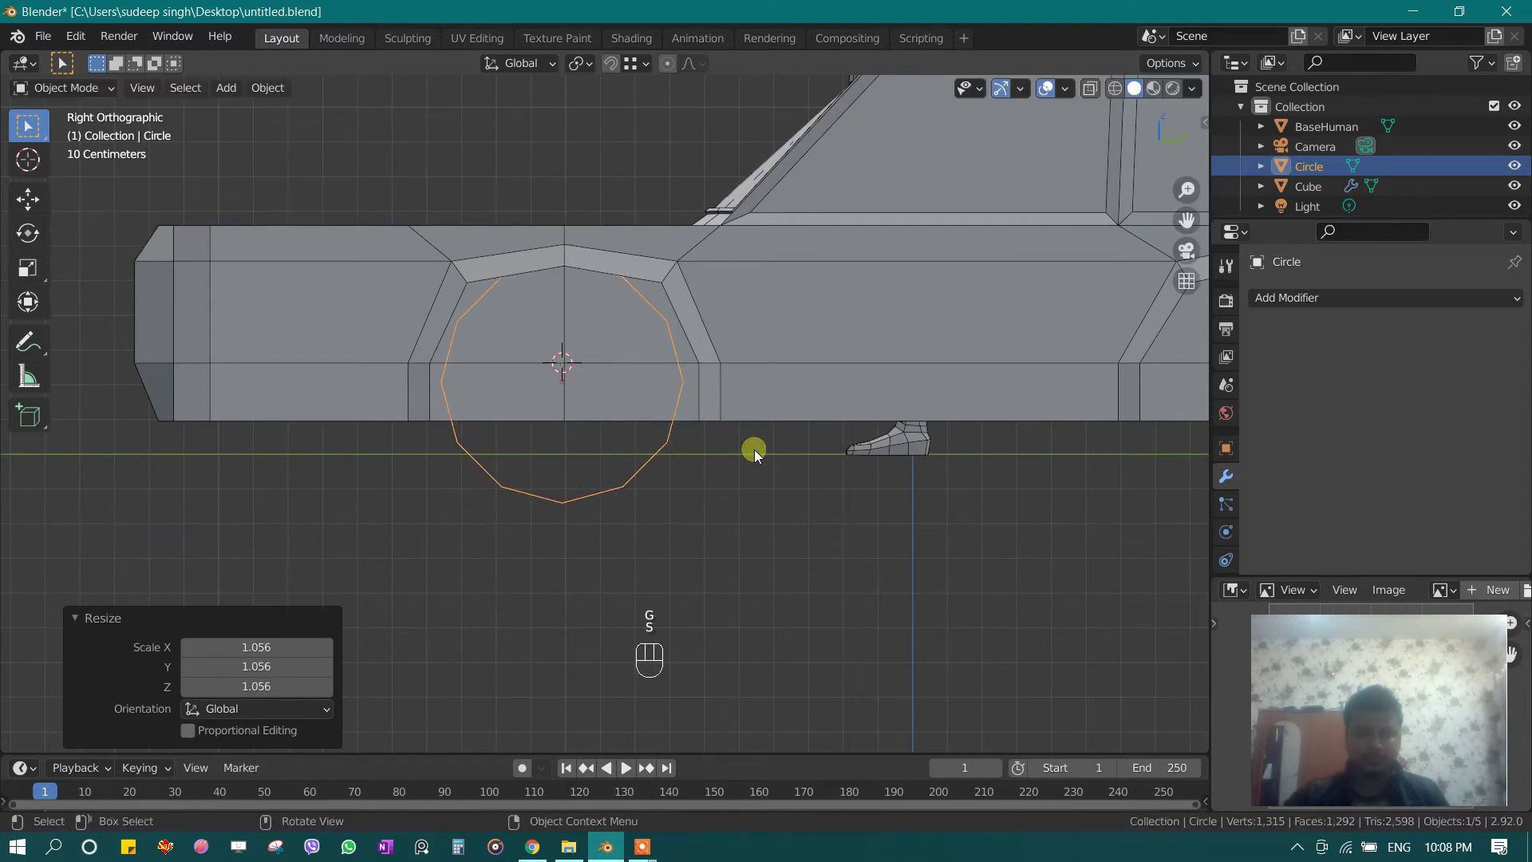
key("r")
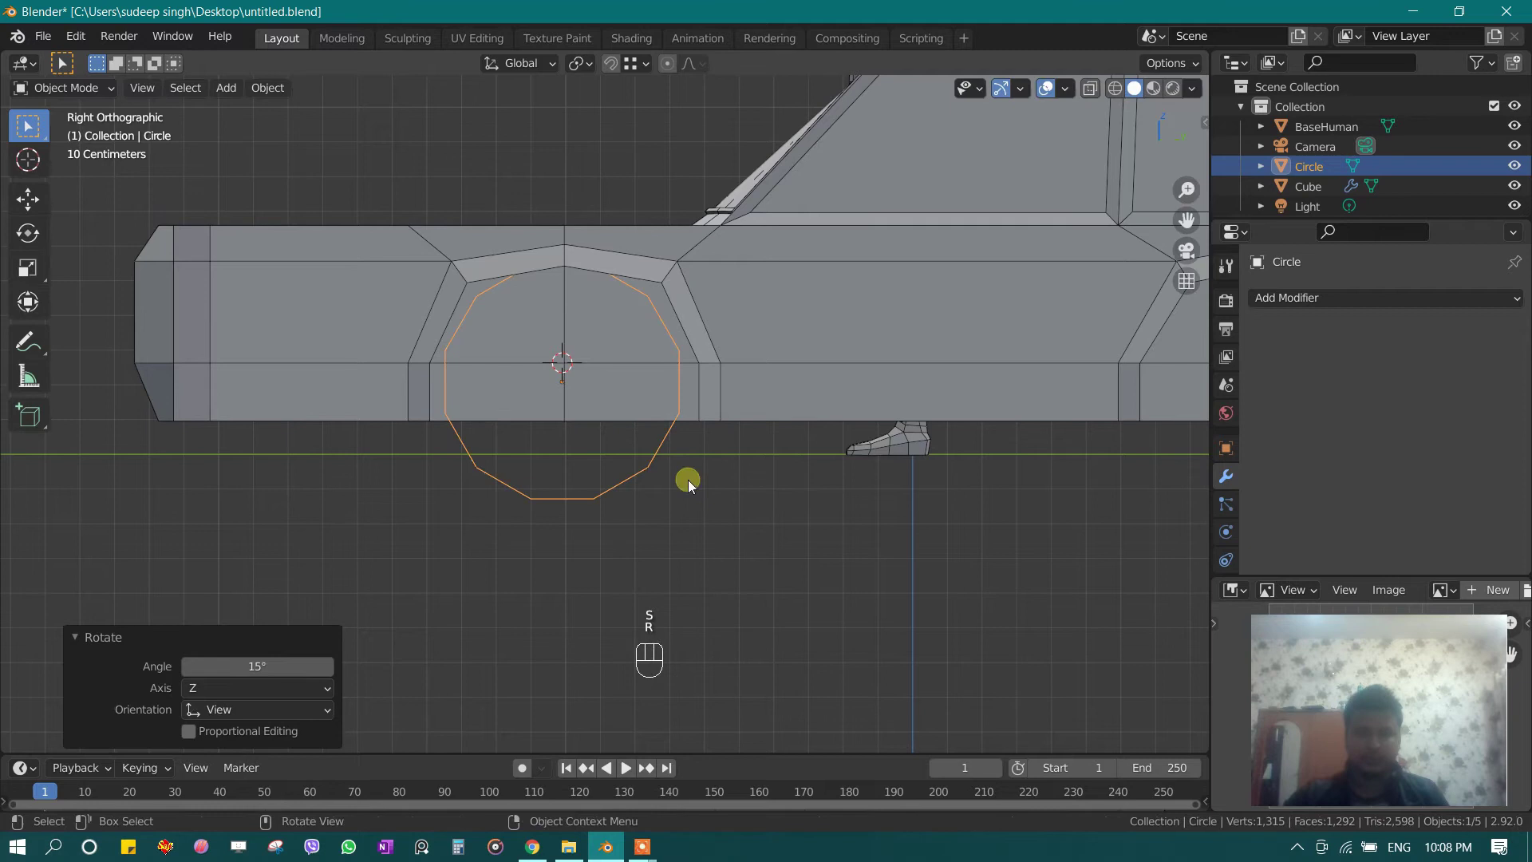
Step: Move the circle into the front wheel arch, resize slightly, and rename it Tyre
key("g")
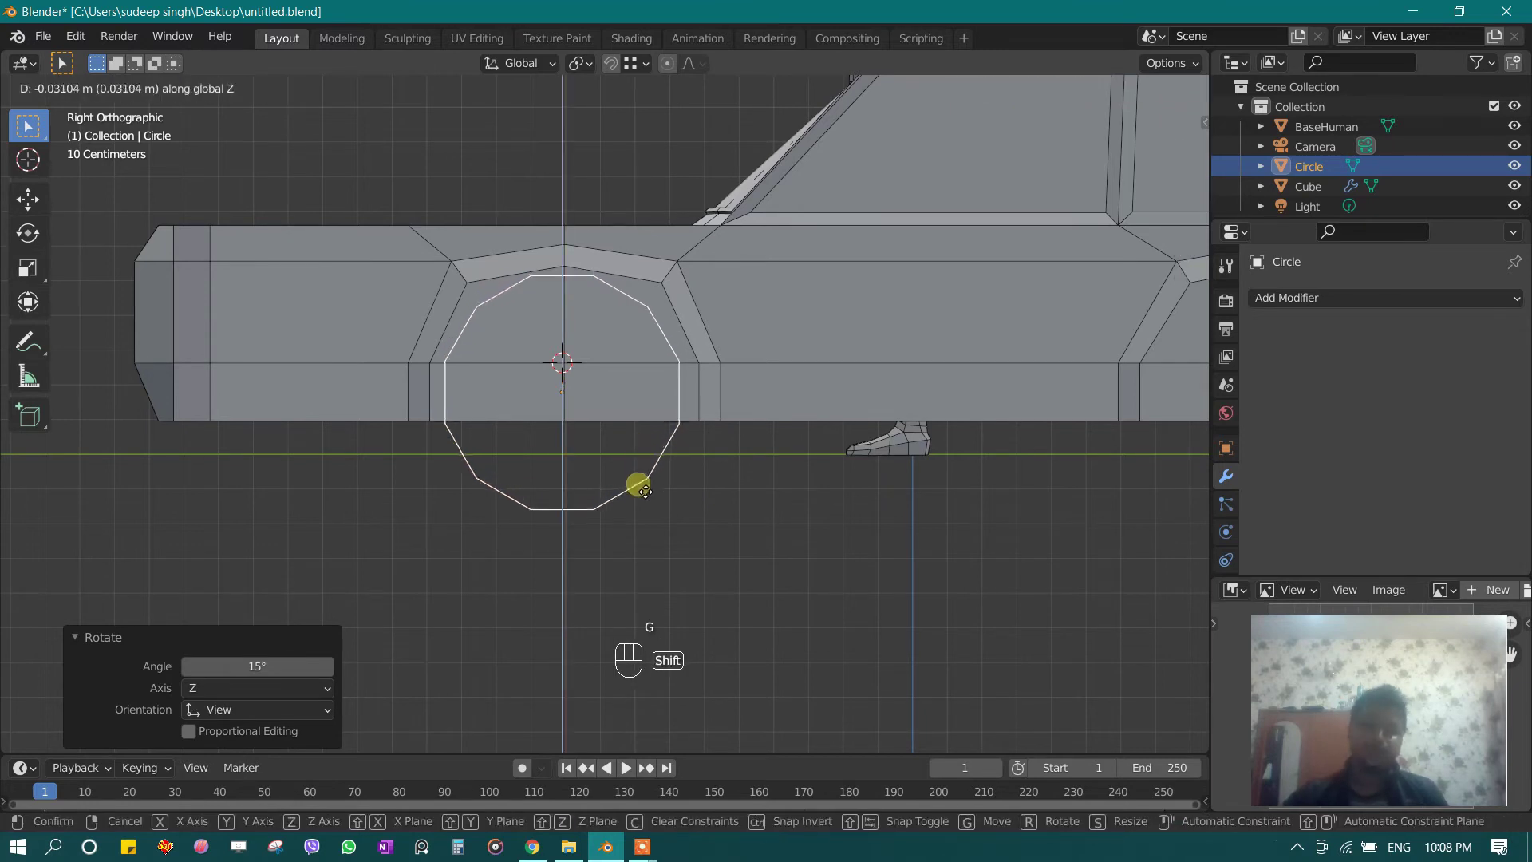
left_click_drag(653, 523, 648, 531)
key("s")
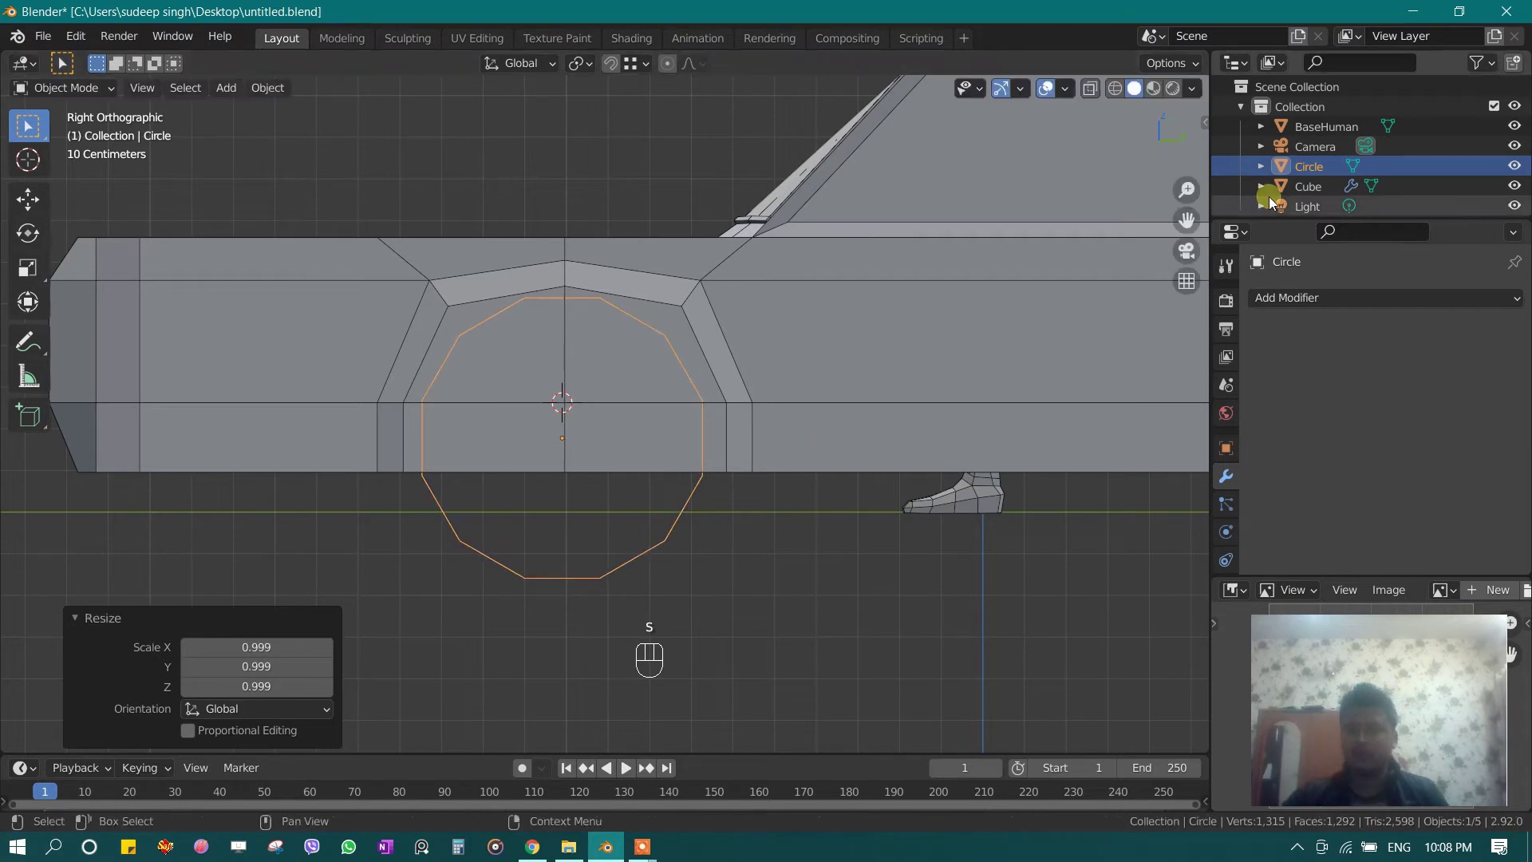
left_click_drag(1315, 171, 1099, 271)
Step: Confirm the Tyre name and apply its rotation and scale with Ctrl+A
key("n")
left_click(1207, 162)
left_click(1207, 133)
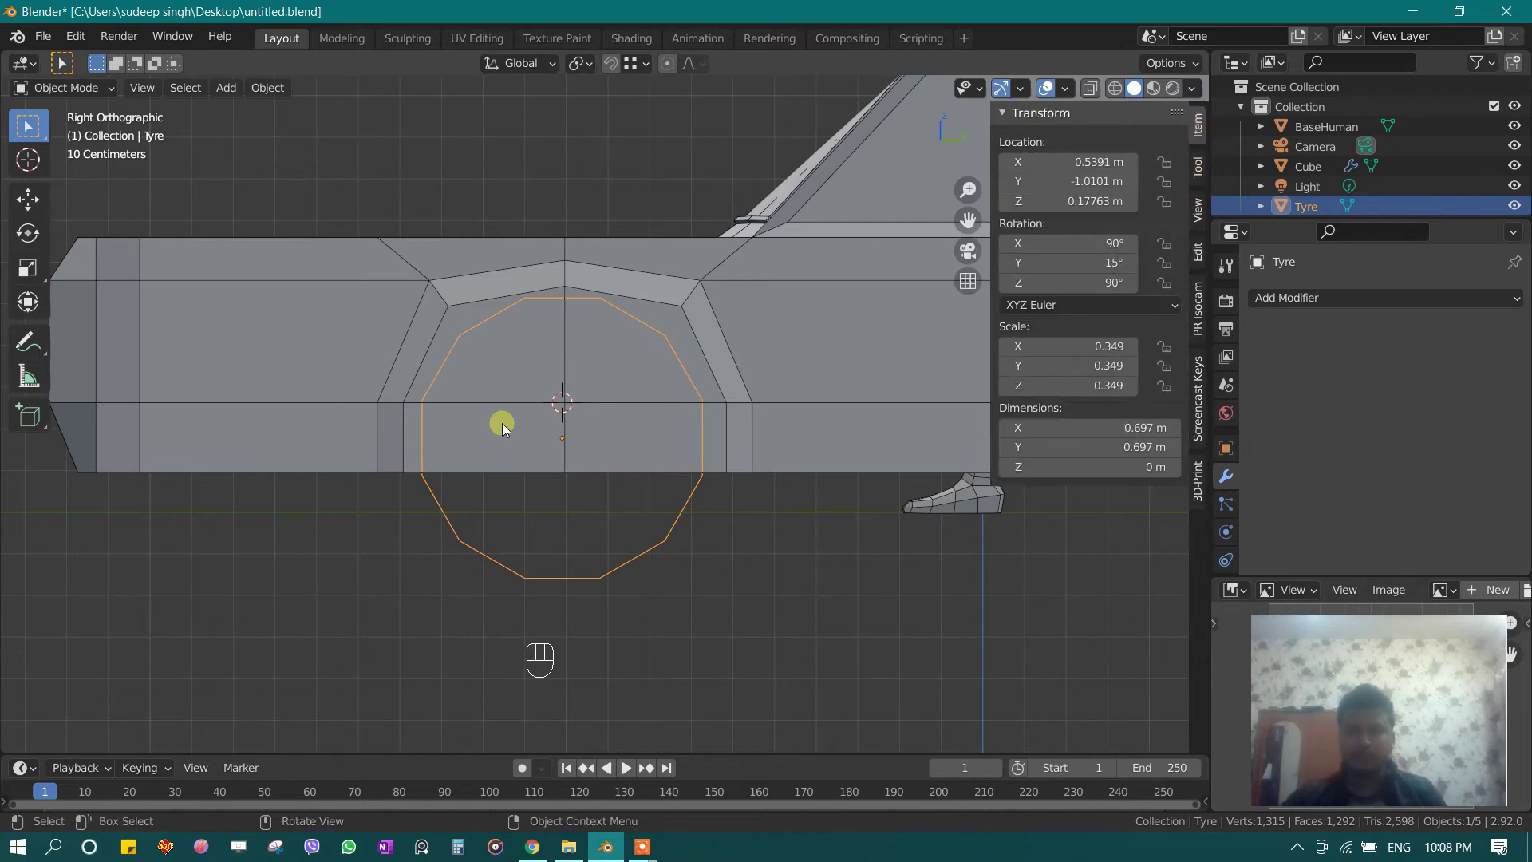
key("ctrl+a")
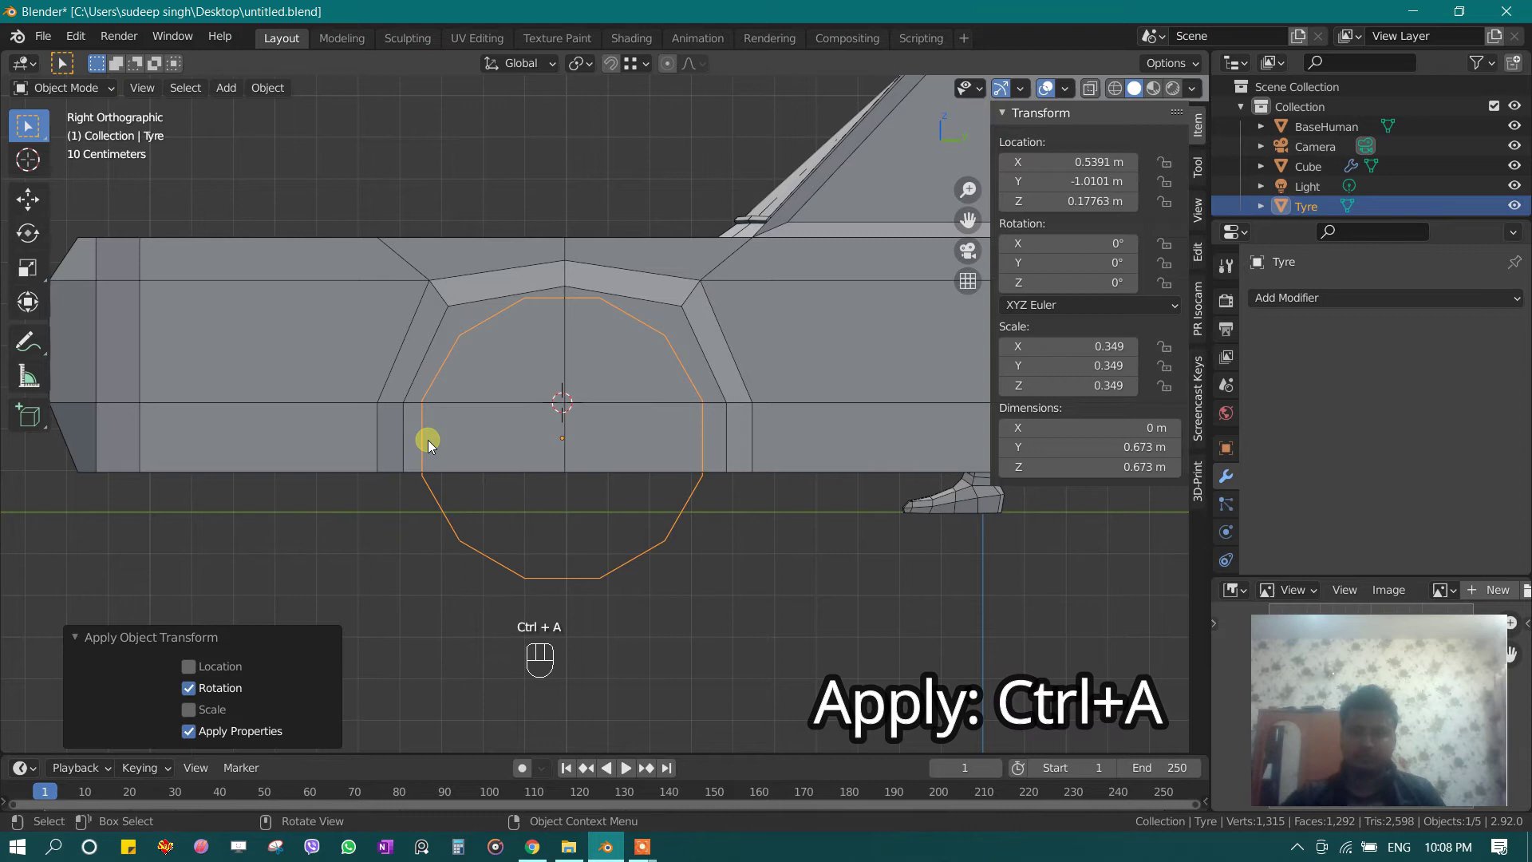
key("ctrl+a")
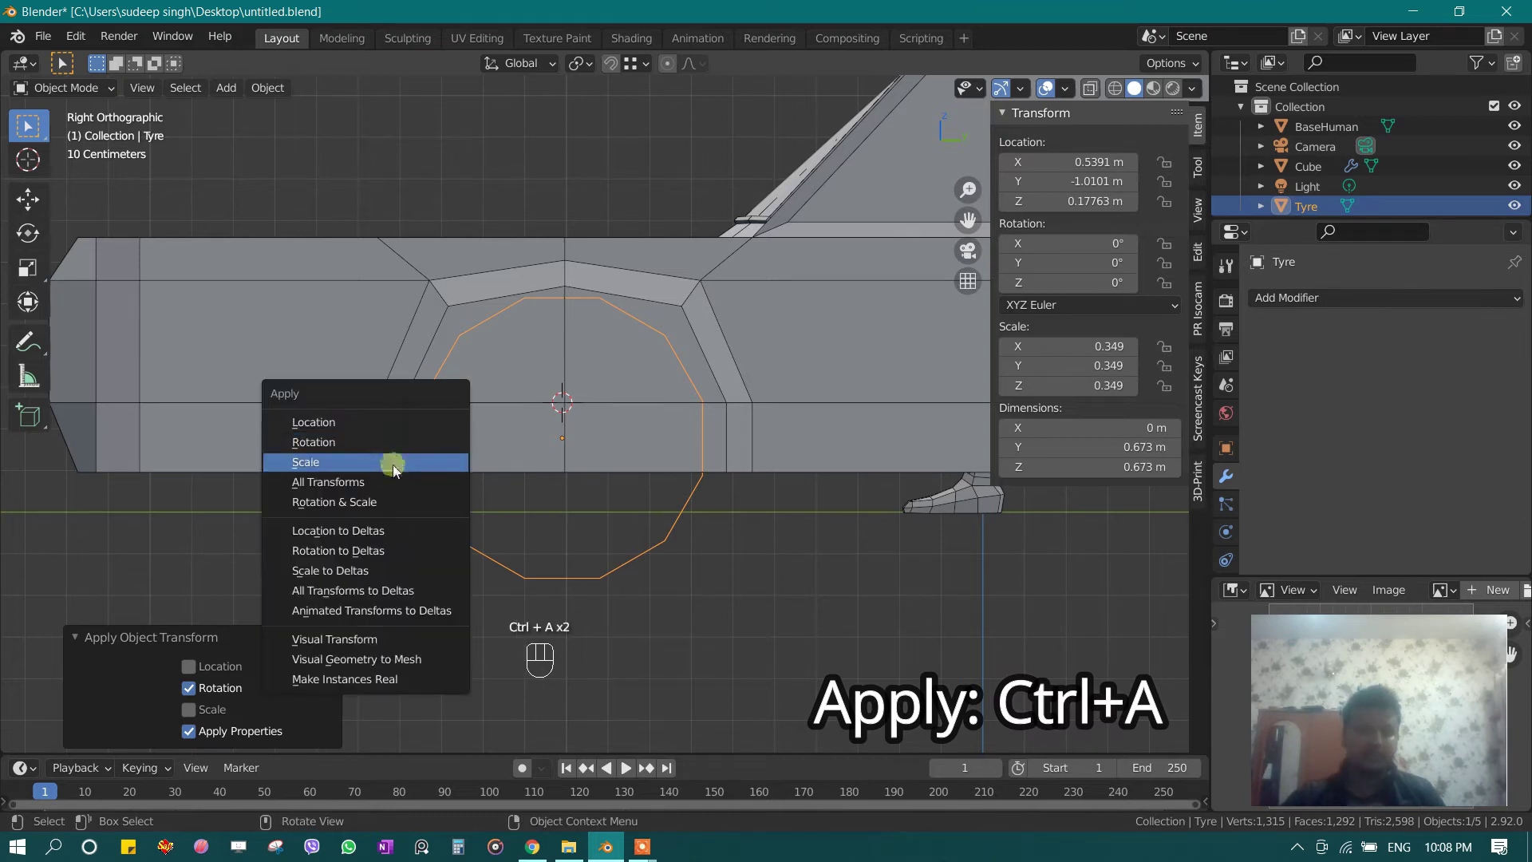
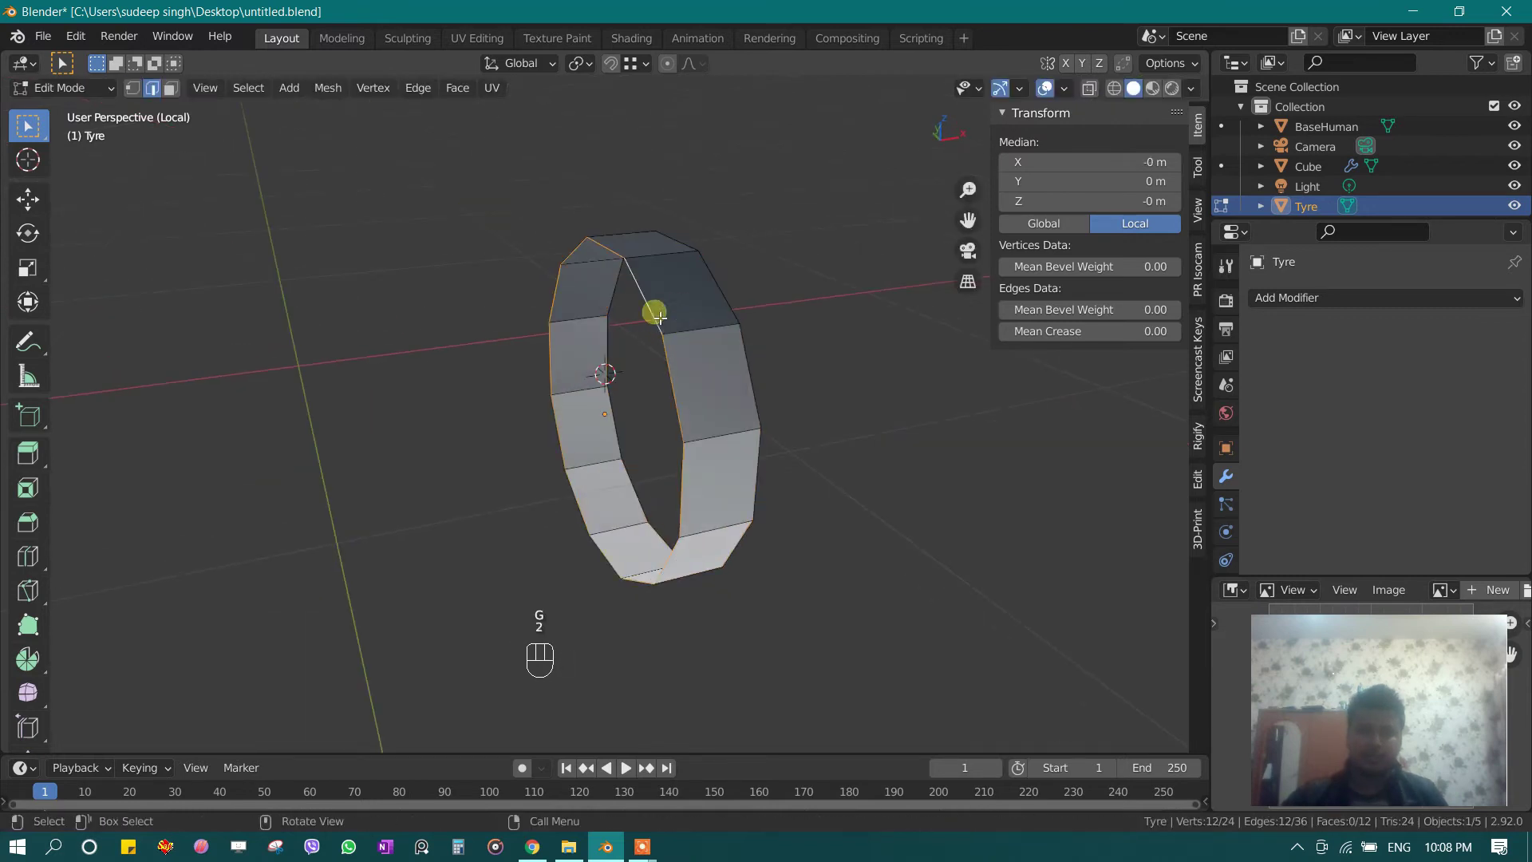
Step: Snap the cursor to the selection, return to Object Mode and set the Tyre's origin
key("shift+s")
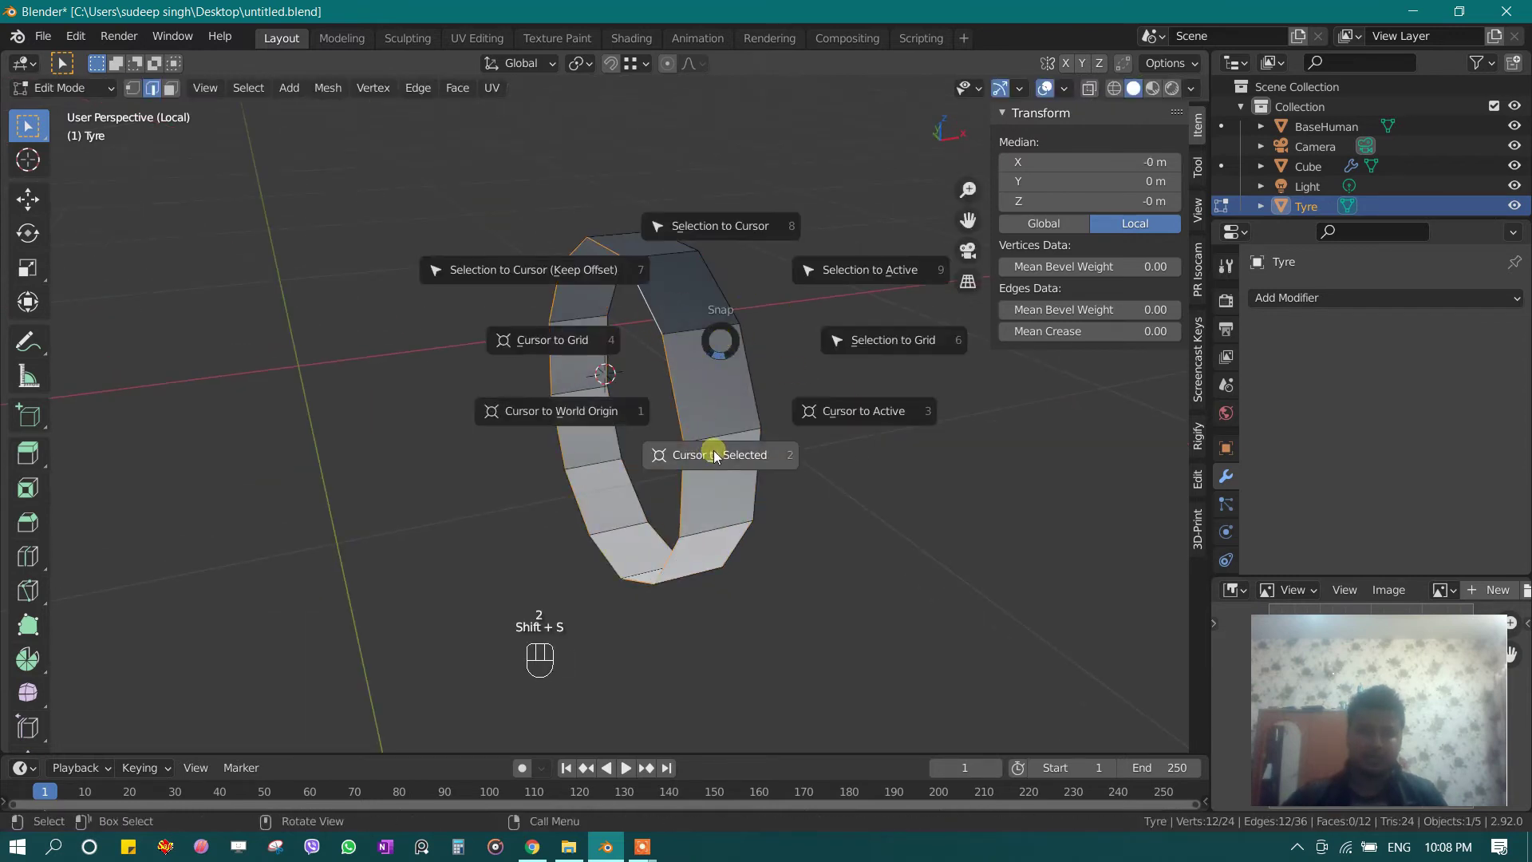
key("Tab")
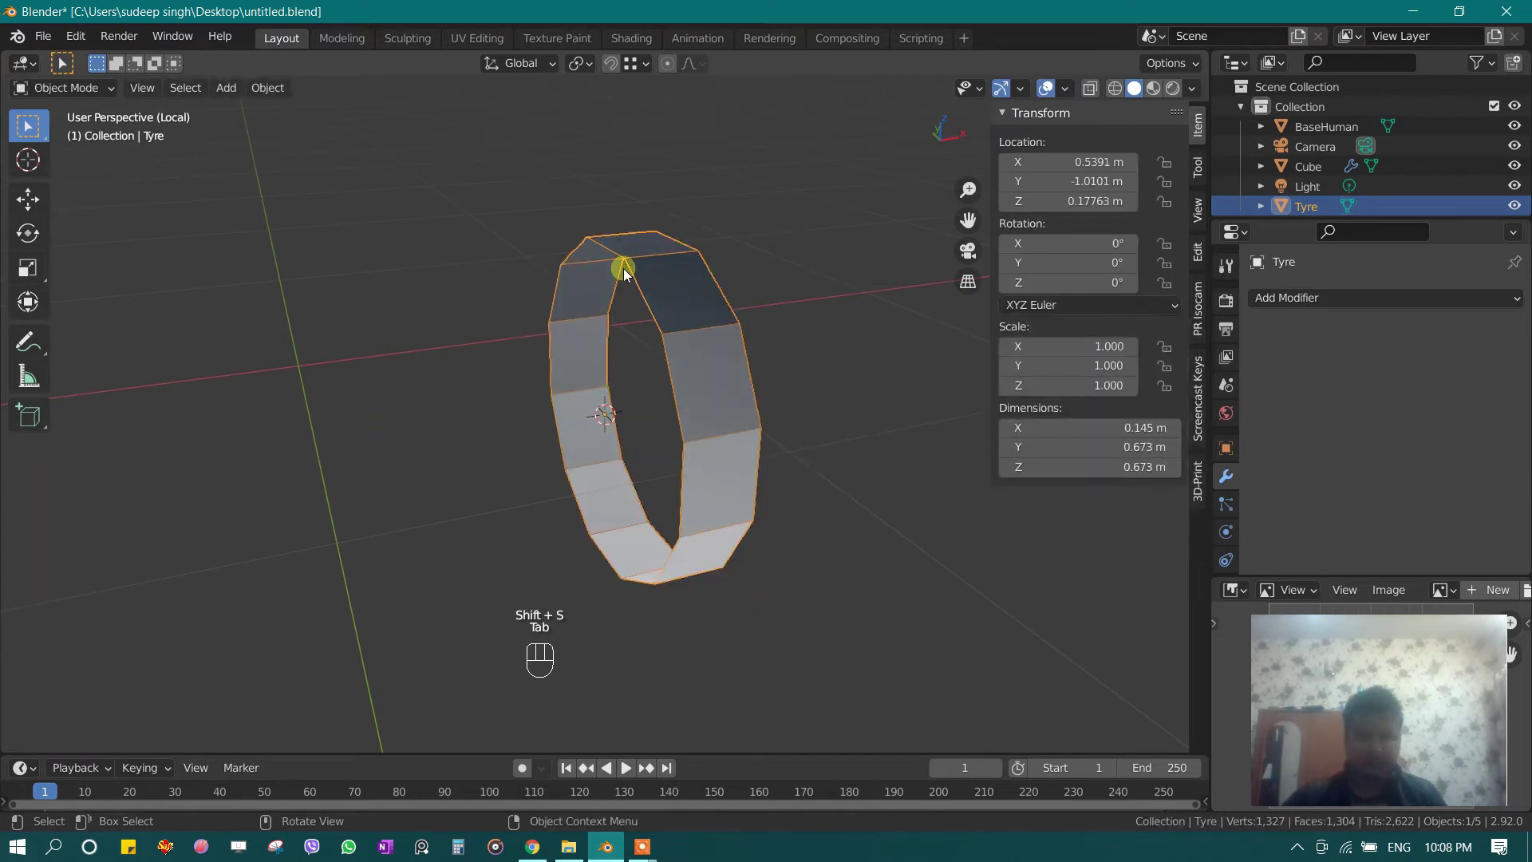
left_click_drag(276, 94, 662, 290)
left_click_drag(288, 114, 642, 375)
key("g")
Step: Add a Mirror modifier on X to the Tyre and enter Edit Mode
left_click_drag(1299, 355, 463, 368)
left_click_drag(463, 368, 417, 357)
key("KP_1")
key("Tab")
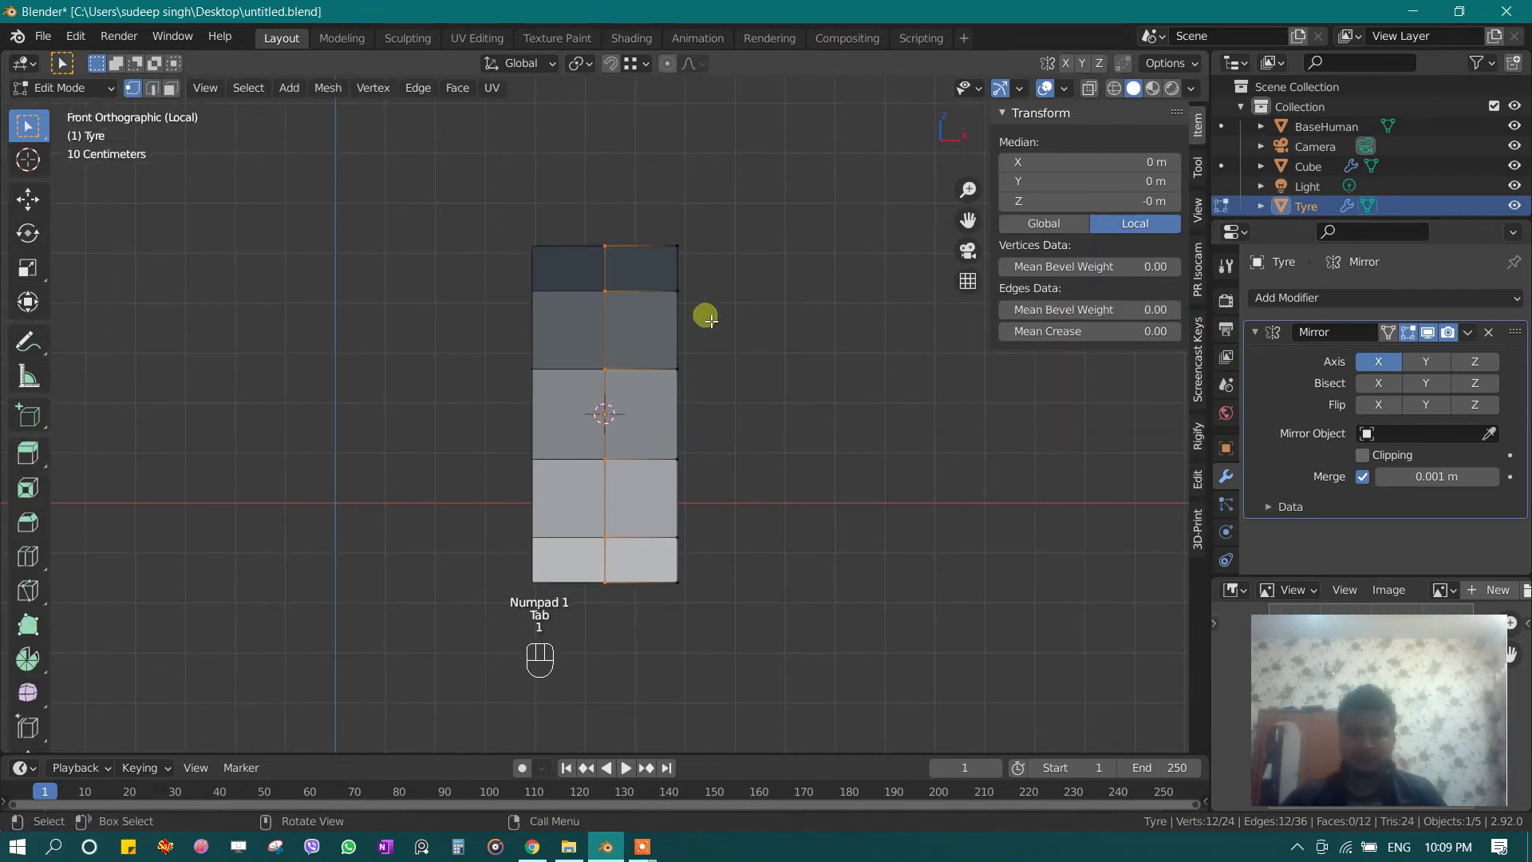
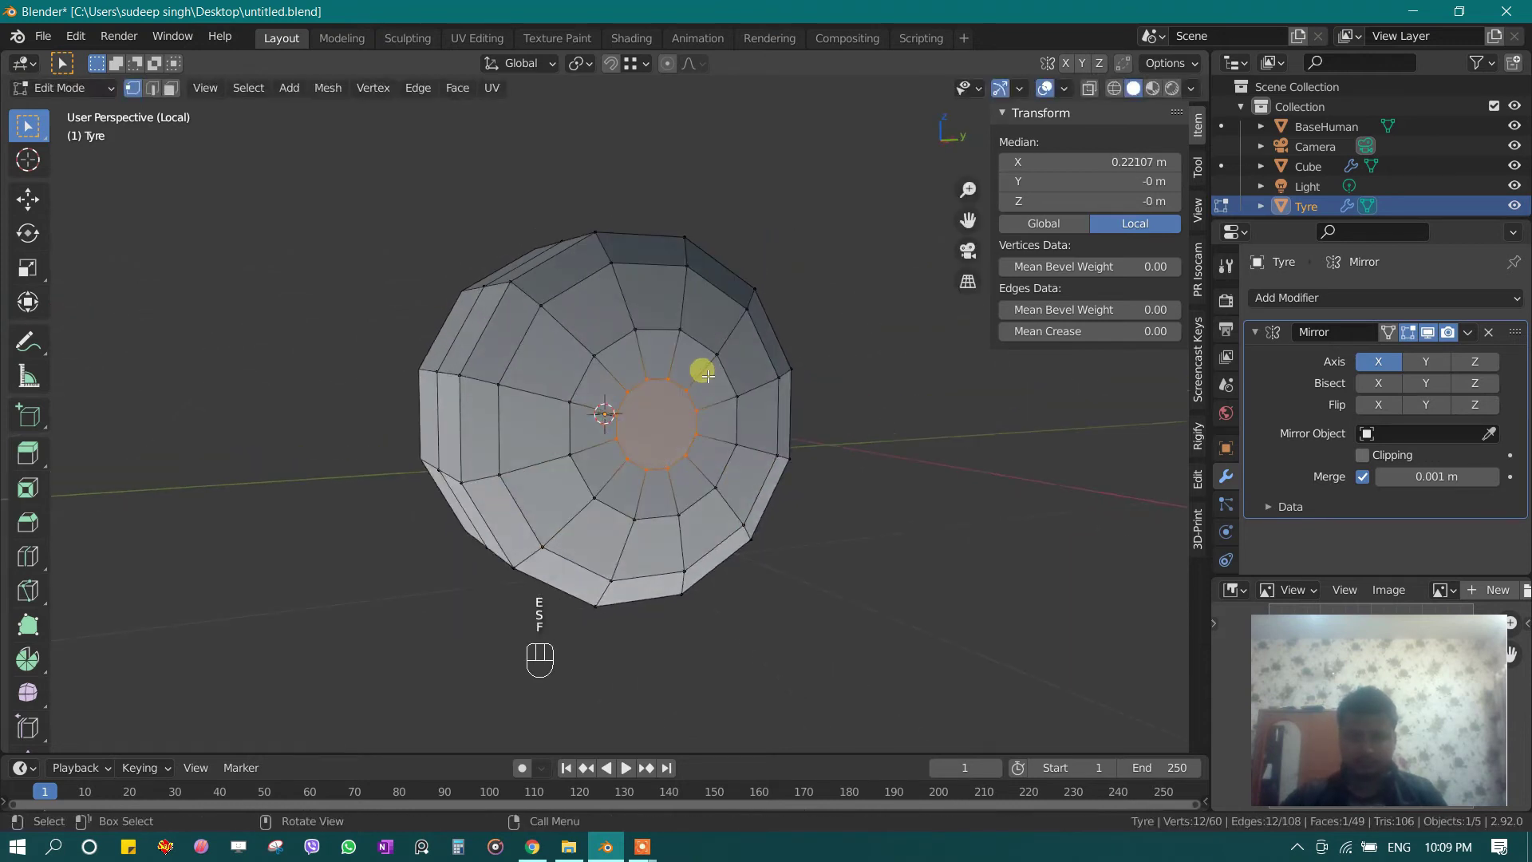
Step: Extrude the Tyre's inner face inward and scale up the edge loop to close the sidewall
key("e")
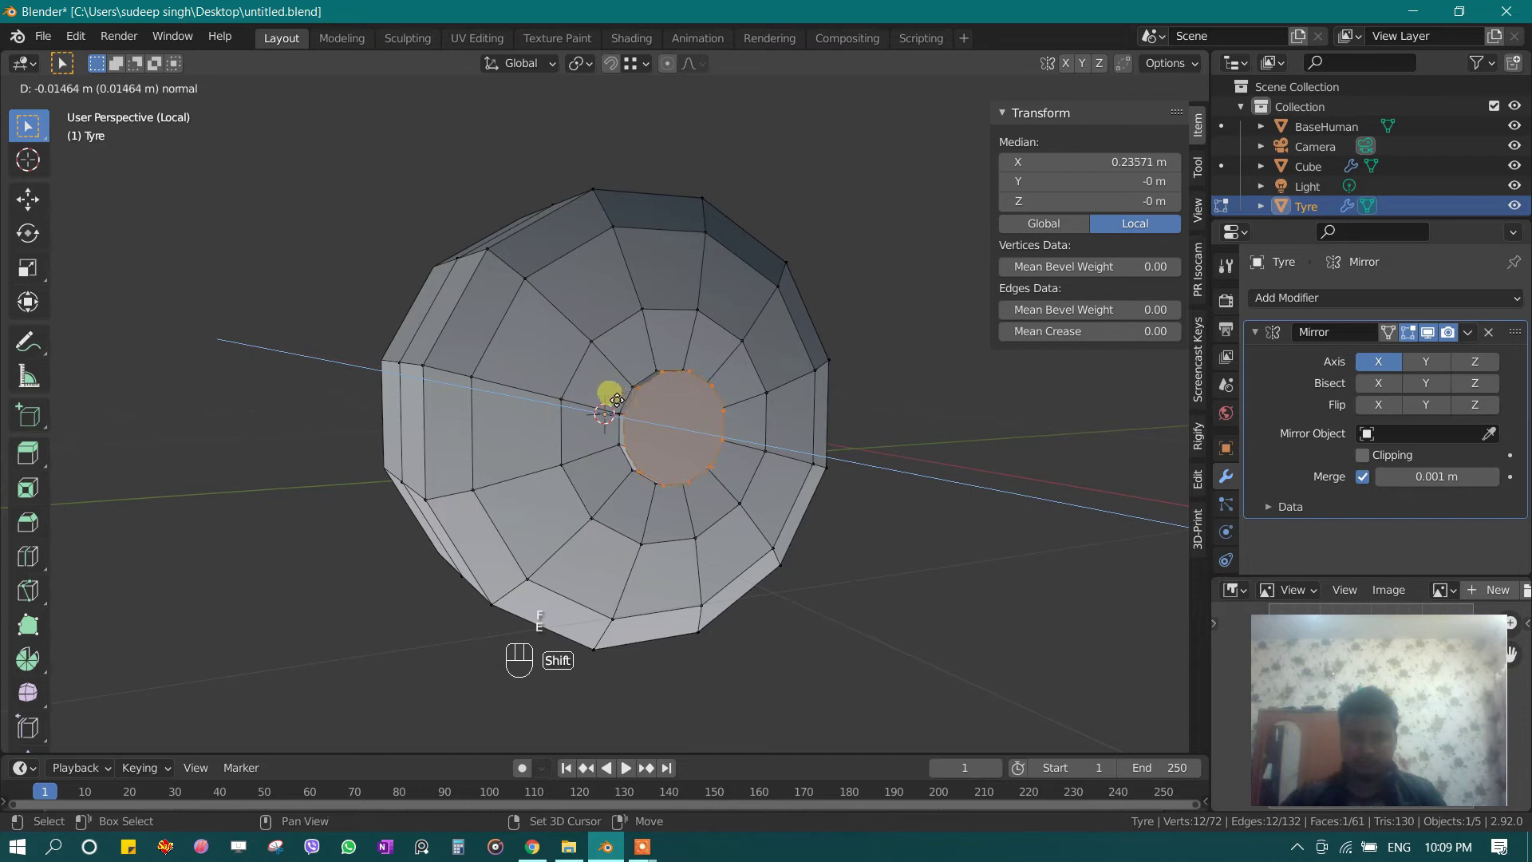
key("3")
key("2")
key("s")
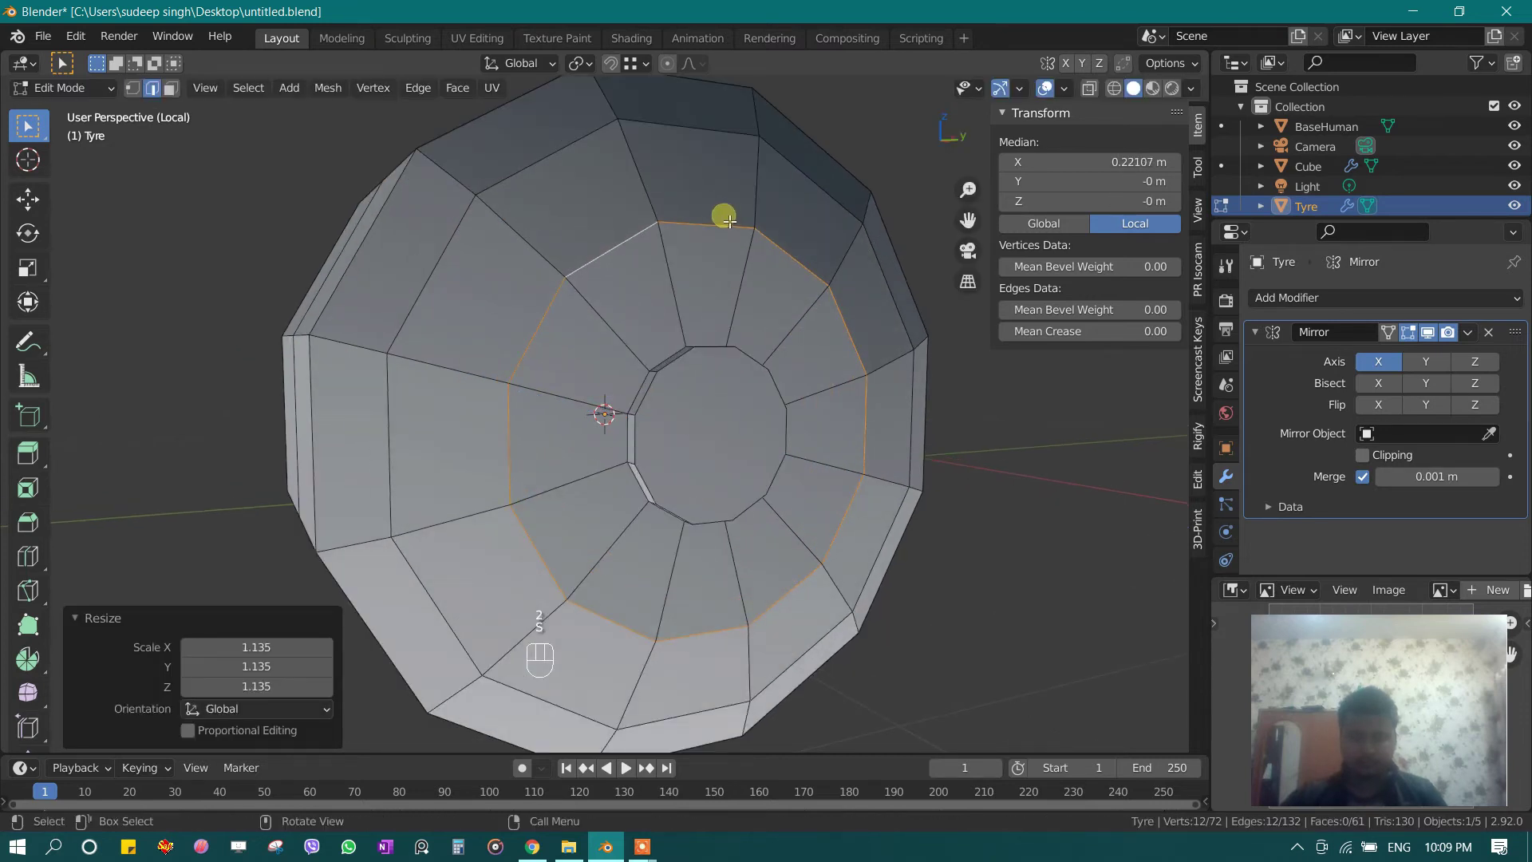
key("ctrl+r")
key("3")
Step: Add a loop cut around the sidewall, bevel it into a band and push it inward as a groove
key("ctrl+r")
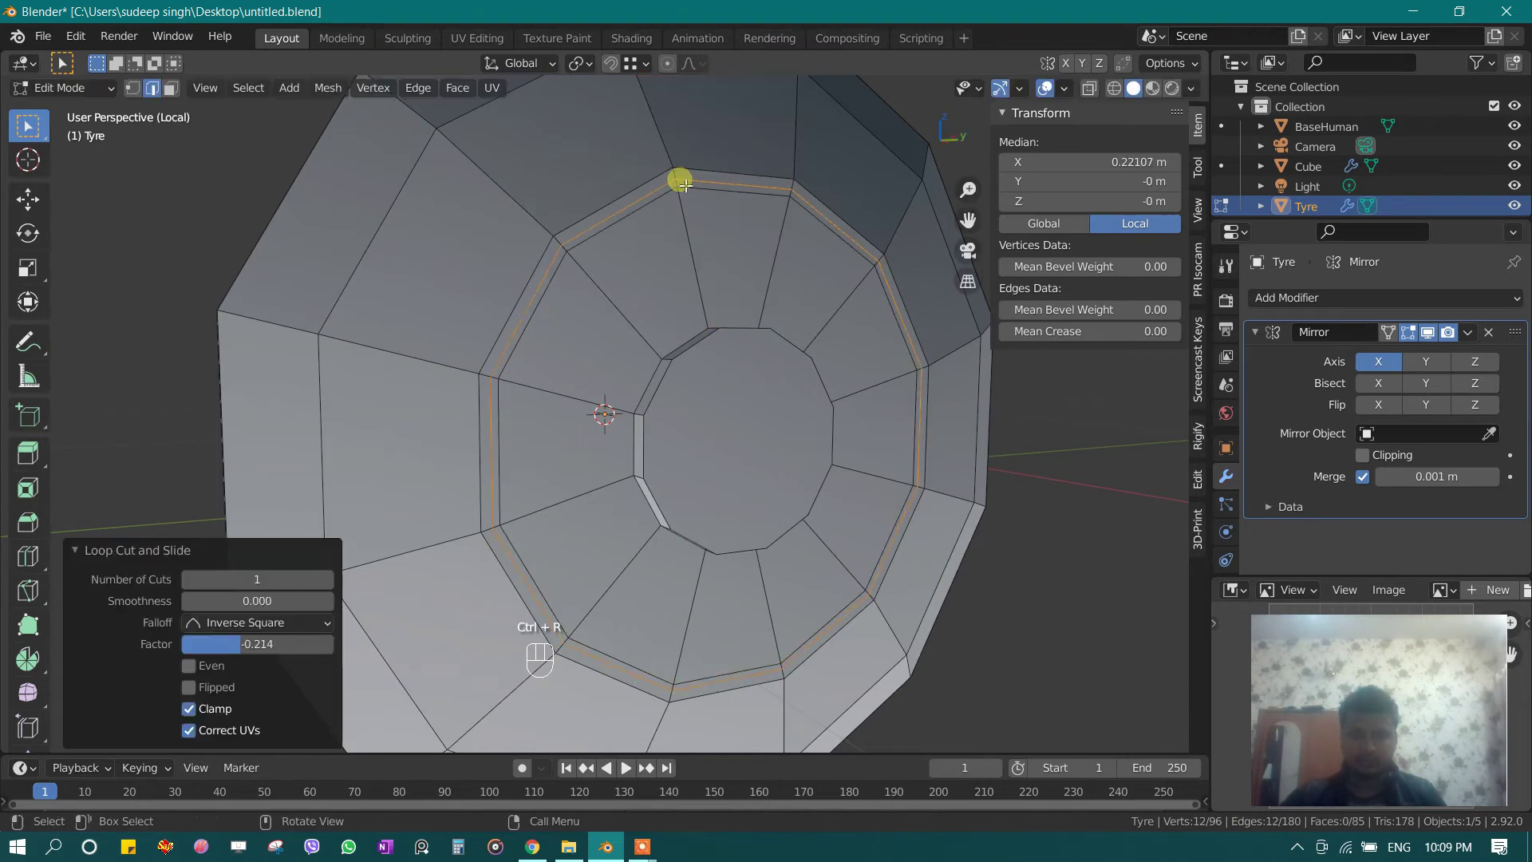
key("ctrl+z")
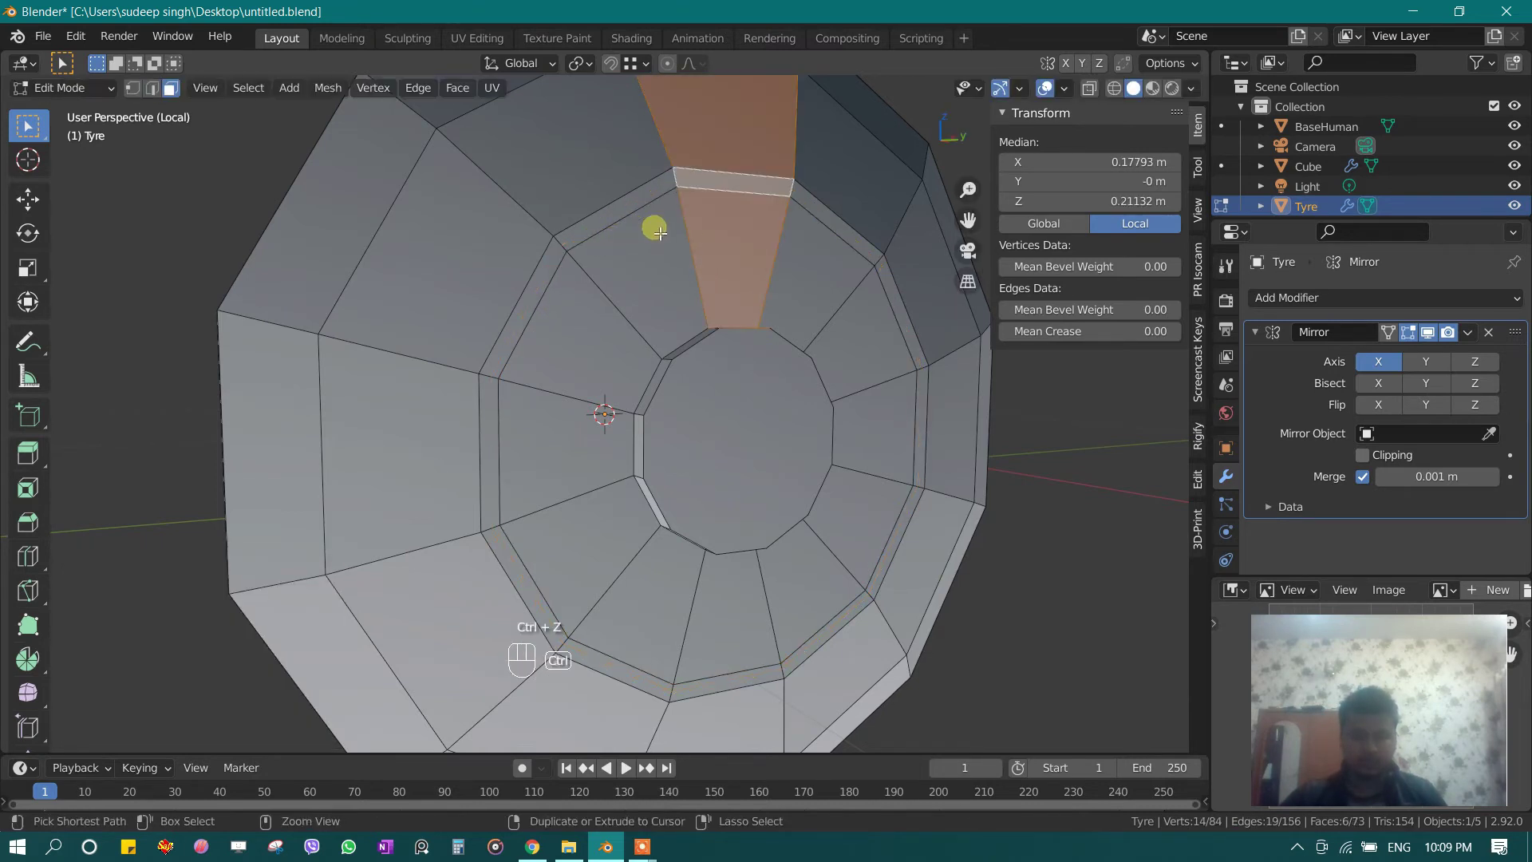
key("ctrl+r")
key("ctrl+b")
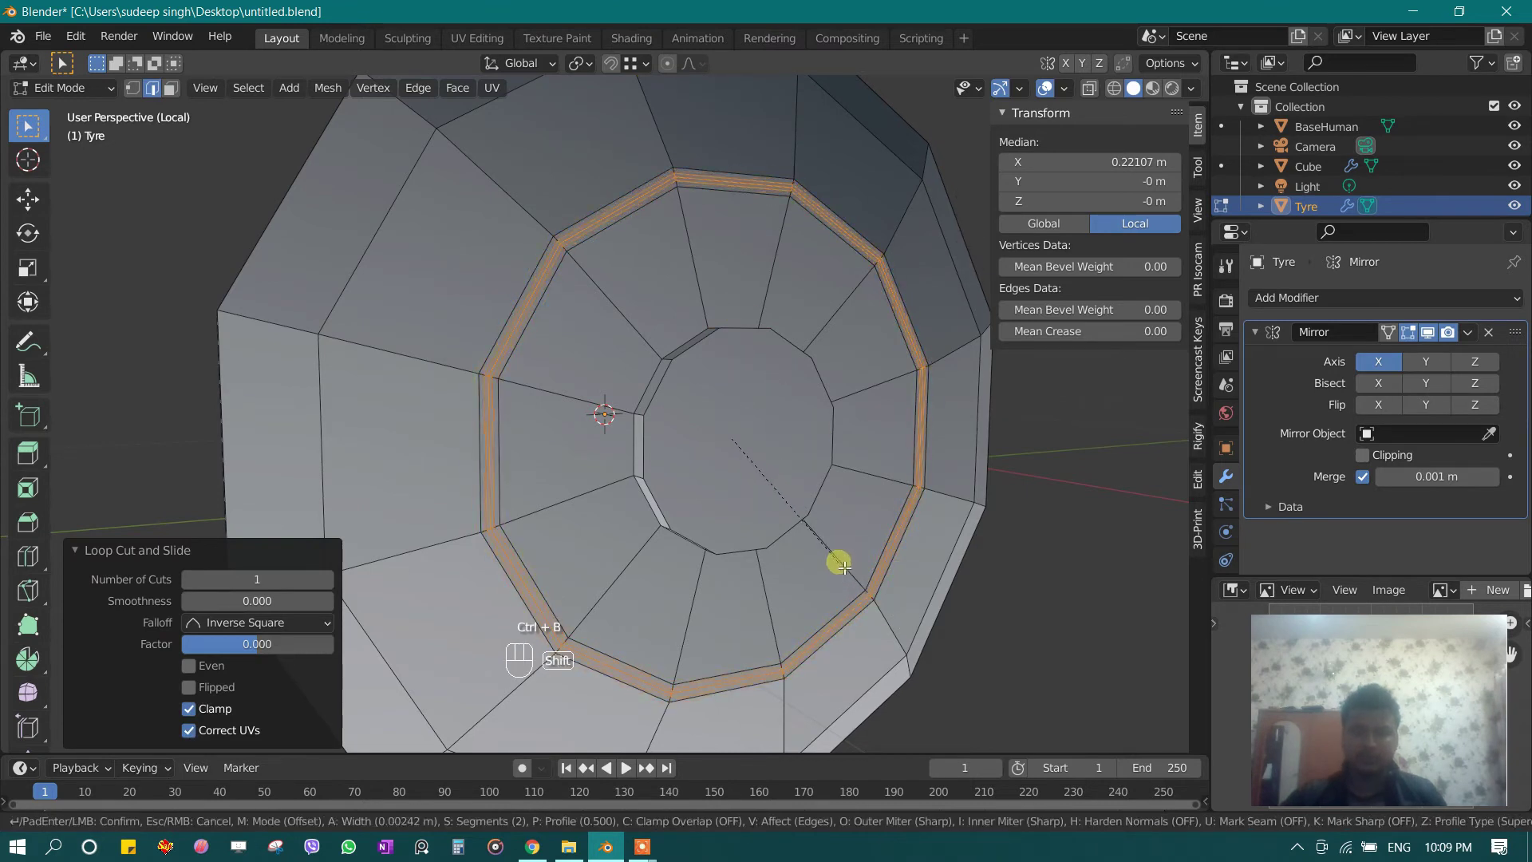
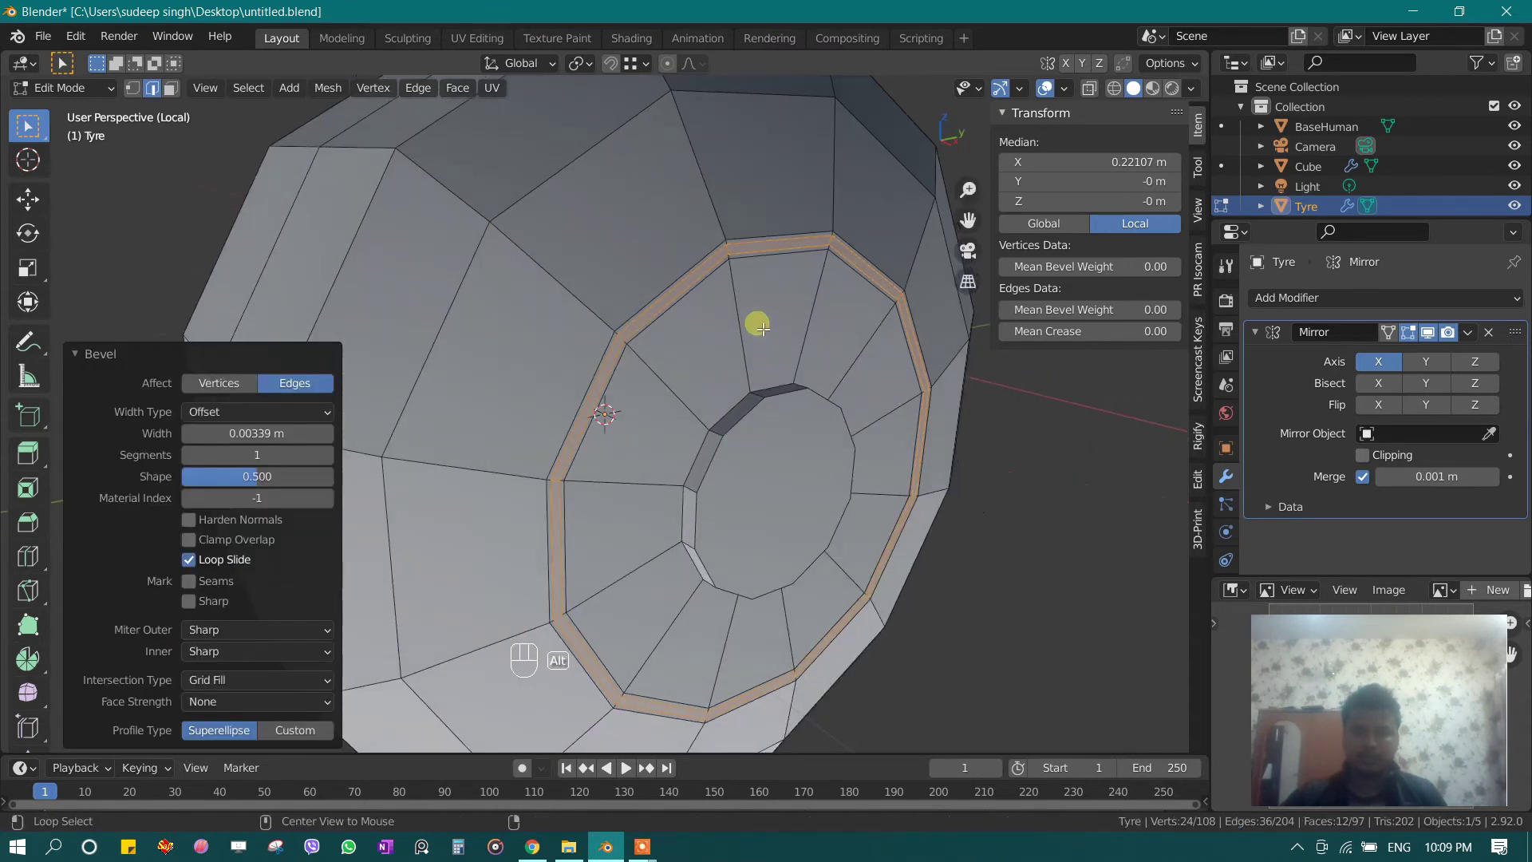
key("alt+e")
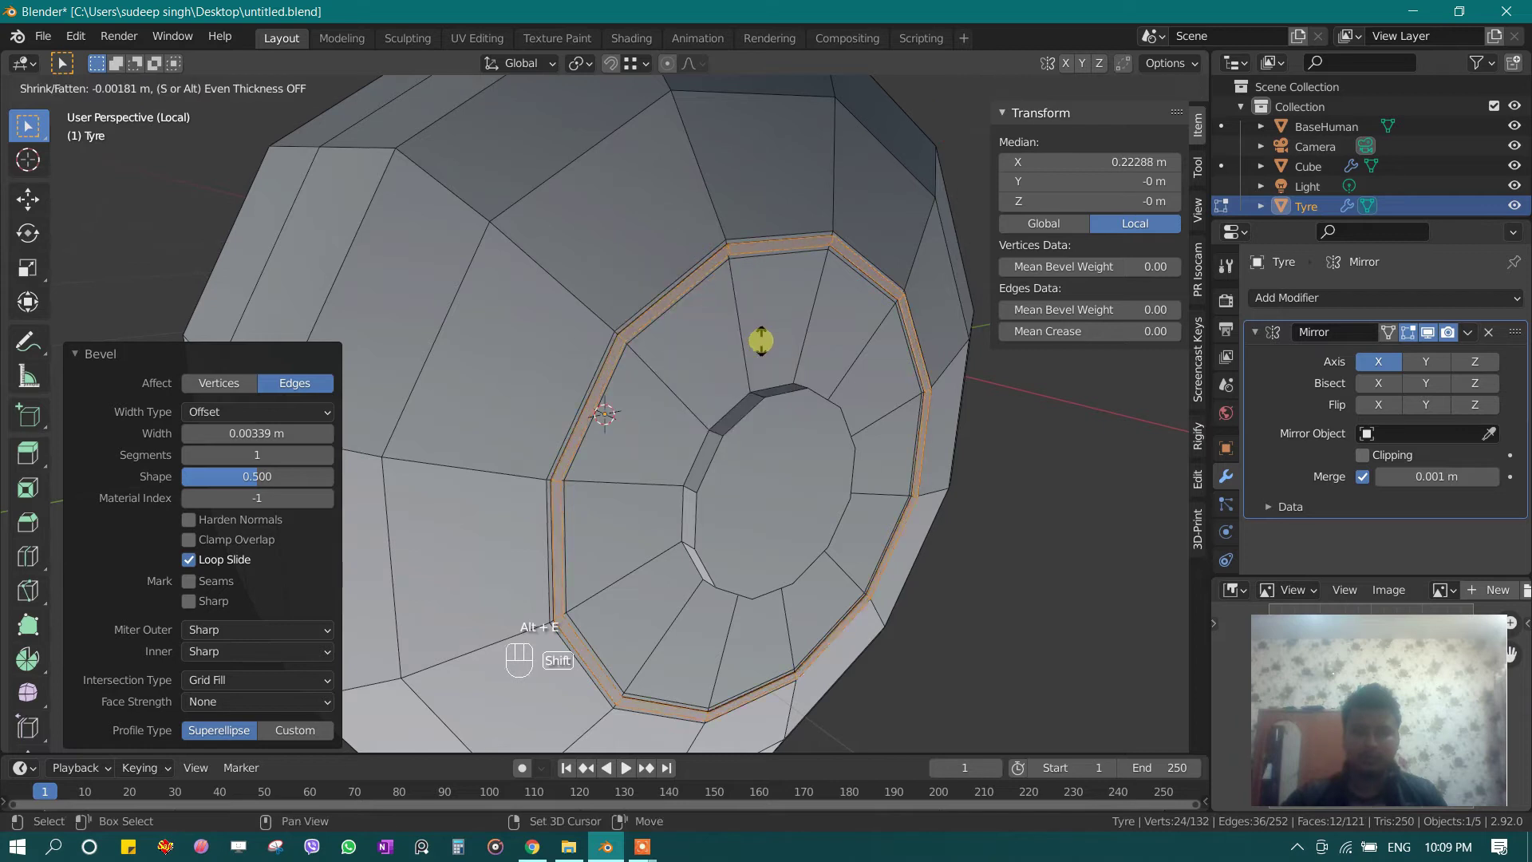
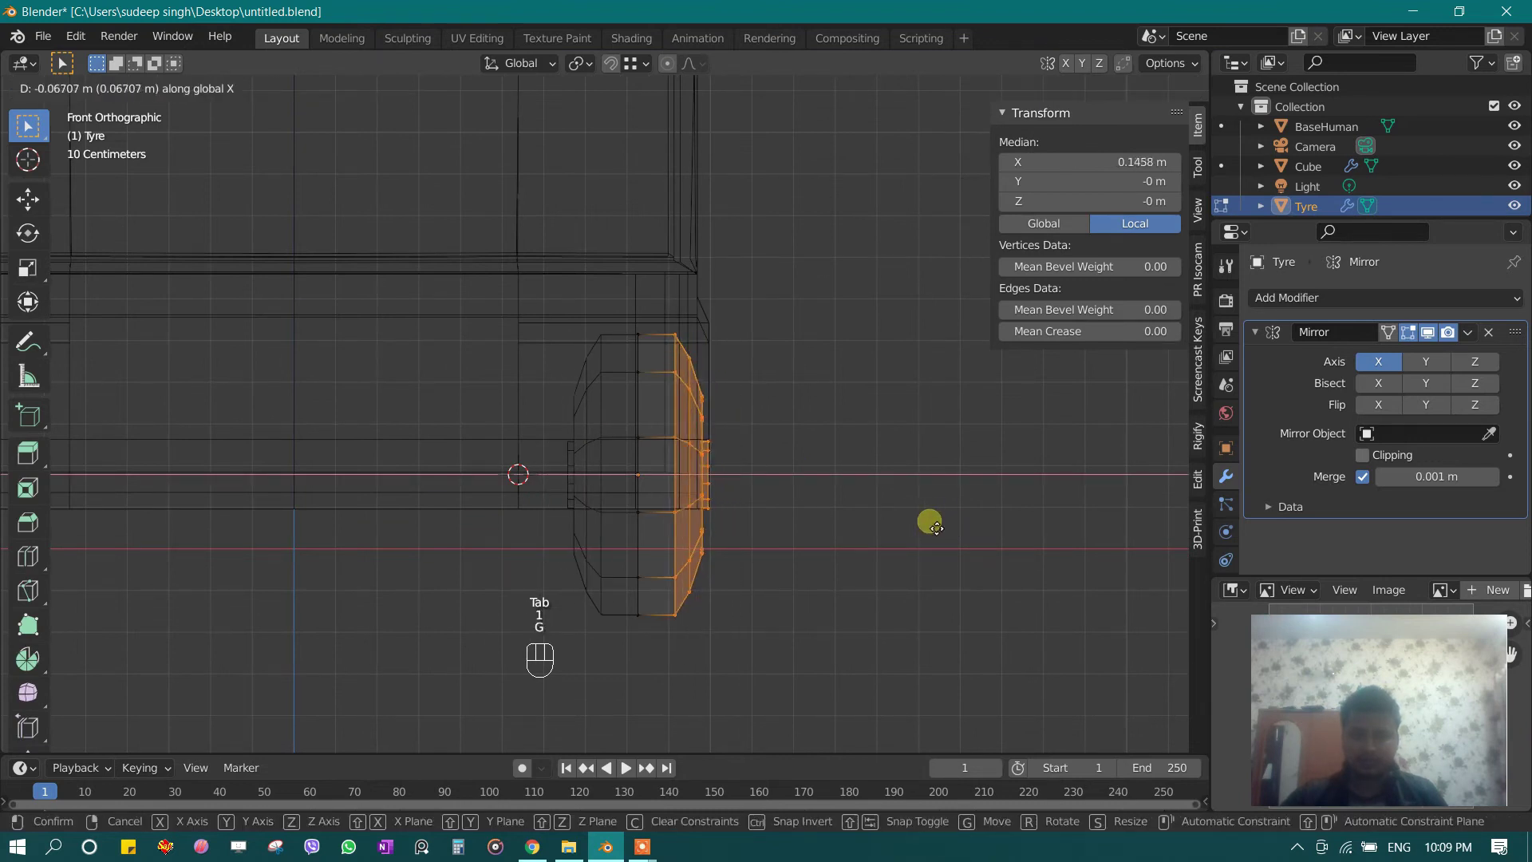
Step: Move tyre vertices along X, apply the Mirror modifier, and enlarge the inset hub face
key("g")
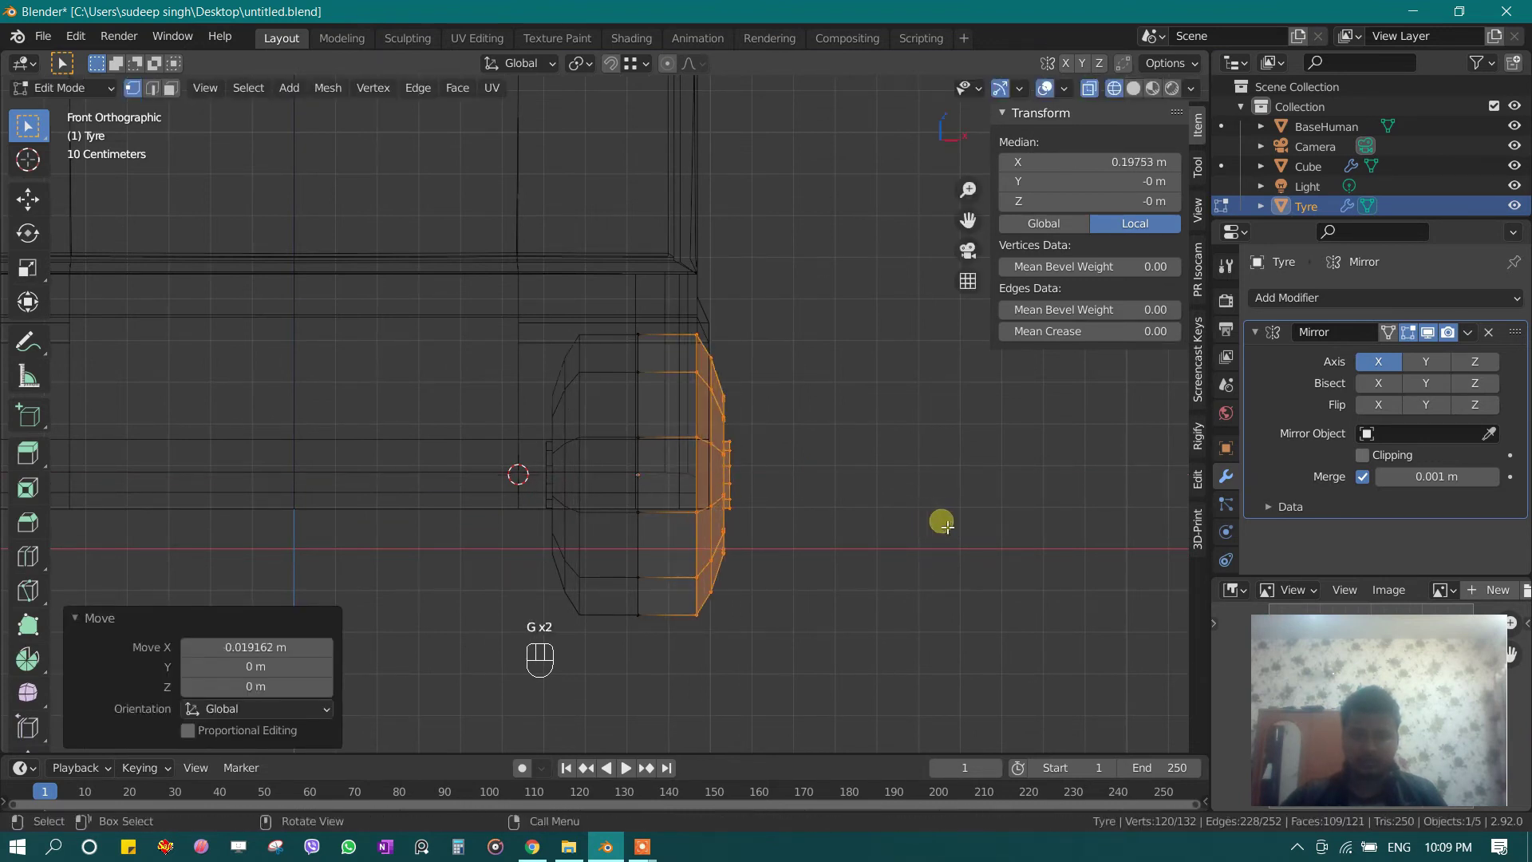
key("Tab")
key("g")
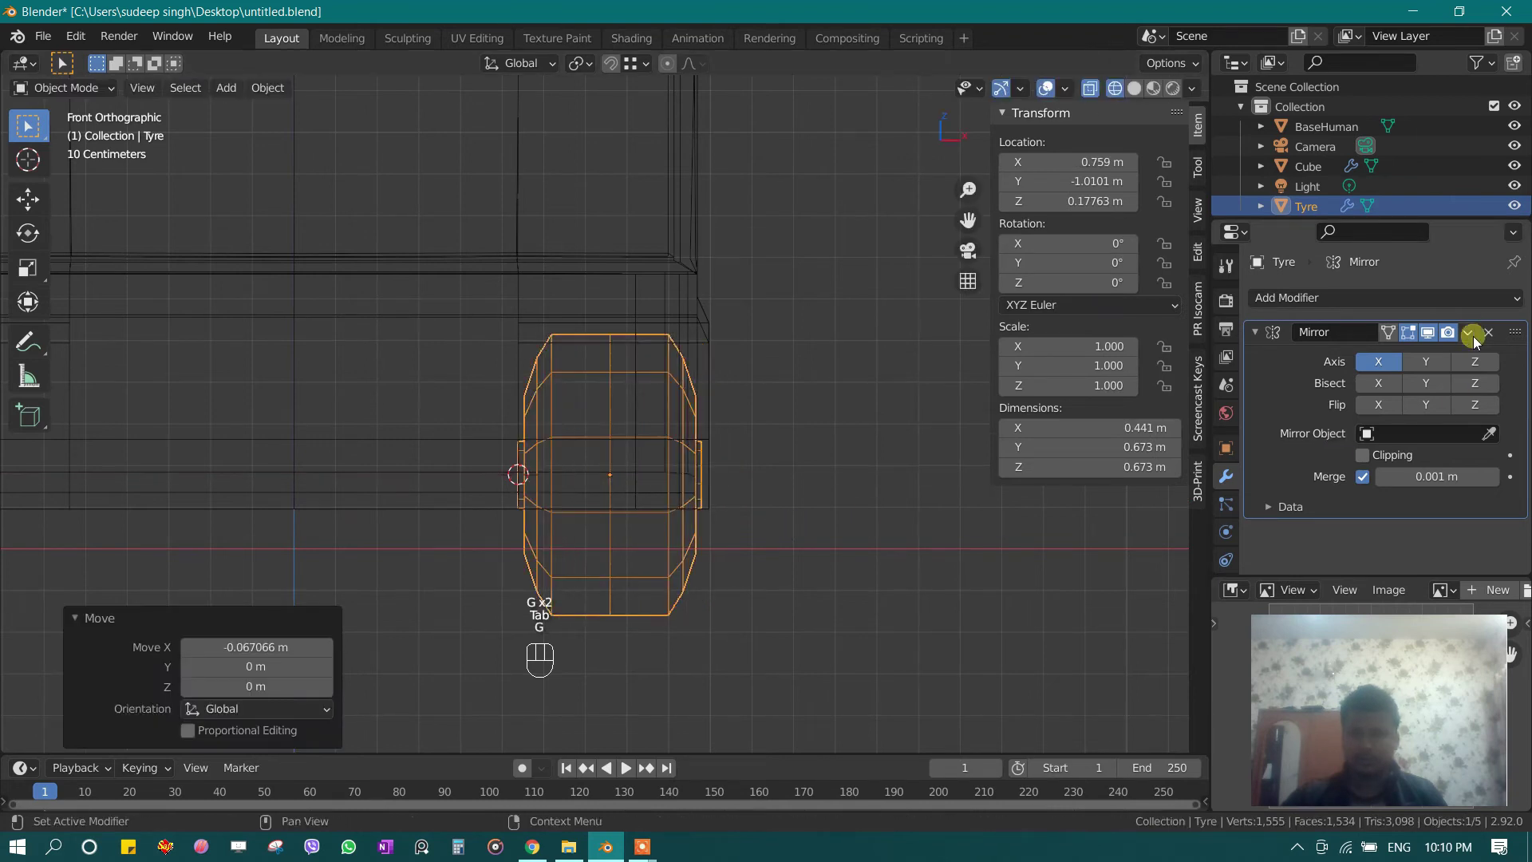
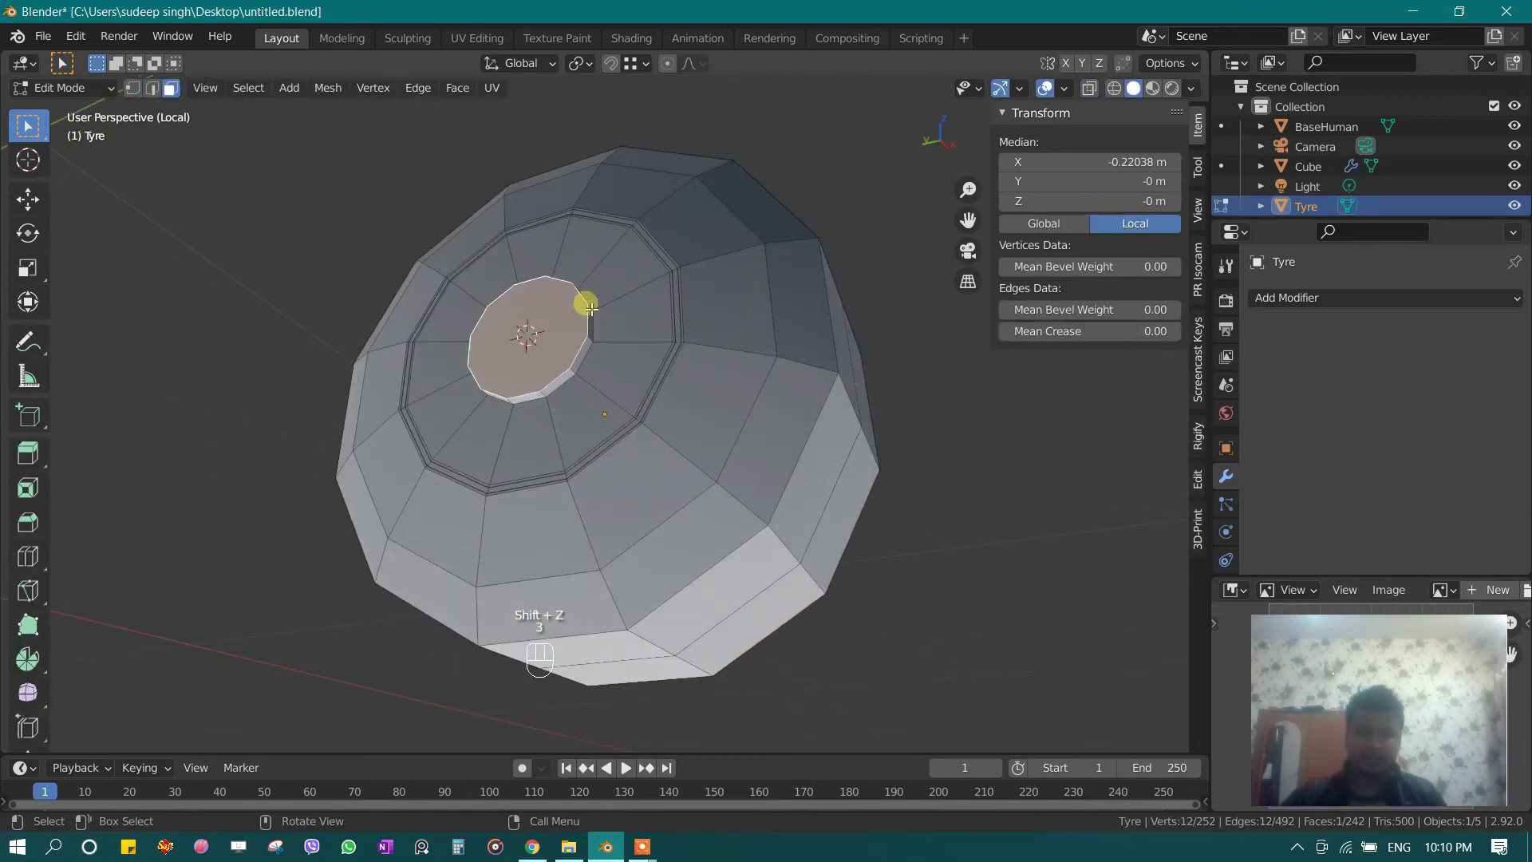
key("ctrl+KP_Add")
key("s")
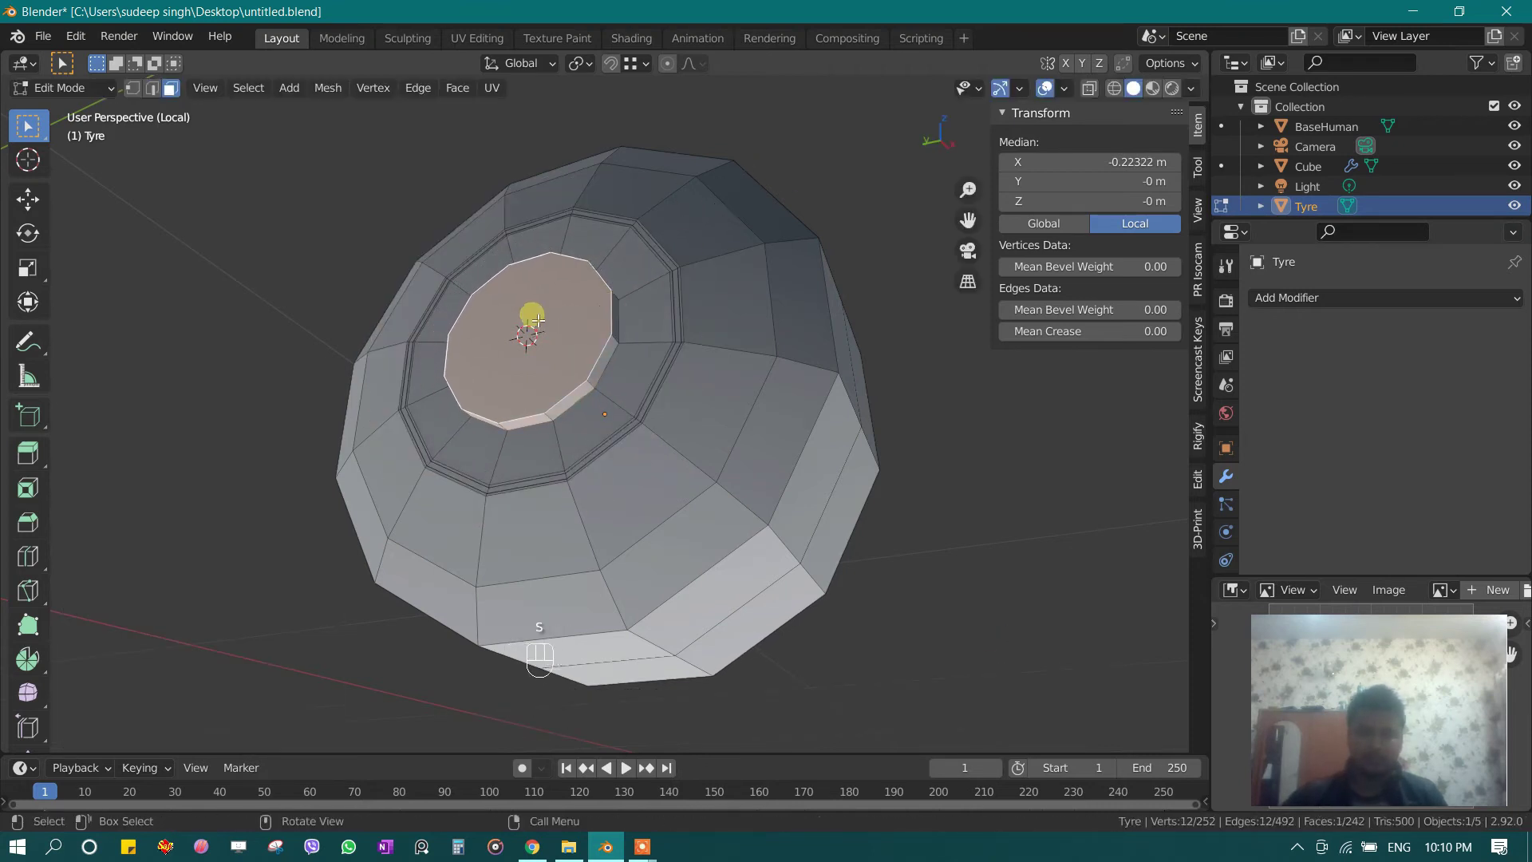
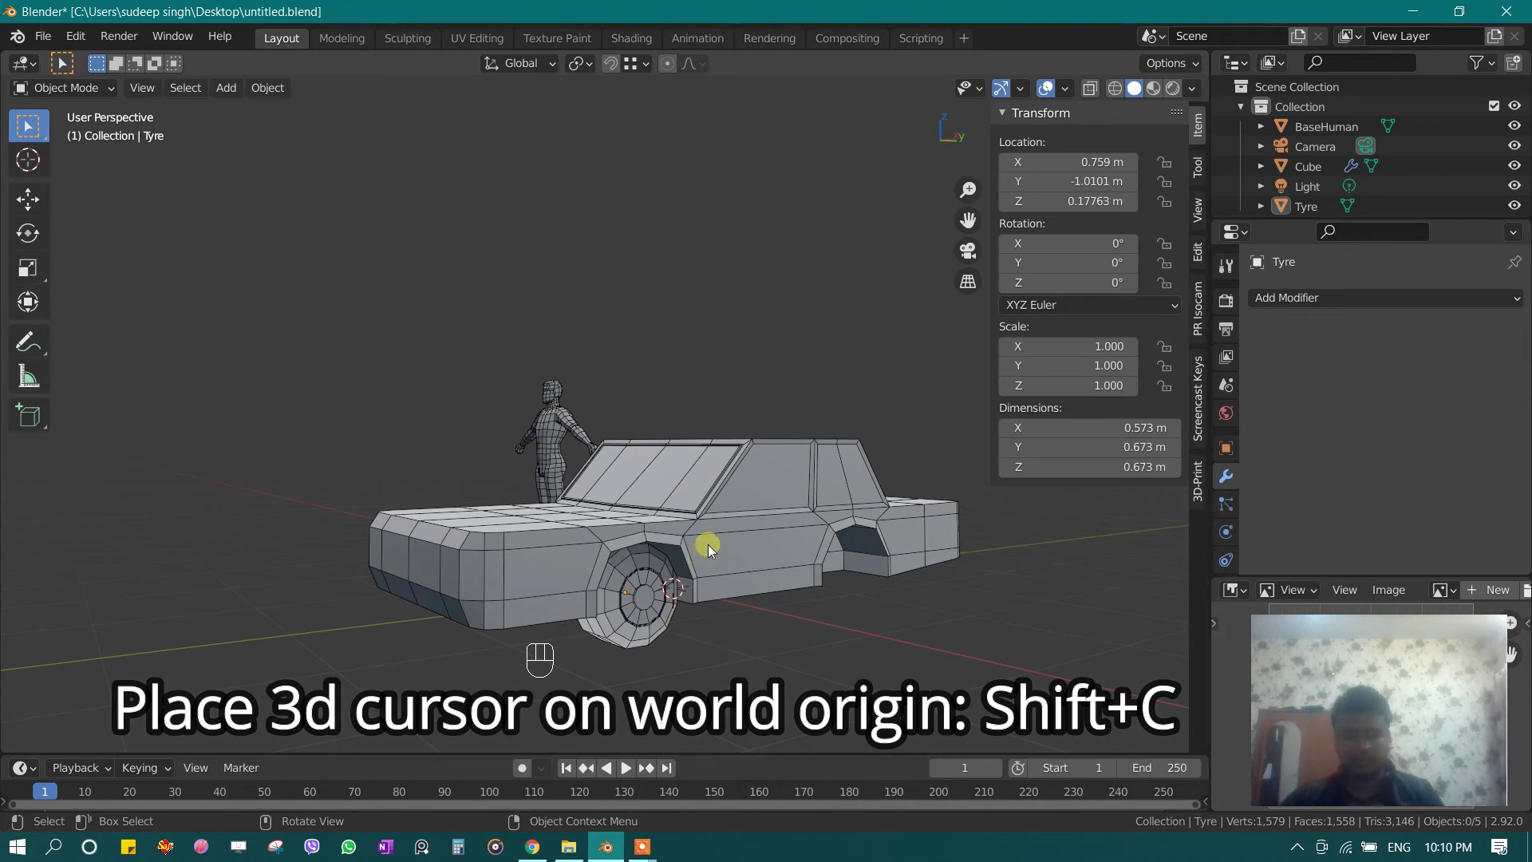
Step: Add an Empty and select the tyre object
key("shift+a")
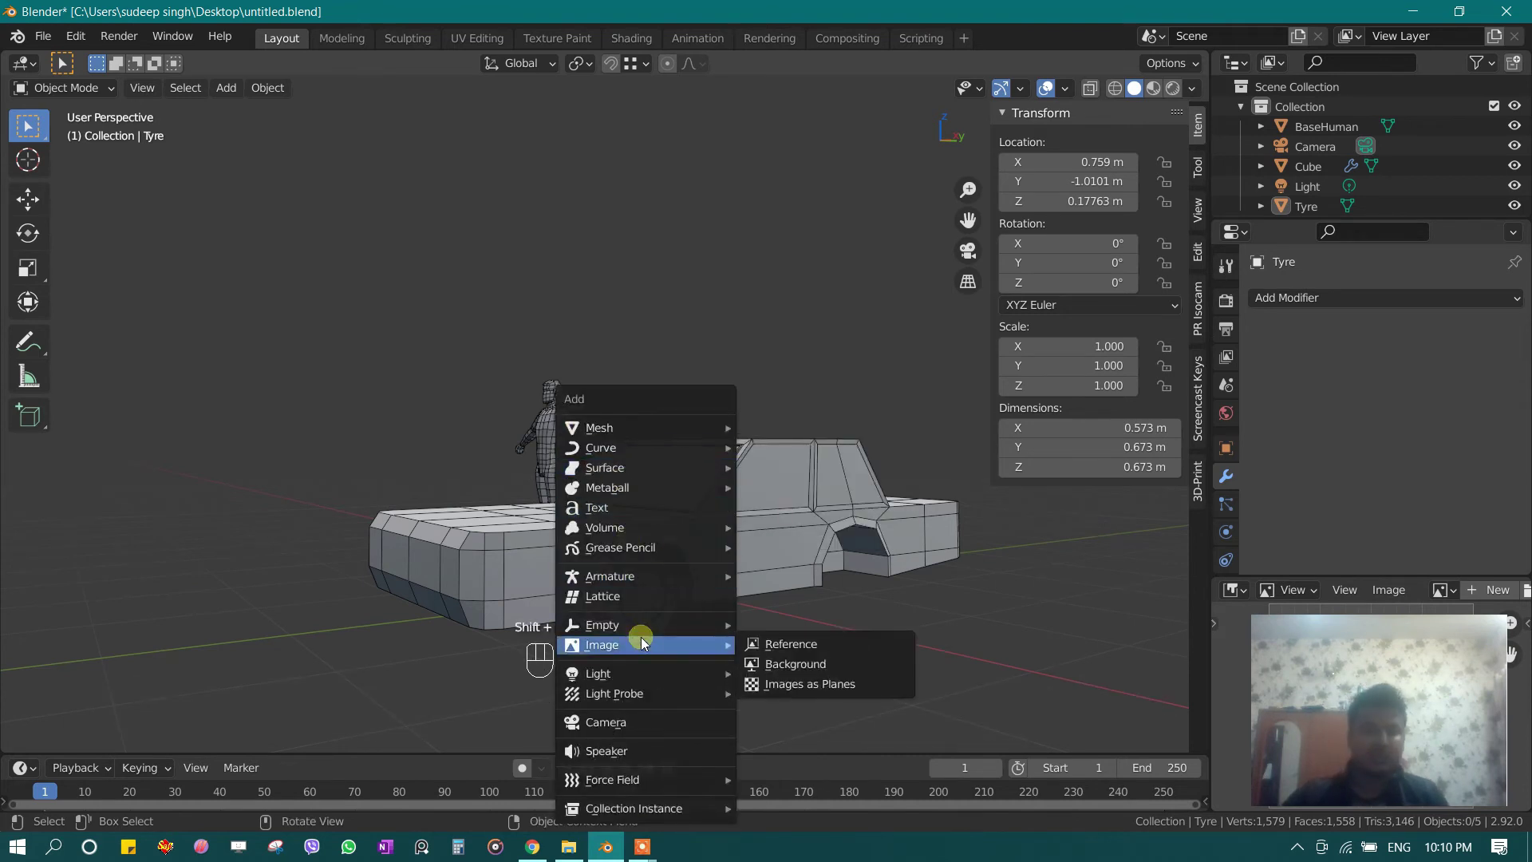
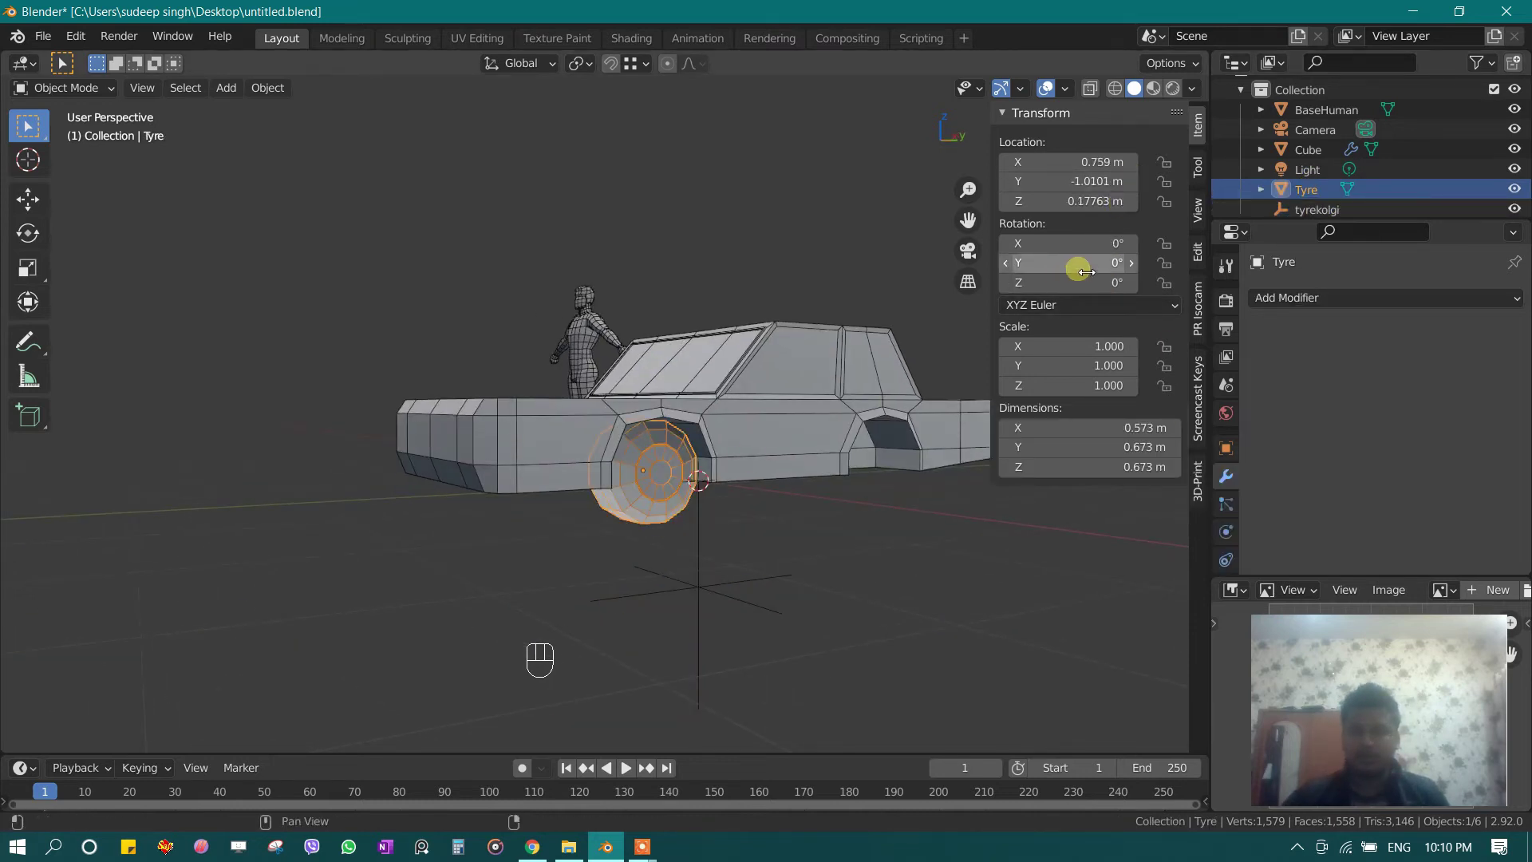
left_click_drag(1328, 304, 1052, 535)
middle_click(734, 534)
middle_click(727, 516)
left_click_drag(686, 445, 764, 418)
middle_click(758, 436)
left_click(658, 432)
left_click_drag(635, 430, 661, 422)
left_click_drag(661, 422, 649, 426)
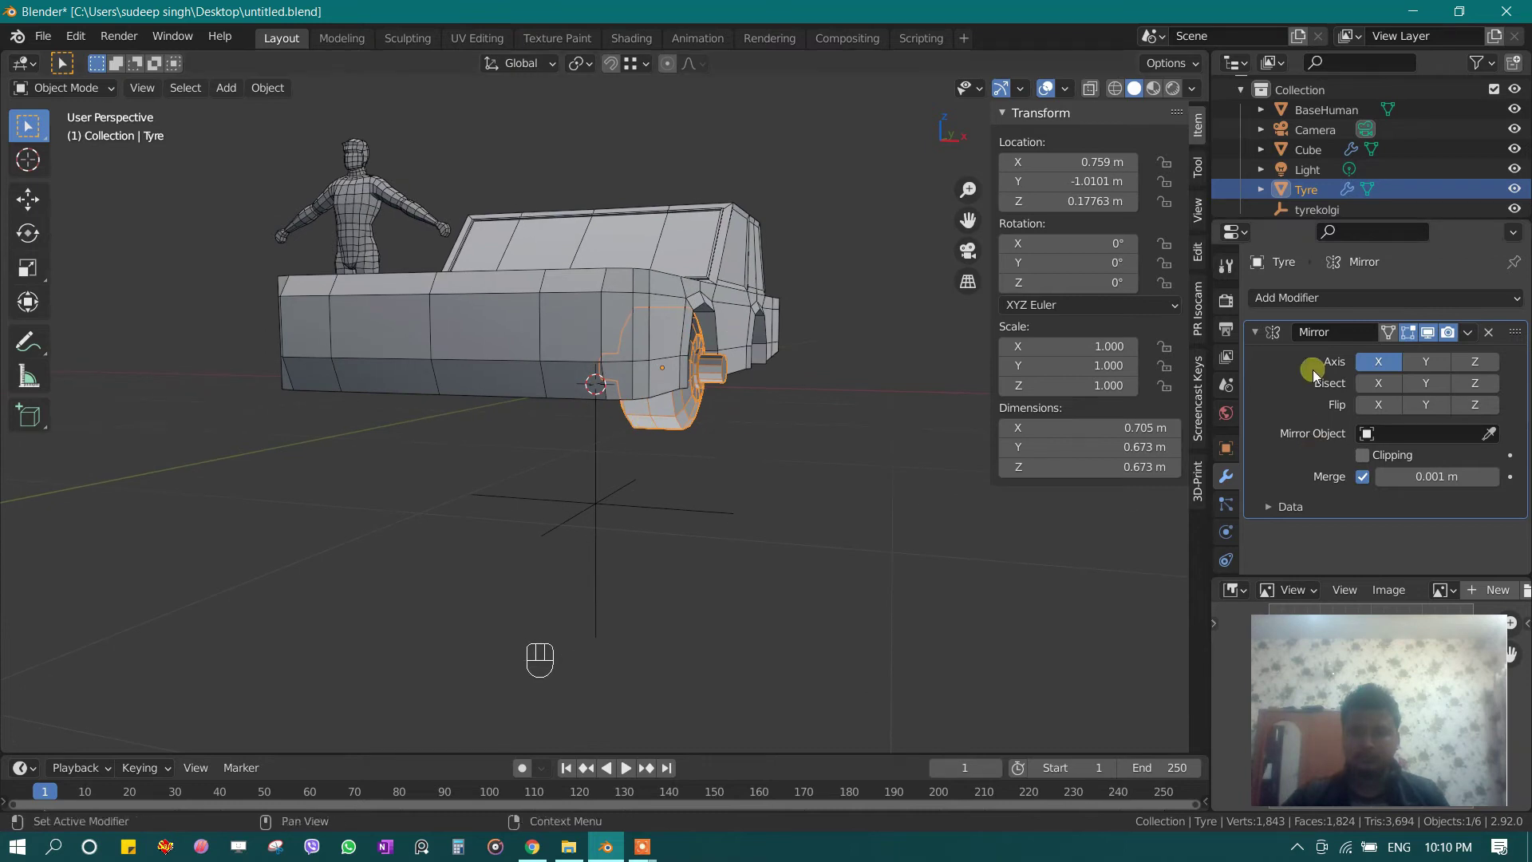
Step: Mirror the tyre across X and Y around the empty tyrekolgi and view from the side
left_click(1421, 365)
key("ctrl+a")
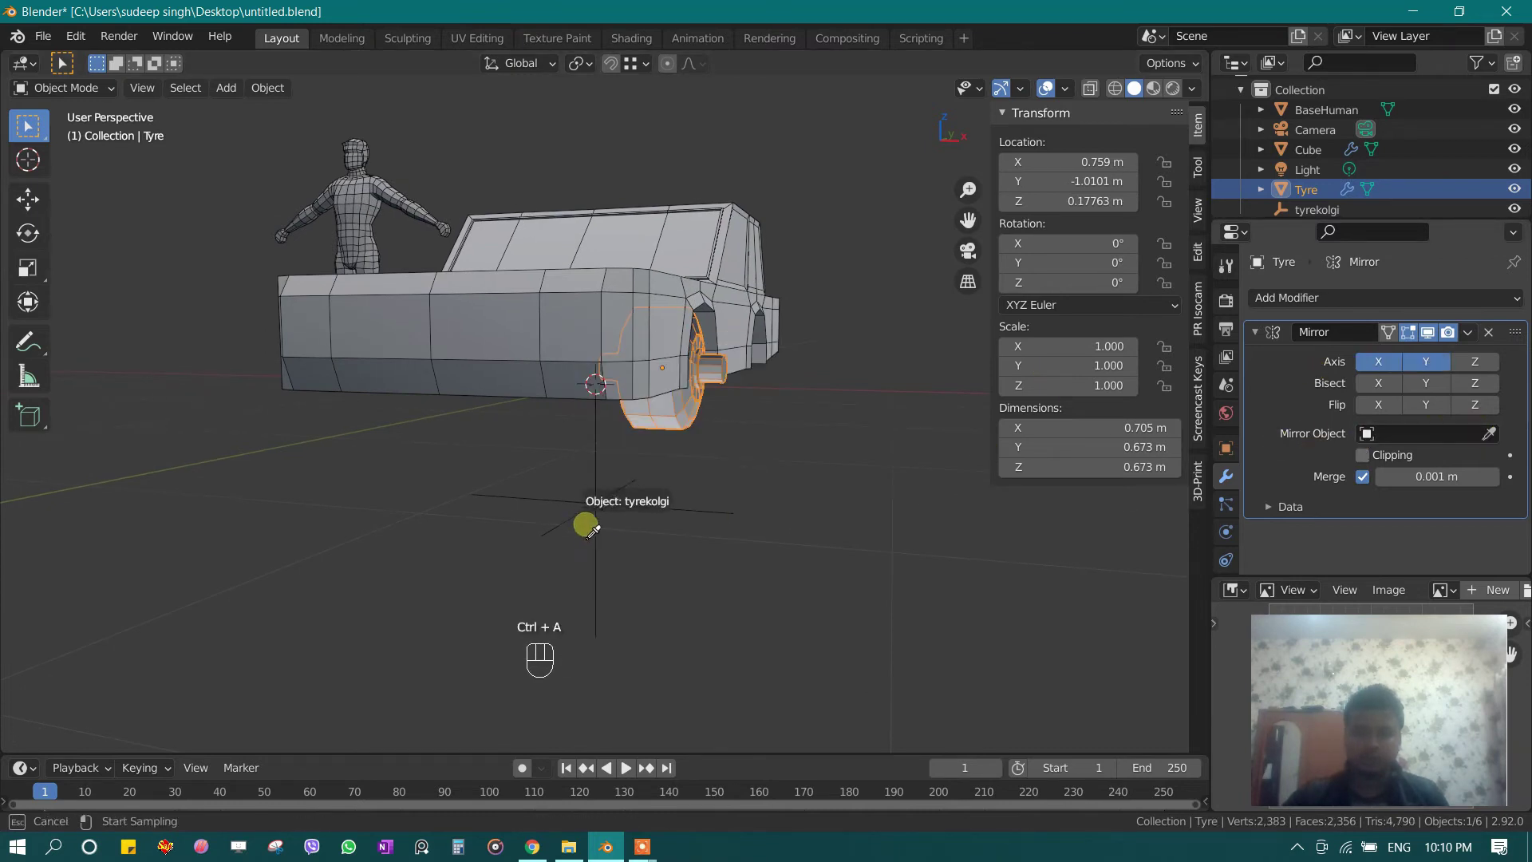
left_click_drag(643, 501, 713, 461)
middle_click(589, 490)
middle_click(679, 502)
middle_click(728, 412)
key("KP_1")
key("KP_3")
left_click_drag(782, 527, 600, 500)
Step: Shift the empty slightly along Y so the wheels fill both arches
key("g")
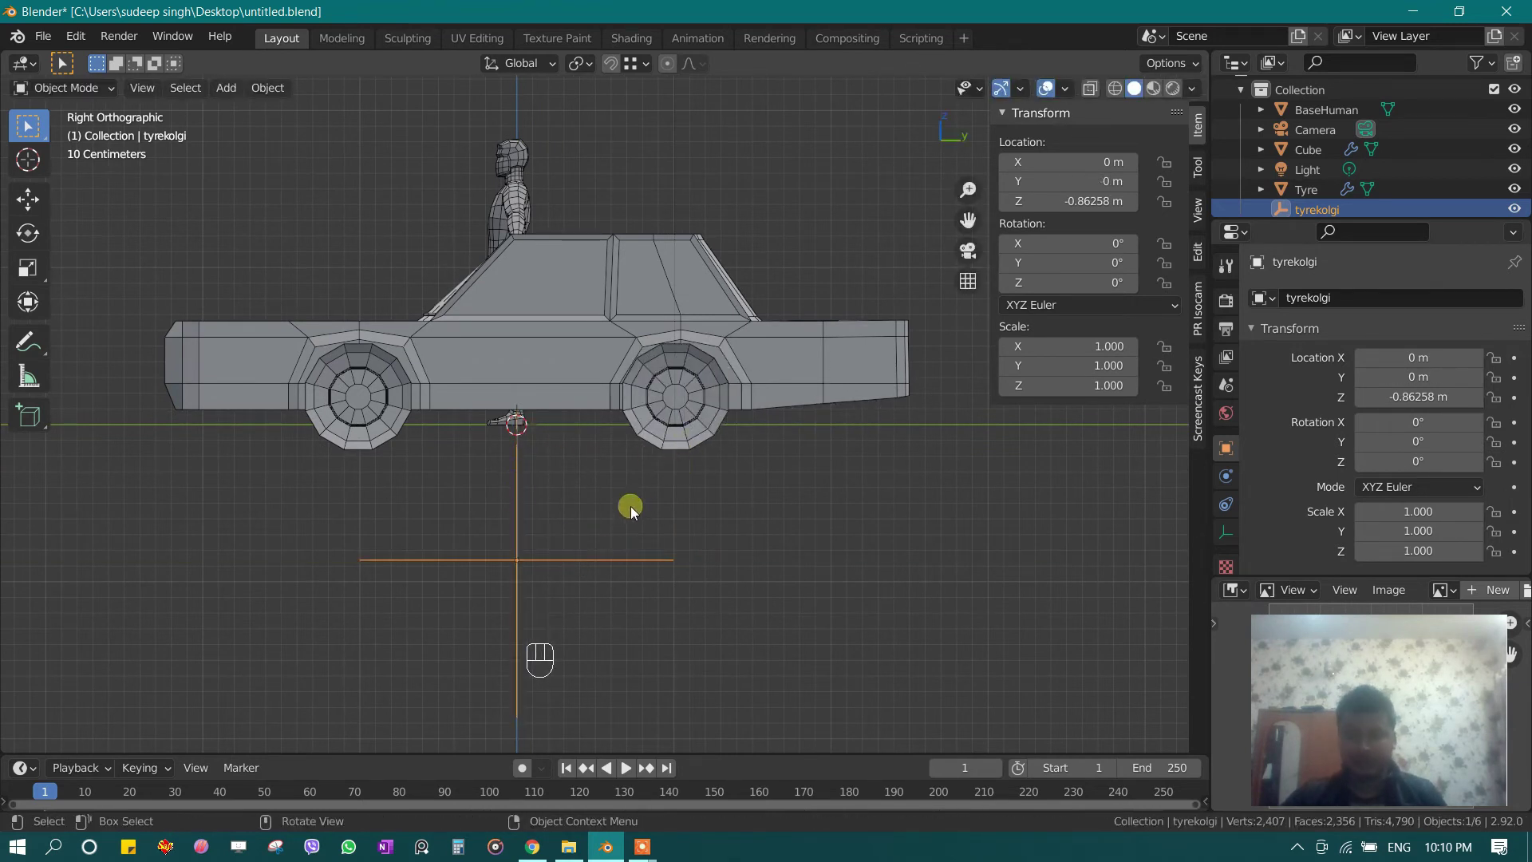
key("g")
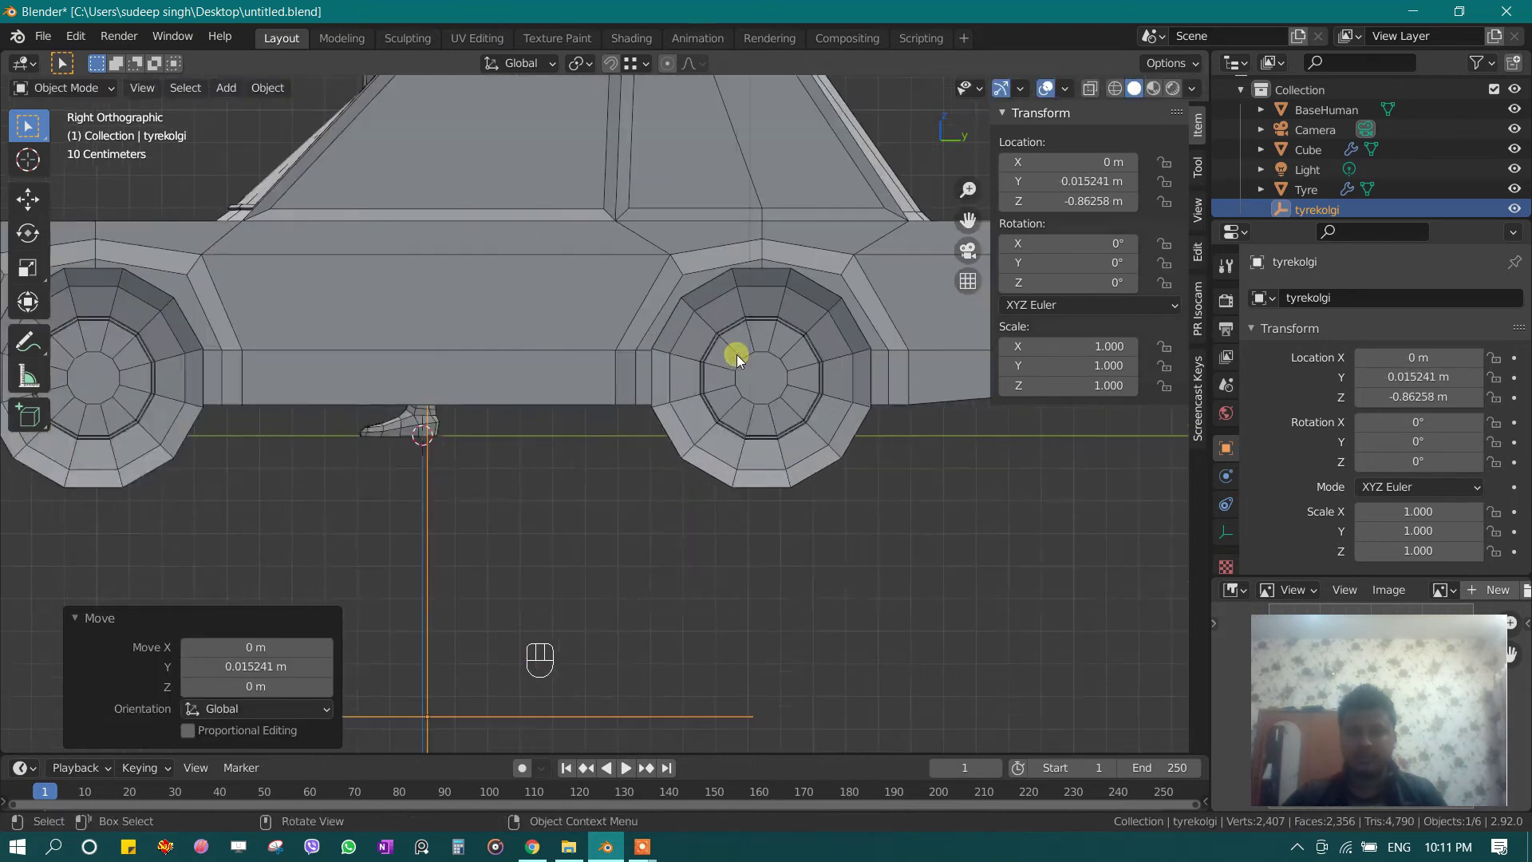
Step: Select all tyre vertices and merge them by distance
middle_click(126, 429)
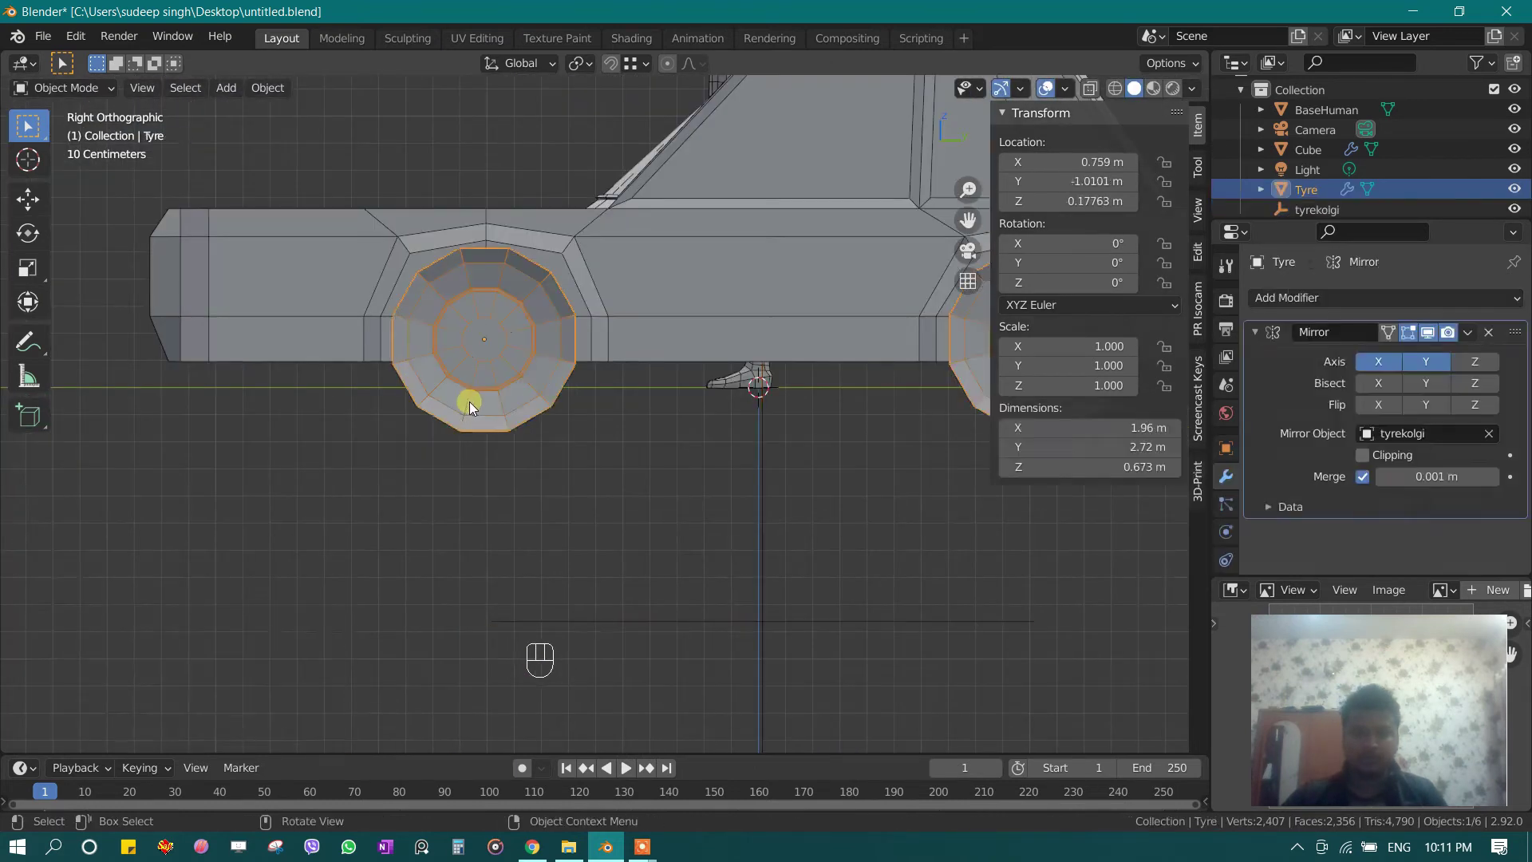
key("Tab")
key("q")
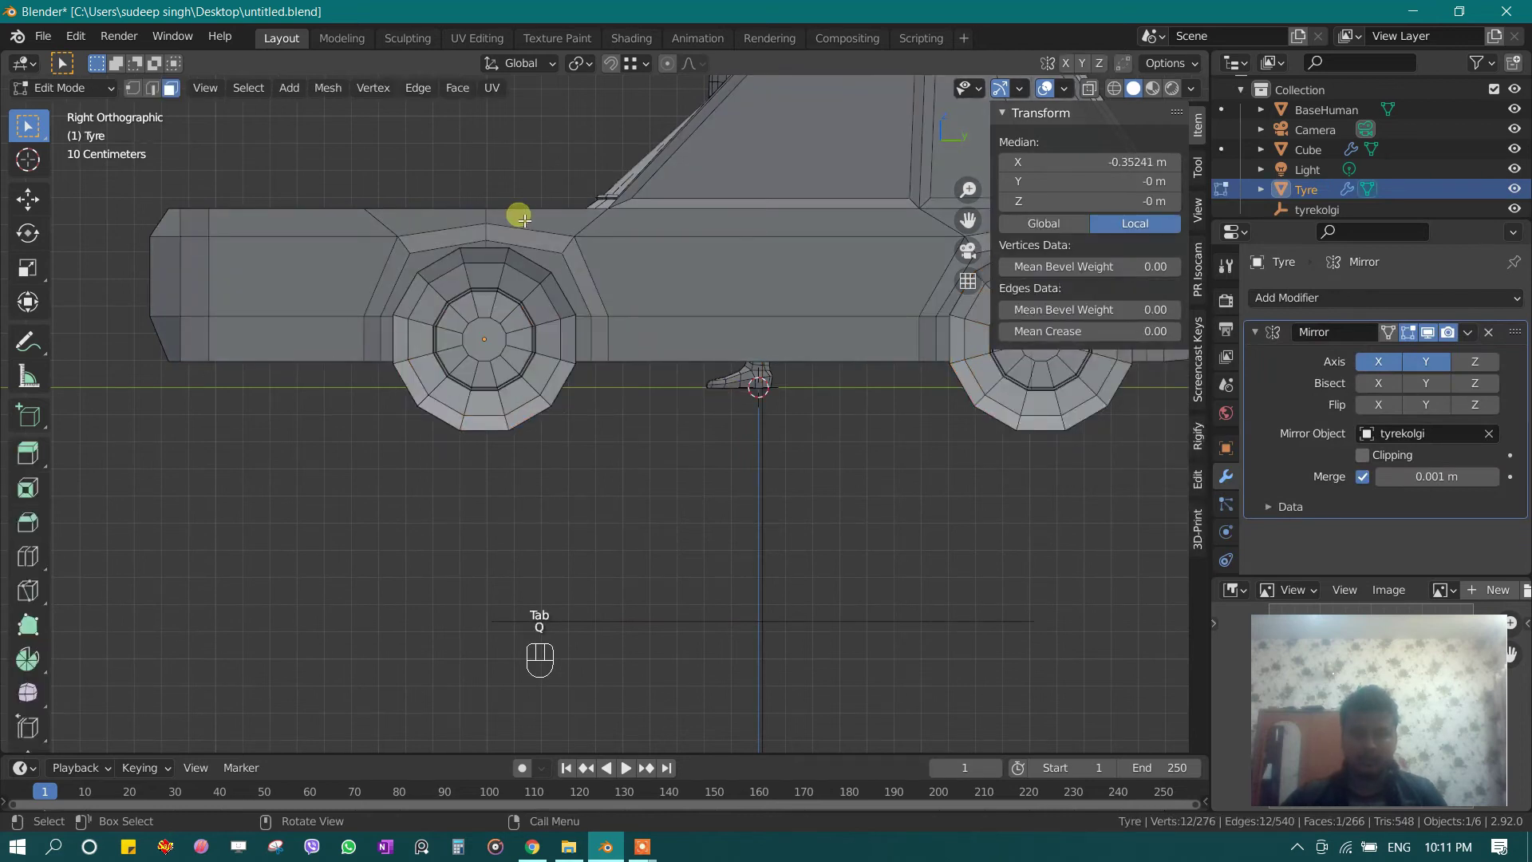
key("z")
key("Tab")
key("a")
key("m")
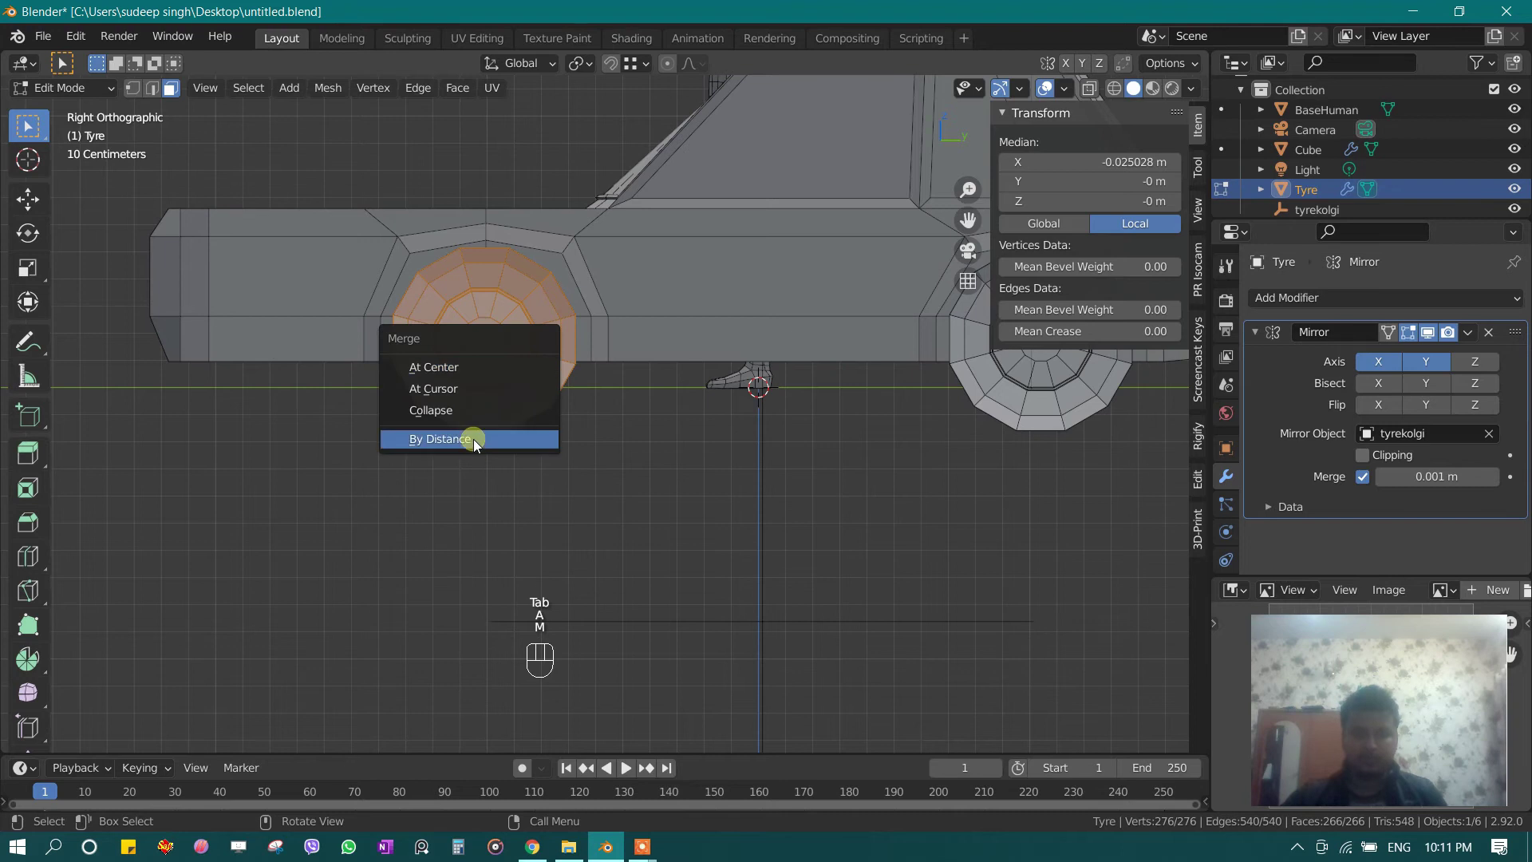
Step: Enable Edge Length and Face Orientation overlays via Quick Favorites
key("q")
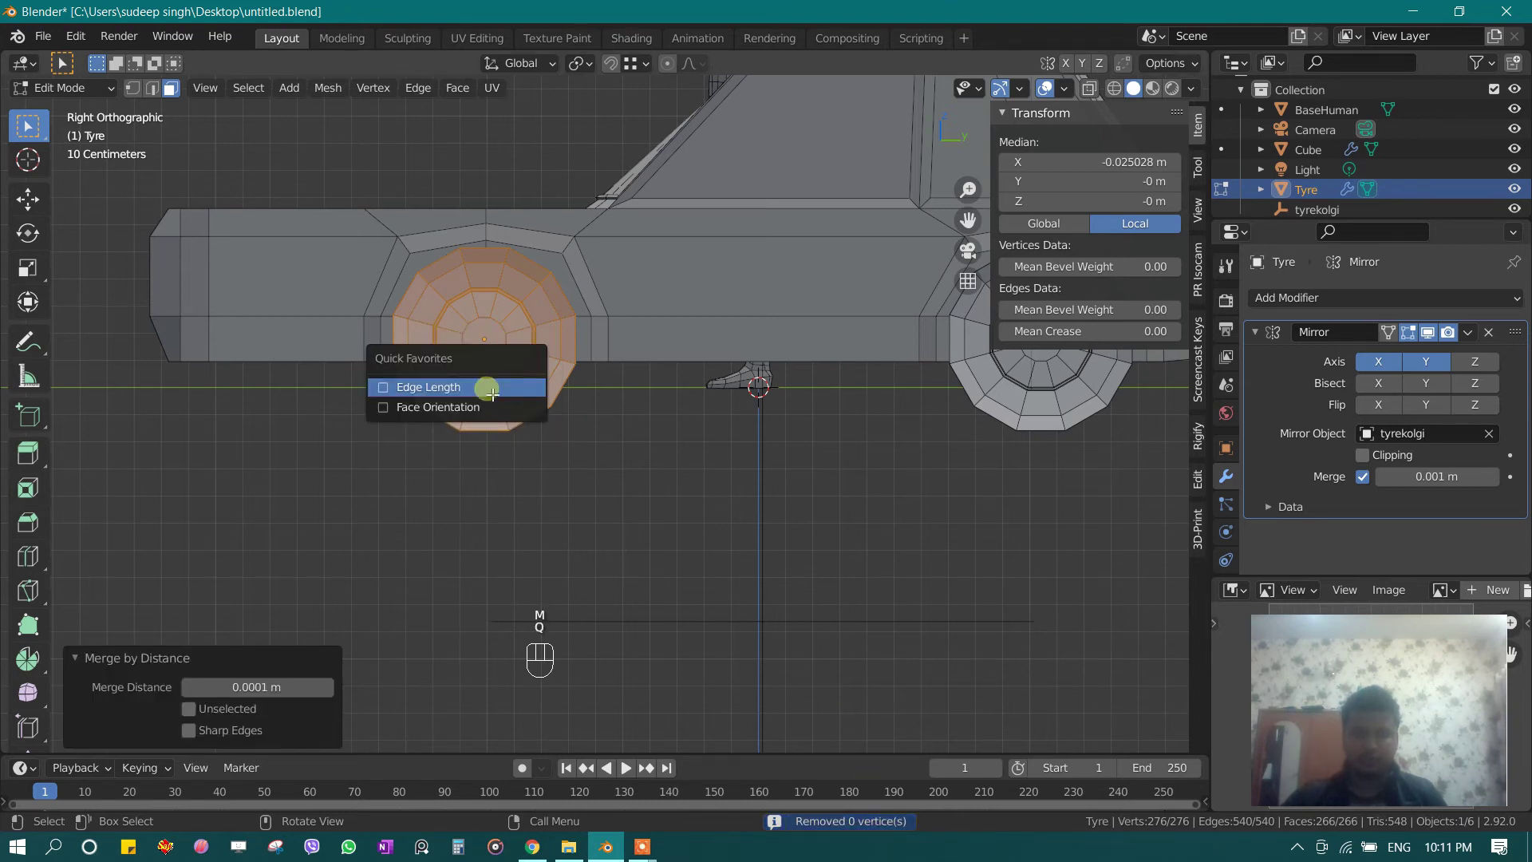
key("q")
key("q")
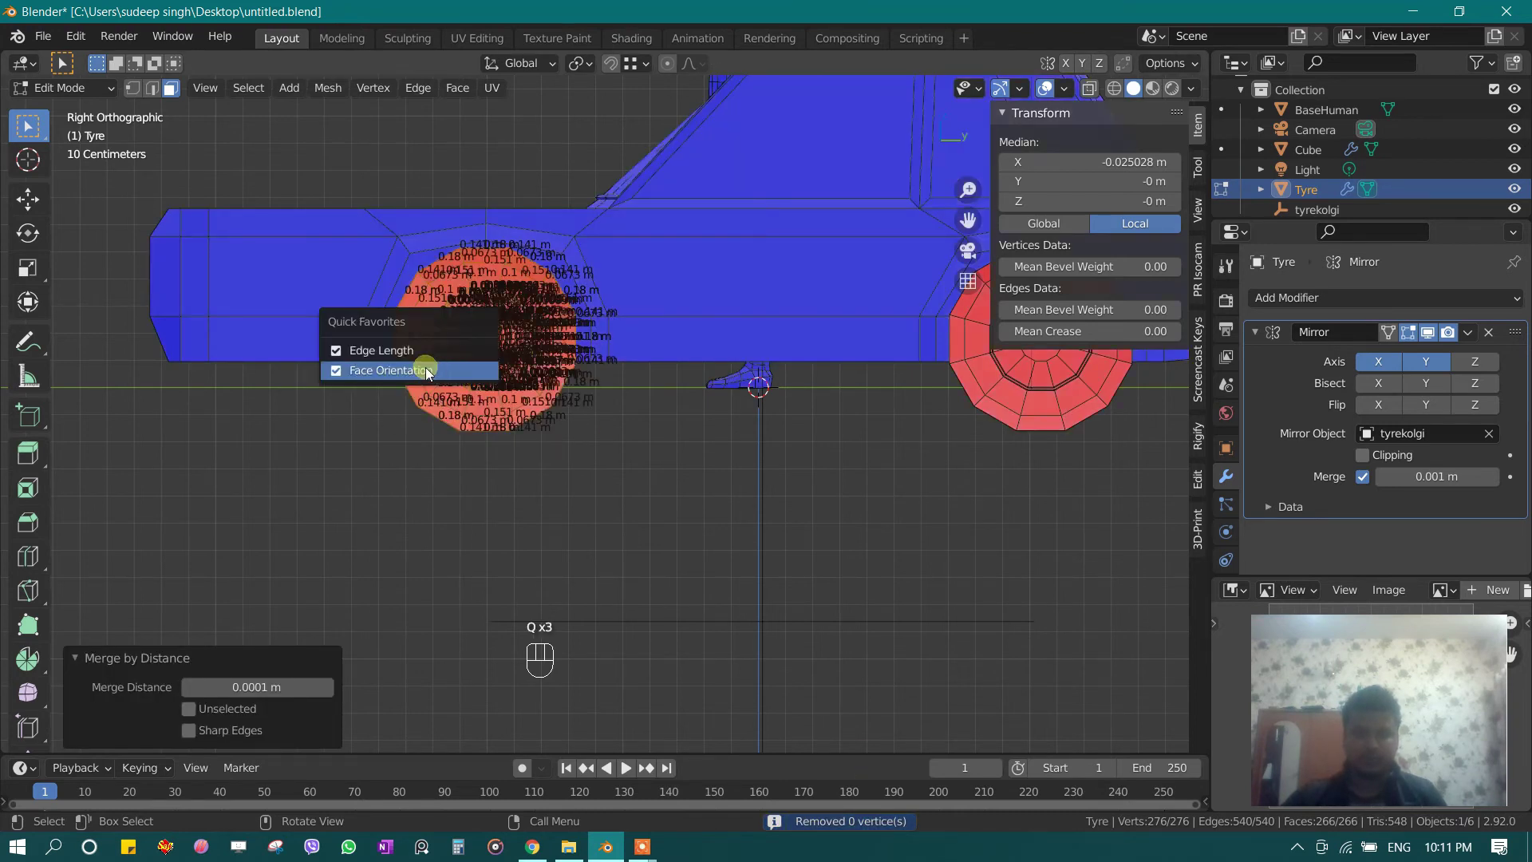
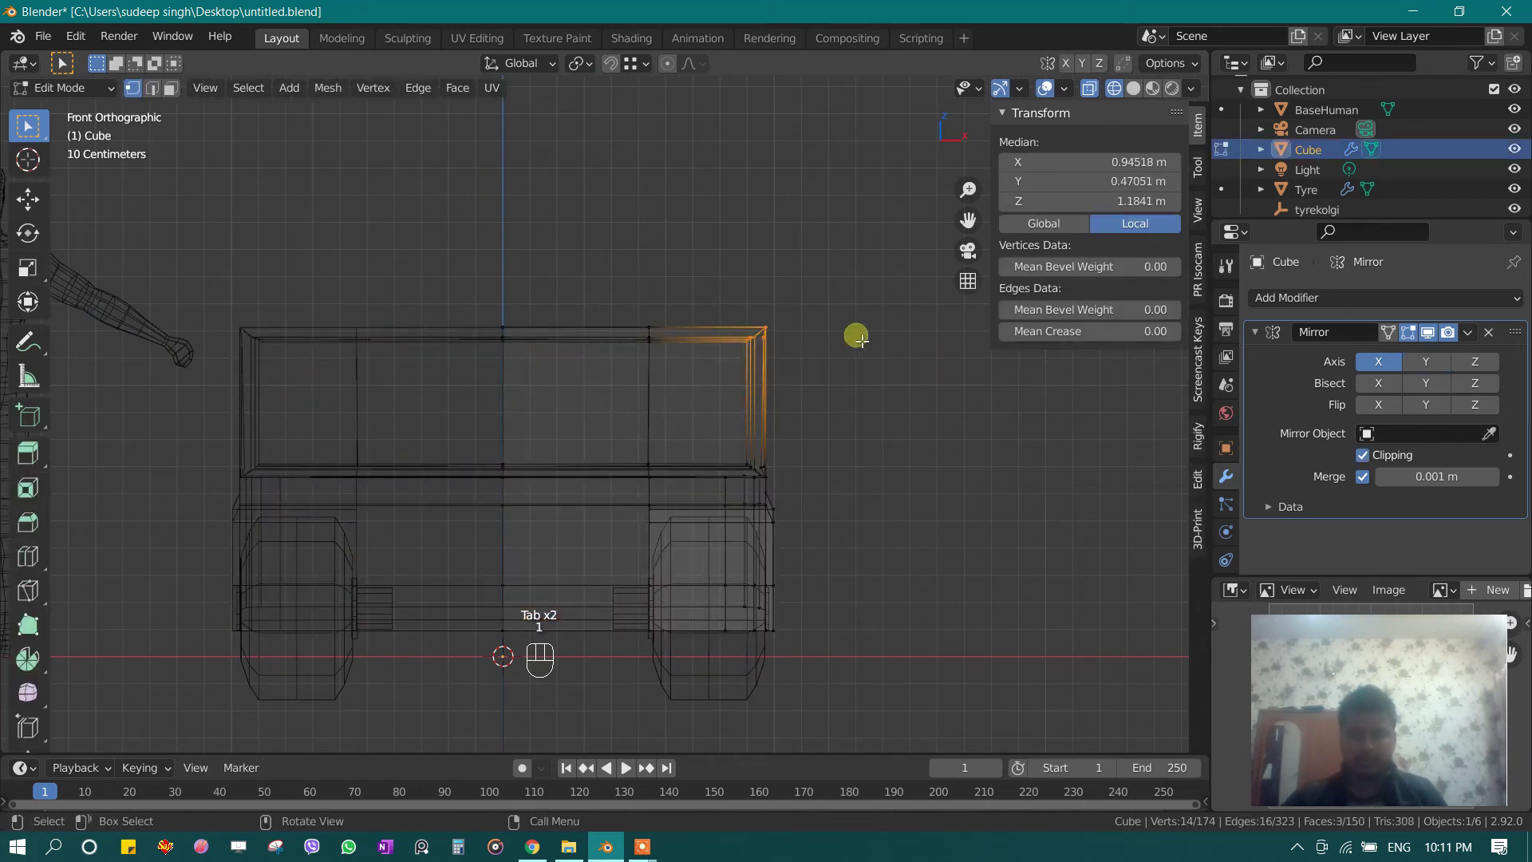
Step: Pull the cabin's top corner vertices inward along X to narrow the roof
key("x")
key("g")
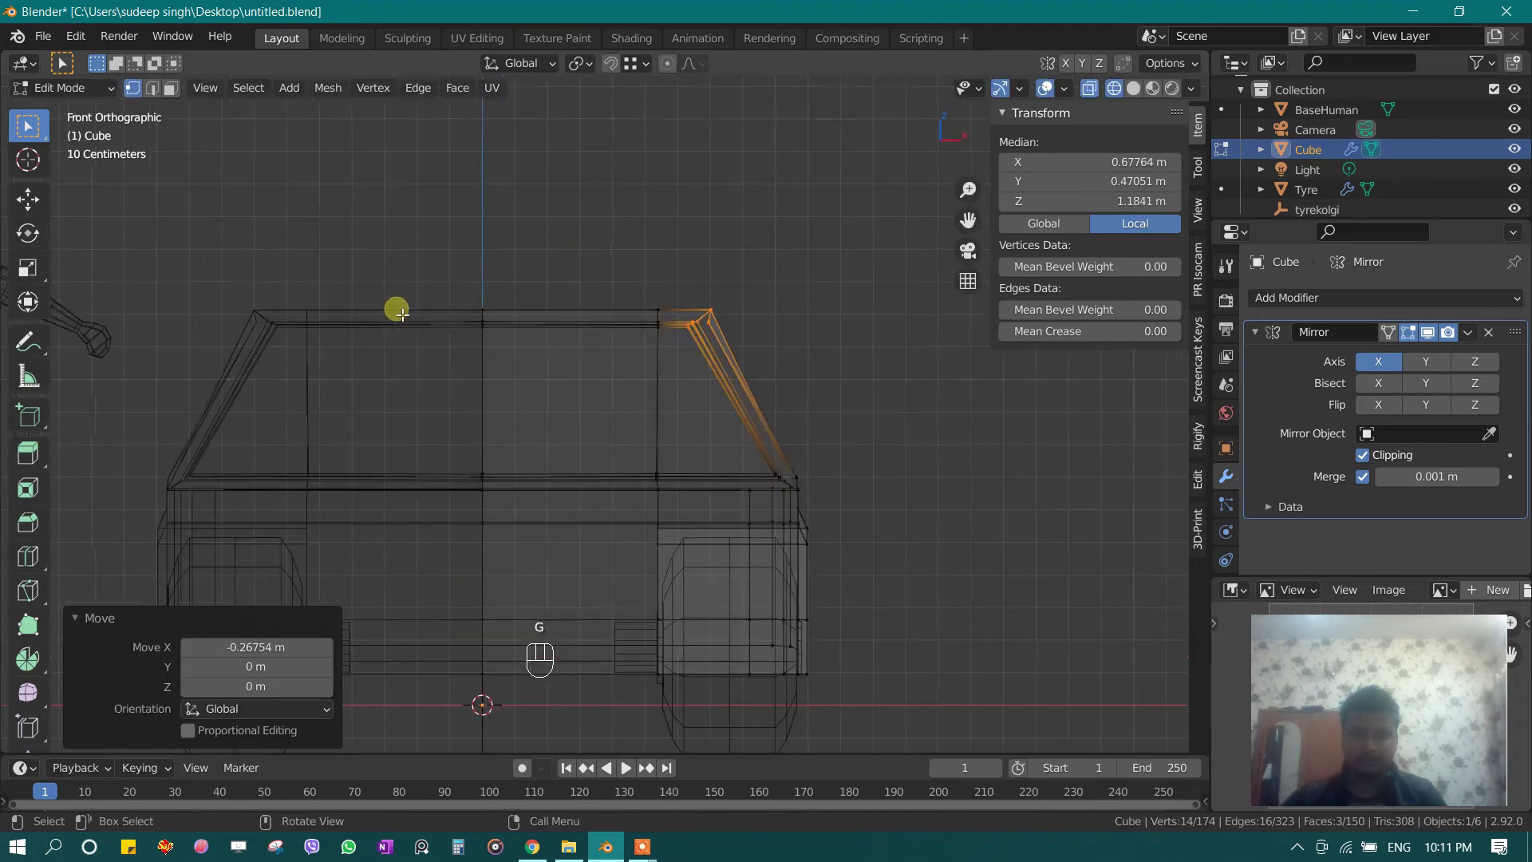
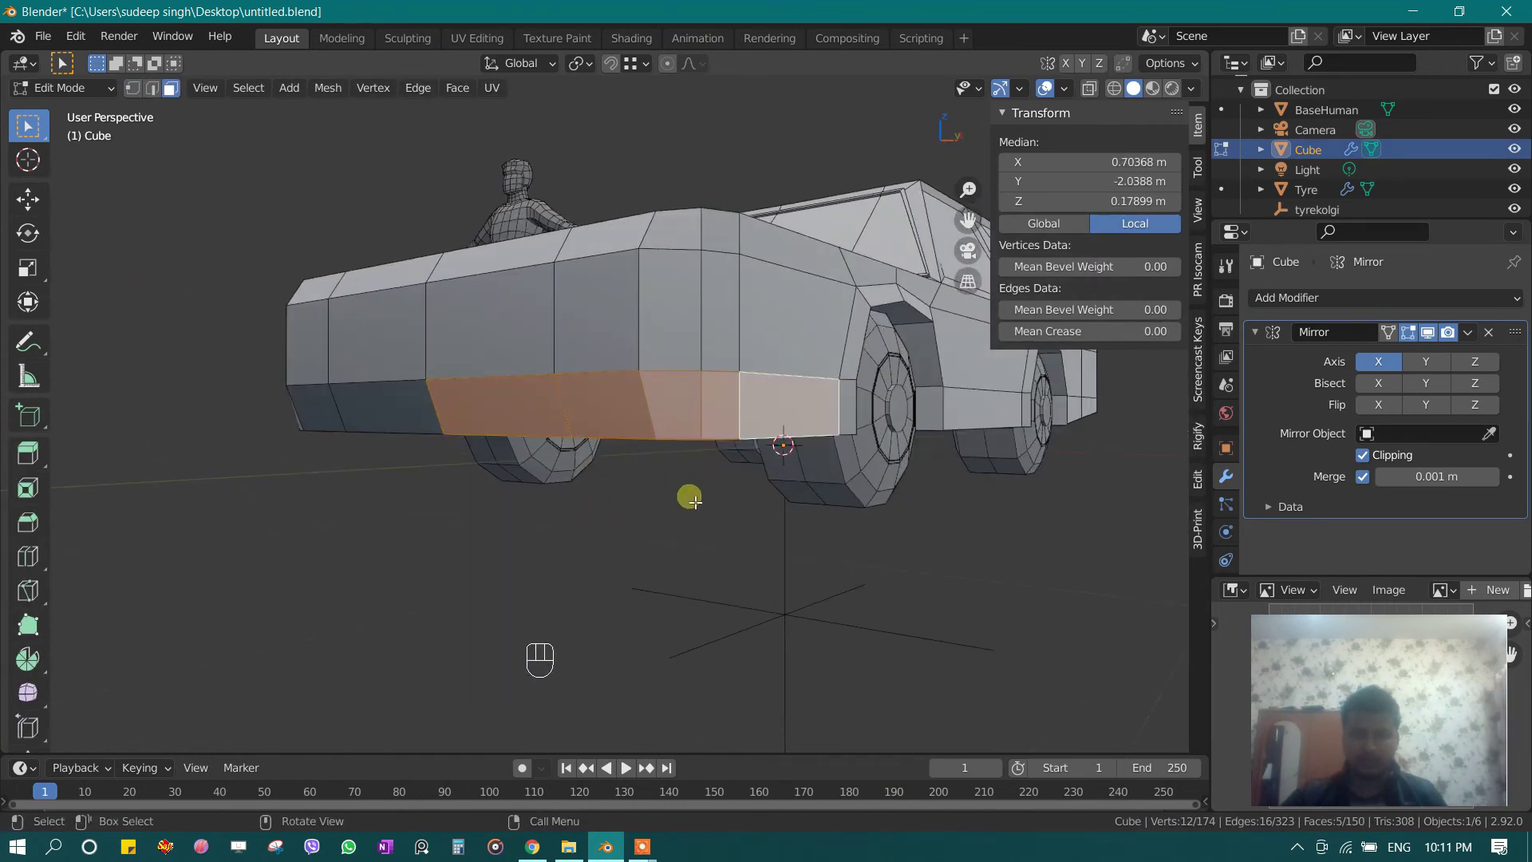
Step: Duplicate the lower front panel faces into a separate object named hood and nudge its edge
key("shift+d")
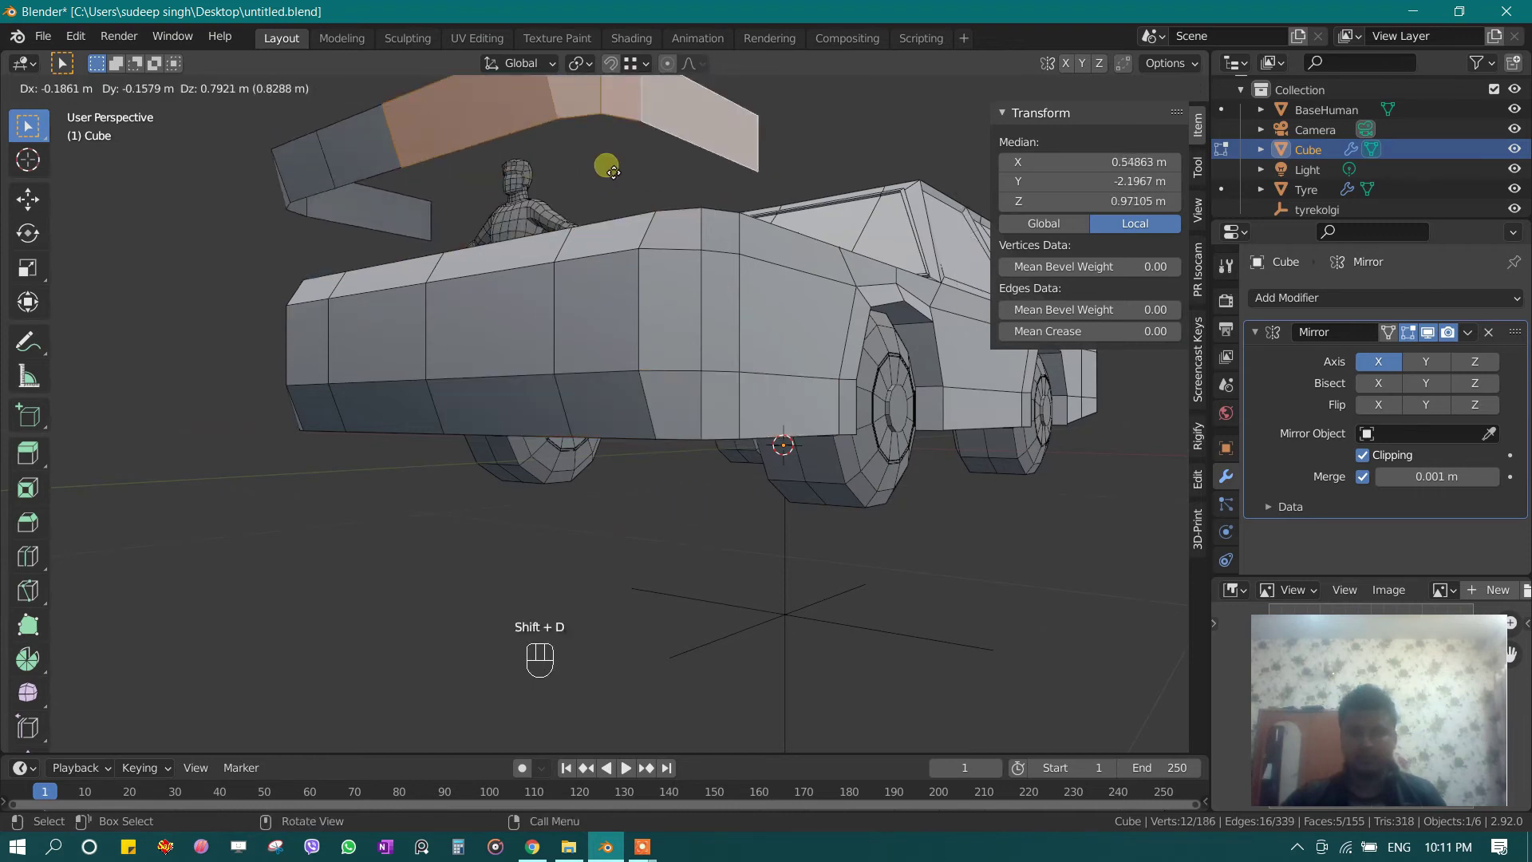
key("p")
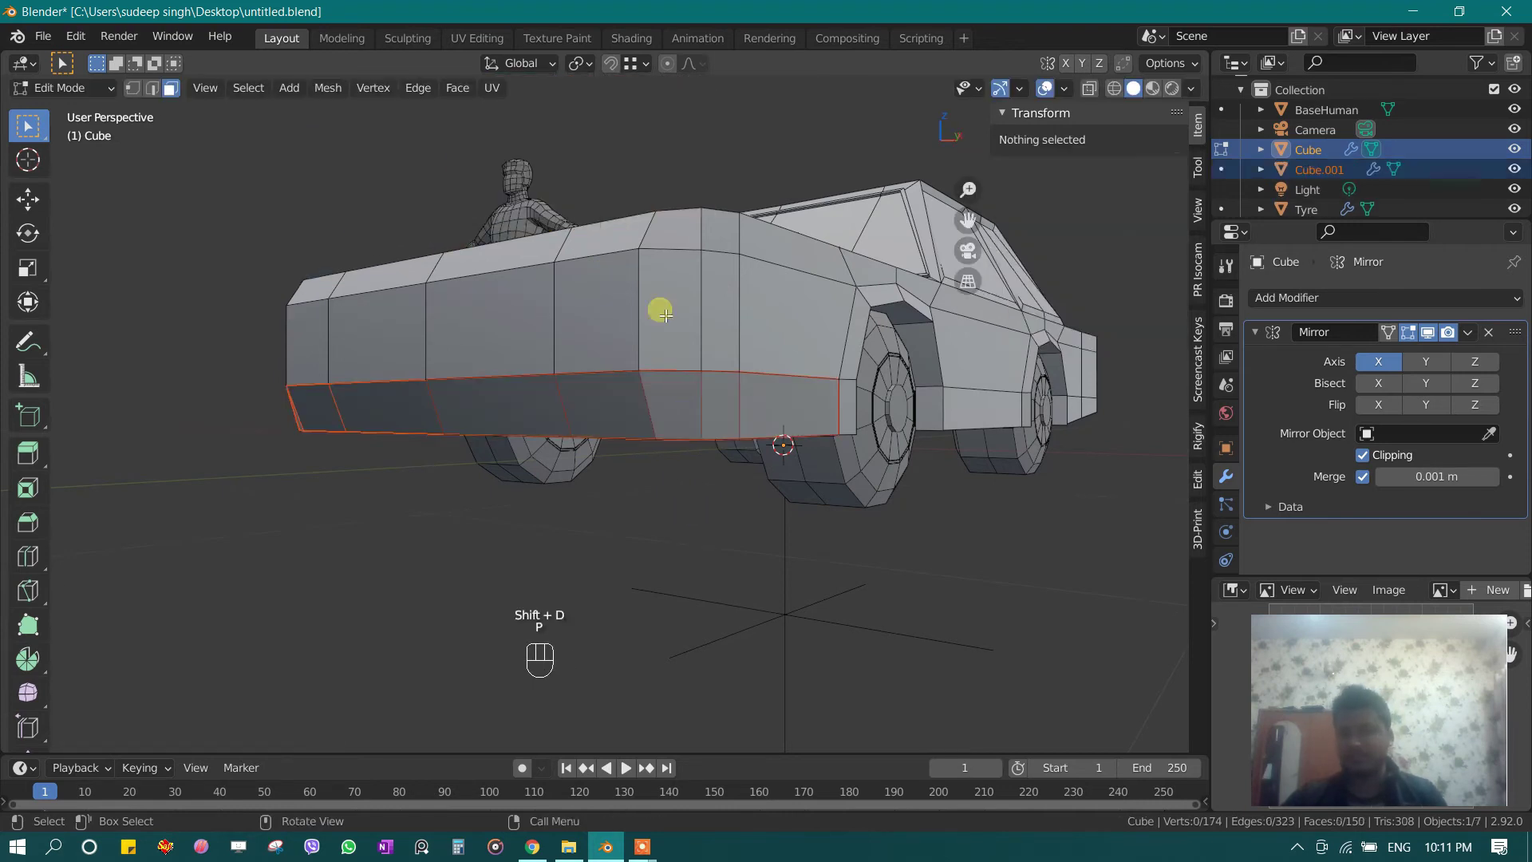
key("Tab")
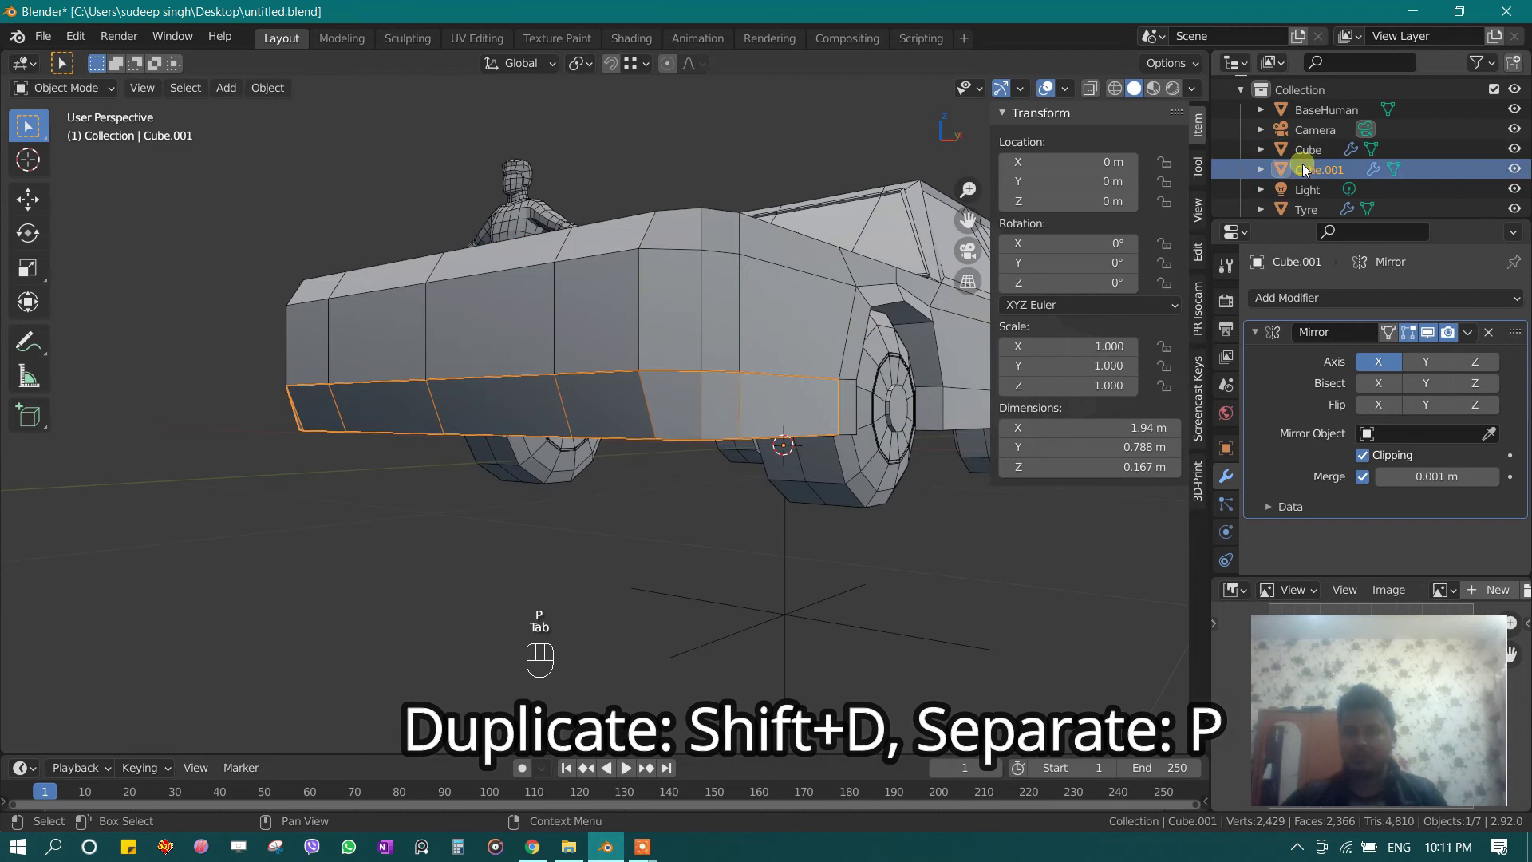
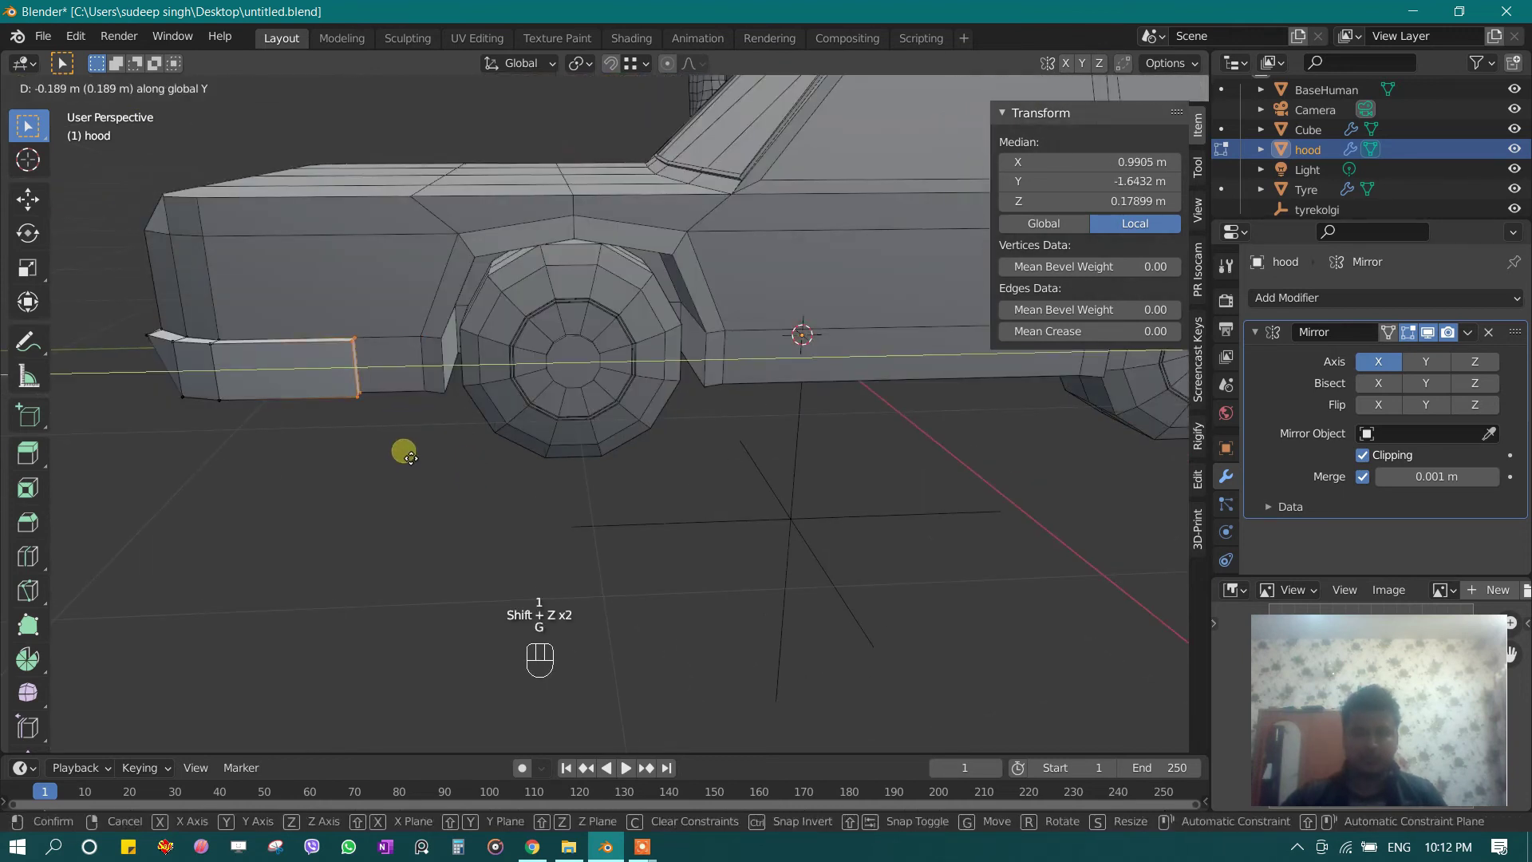
key("Tab")
key("Tab")
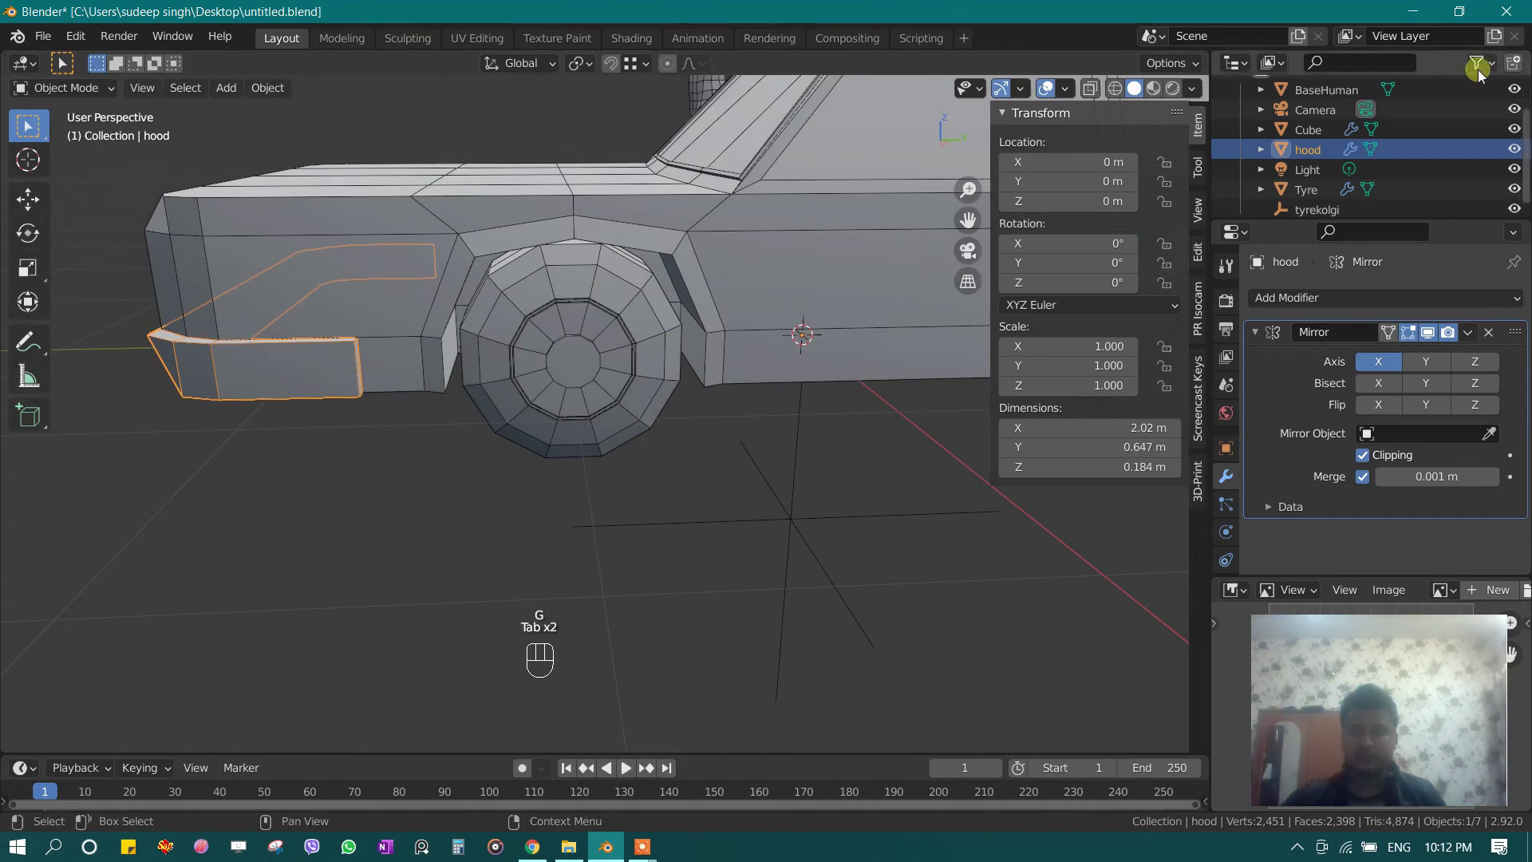
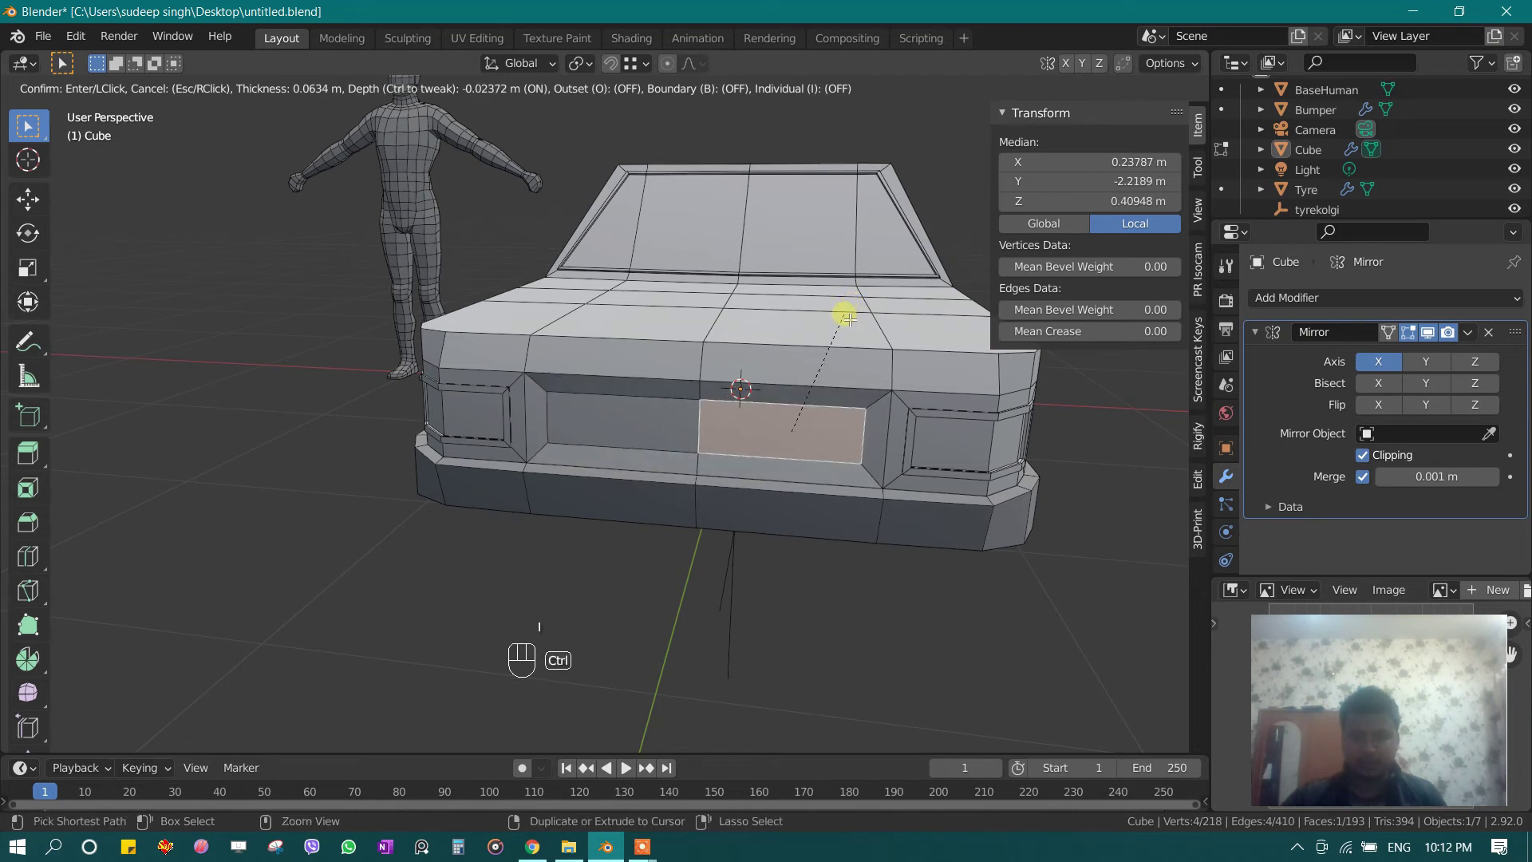
Step: Inset a rectangular panel detail into the front face of the car body
key("1")
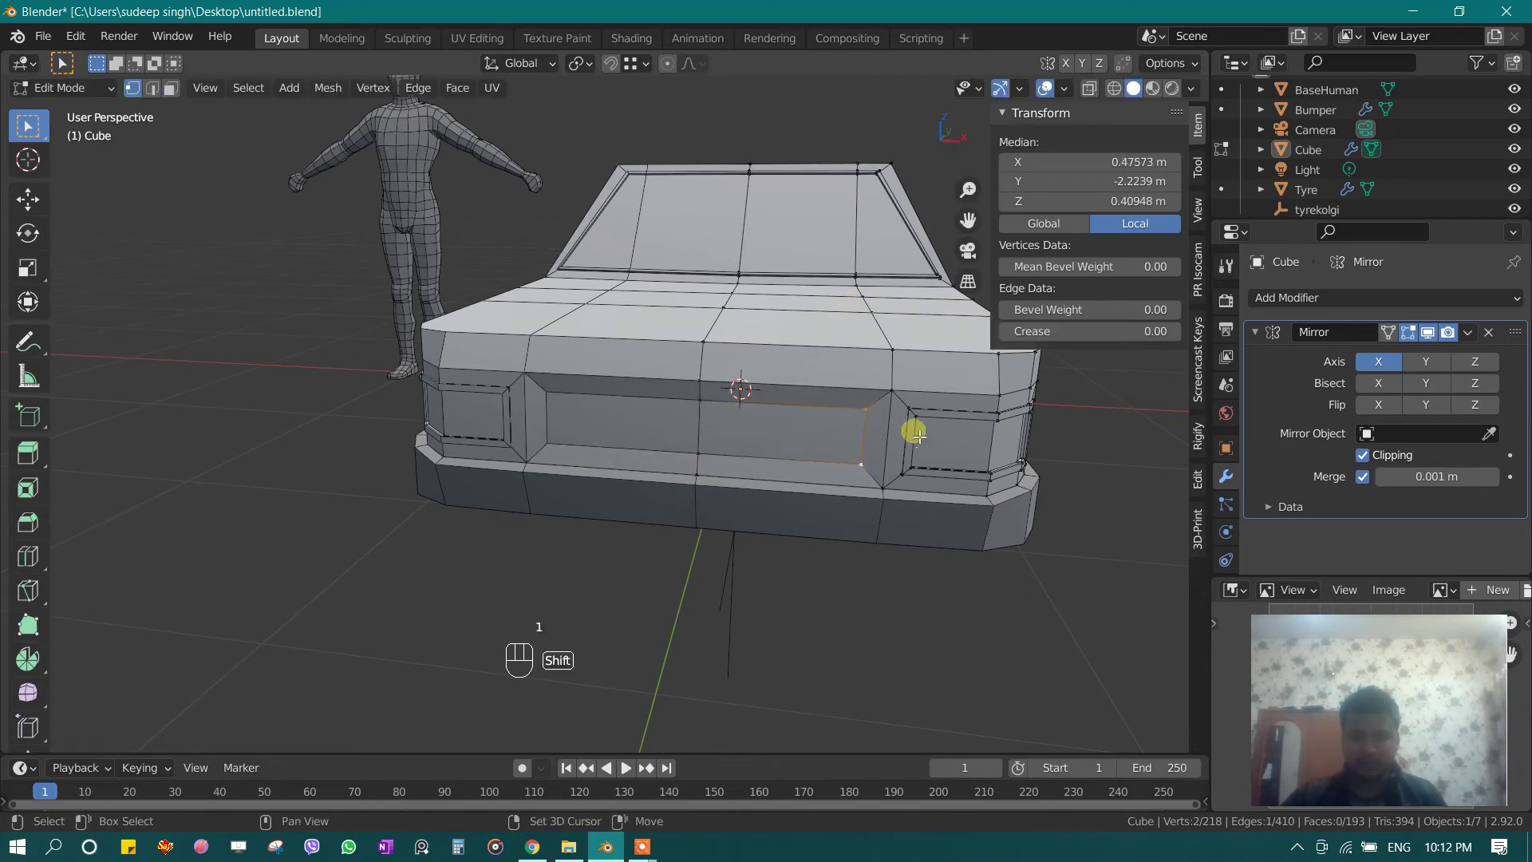
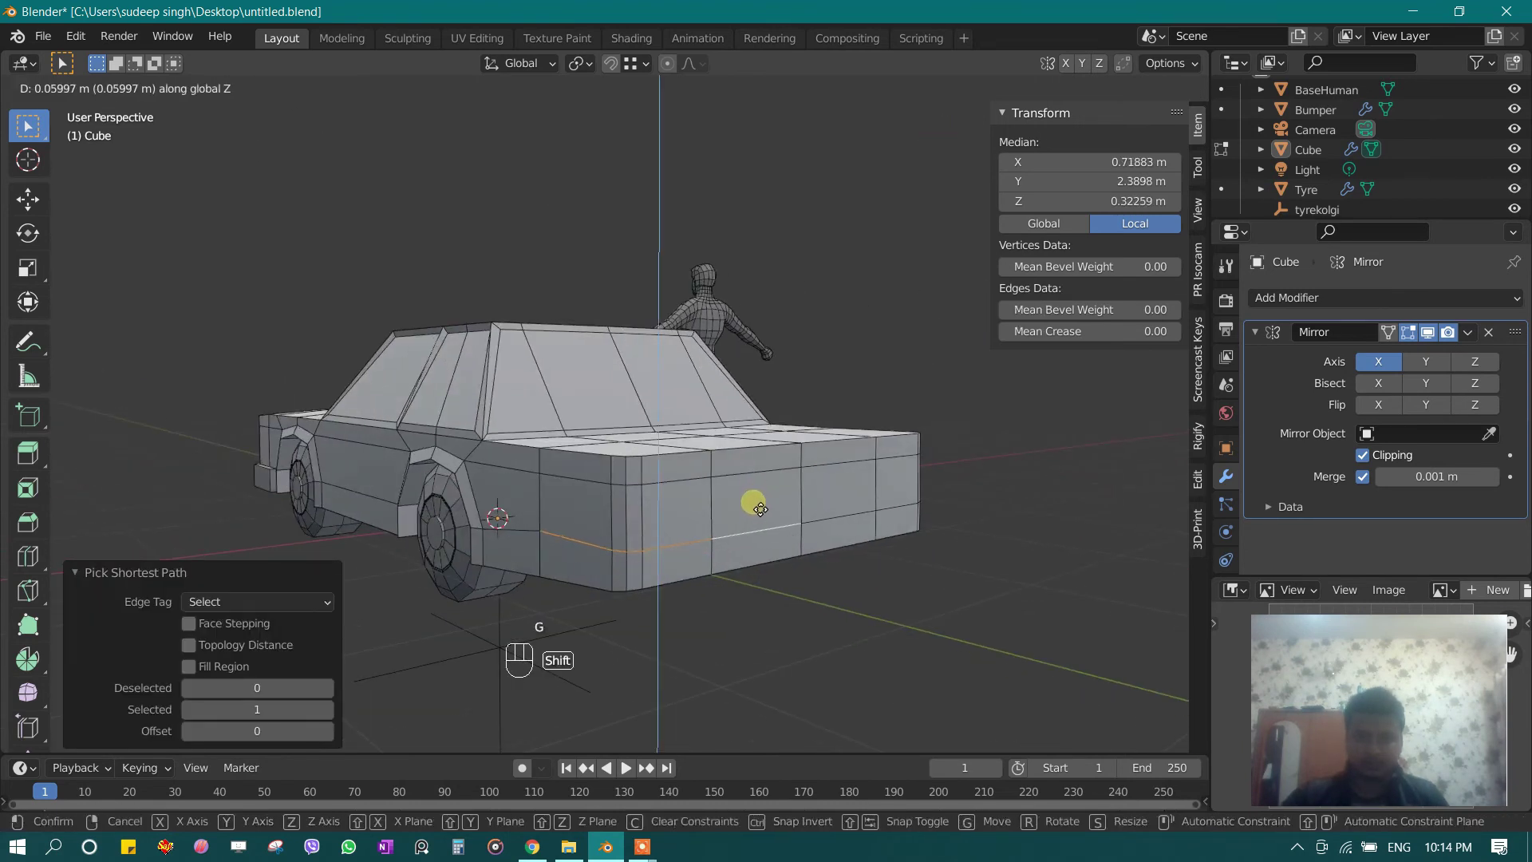
Step: Lower the selected rear body vertices along the vertical axis
key("3")
key("1")
key("g")
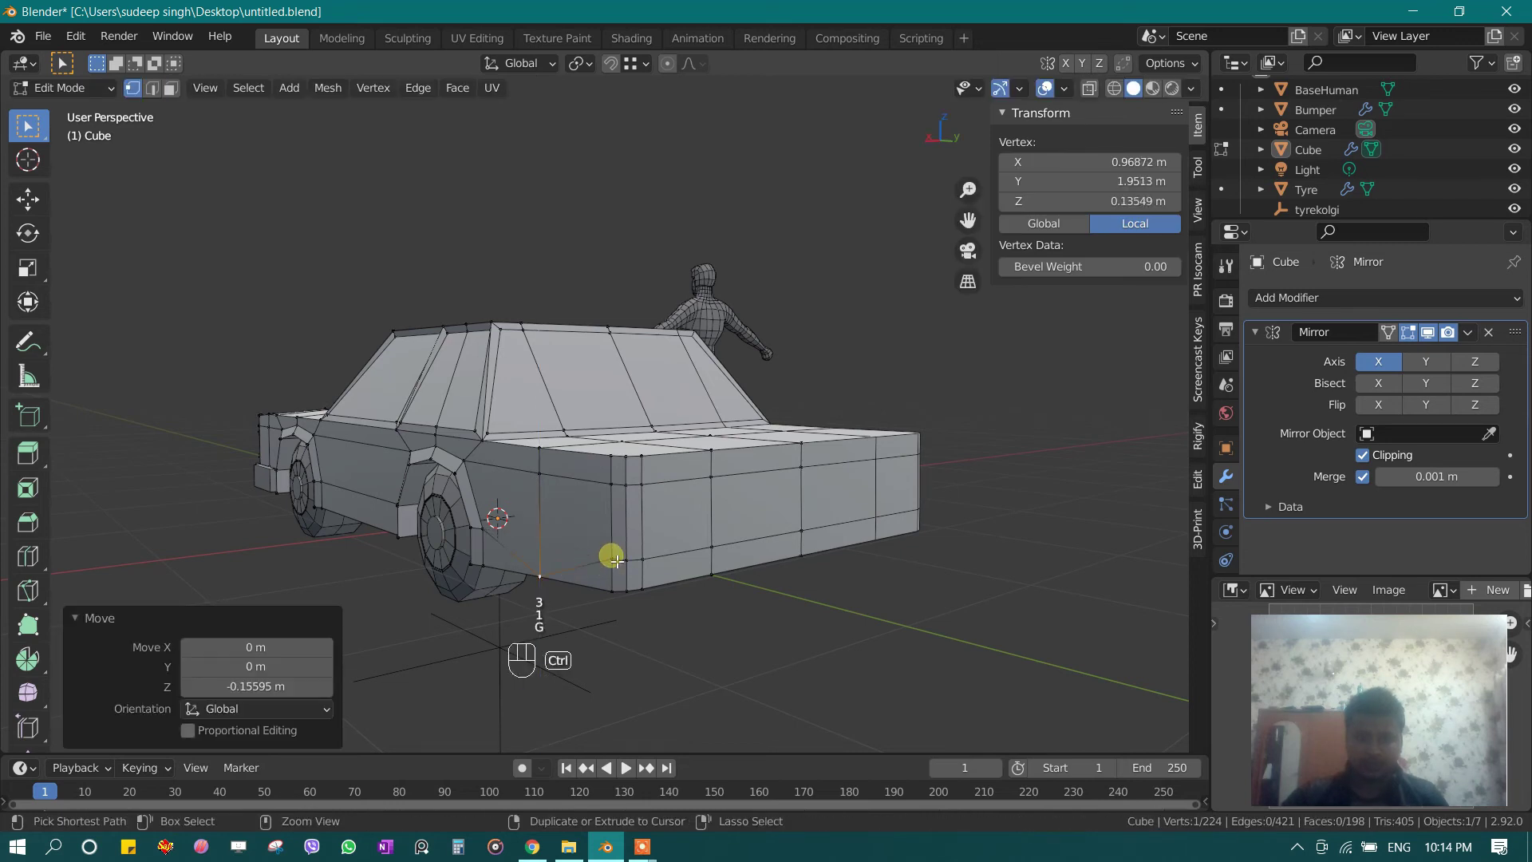
key("ctrl+z")
key("g")
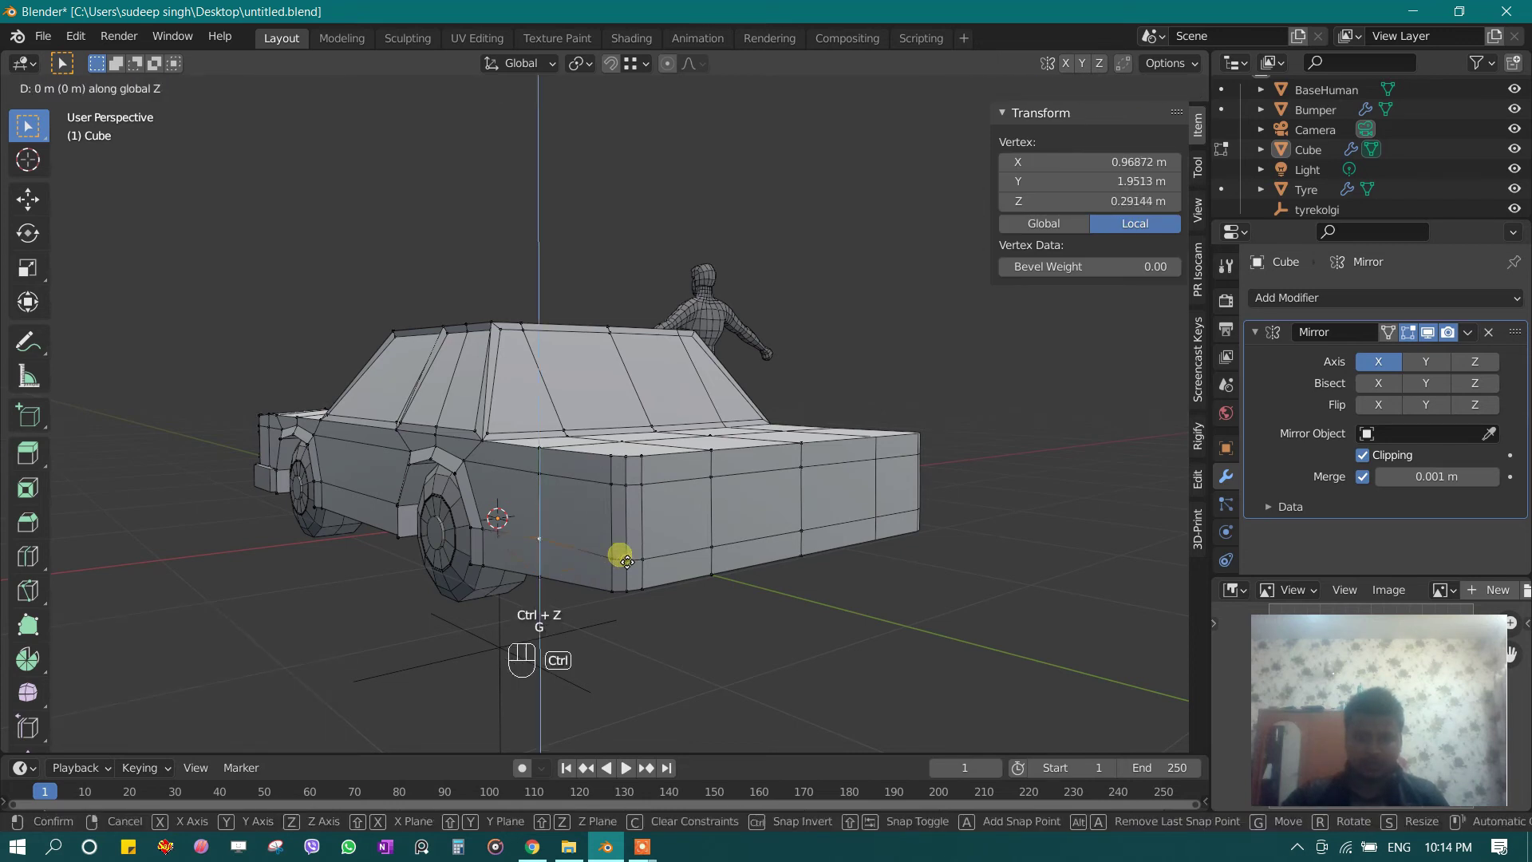
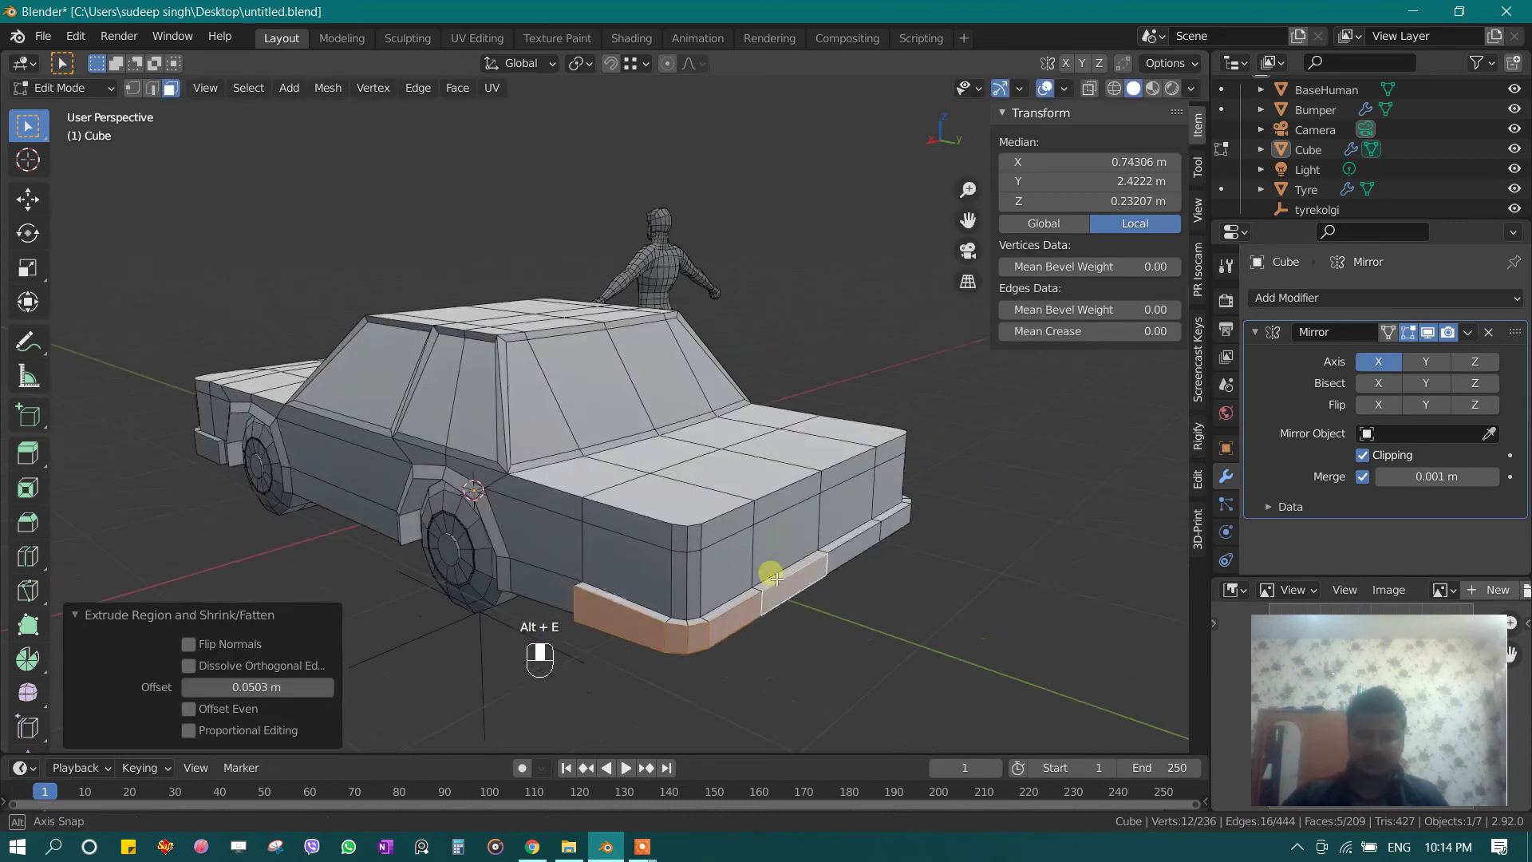
Step: Extrude the lower body faces and fatten them outward into a trim strip
key("alt+s")
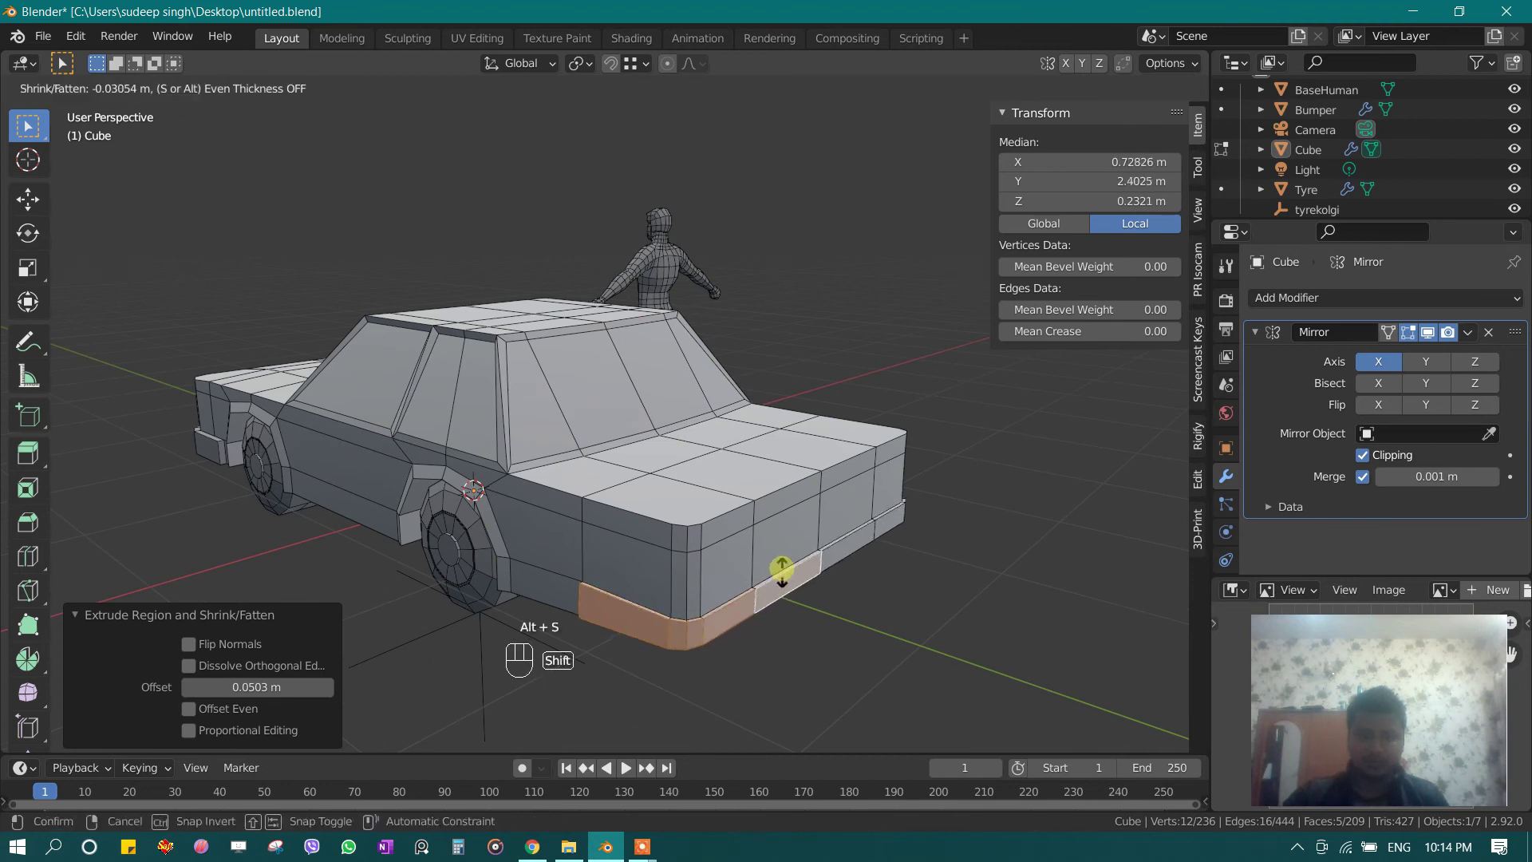
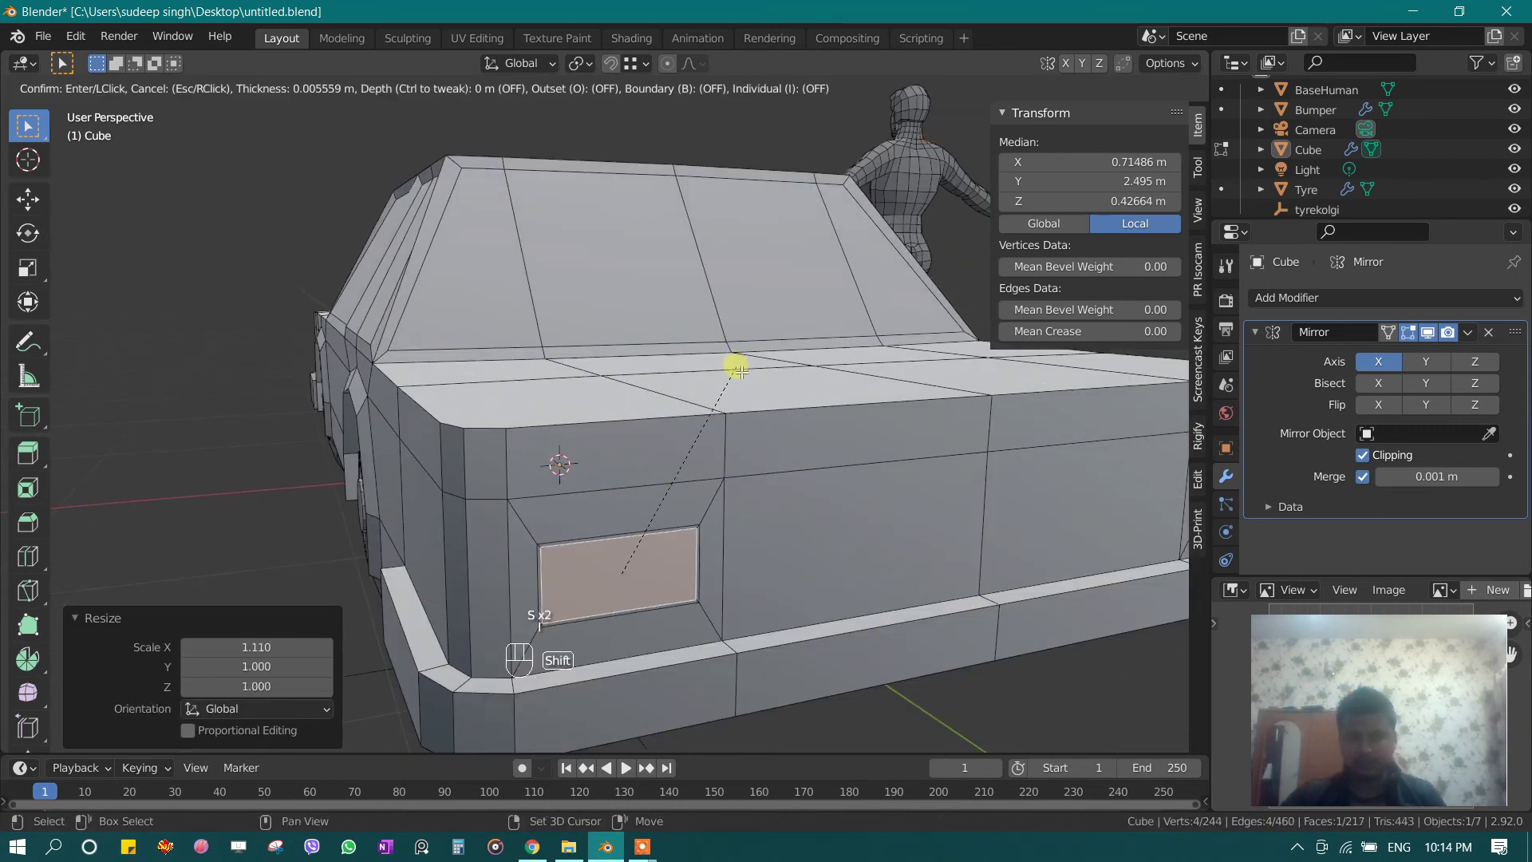
Step: Inset the panels between the lamp recesses at the rear and front and push them inward
key("alt+e")
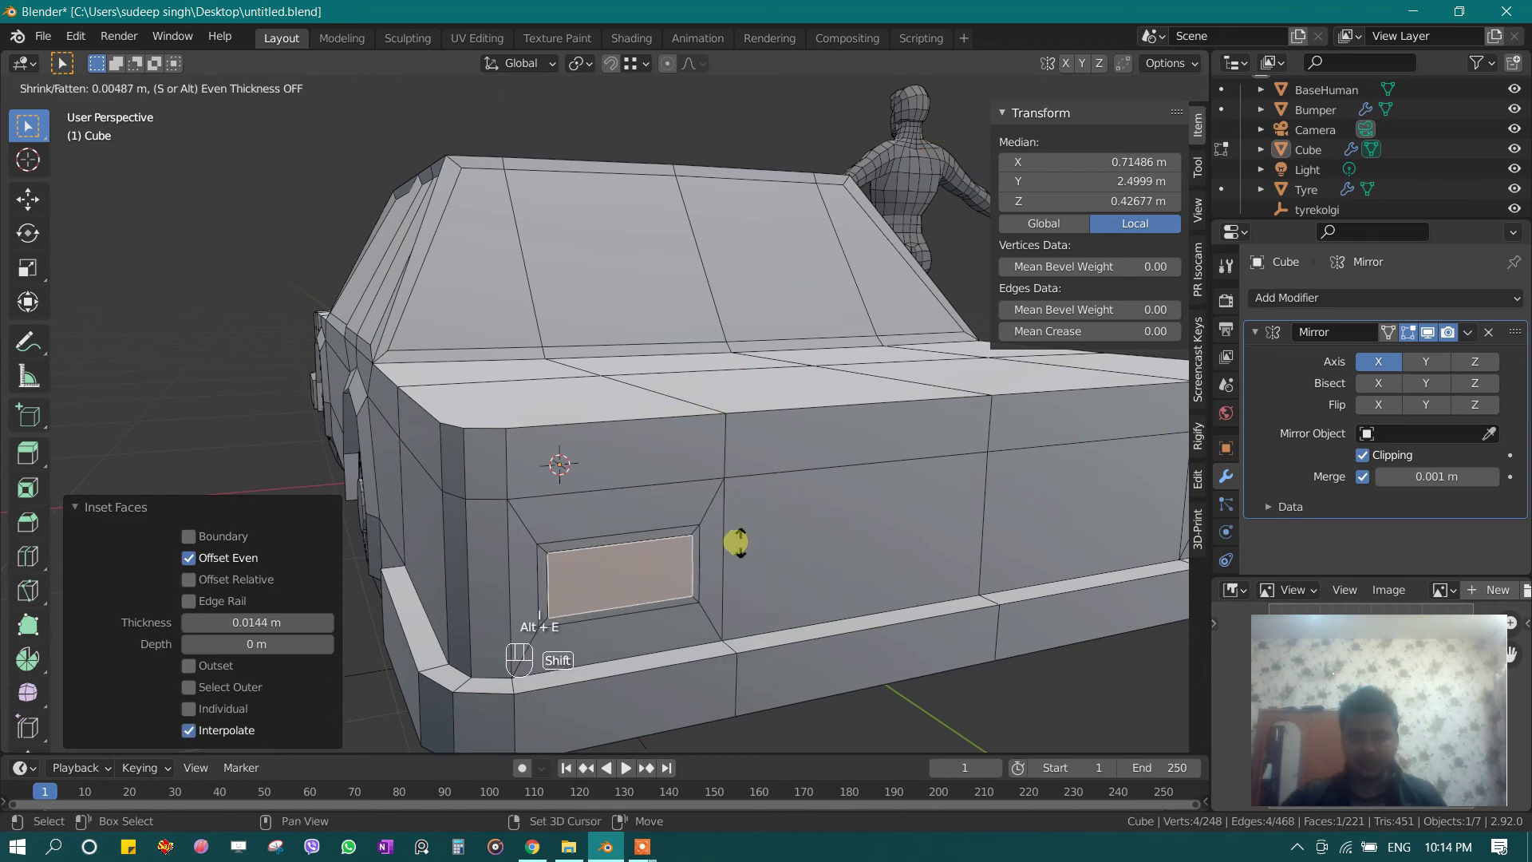
key("3")
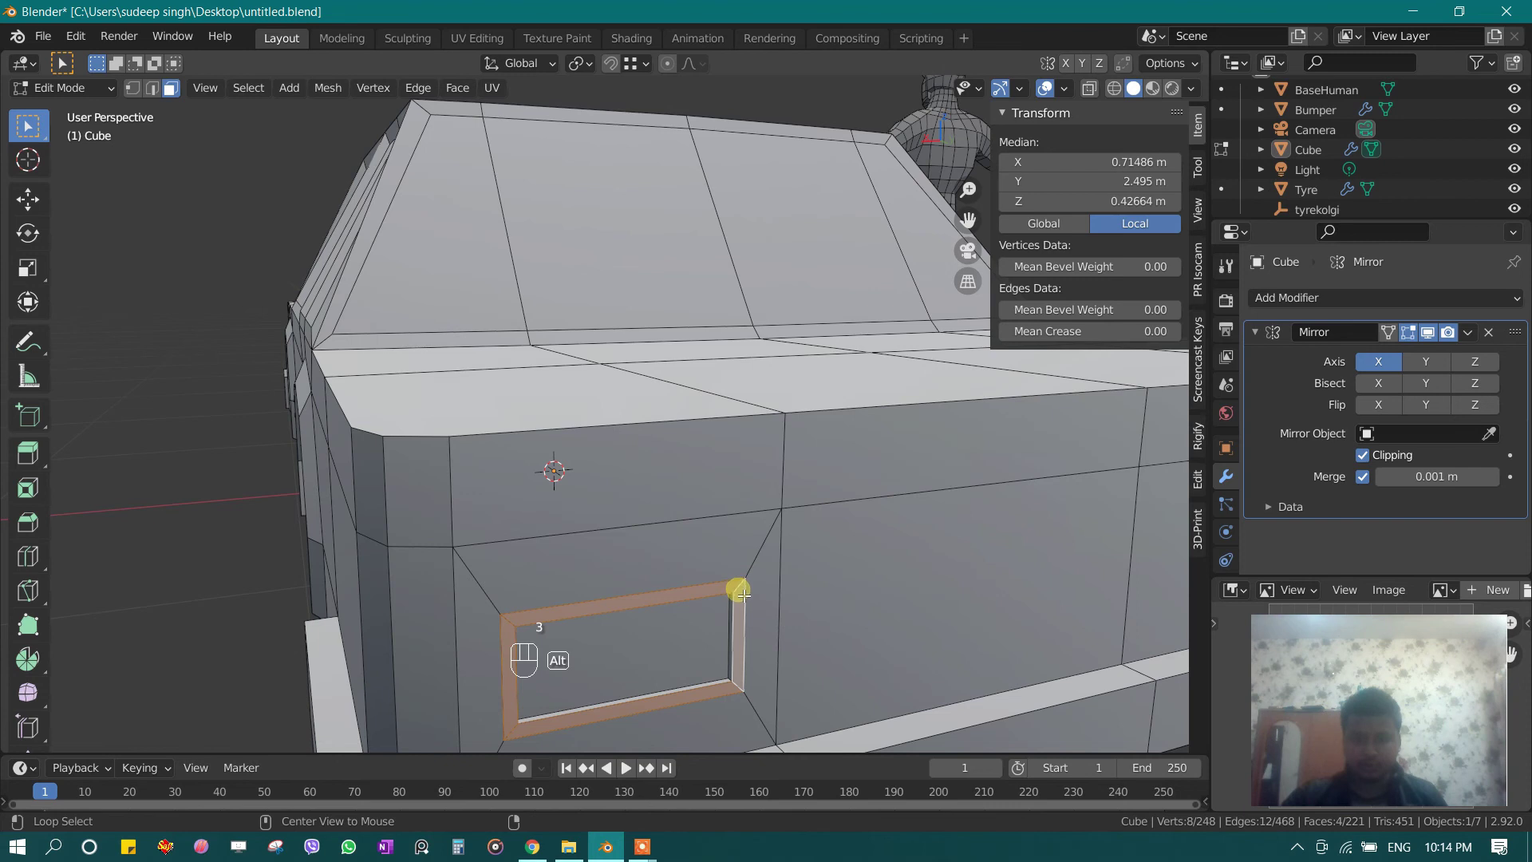
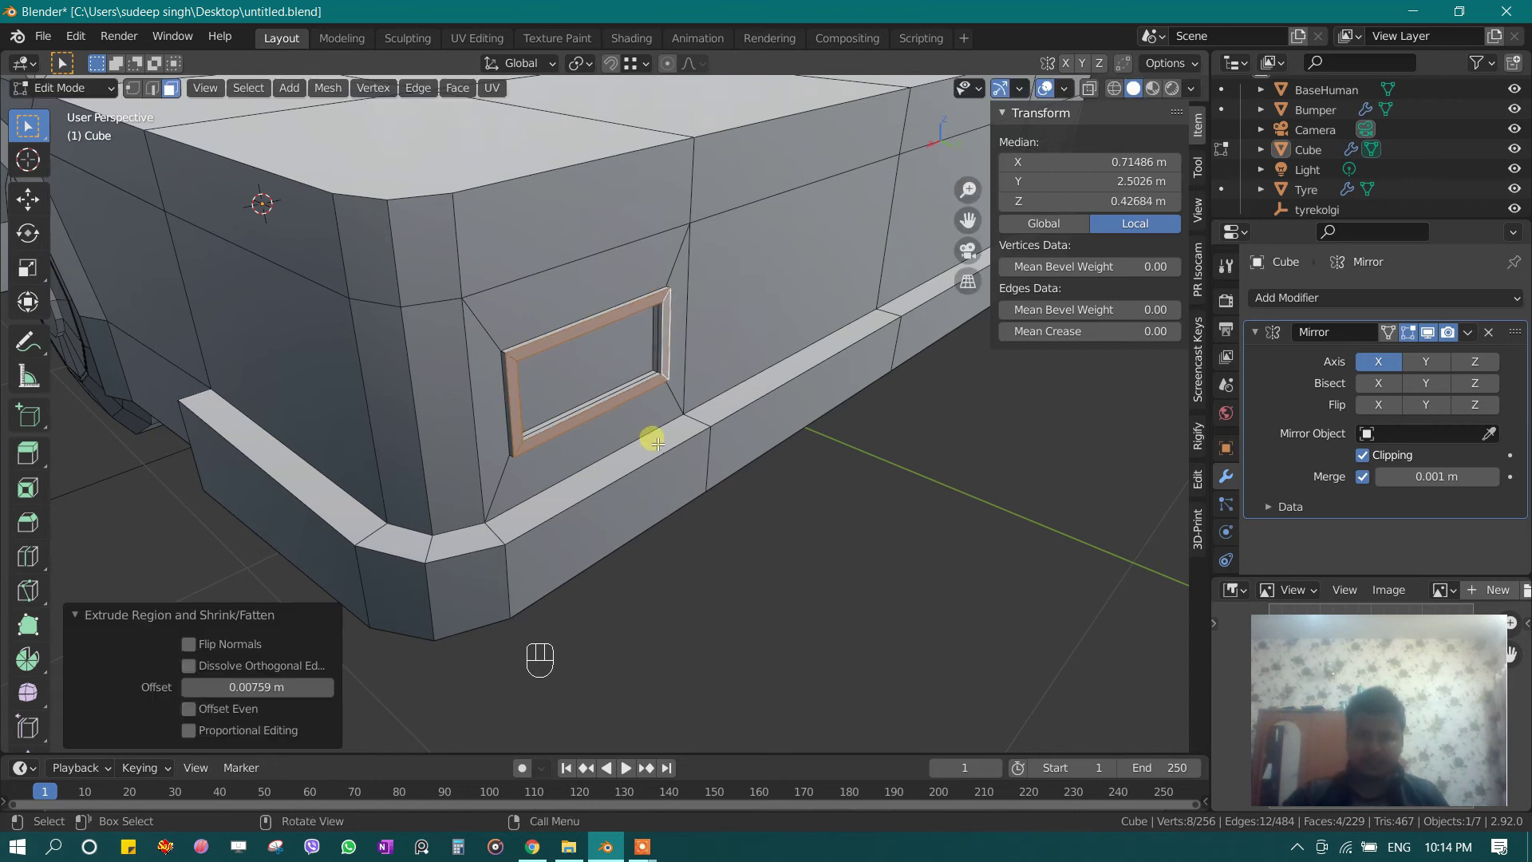
key("Tab")
middle_click(393, 471)
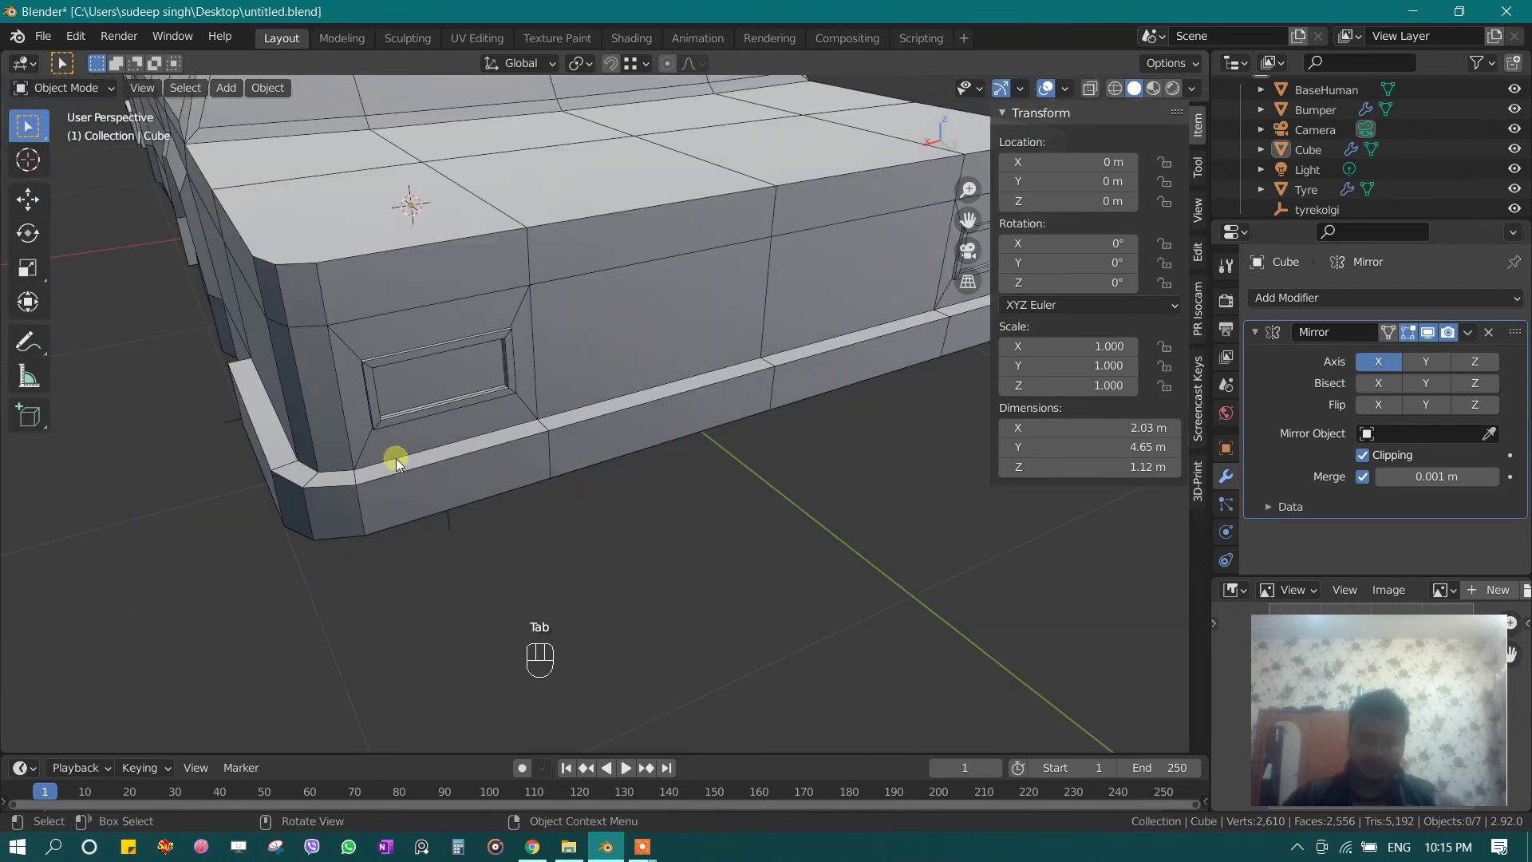
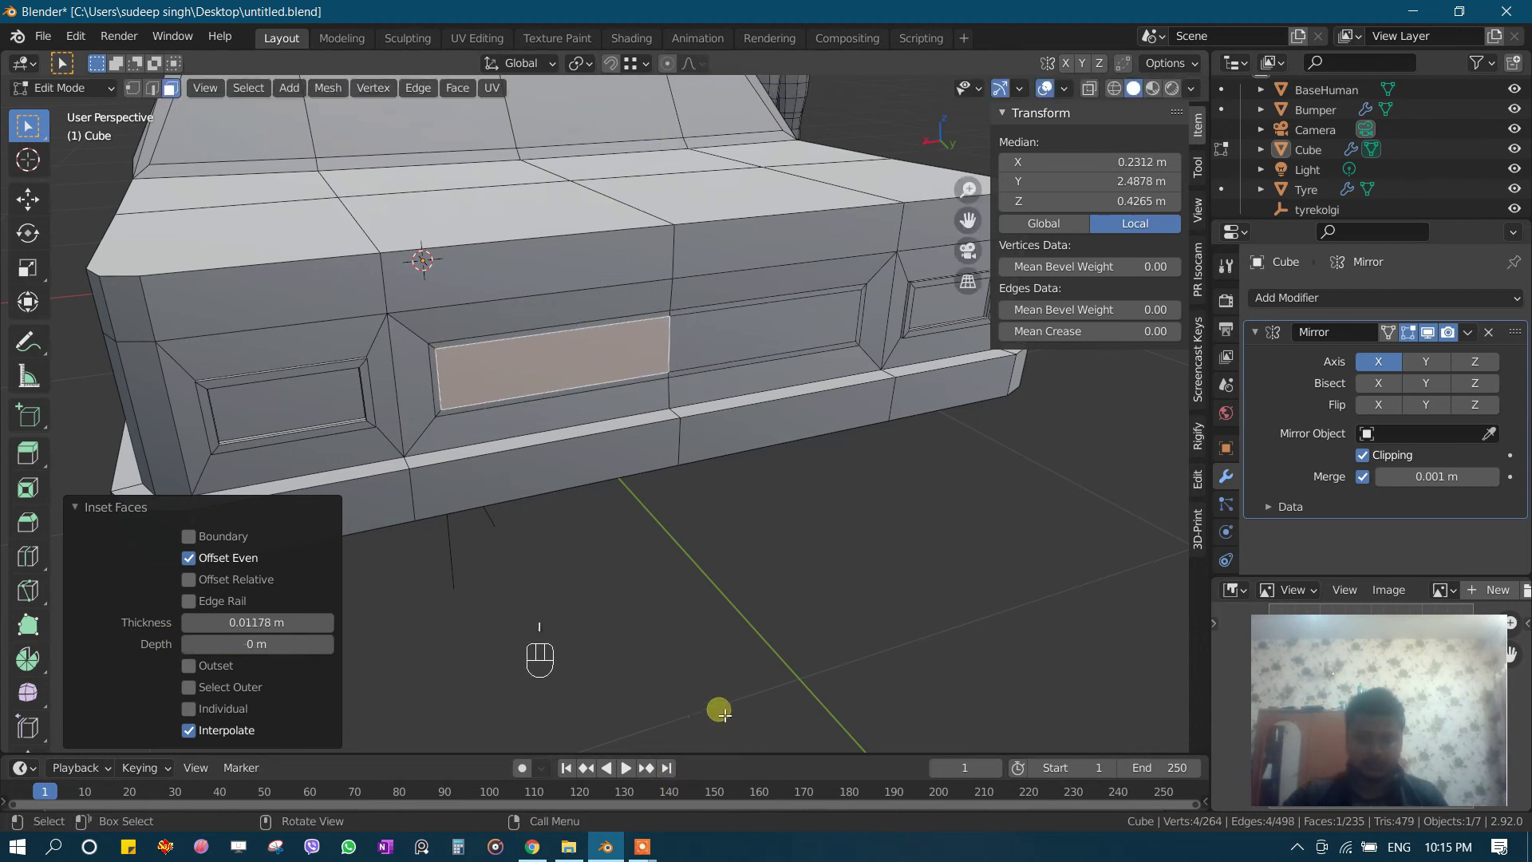
key("e")
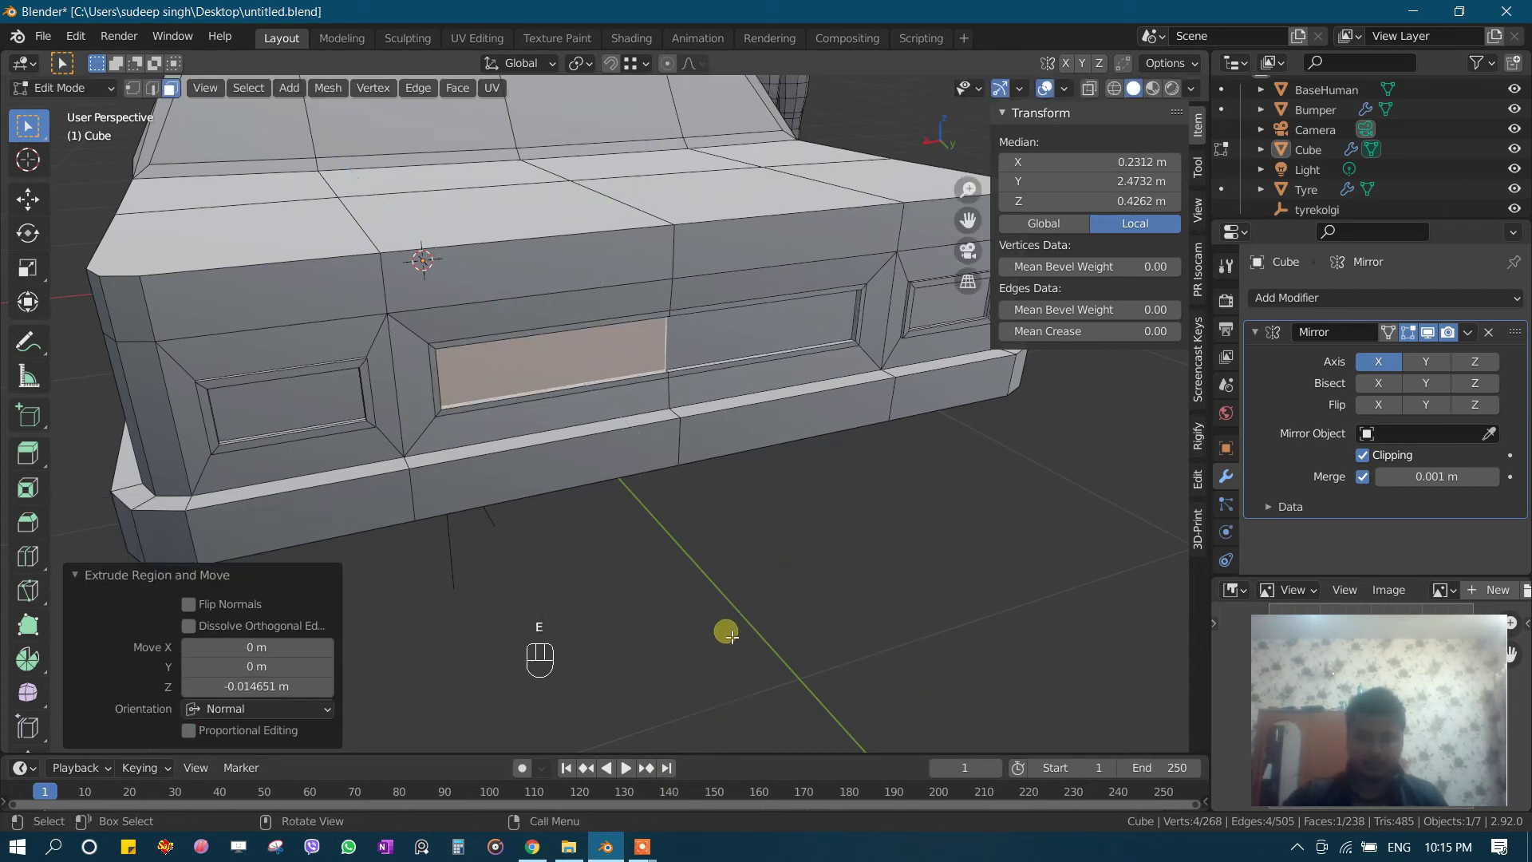
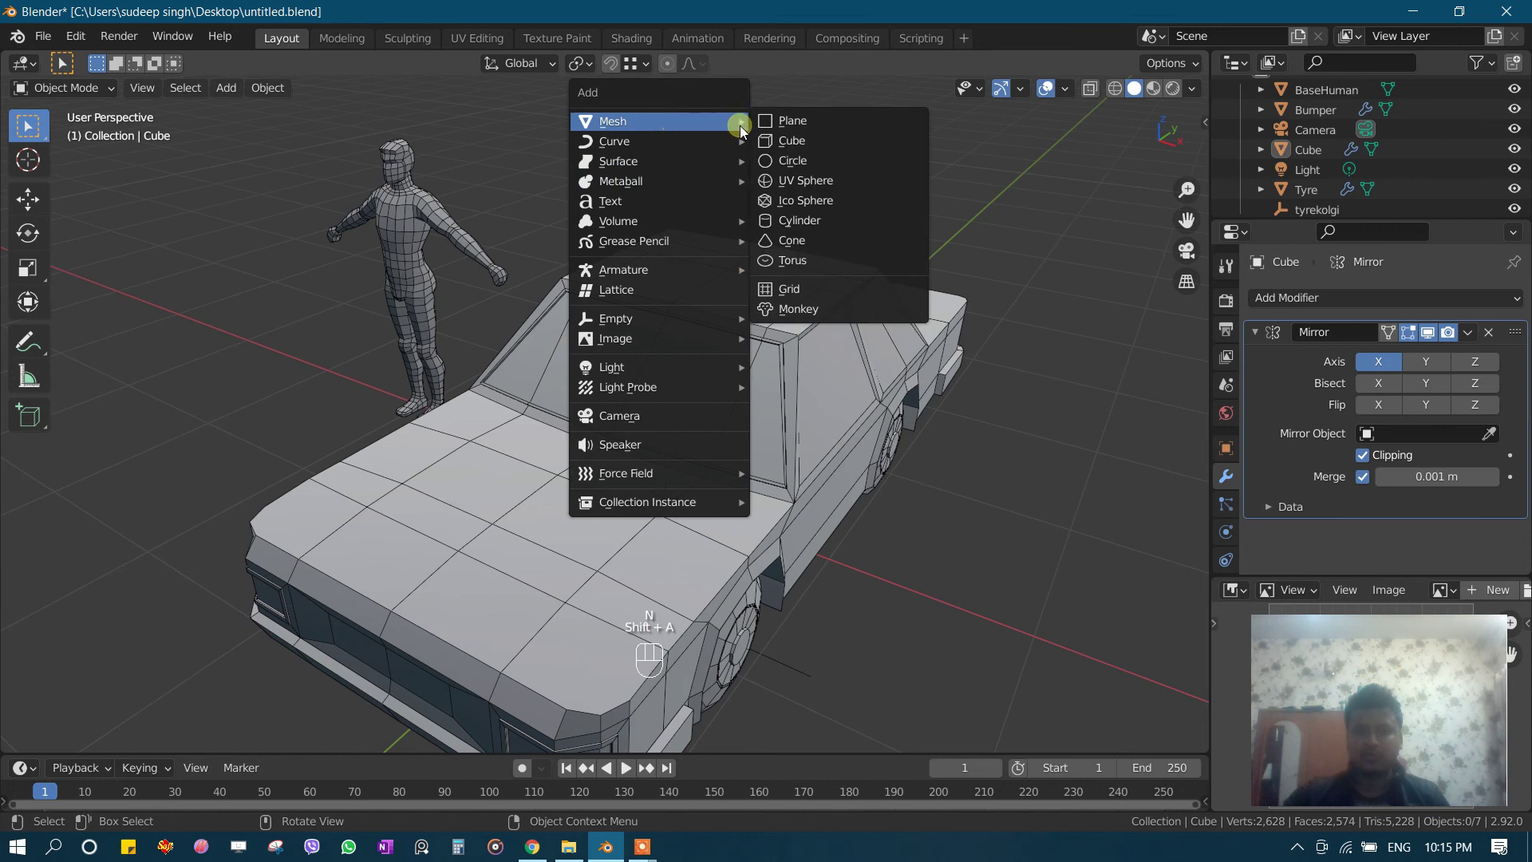
Step: Scale the new plane along X and Y into a large ground surface
key("s")
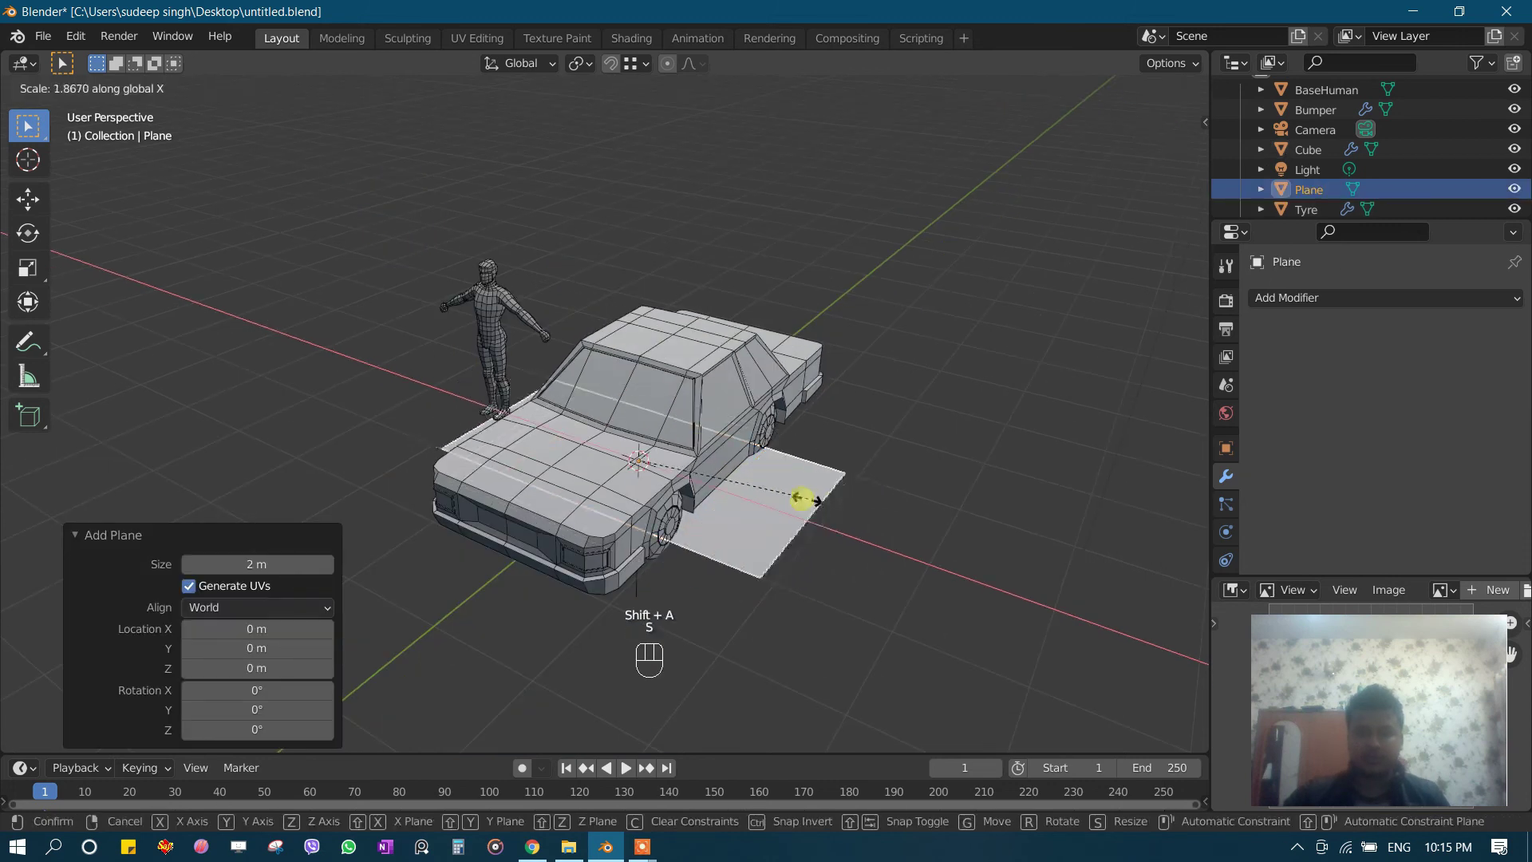
key("s")
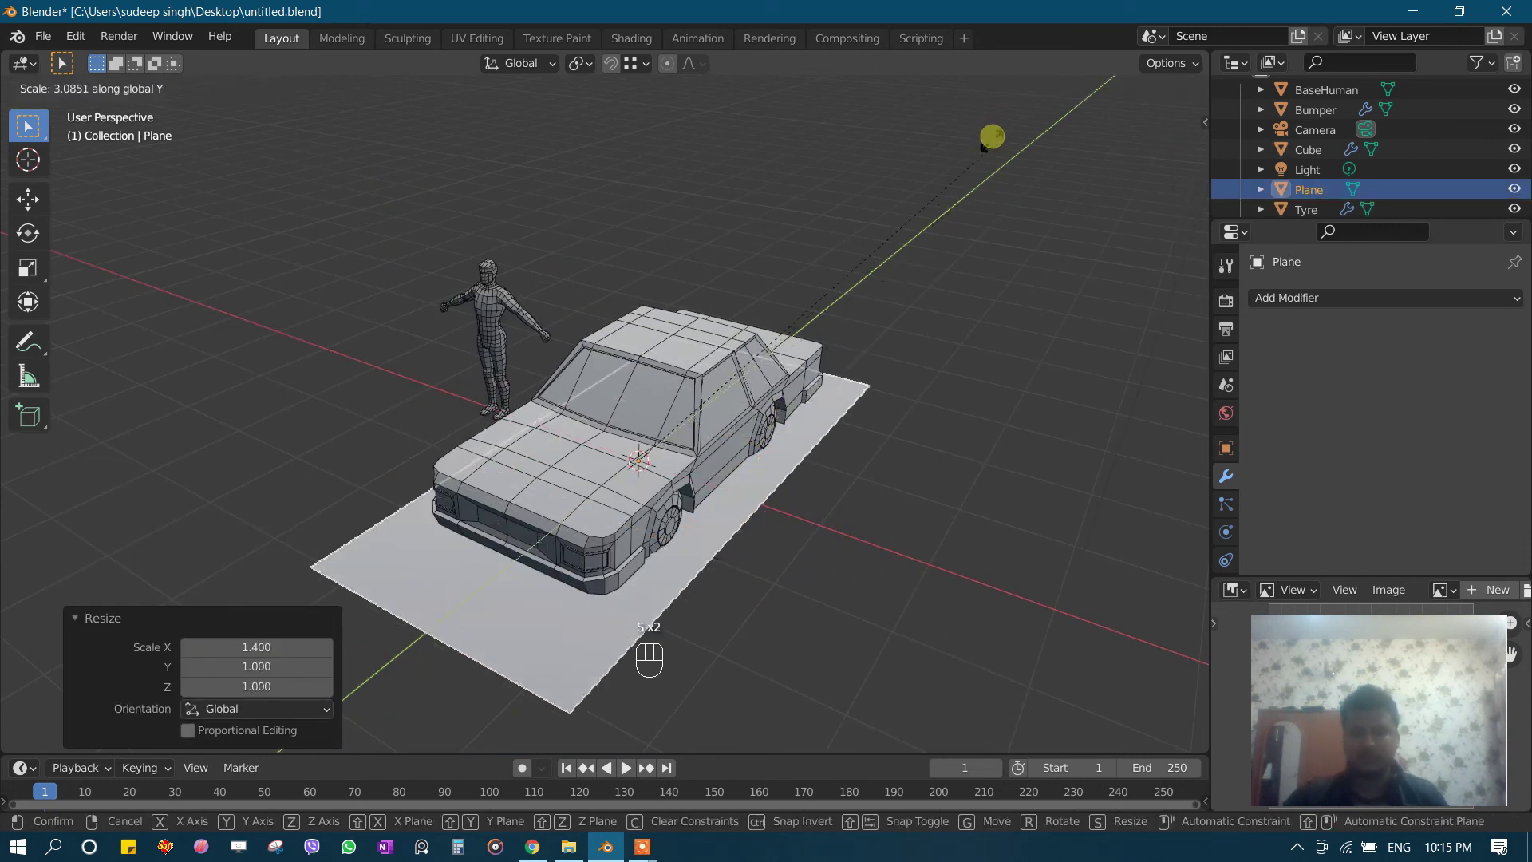
key("s")
key("s")
key("KP_1")
Step: Select the car parts from front view and set the sedan resting on the plane
left_click_drag(640, 267, 877, 534)
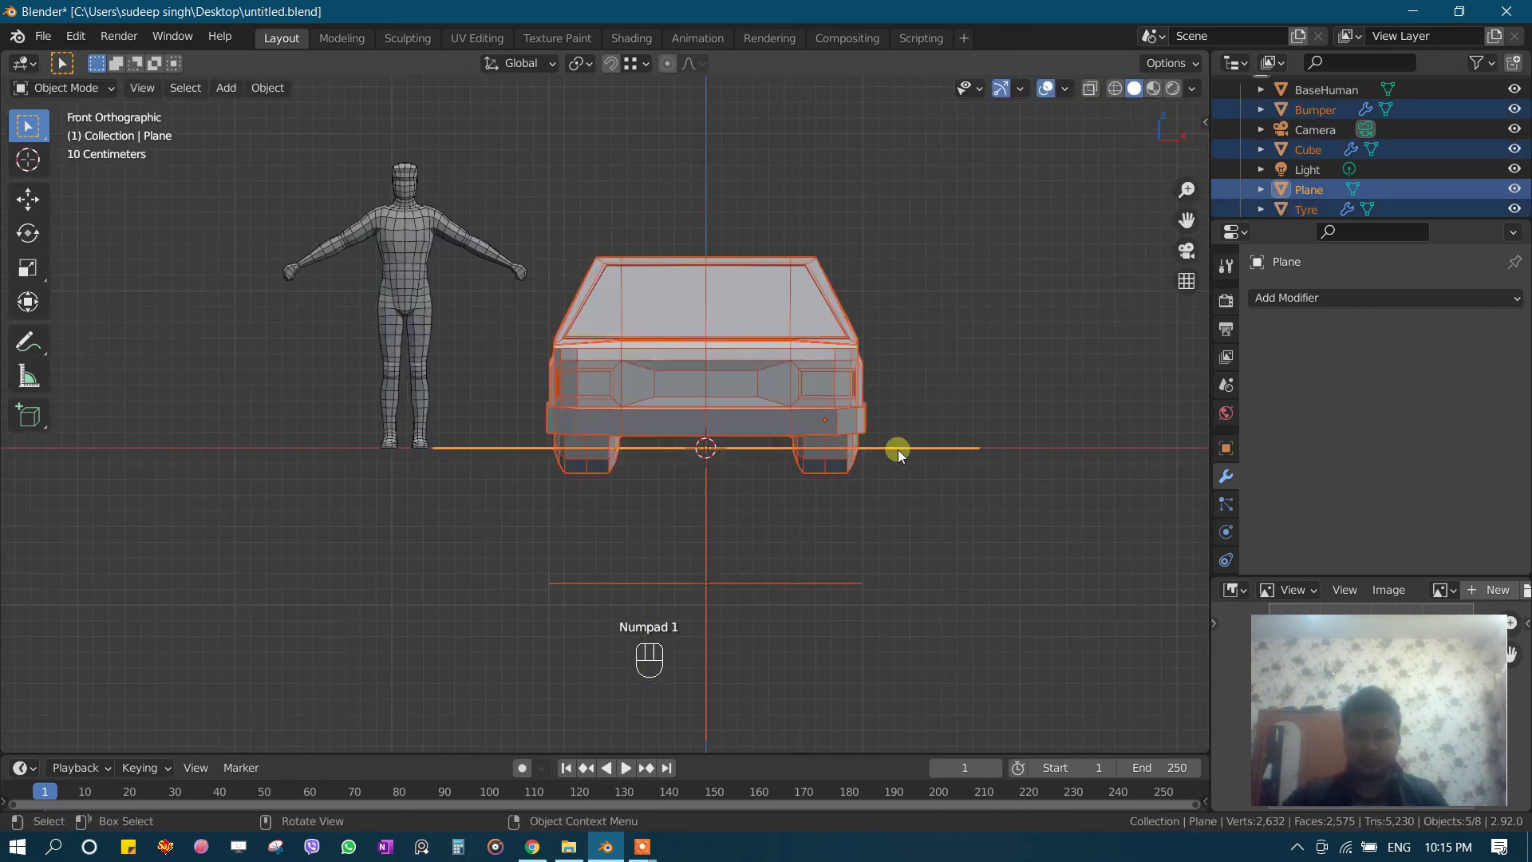
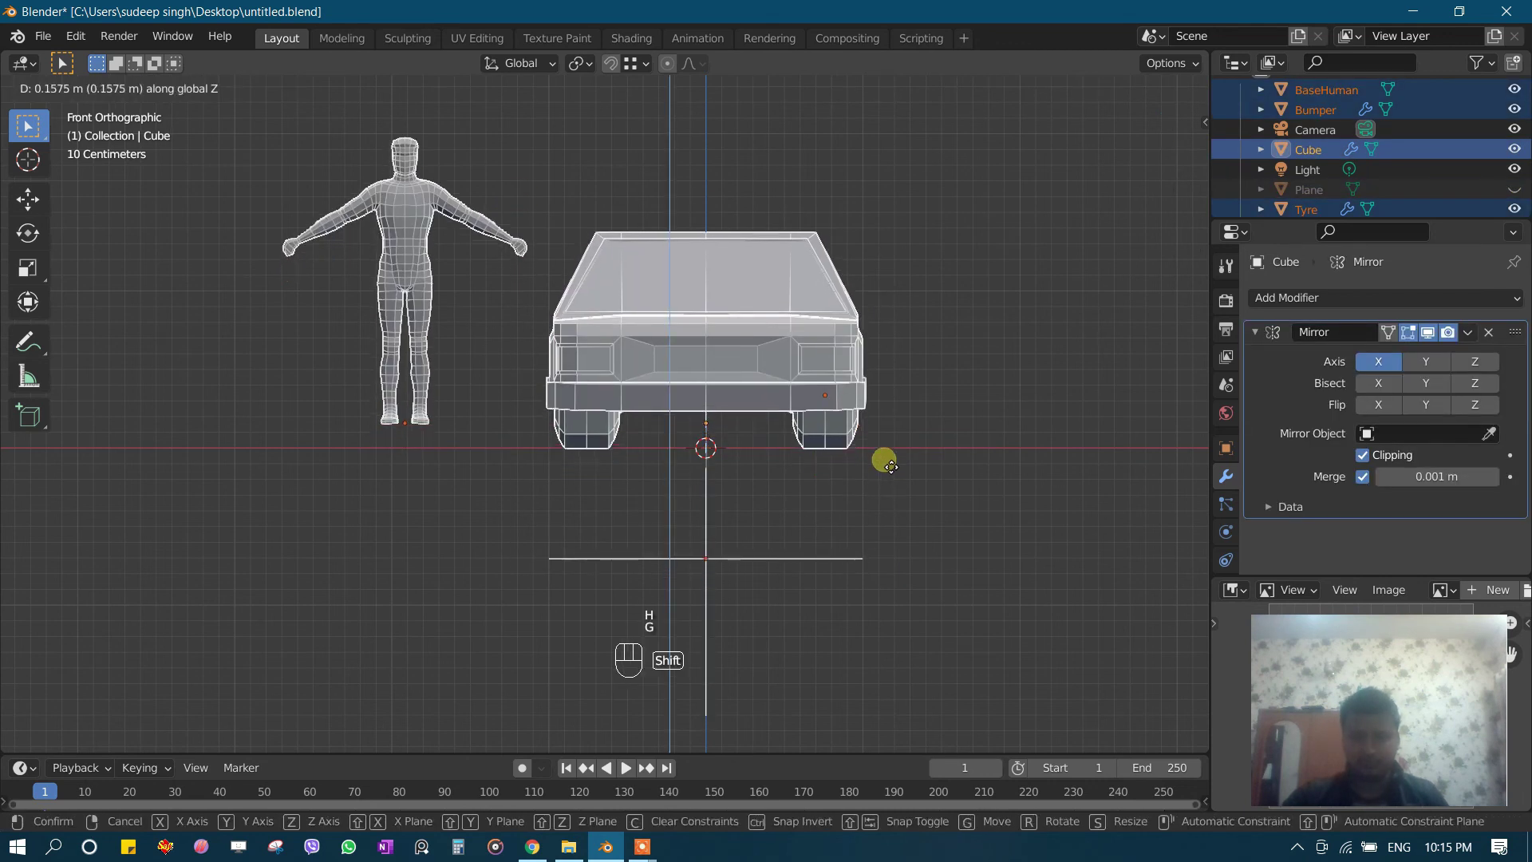
middle_click(892, 502)
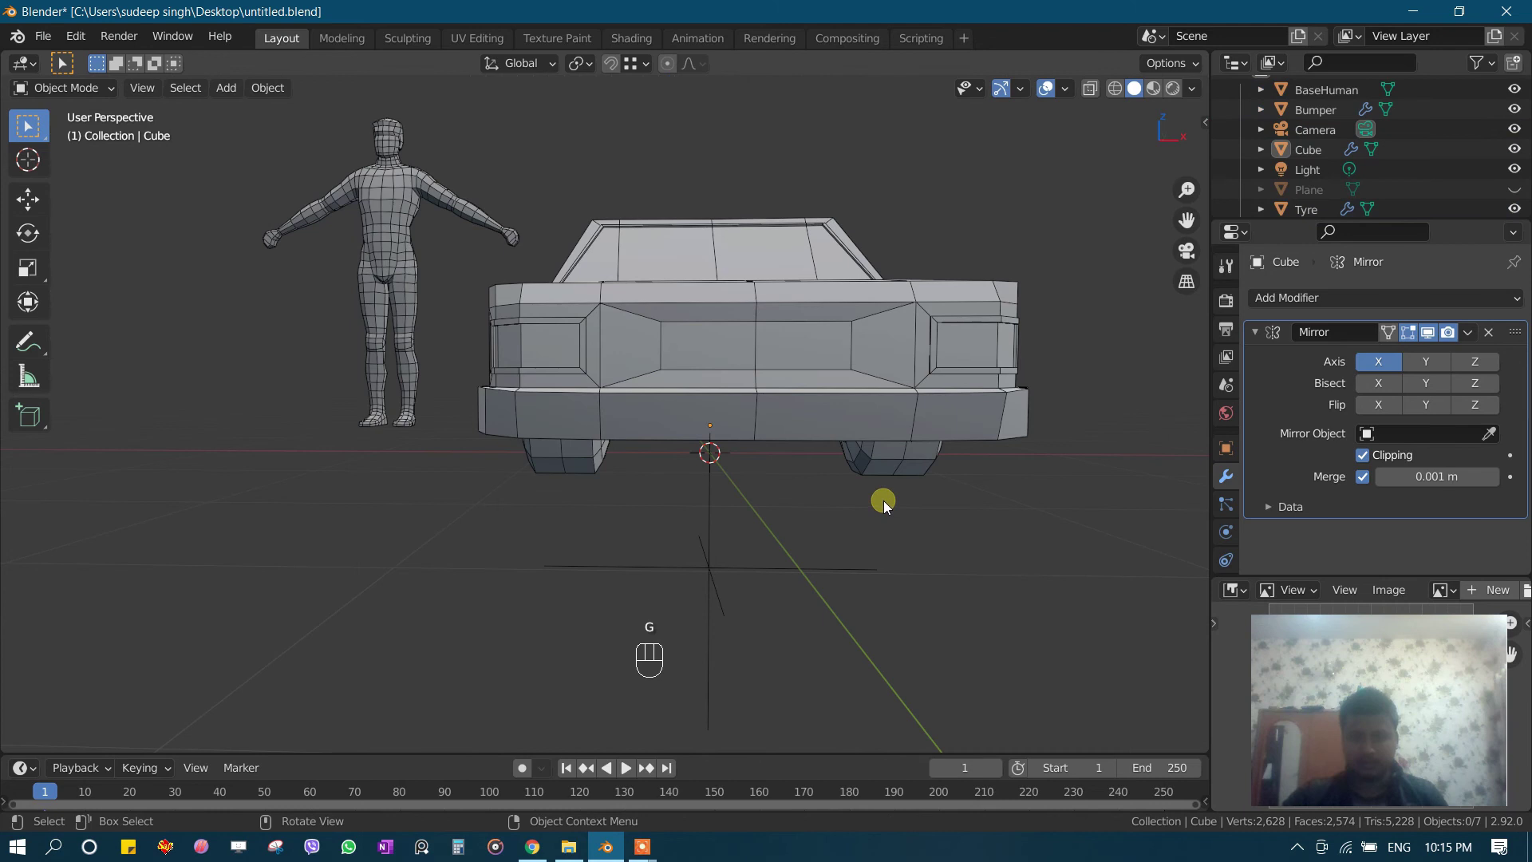
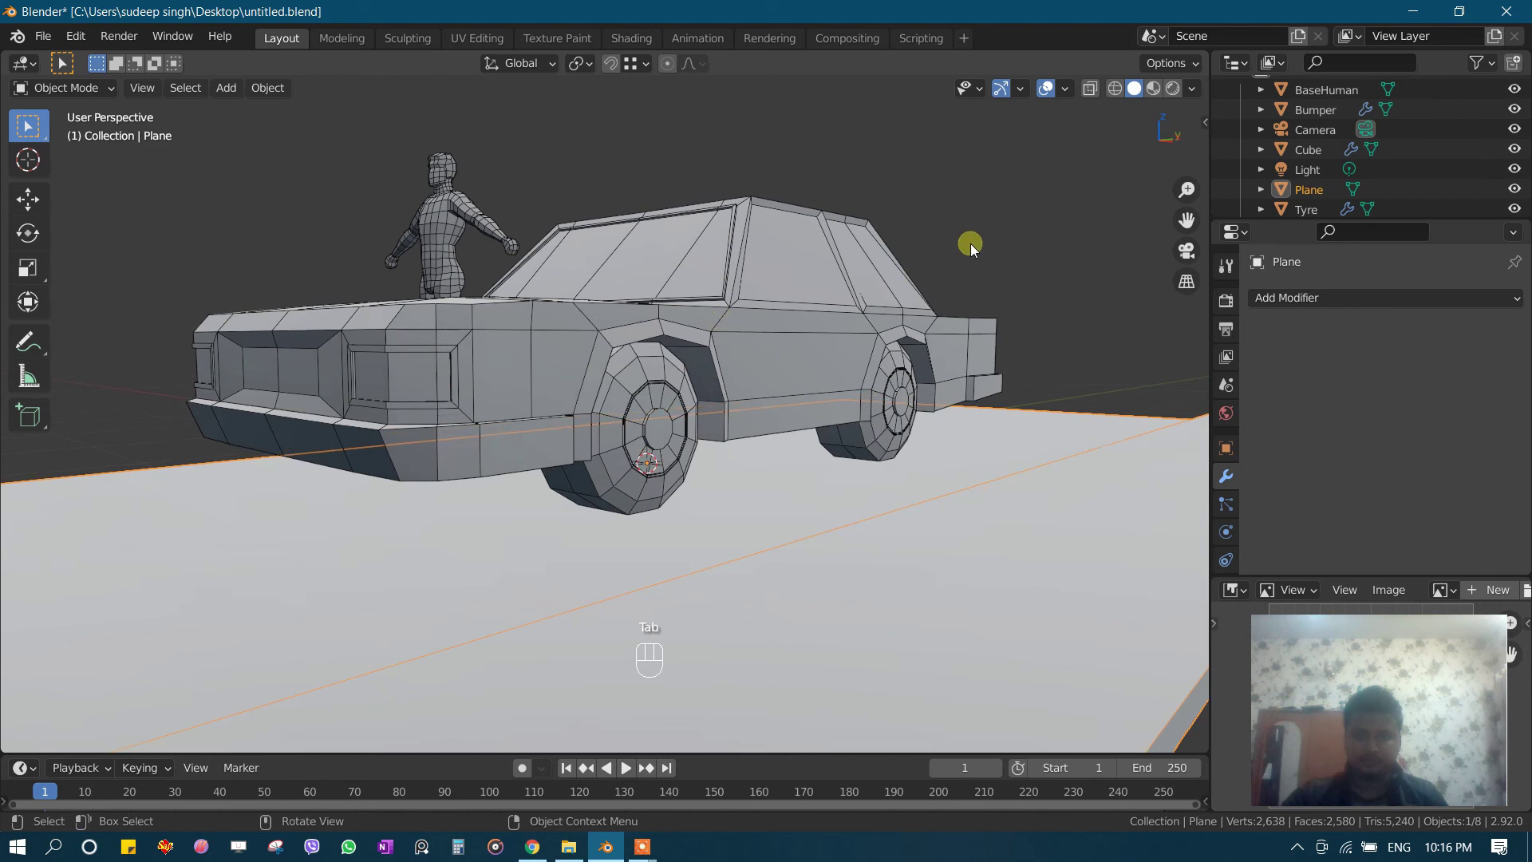
left_click_drag(956, 308, 840, 335)
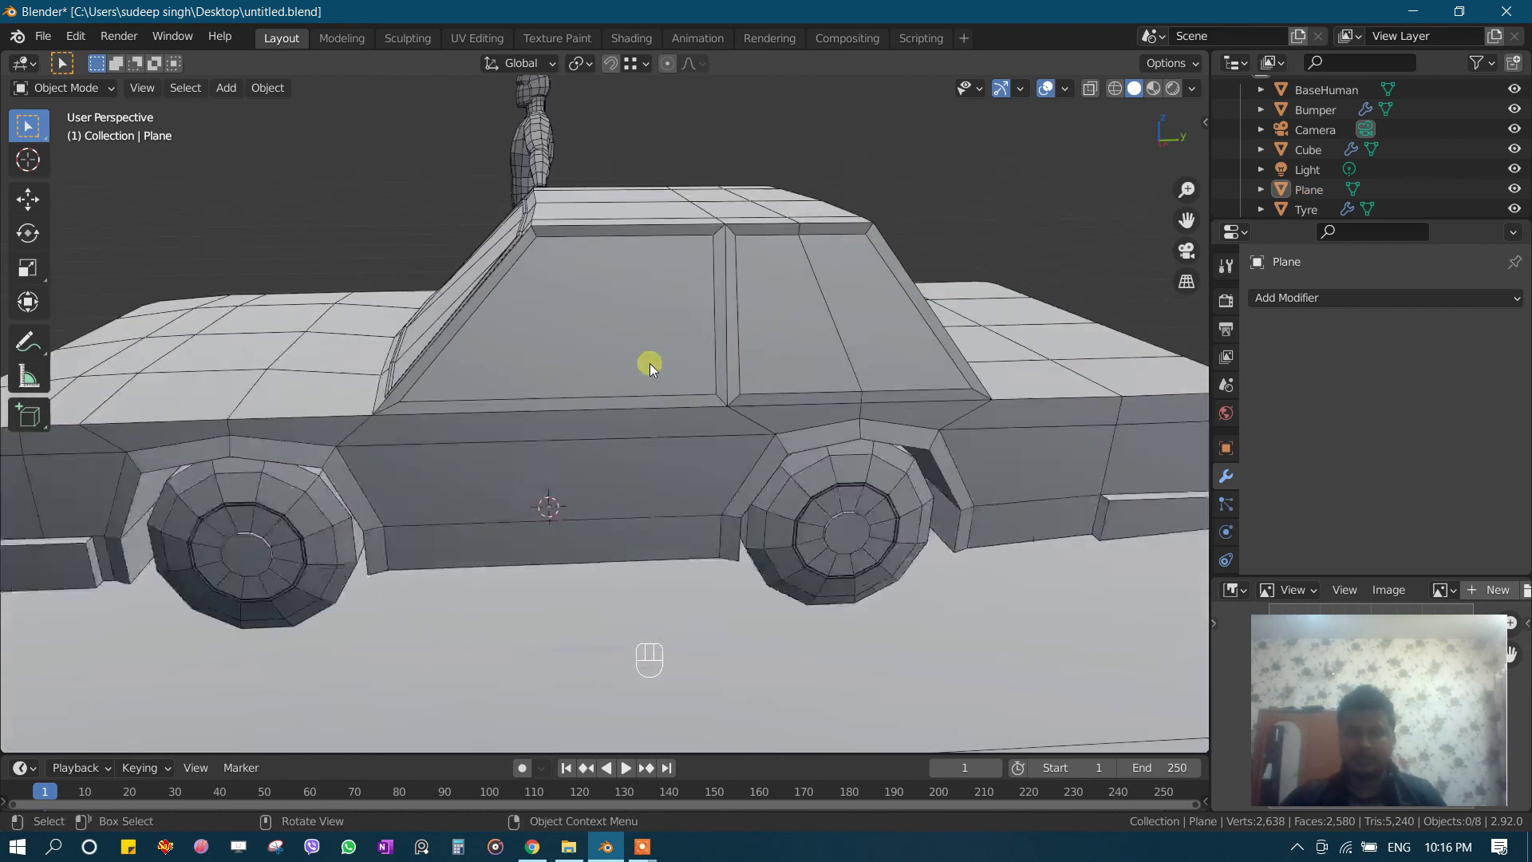
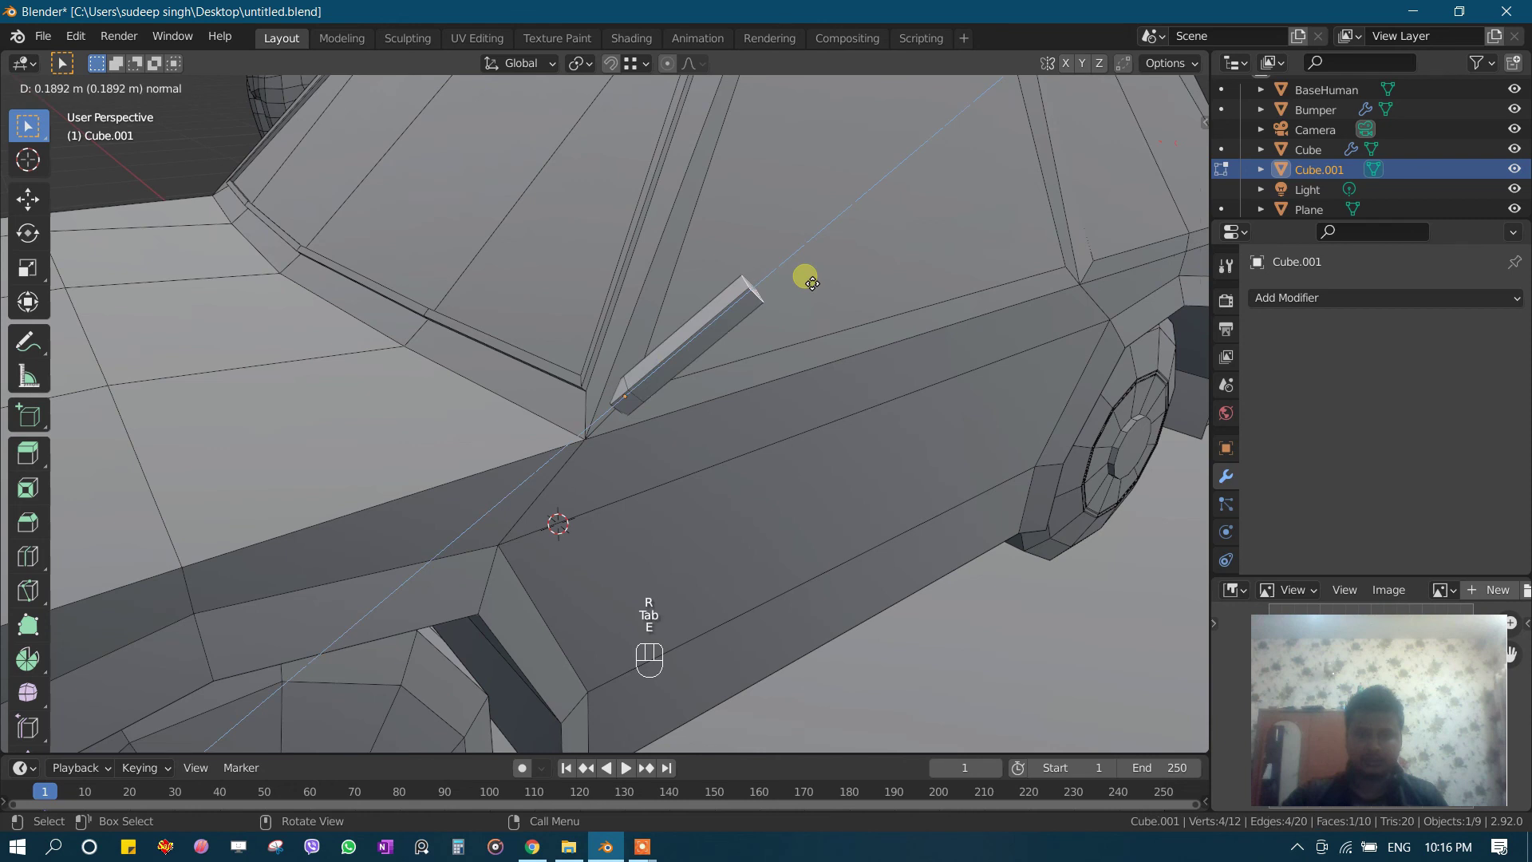
Step: Extend the mirror arm, extrude its end into the housing, and select it with the body for joining
key("g")
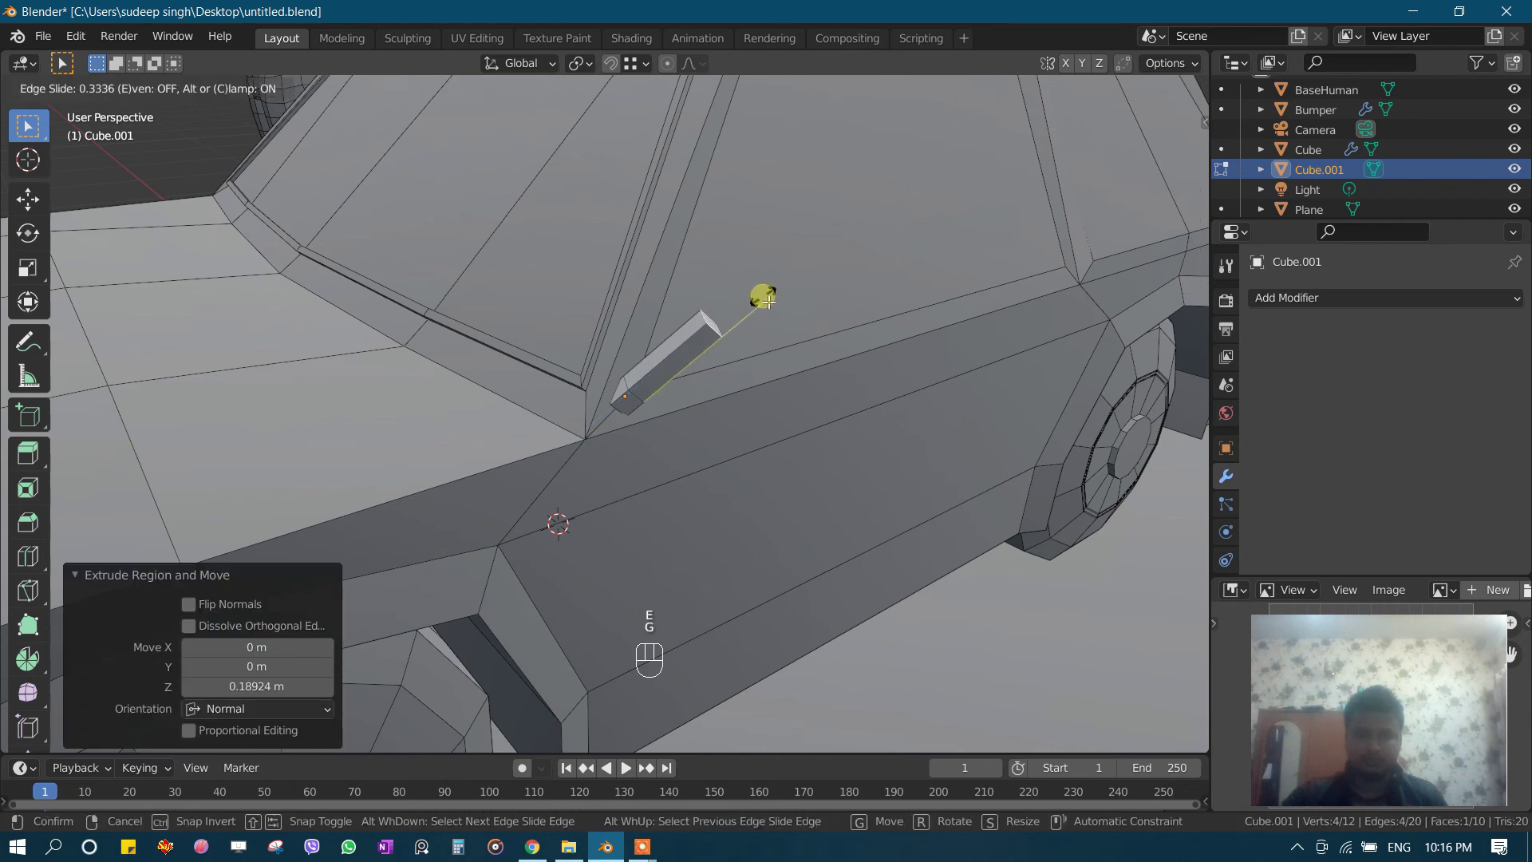
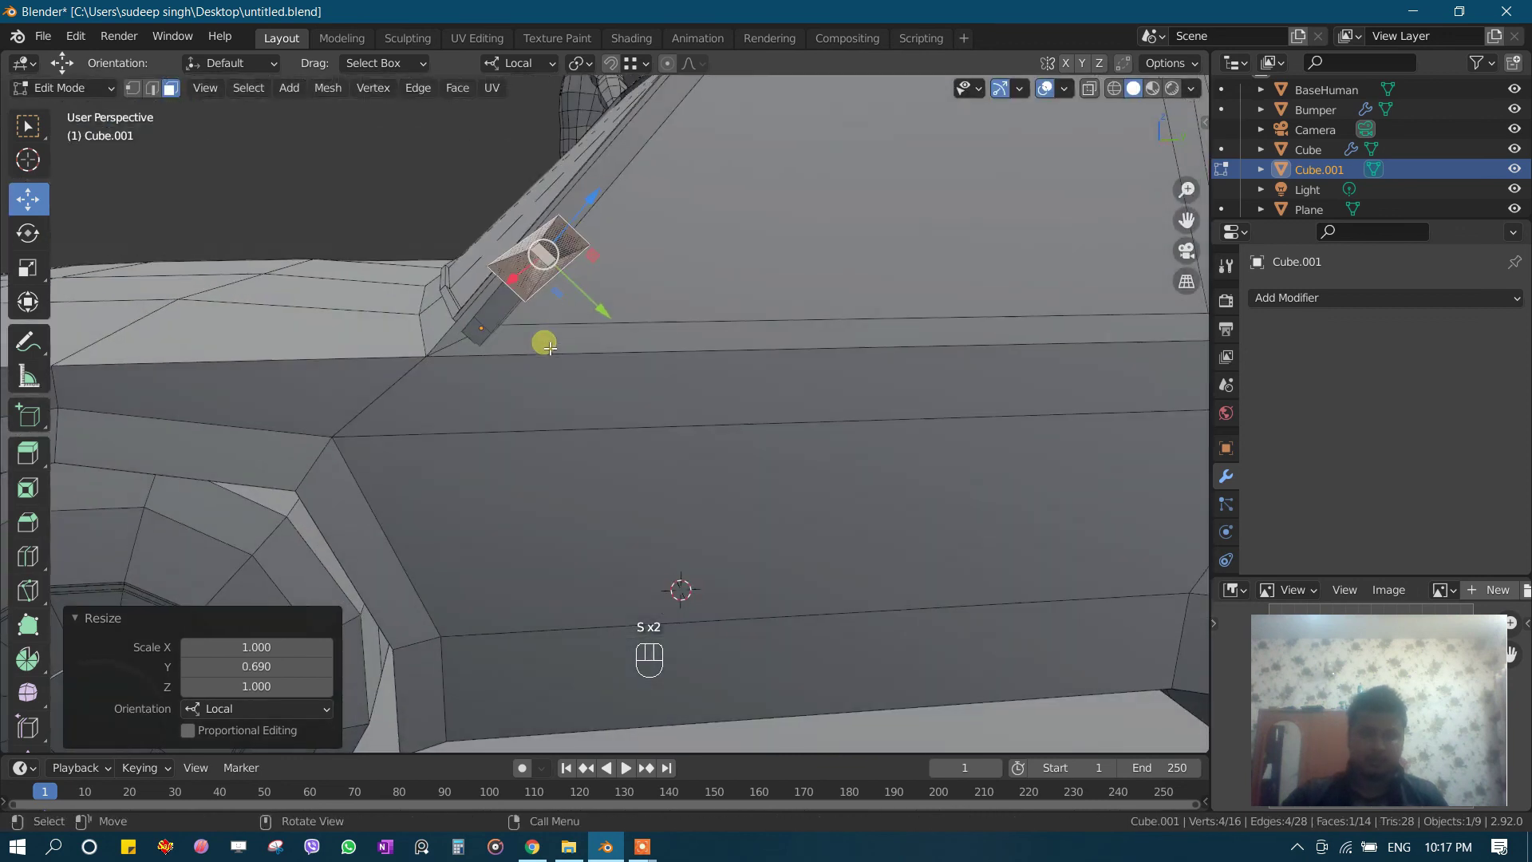
key("e")
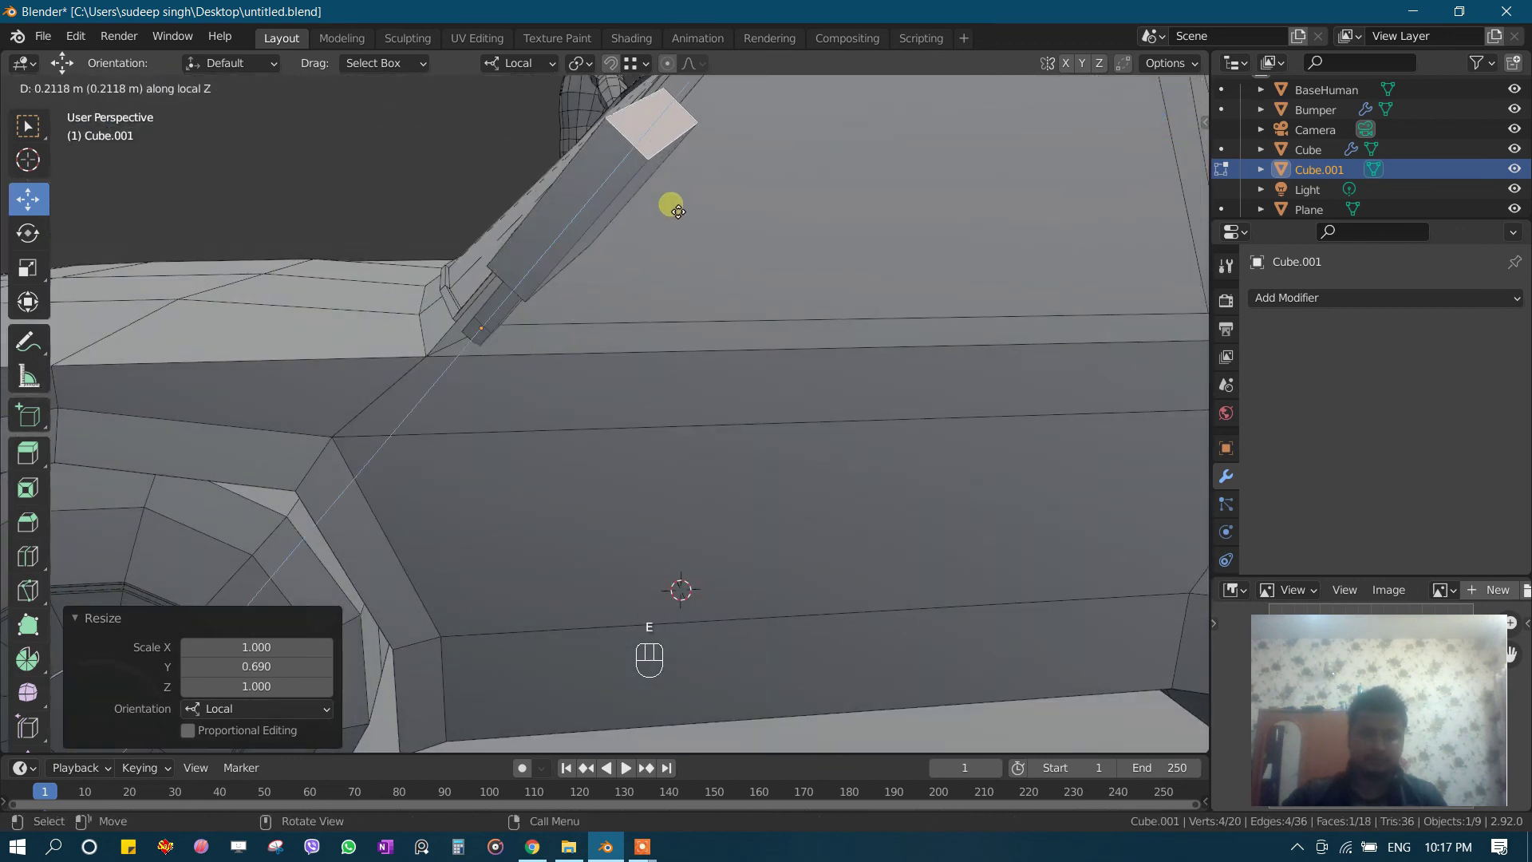
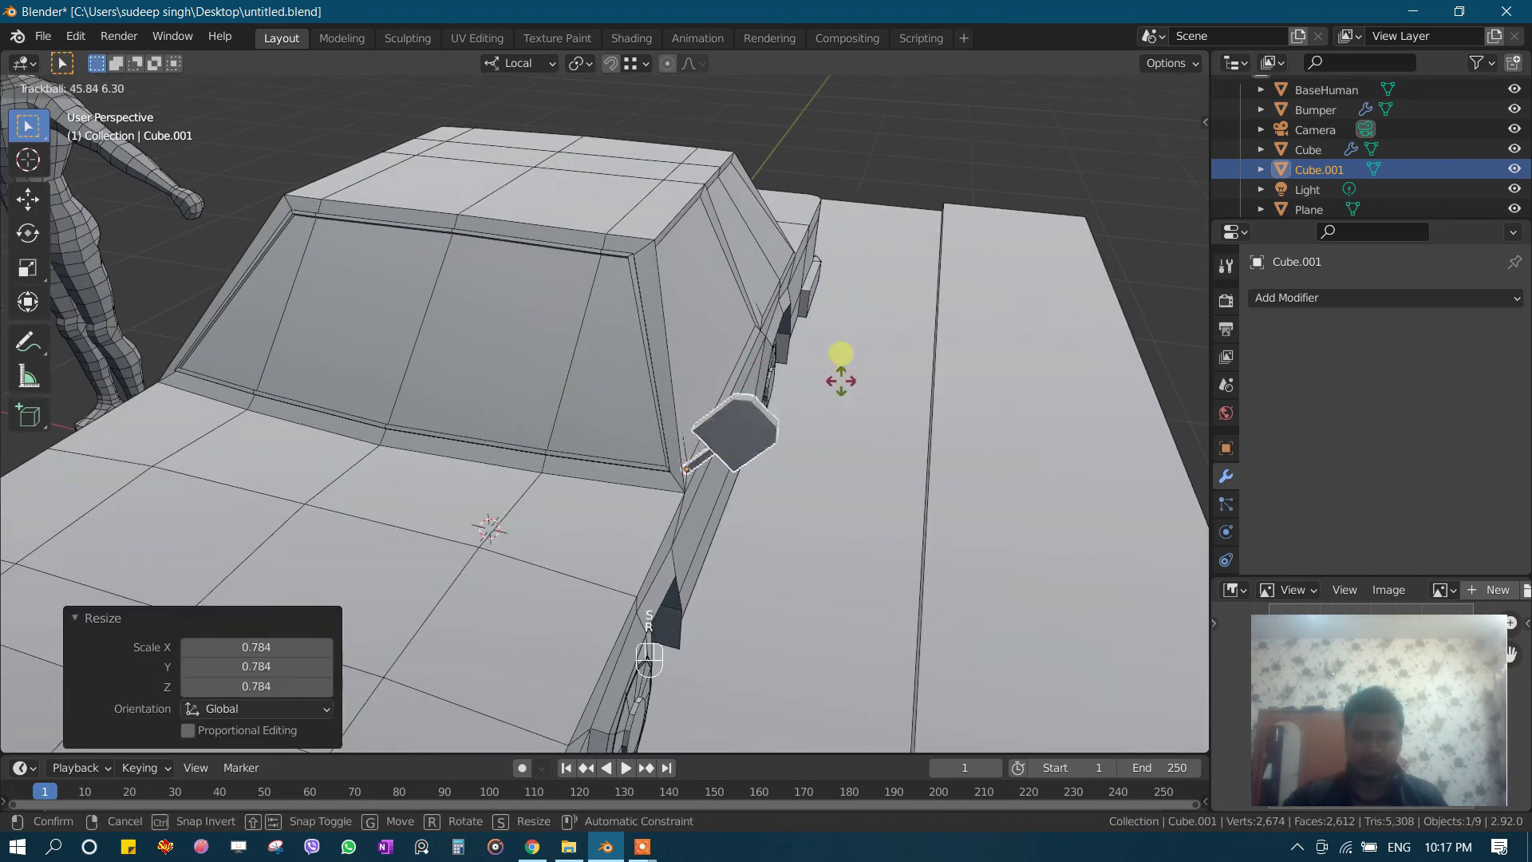
left_click(646, 506)
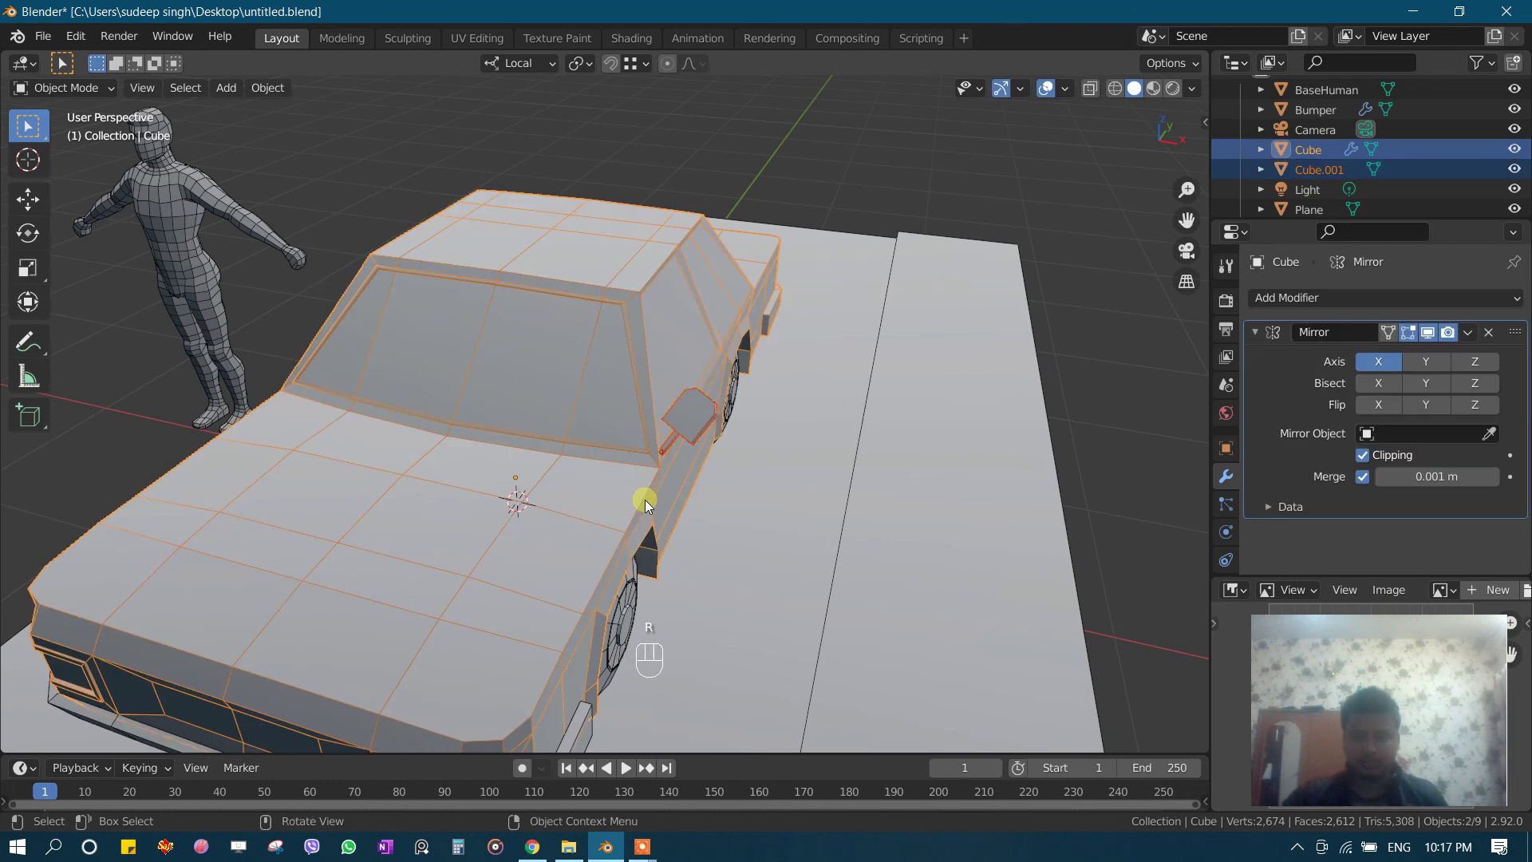
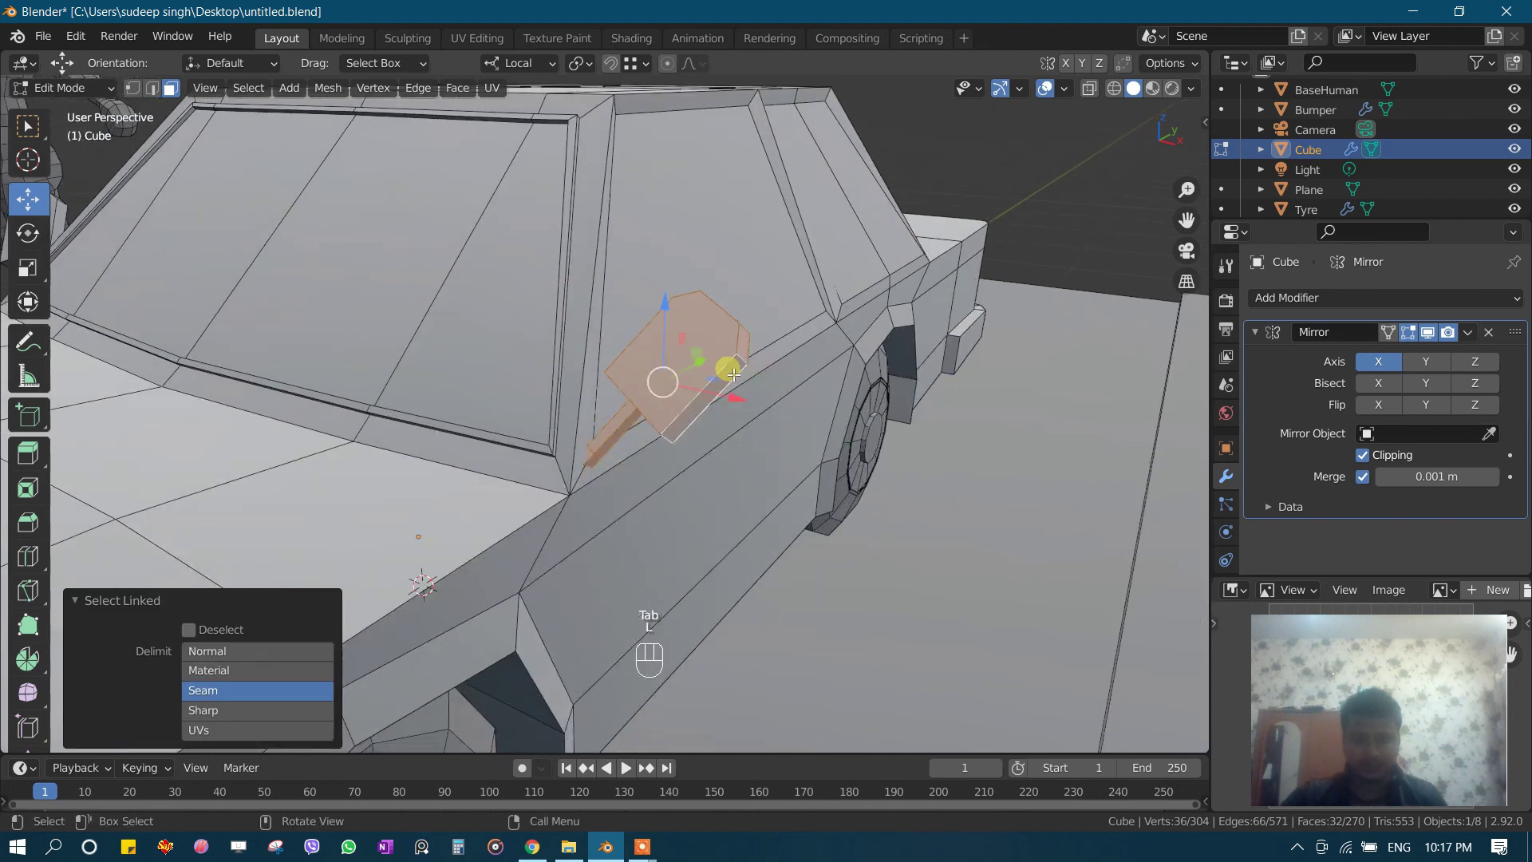
Step: Select the linked mirror geometry and tilt it to sit against the body
key("g")
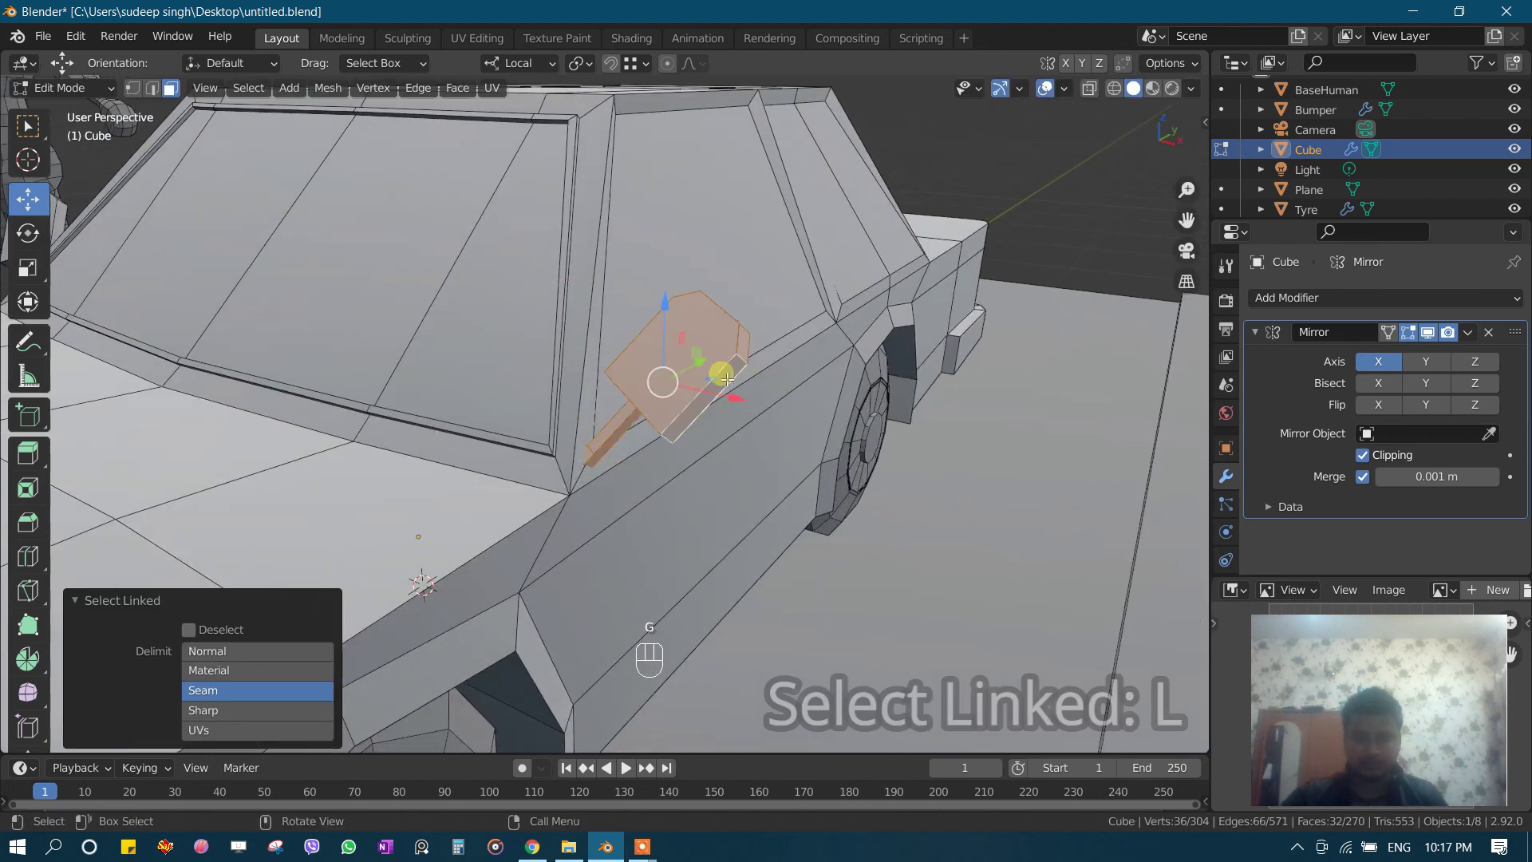
key("r")
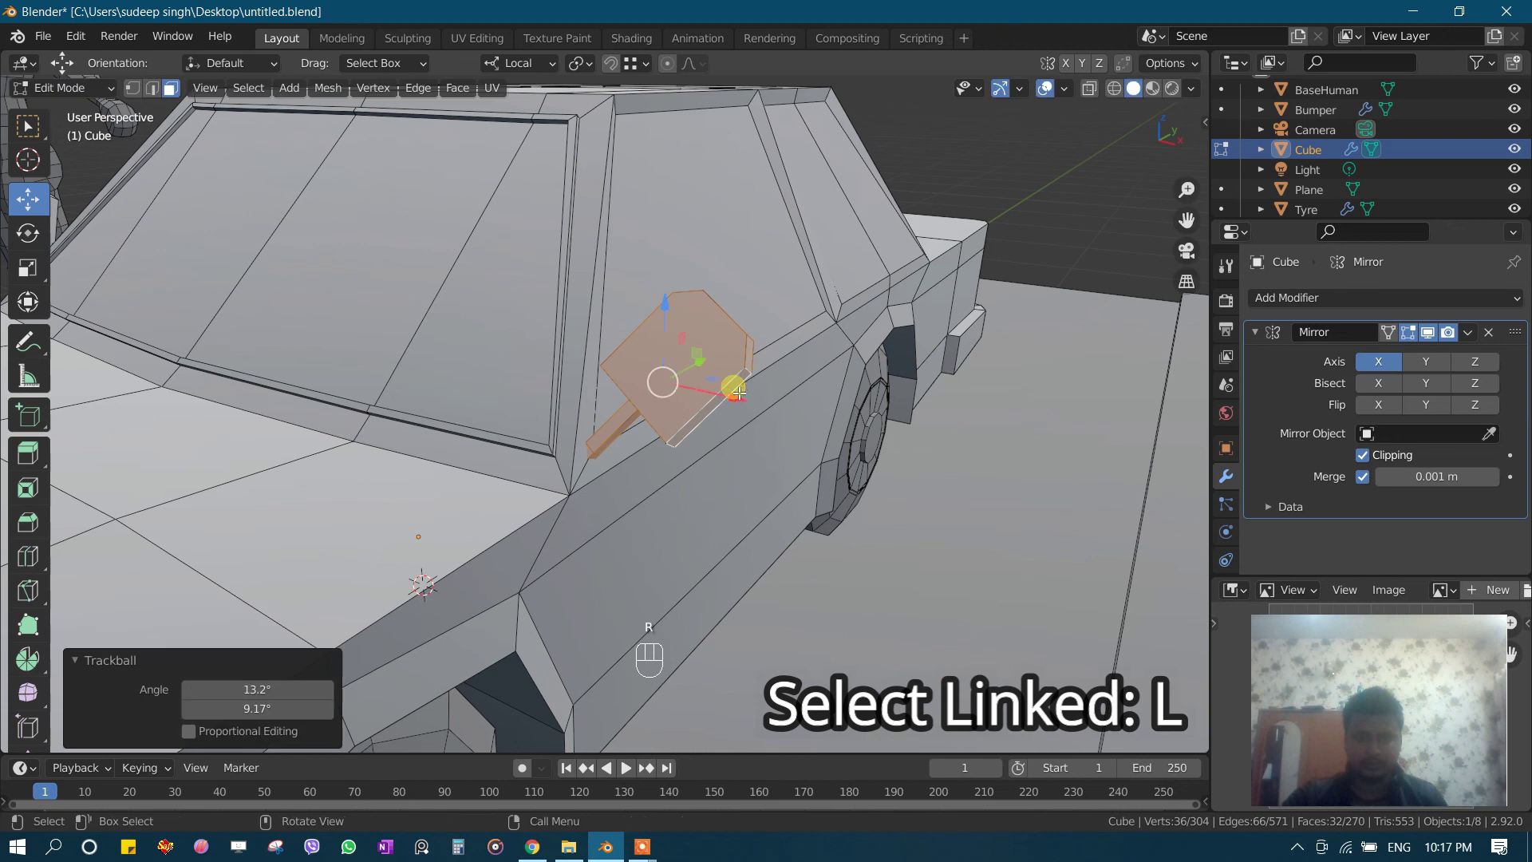